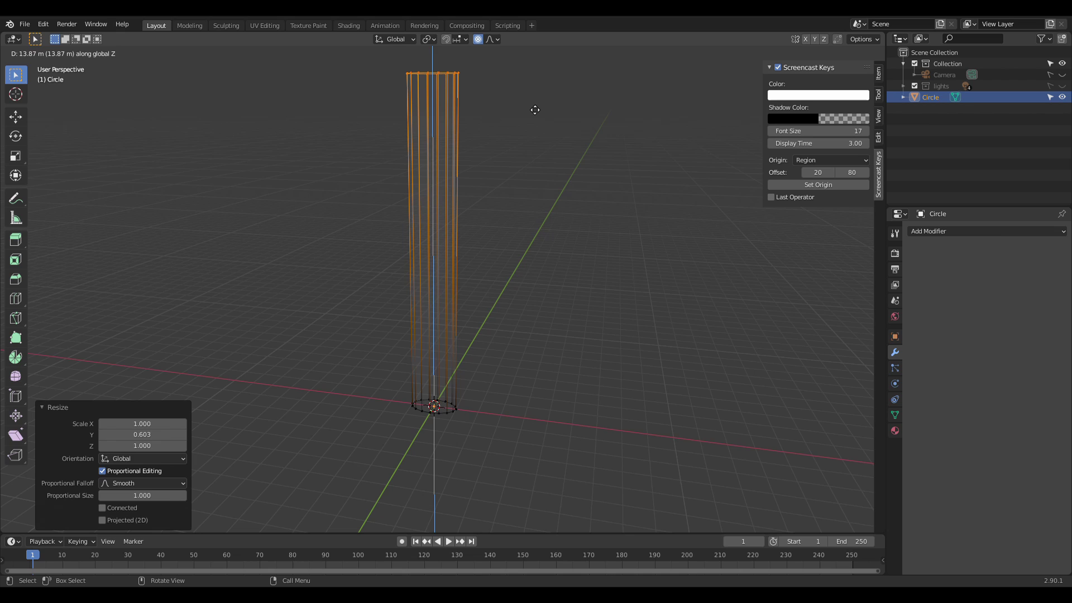
# Step: Add 5 loop cuts along the tall tube's height (Ctrl+R)
pyautogui.press('ctrl+r')
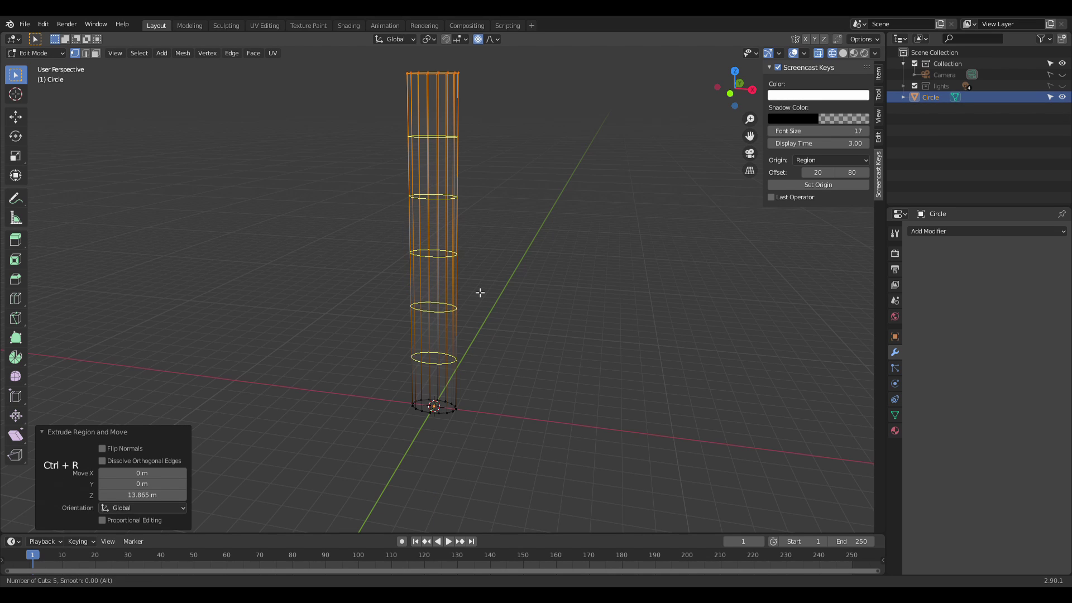
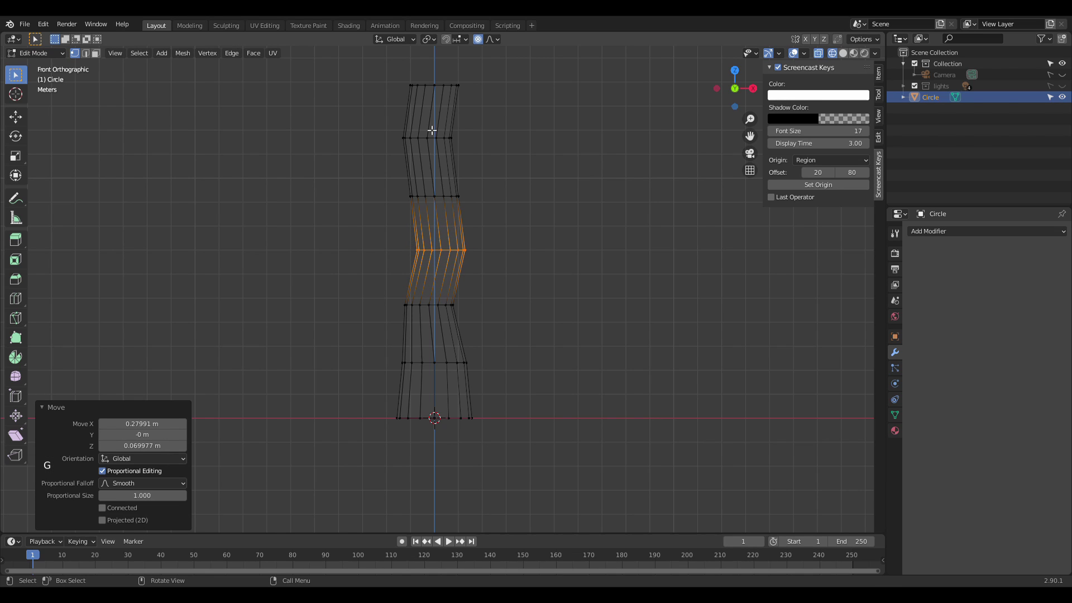
# Step: From the side view nudge the upper ring sideways with proportional falloff, then leave Edit Mode with solid shading
pyautogui.press('KP_3')
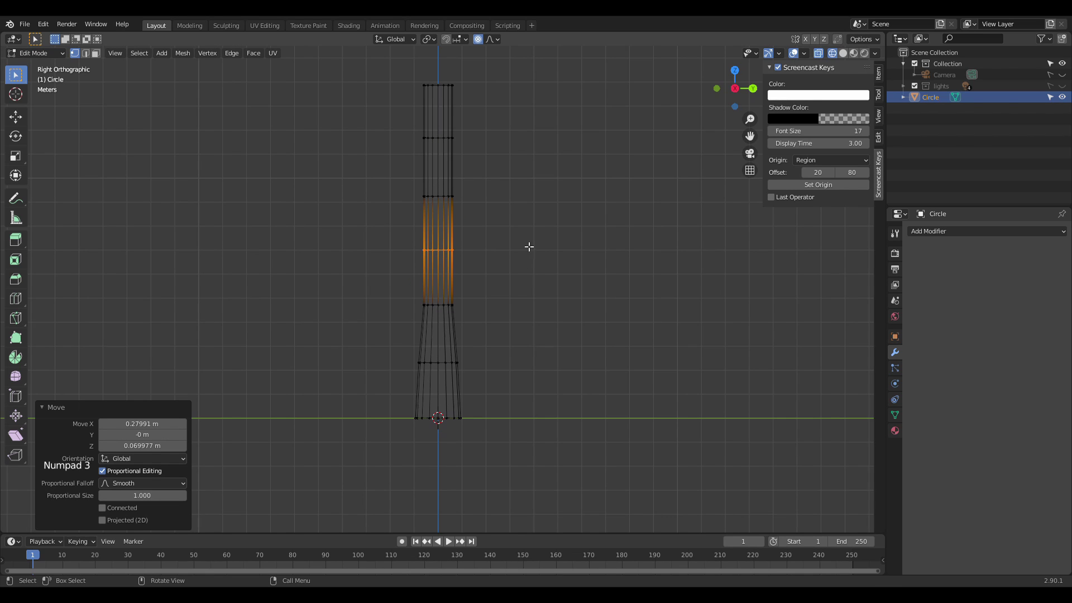
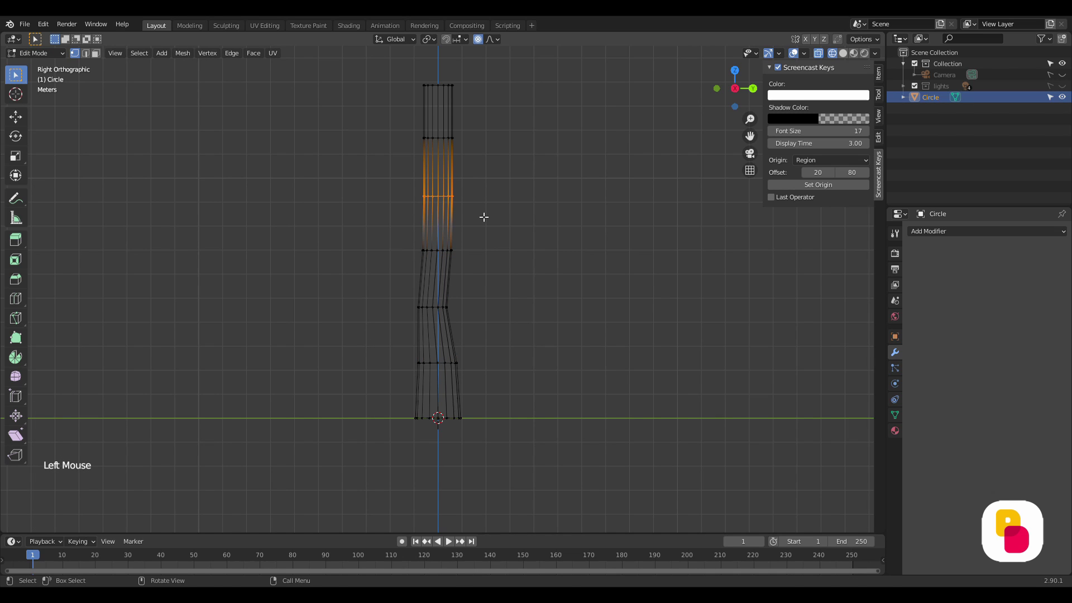
pyautogui.press('g')
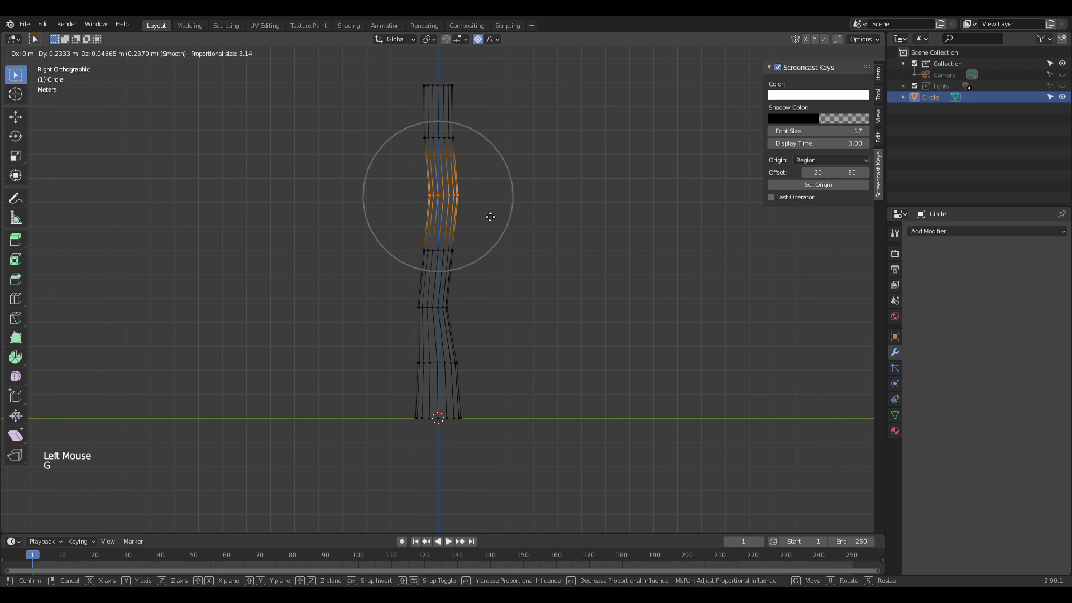
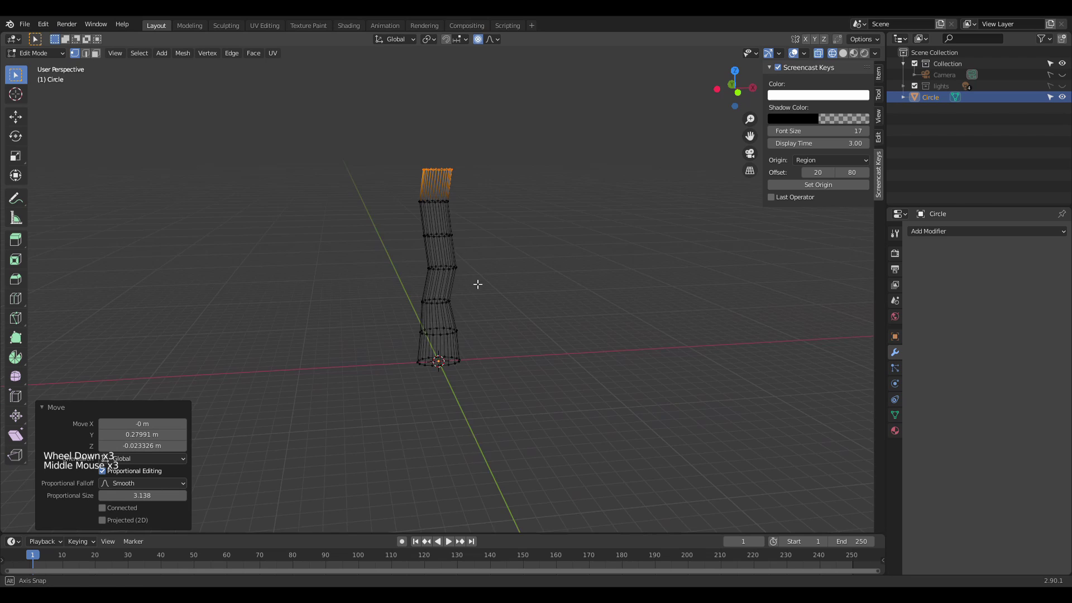
pyautogui.press('z')
pyautogui.scroll(-3)
pyautogui.scroll(3)
pyautogui.press('Tab')
pyautogui.middleClick(501, 280)
# Step: Orbit and zoom around the zigzag handle to inspect it from several sides
pyautogui.scroll(3)
pyautogui.middleClick(506, 260)
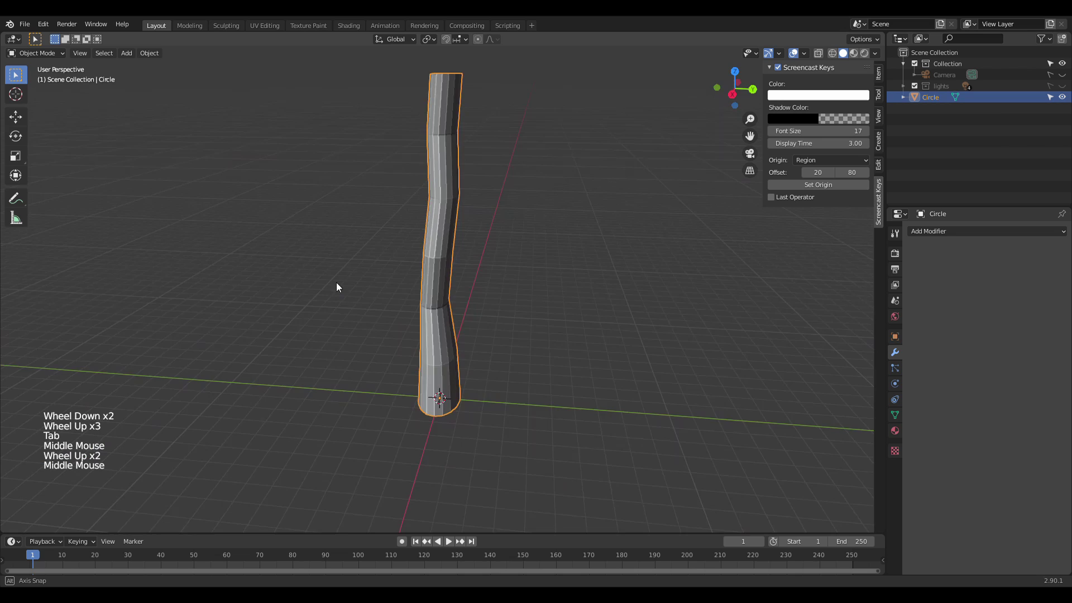
pyautogui.scroll(-3)
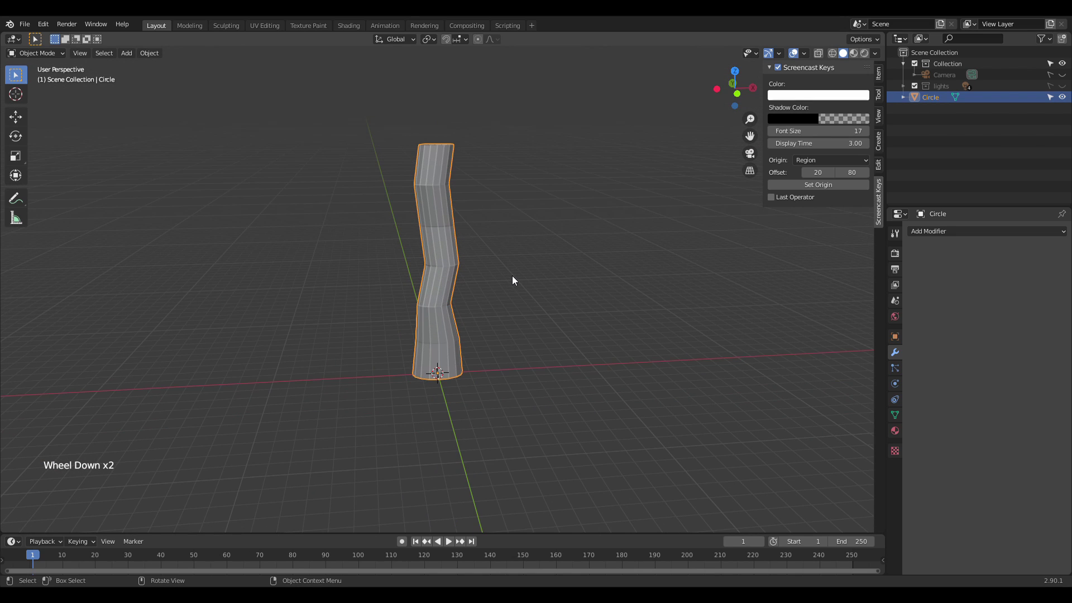
pyautogui.scroll(3)
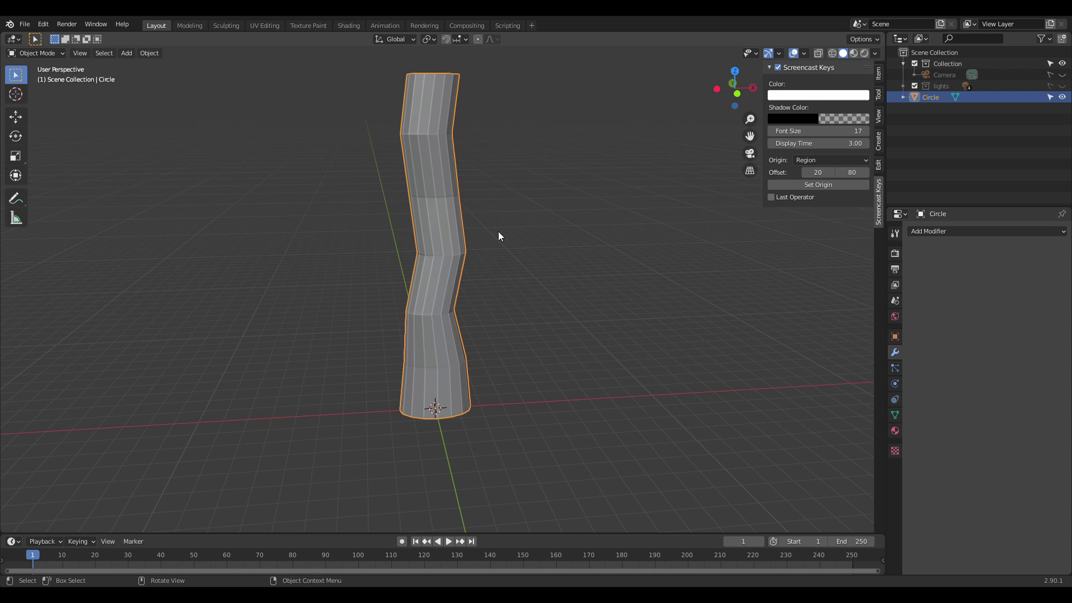
pyautogui.scroll(-3)
pyautogui.middleClick(493, 233)
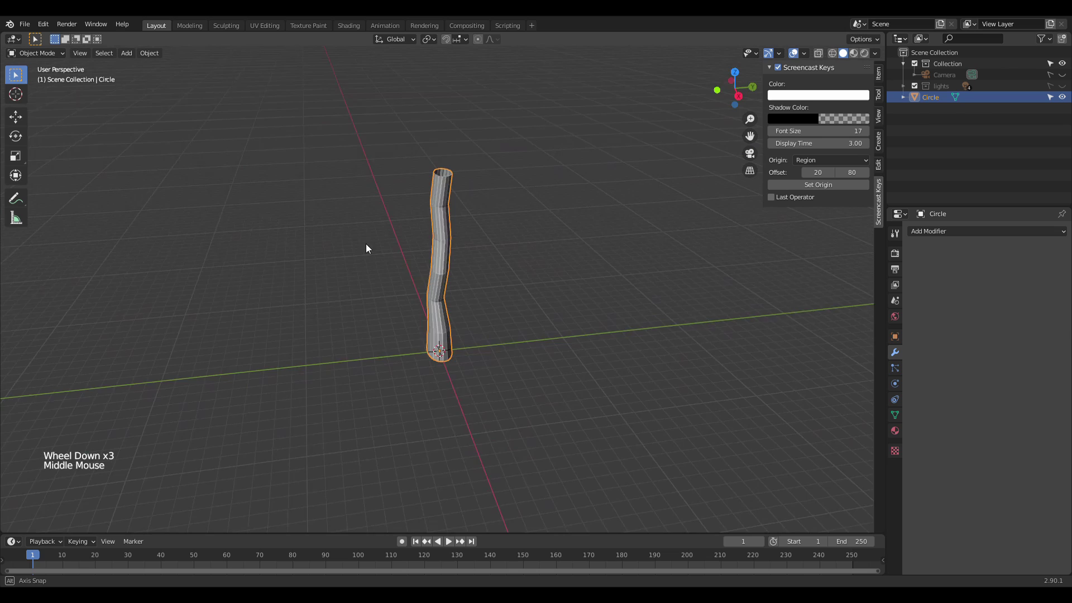
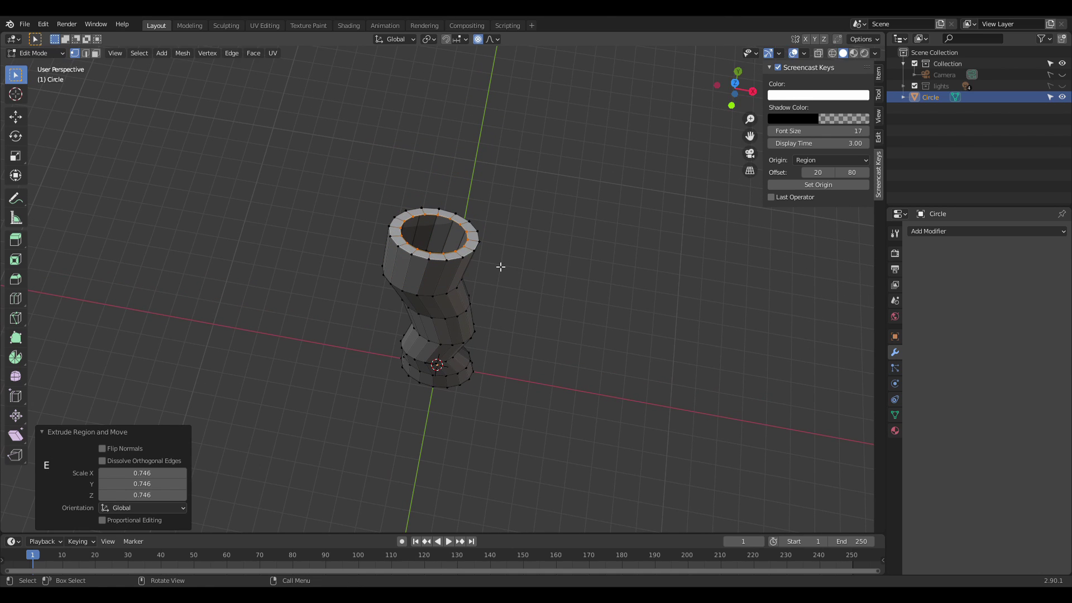
# Step: Extrude the top rim inward to cap it and bevel the rim edge (Ctrl+B)
pyautogui.press('e')
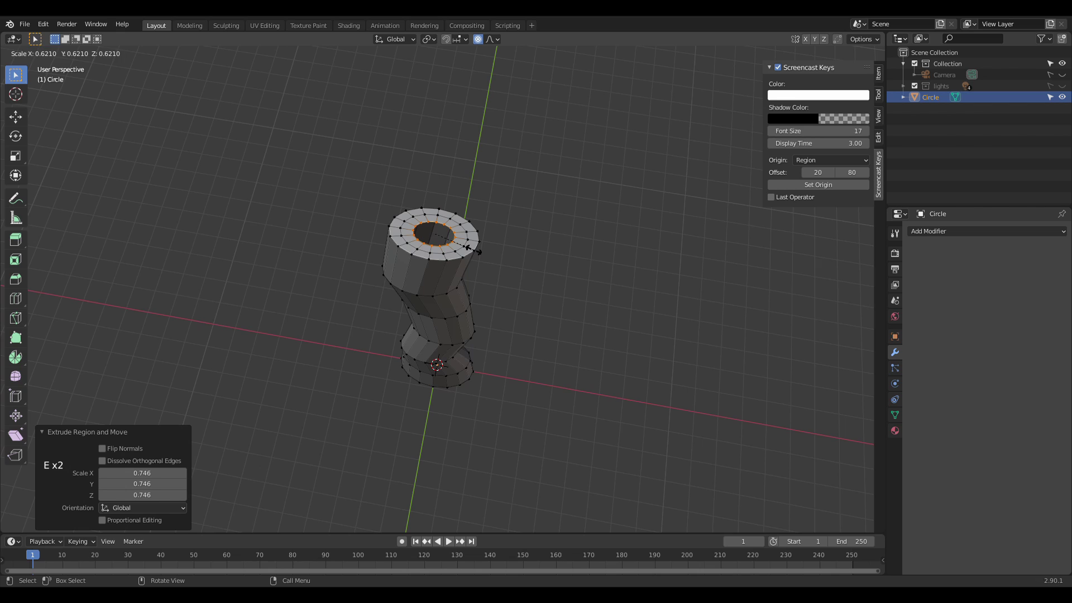
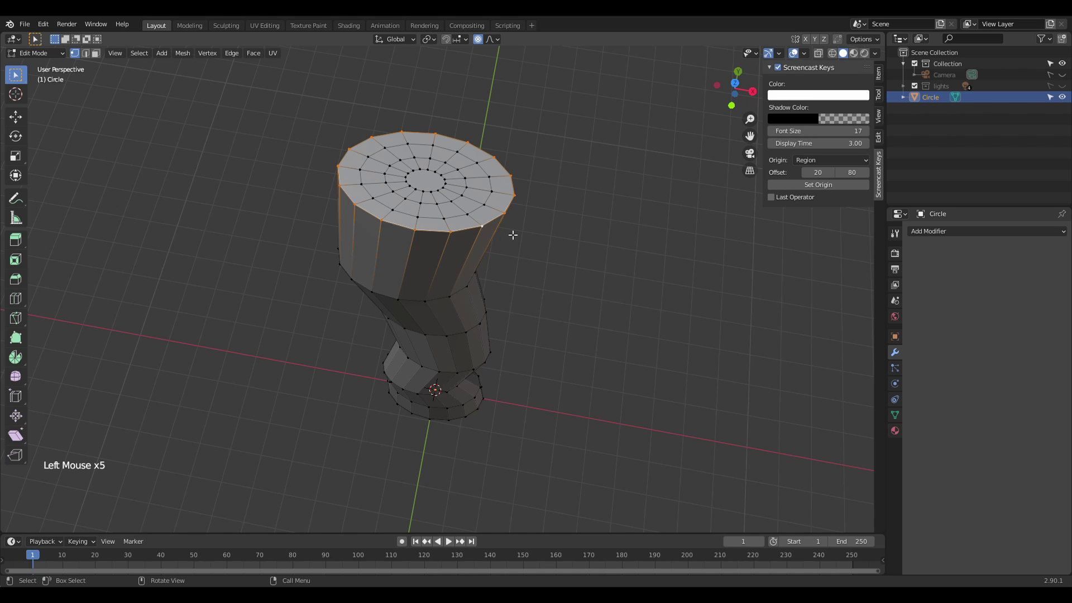
pyautogui.press('ctrl+b')
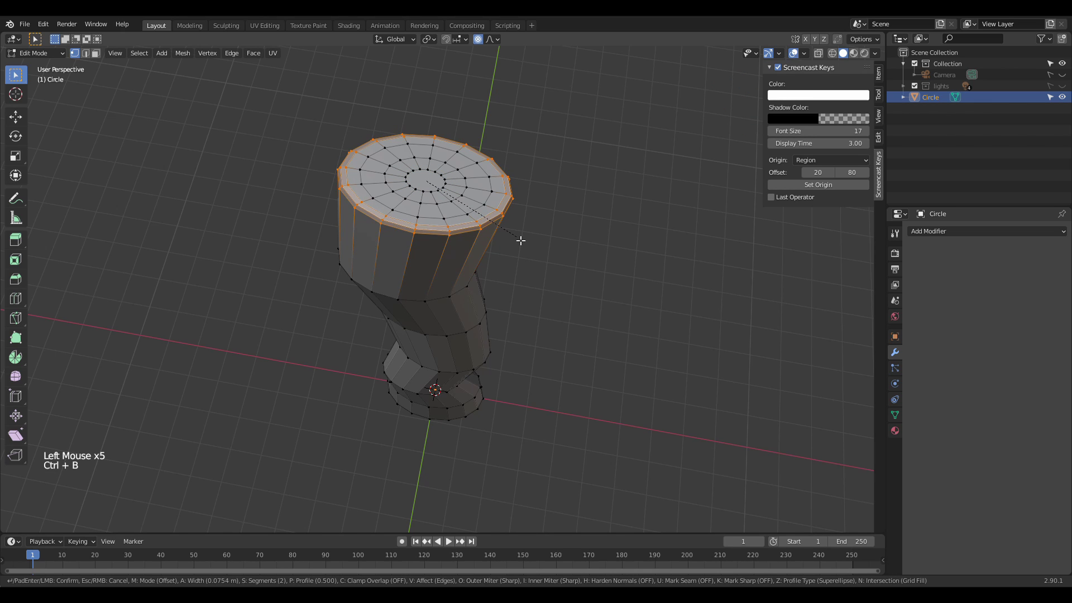
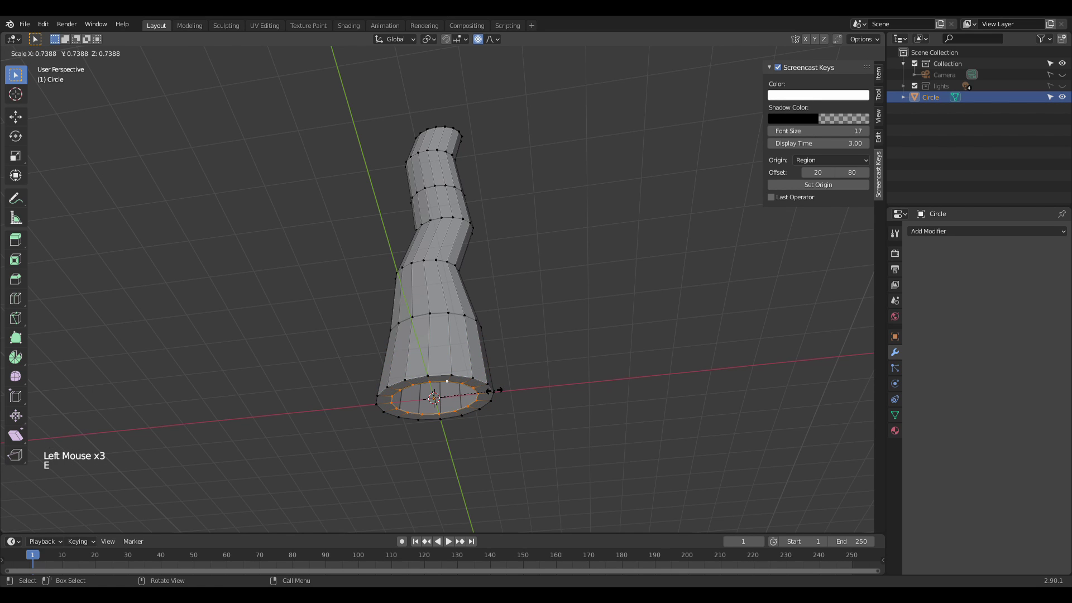
# Step: Extrude the bottom loop inward into a cap, bevel its rim, and return to Object Mode
pyautogui.press('e')
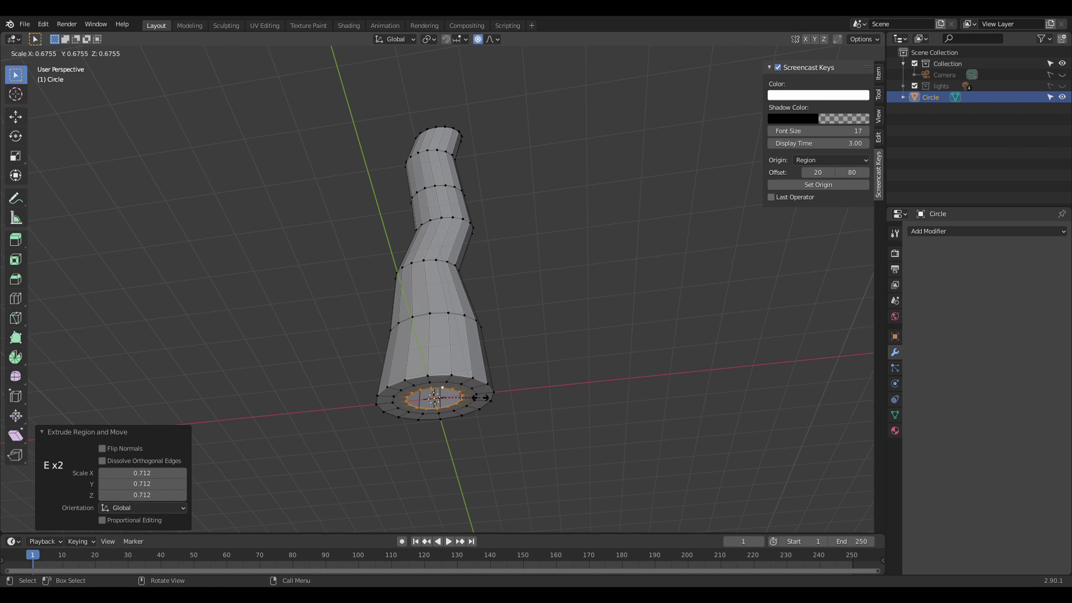
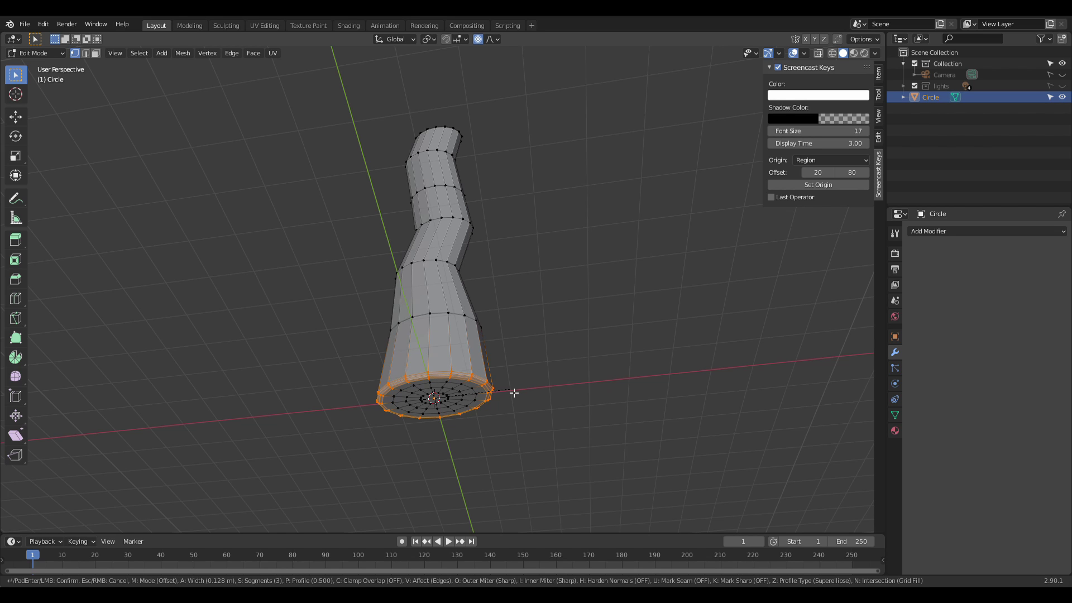
pyautogui.press('Tab')
pyautogui.click(534, 356)
pyautogui.middleClick(522, 307)
pyautogui.scroll(-3)
pyautogui.middleClick(505, 316)
pyautogui.middleClick(527, 308)
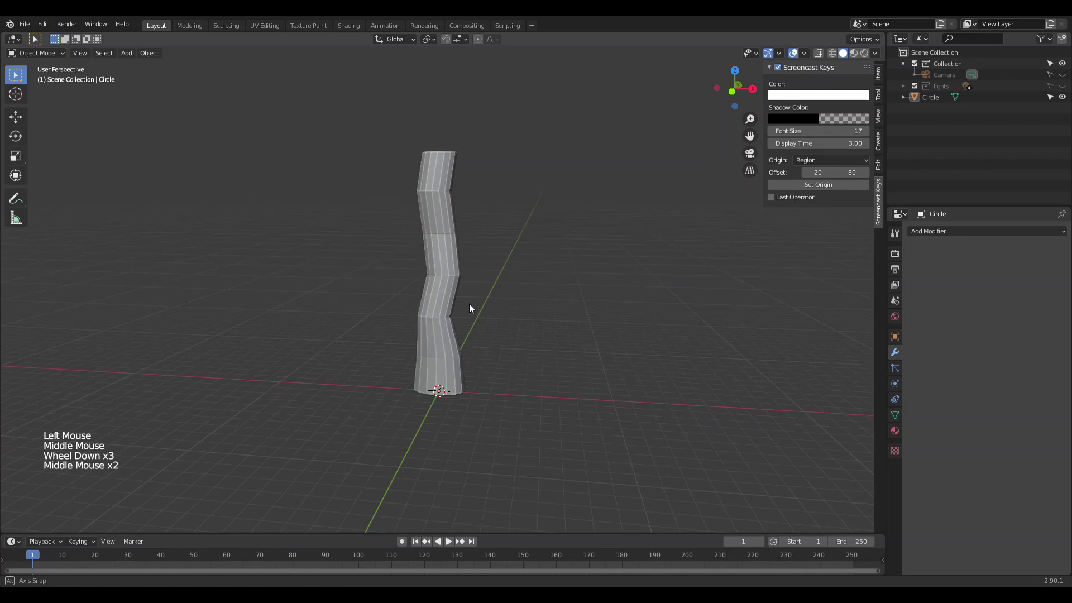
# Step: Orbit and zoom around the finished handle before adding new objects
pyautogui.scroll(3)
pyautogui.middleClick(508, 300)
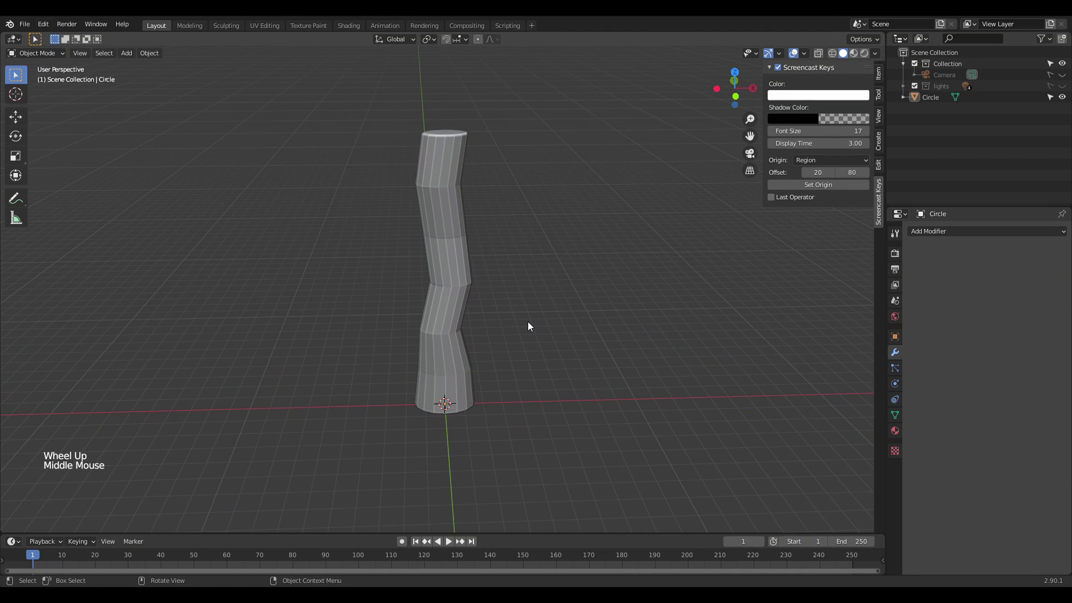
pyautogui.middleClick(519, 312)
pyautogui.scroll(3)
pyautogui.scroll(-3)
pyautogui.scroll(3)
pyautogui.scroll(-3)
pyautogui.middleClick(517, 301)
# Step: Add a Bezier curve to the scene and hide the handle mesh (H)
pyautogui.press('shift+a')
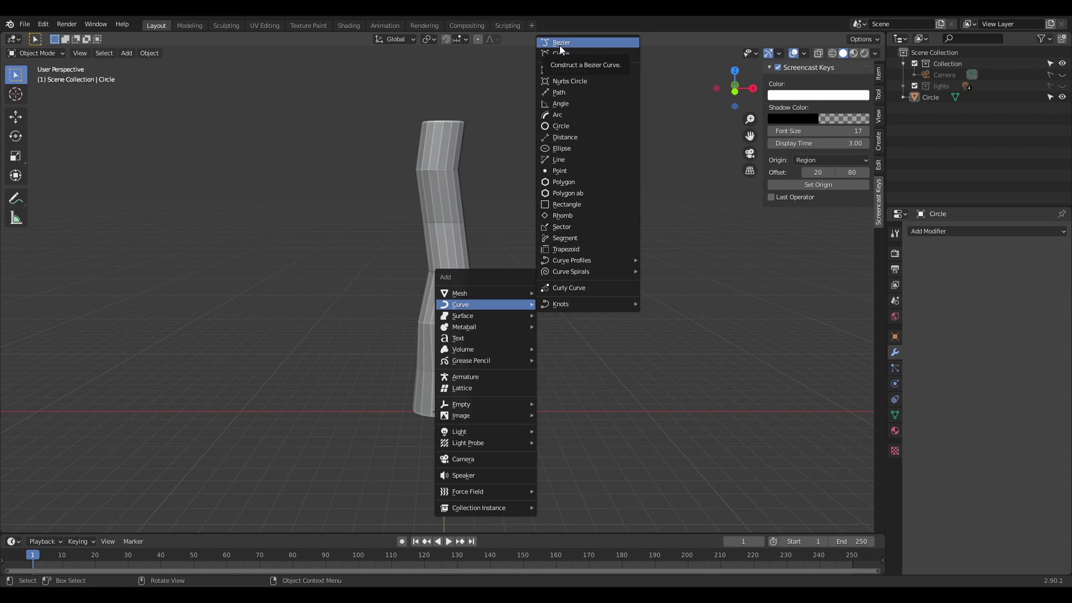
pyautogui.click(461, 251)
pyautogui.press('h')
pyautogui.scroll(3)
pyautogui.middleClick(496, 354)
pyautogui.middleClick(492, 335)
pyautogui.scroll(3)
# Step: Add a Bezier circle, scale it into a flat oval, and select the BezierCurve object
pyautogui.press('shift+a')
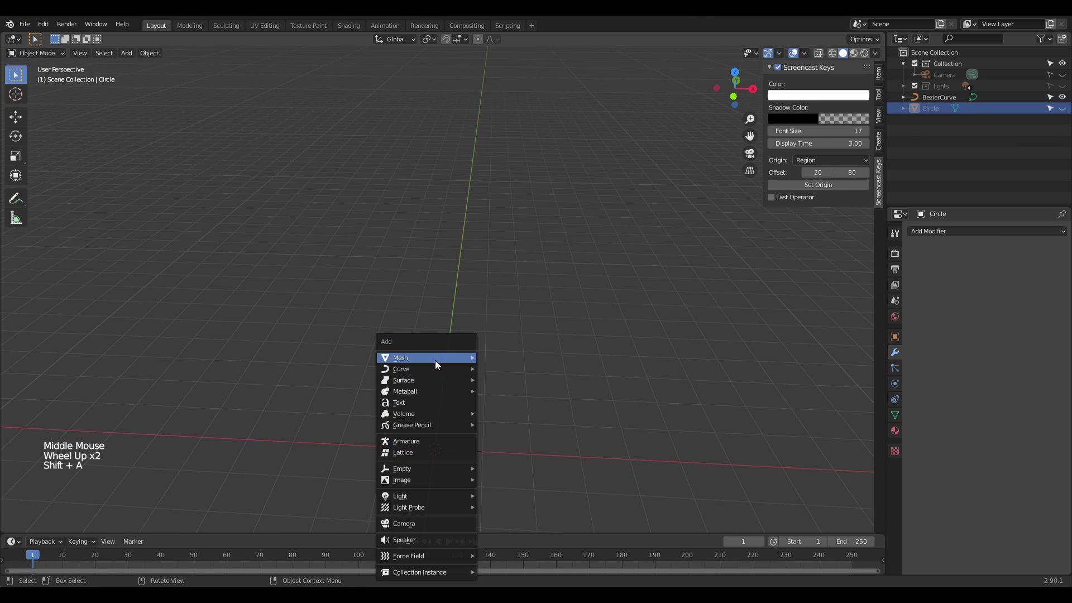
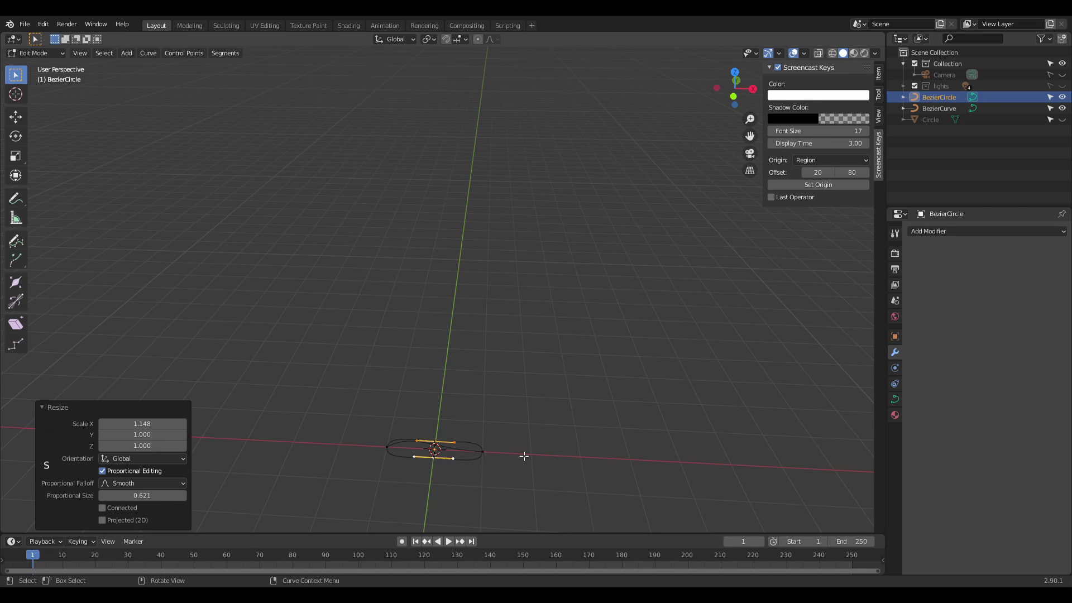
pyautogui.press('Tab')
pyautogui.scroll(3)
pyautogui.scroll(-3)
pyautogui.click(468, 451)
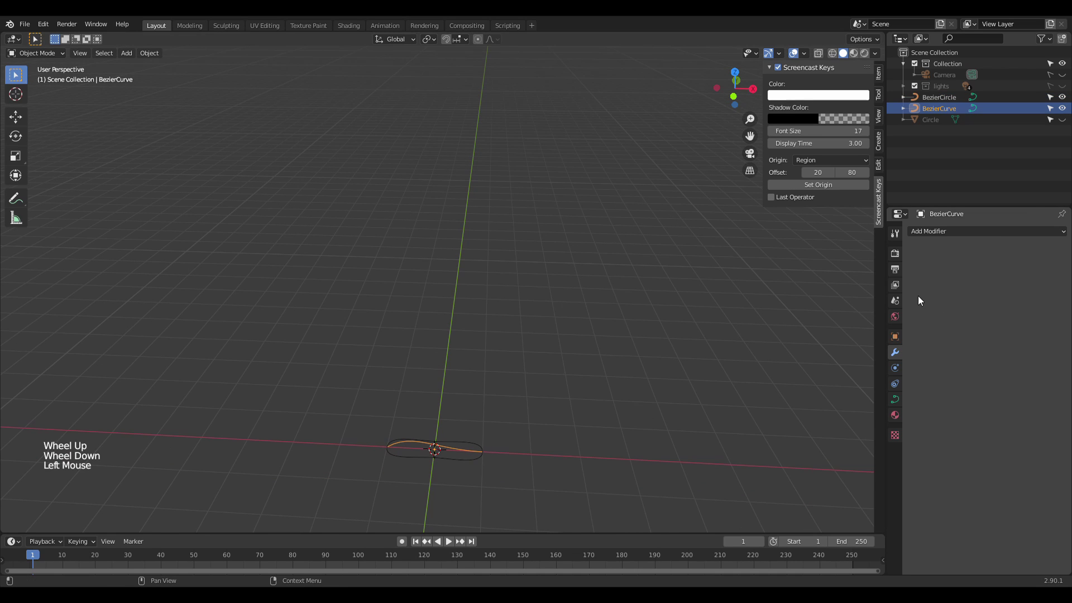
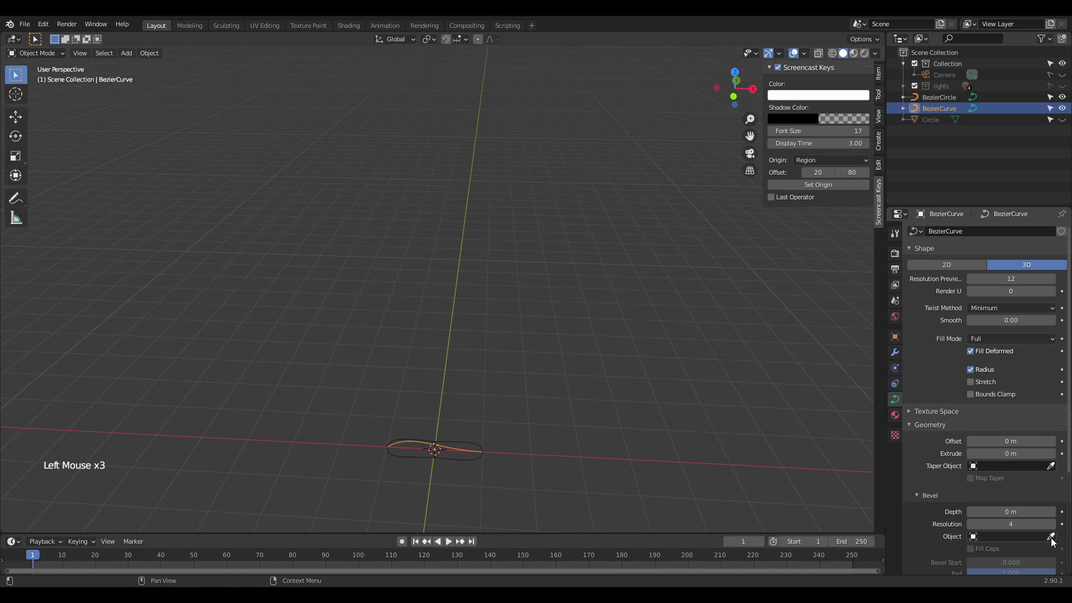
# Step: Give the Bezier curve a bevel depth and set BezierCircle as its bevel object
pyautogui.click(1054, 515)
pyautogui.click(1053, 515)
pyautogui.click(1053, 516)
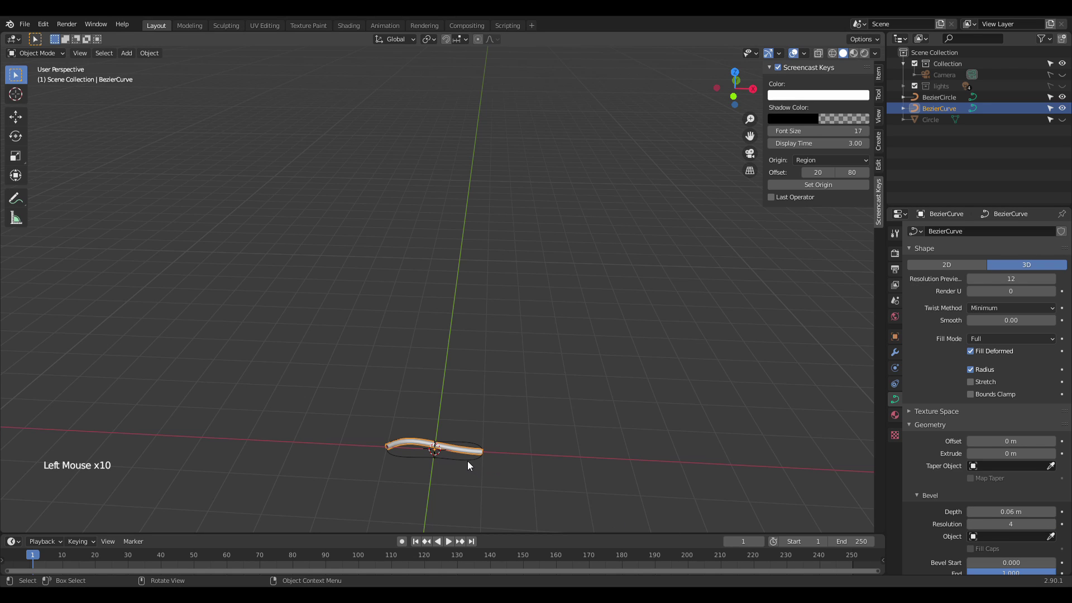
pyautogui.click(469, 463)
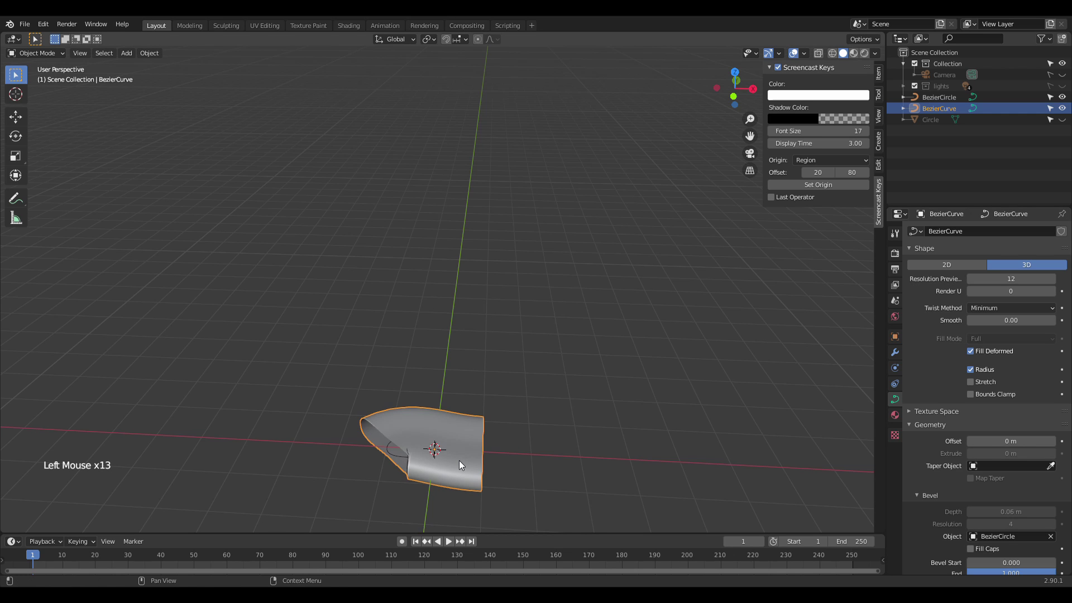
# Step: Select the swept blade sheet and scale it down
pyautogui.scroll(-3)
pyautogui.middleClick(490, 439)
pyautogui.scroll(3)
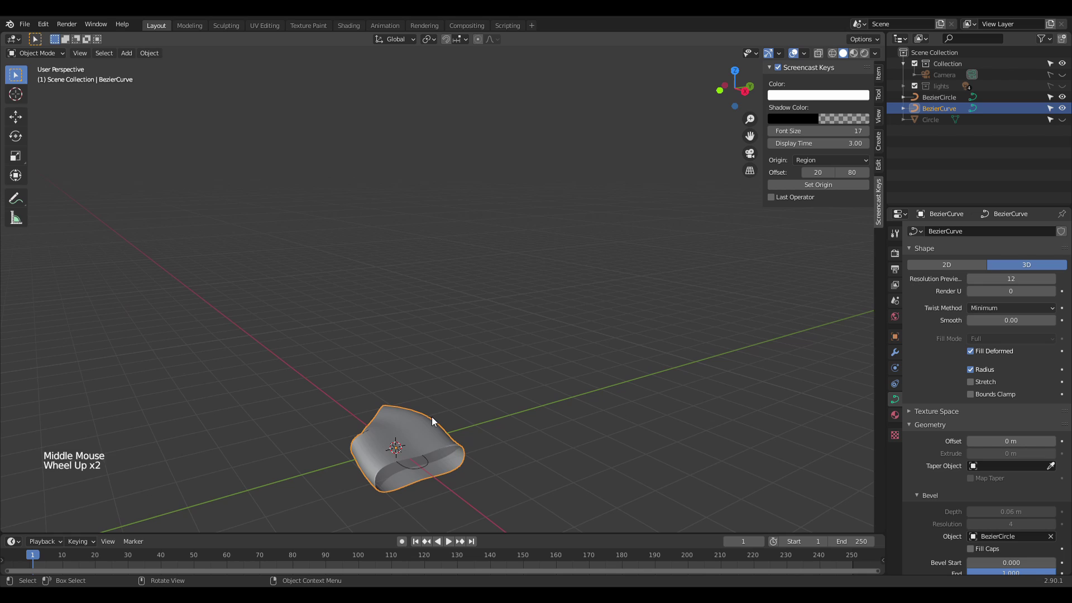
pyautogui.click(431, 428)
pyautogui.click(487, 417)
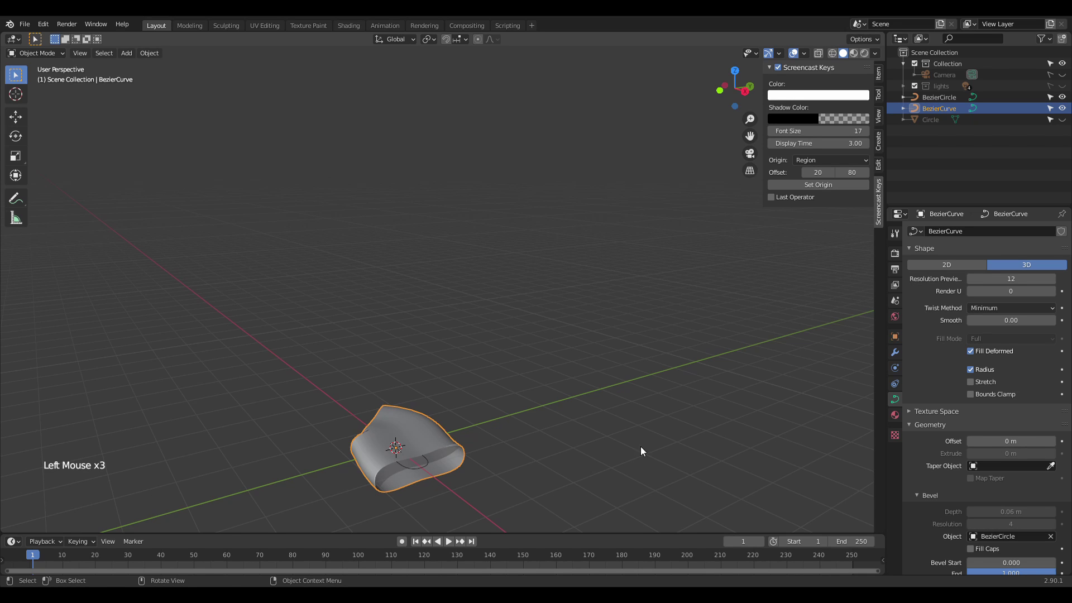
pyautogui.press('s')
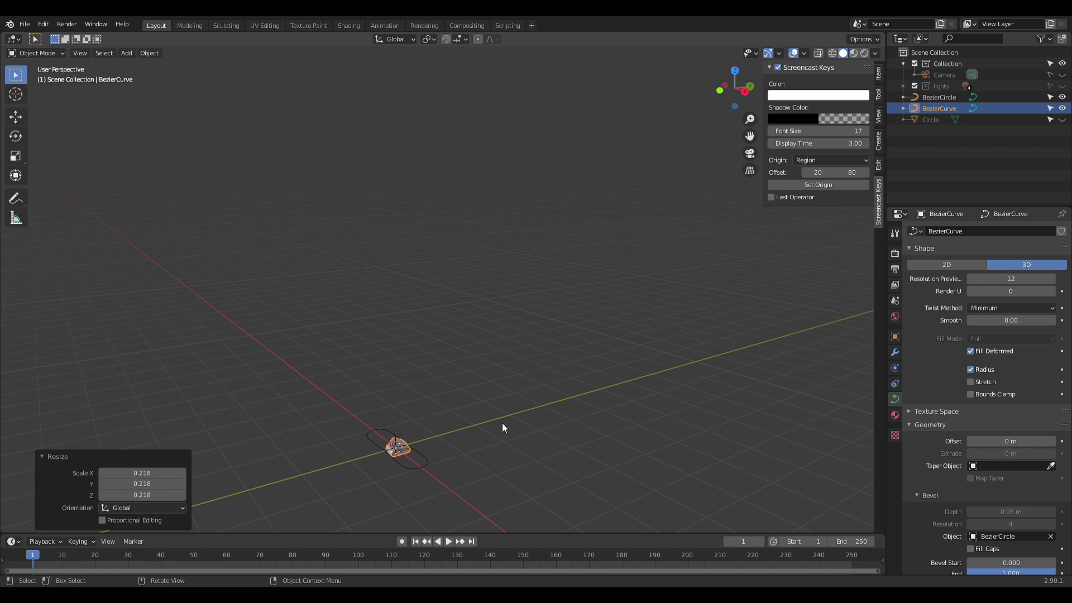
# Step: Rotate the swept blade sheet upright from the side view
pyautogui.press('KP_3')
pyautogui.press('r')
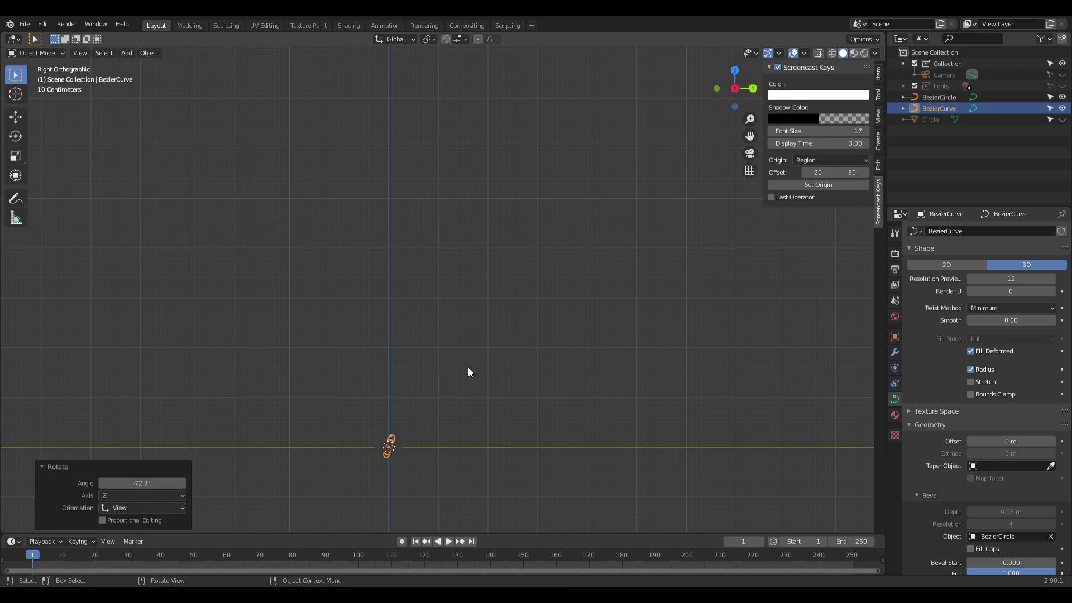
pyautogui.middleClick(476, 366)
# Step: Hide the BezierCircle profile object in the Outliner
pyautogui.click(562, 392)
pyautogui.click(484, 465)
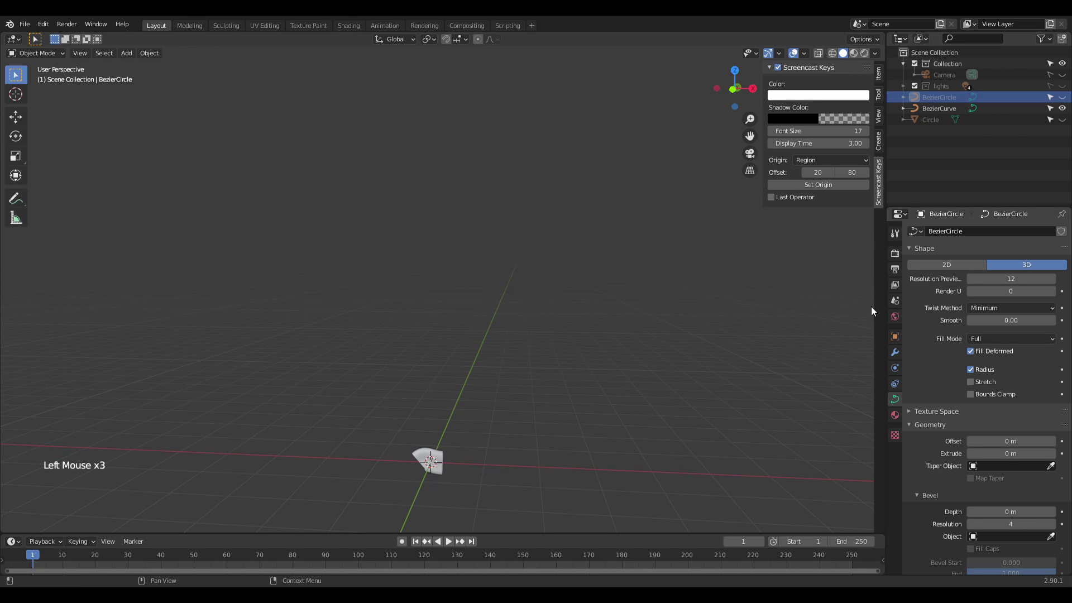
pyautogui.click(429, 452)
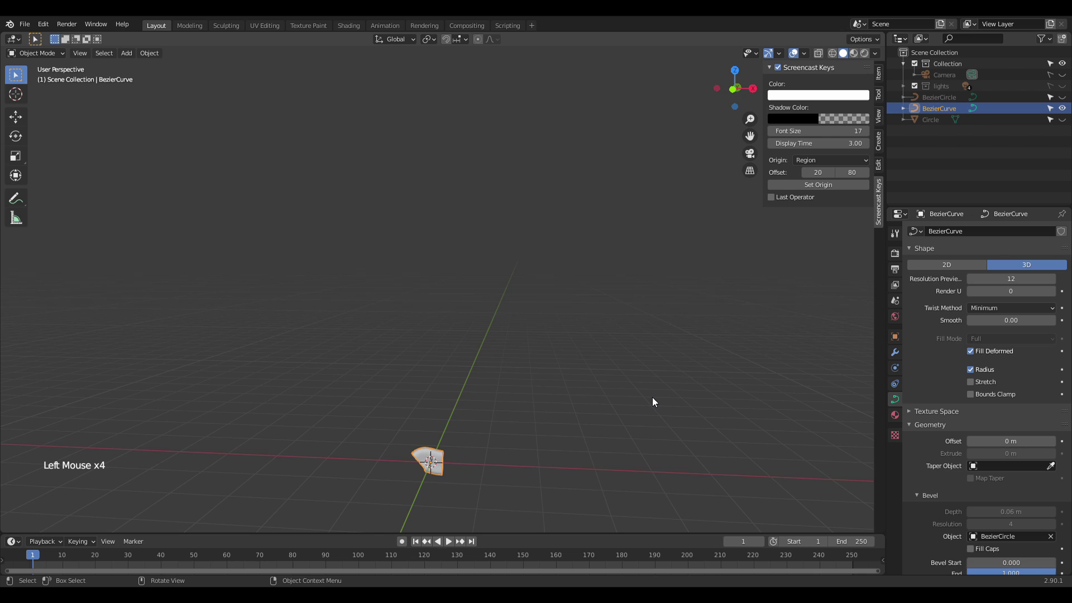
# Step: Unhide the handle and all other objects (Alt+H) and switch to side view
pyautogui.press('alt+h')
pyautogui.scroll(-3)
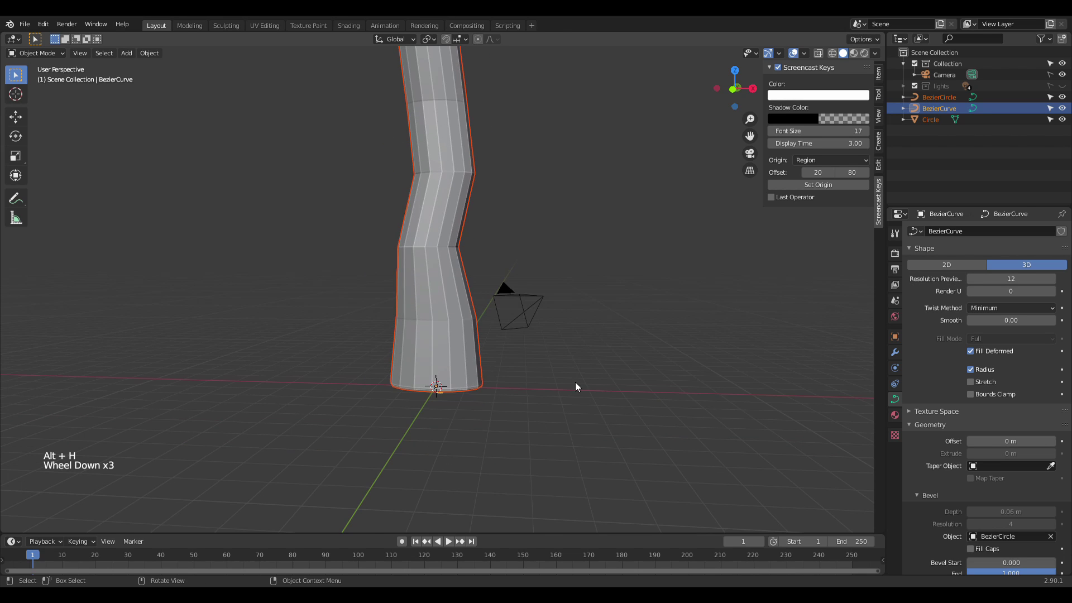
pyautogui.scroll(-3)
pyautogui.scroll(3)
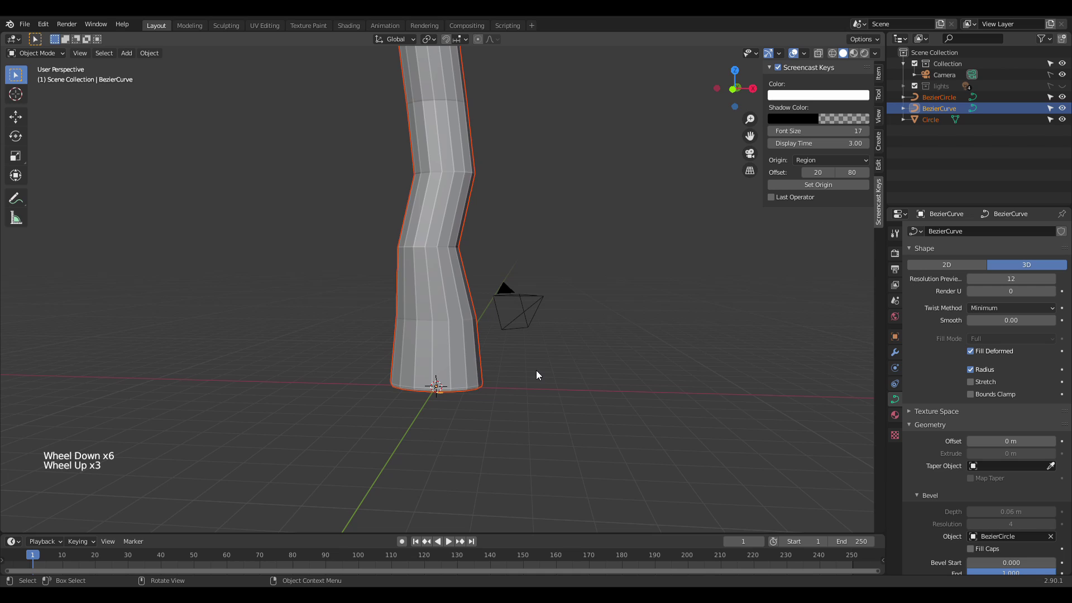
pyautogui.press('KP_3')
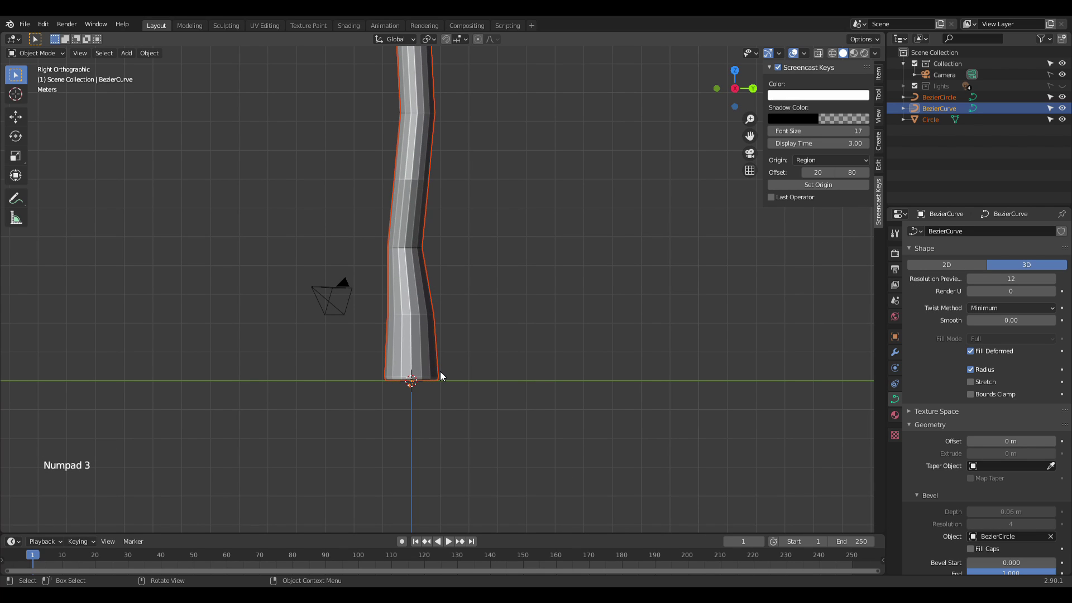
# Step: Move only the small strap curve up to the handle's middle height
pyautogui.press('g')
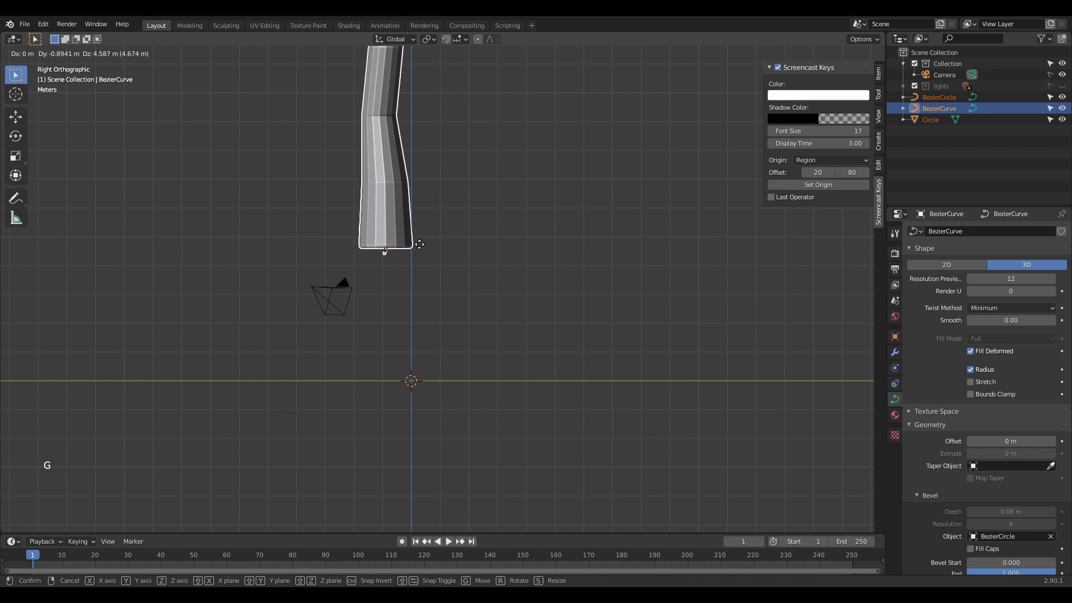
pyautogui.click(488, 340)
pyautogui.click(412, 388)
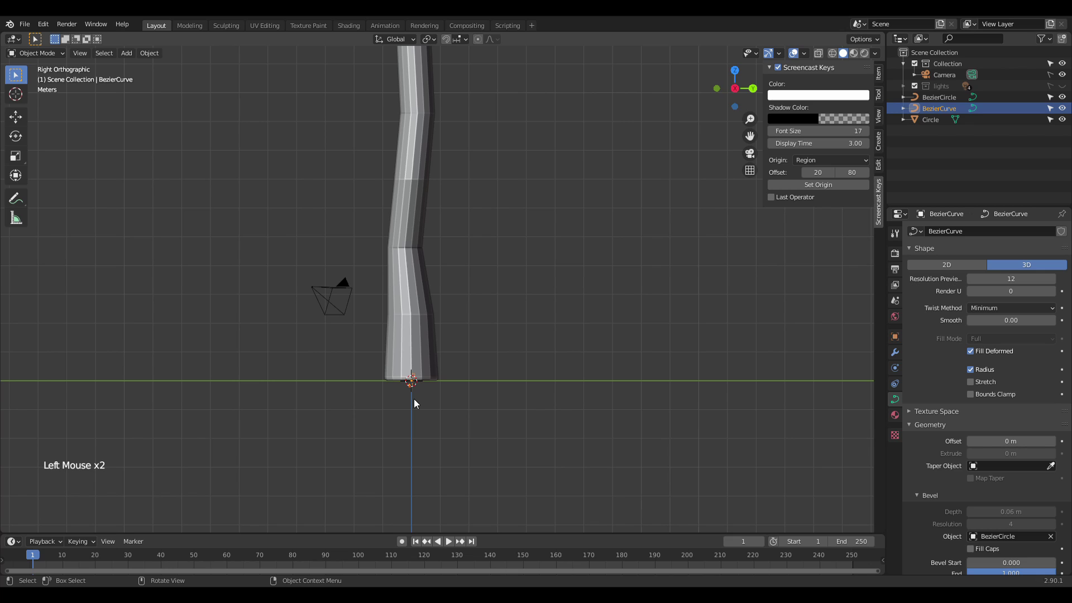
pyautogui.press('g')
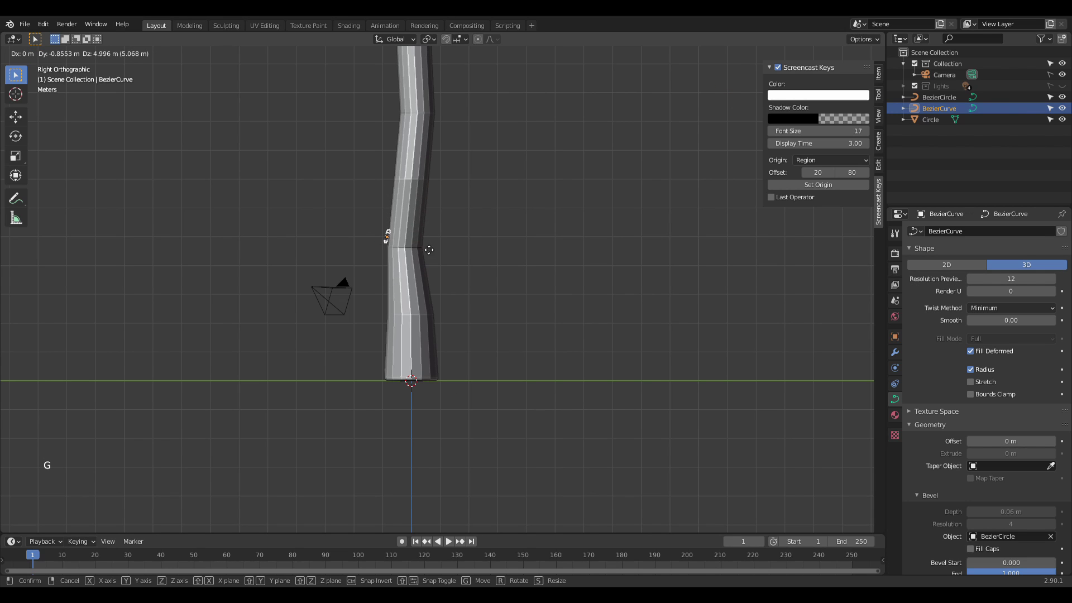
pyautogui.middleClick(453, 273)
# Step: From front view, rotate and shift the strap curve's points so it hugs the handle's side
pyautogui.press('KP_1')
pyautogui.scroll(3)
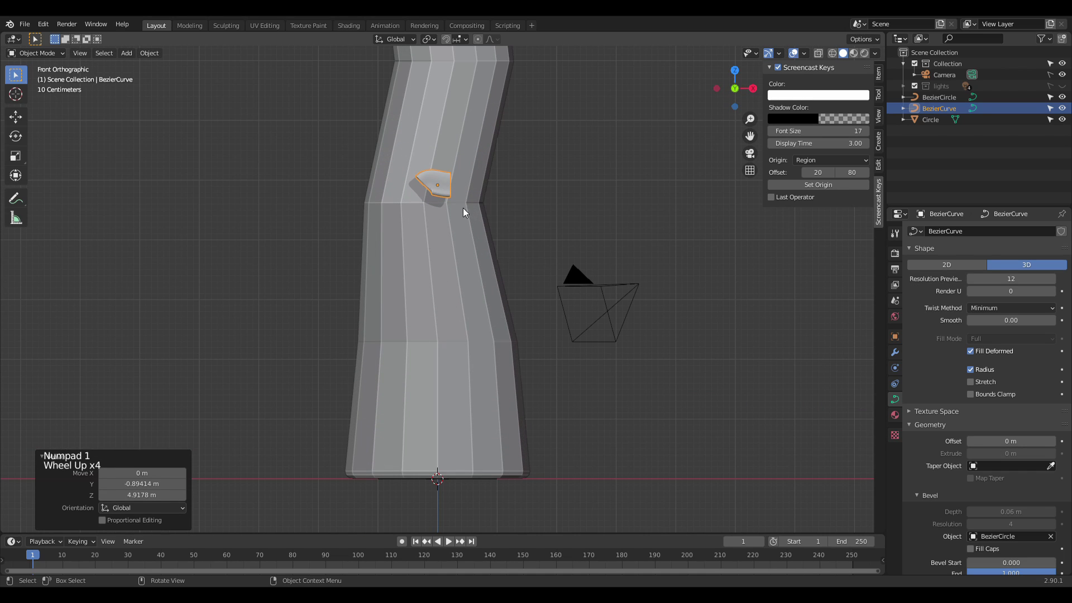
pyautogui.press('Tab')
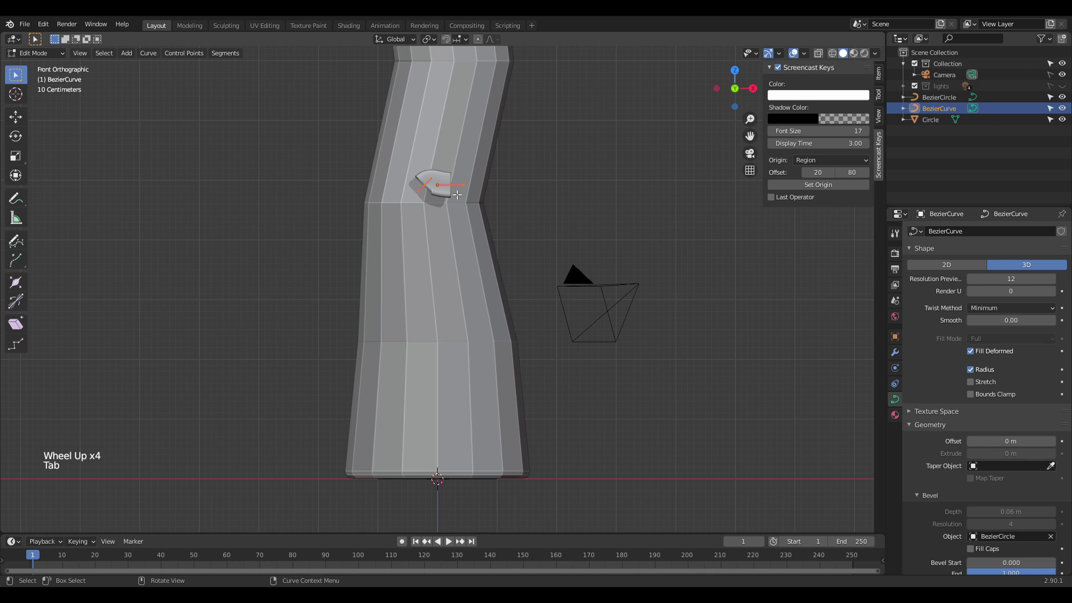
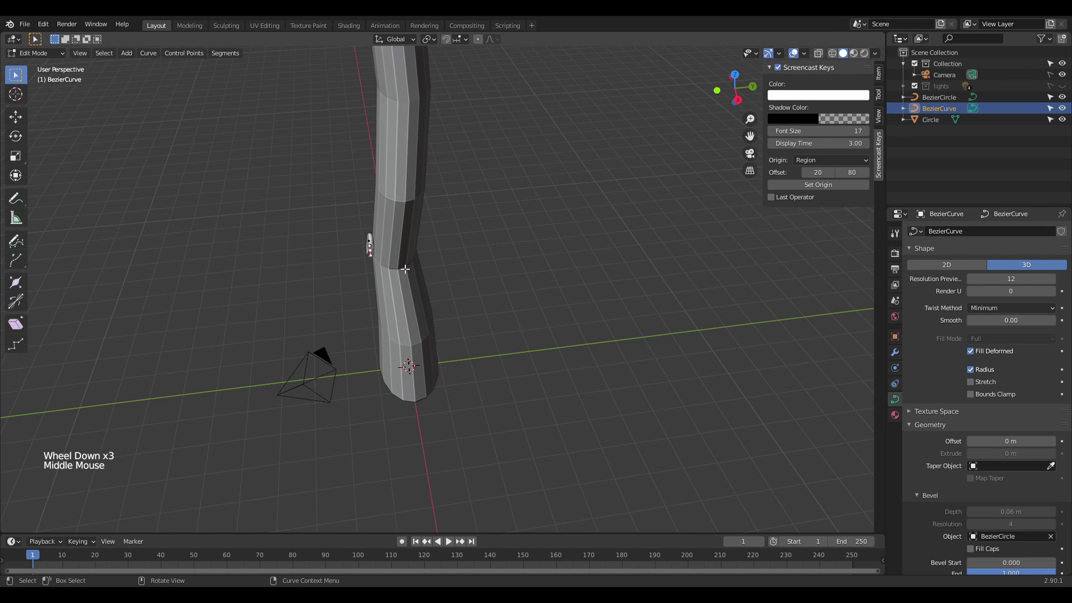
pyautogui.press('r')
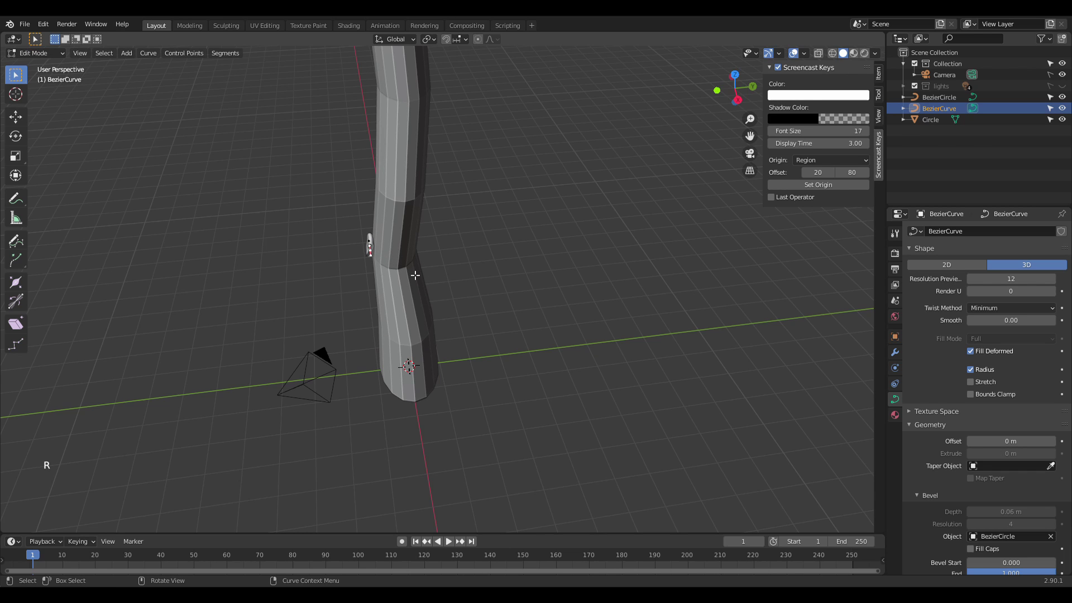
pyautogui.press('e')
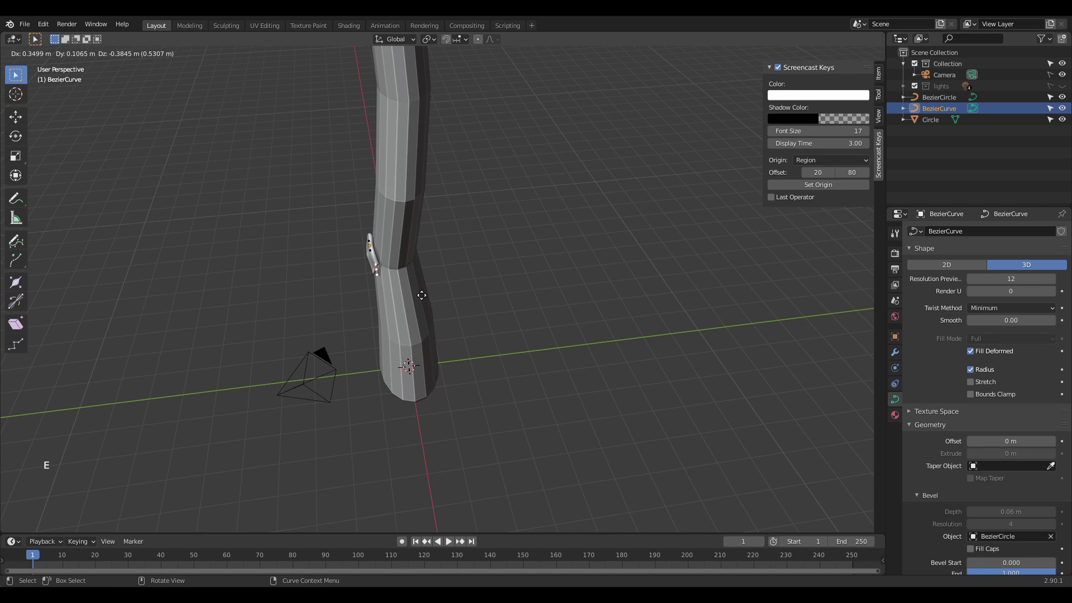
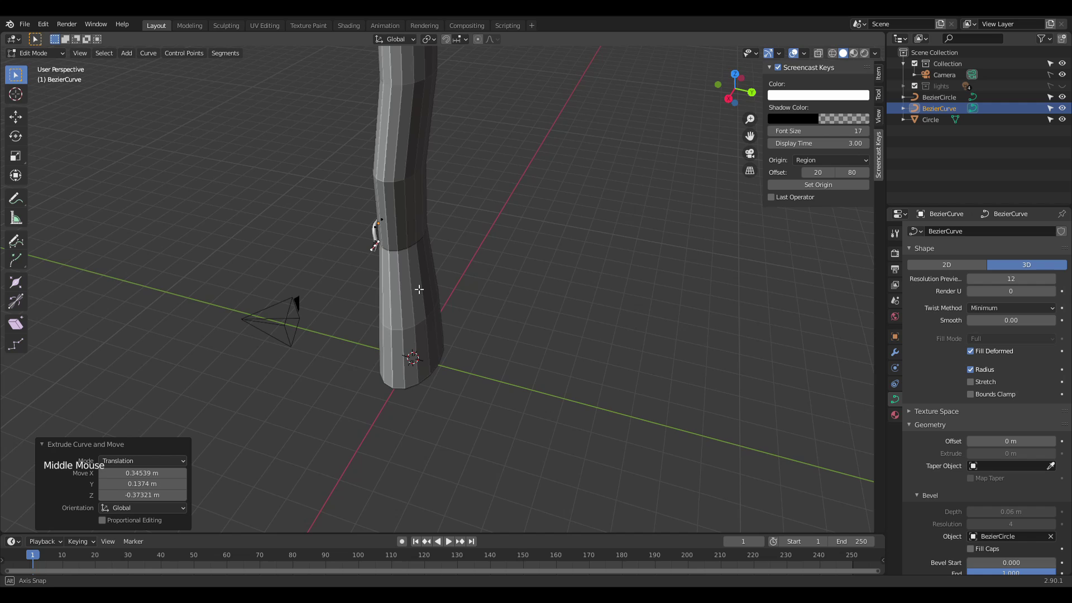
pyautogui.press('e')
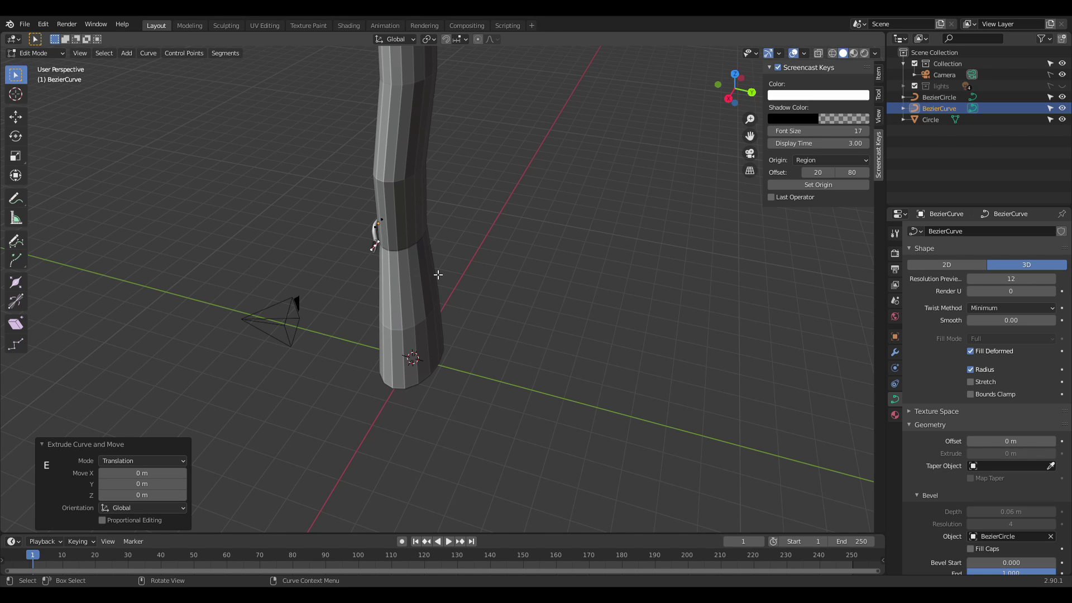
# Step: From top view, extrude and angle the strap's end point to begin wrapping the handle
pyautogui.press('KP_7')
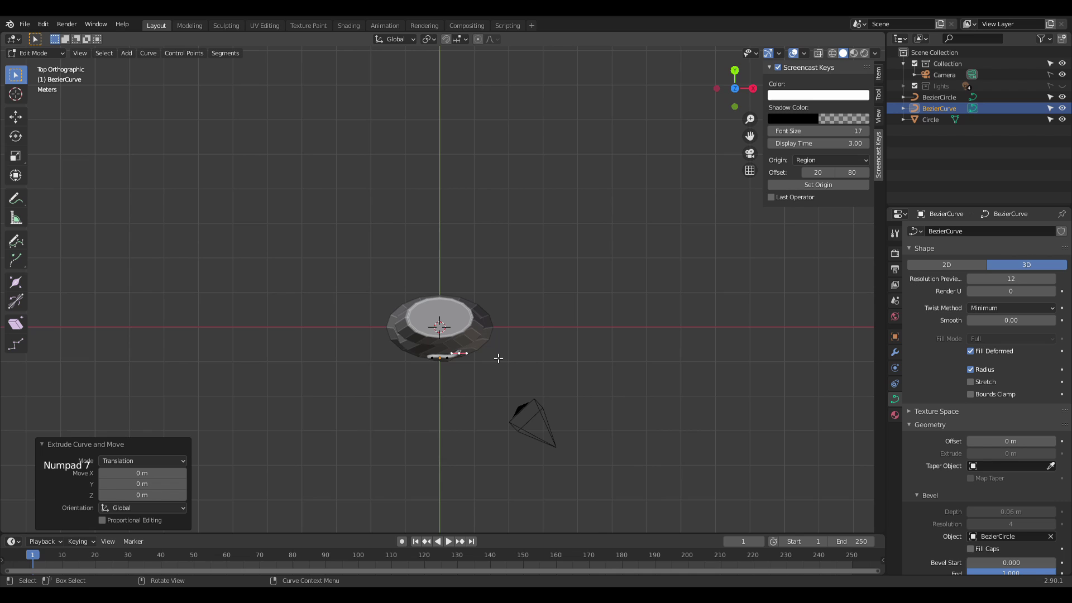
pyautogui.press('e')
pyautogui.scroll(3)
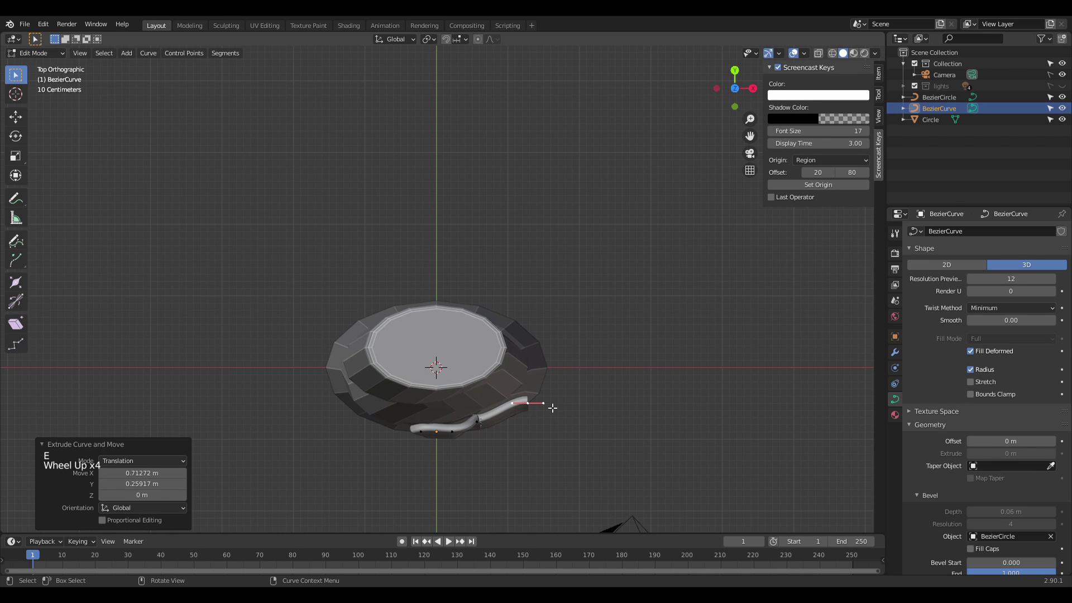
pyautogui.press('r')
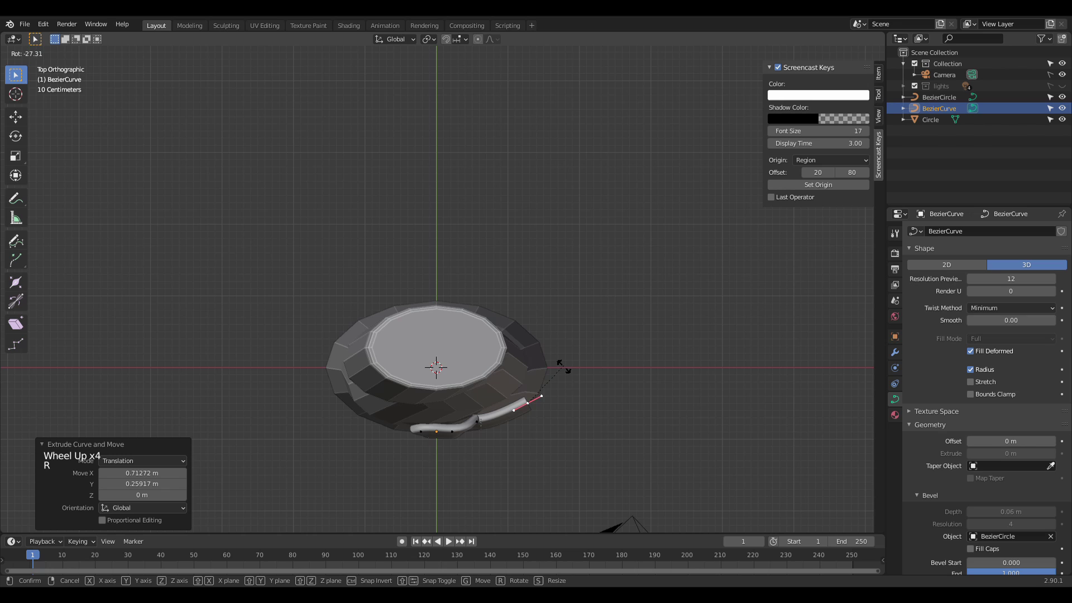
pyautogui.press('e')
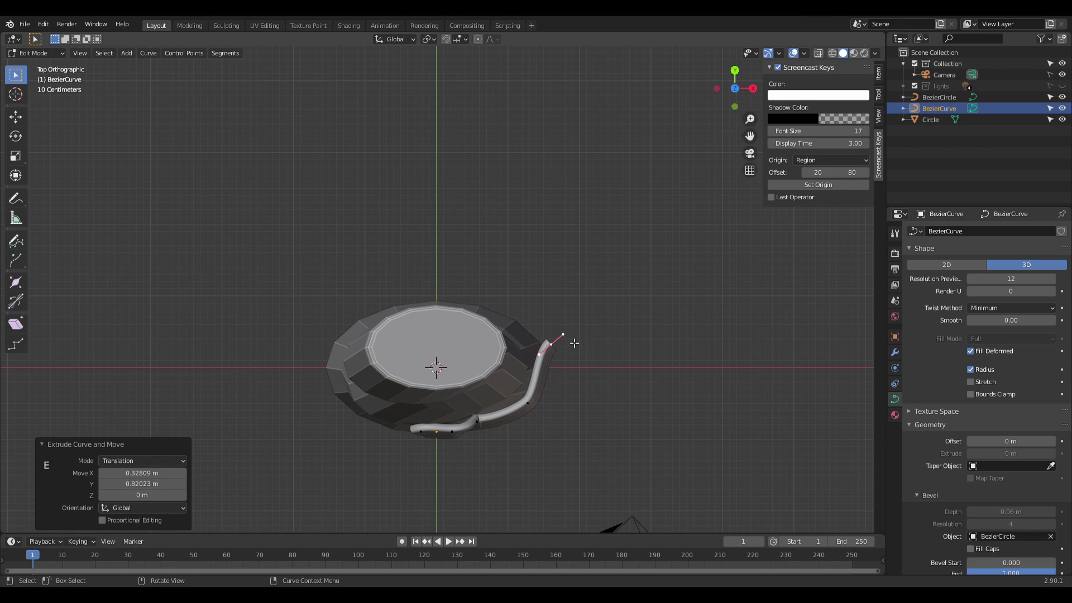
pyautogui.press('r')
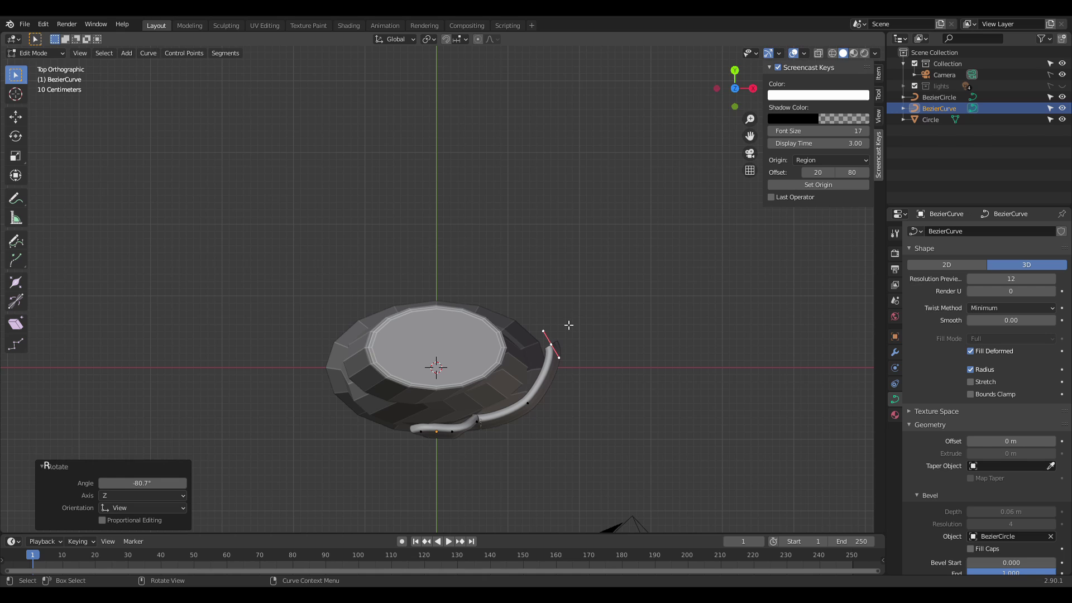
pyautogui.press('e')
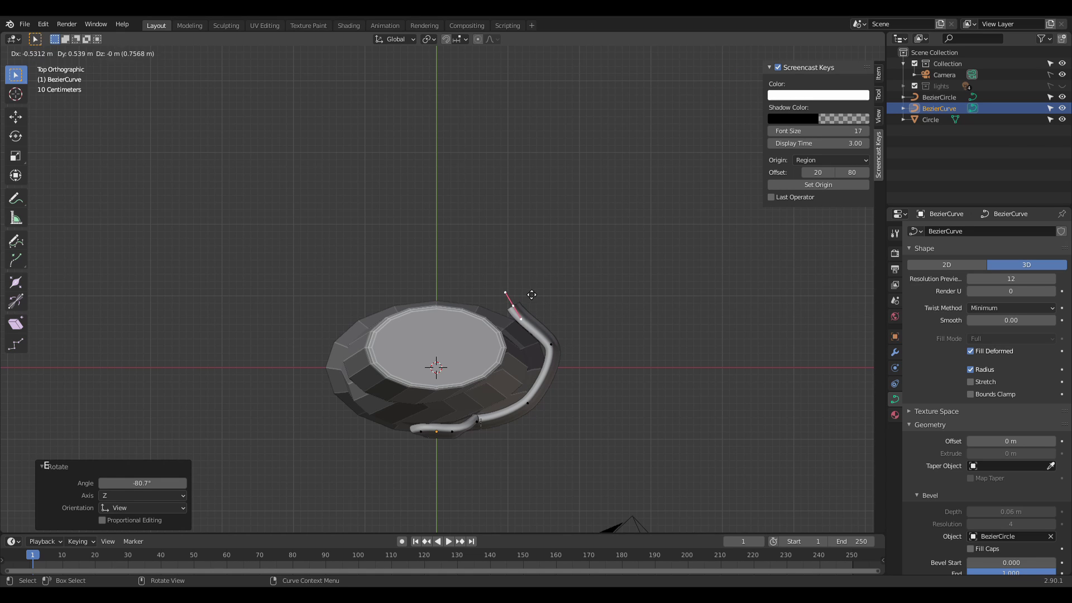
pyautogui.press('r')
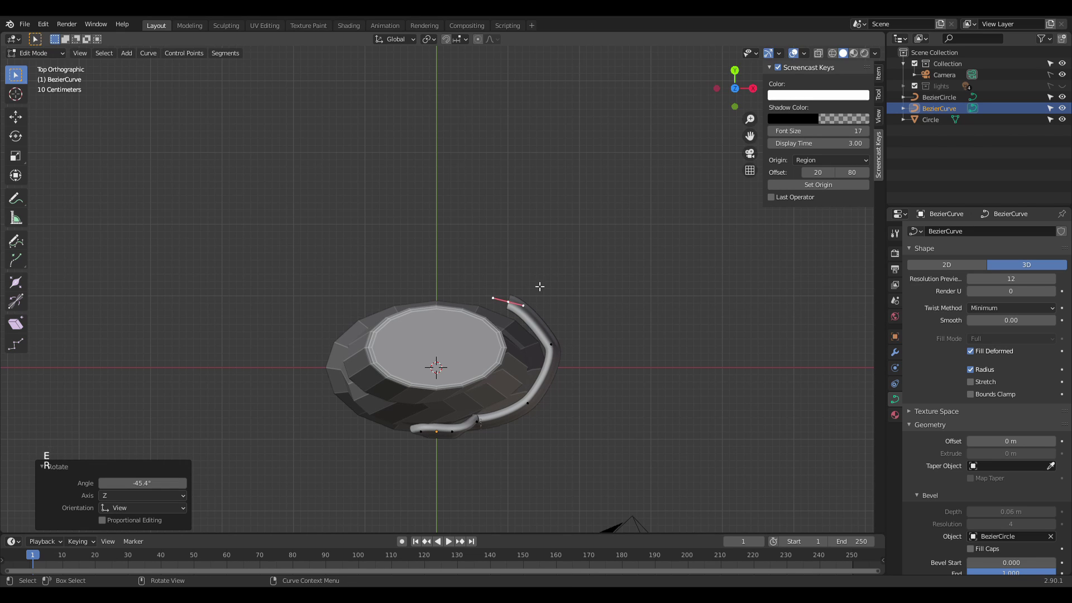
# Step: Continue extruding and rotating end points to carry the strap around the handle's far side
pyautogui.press('e')
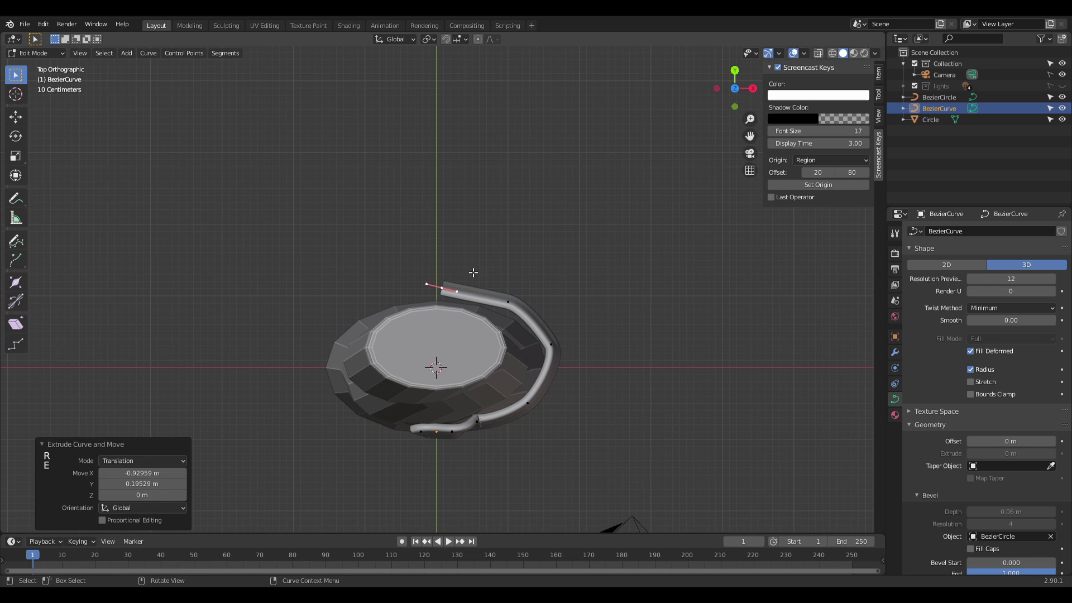
pyautogui.press('r')
pyautogui.press('e')
pyautogui.press('r')
pyautogui.press('g')
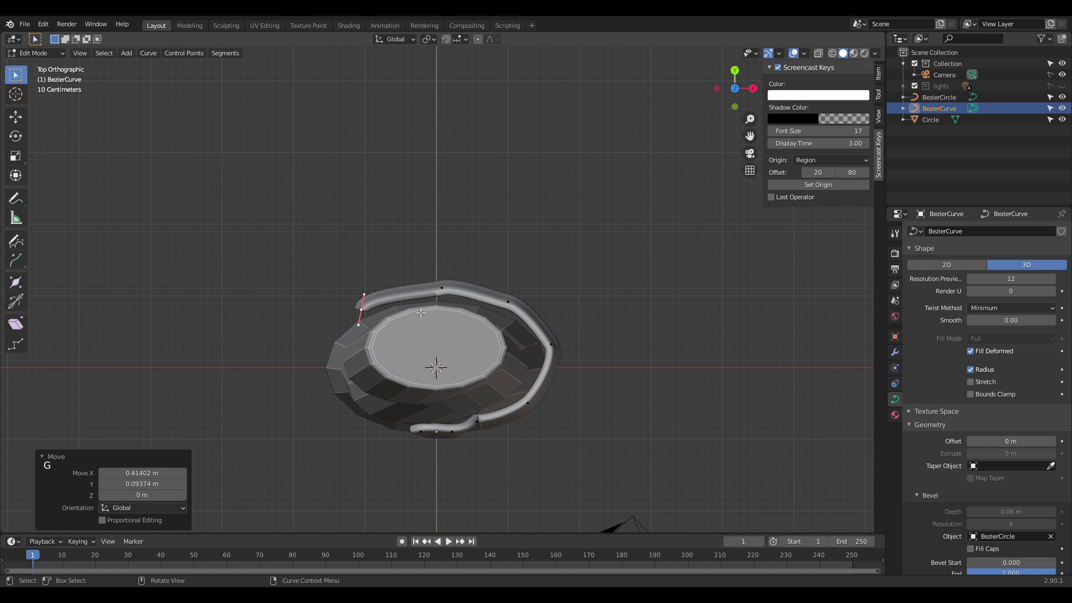
pyautogui.press('e')
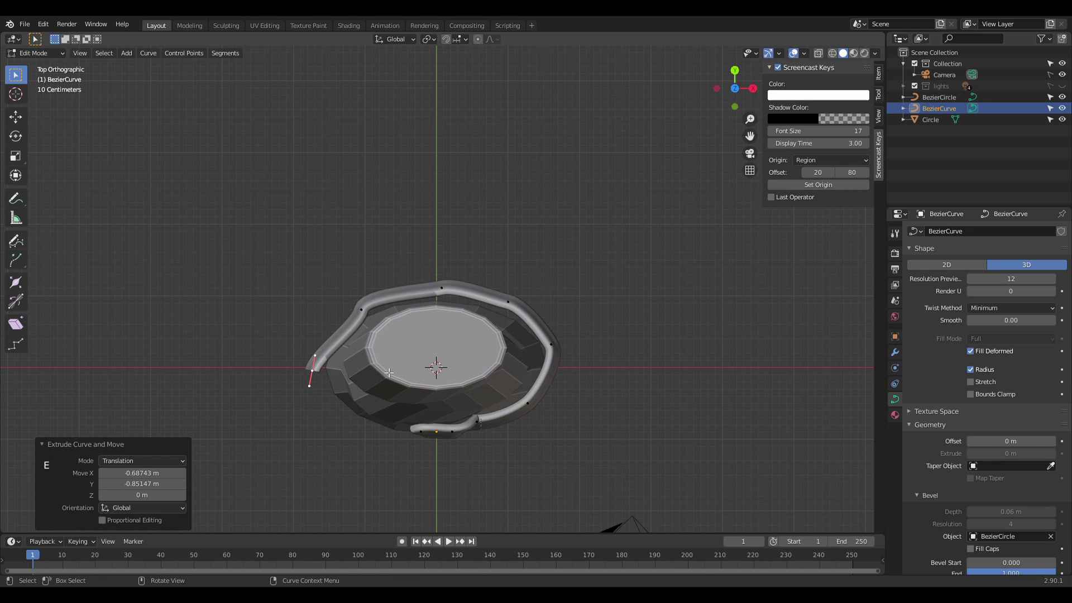
pyautogui.press('r')
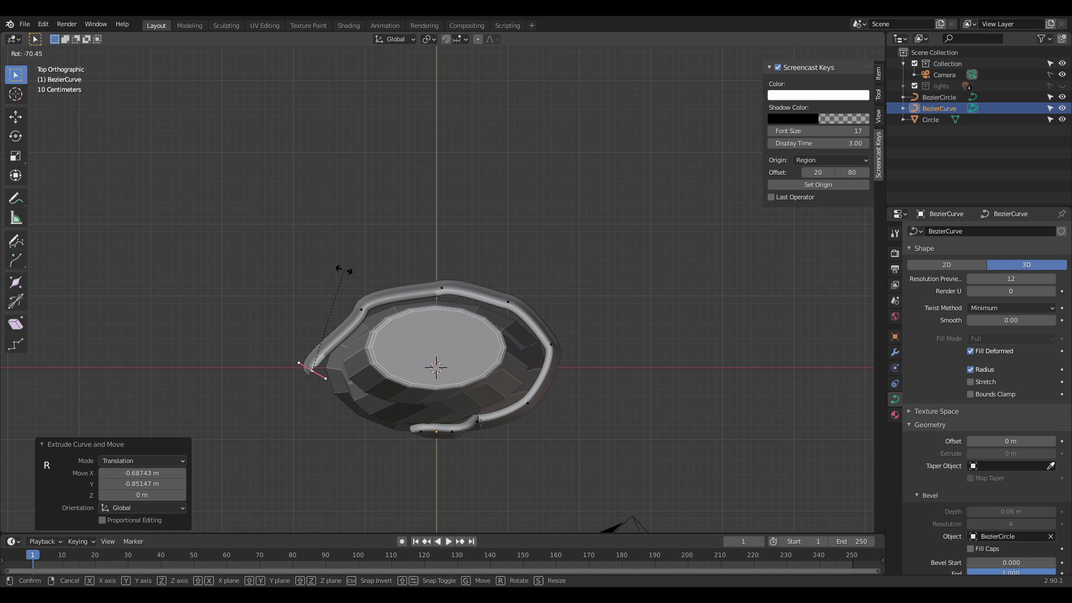
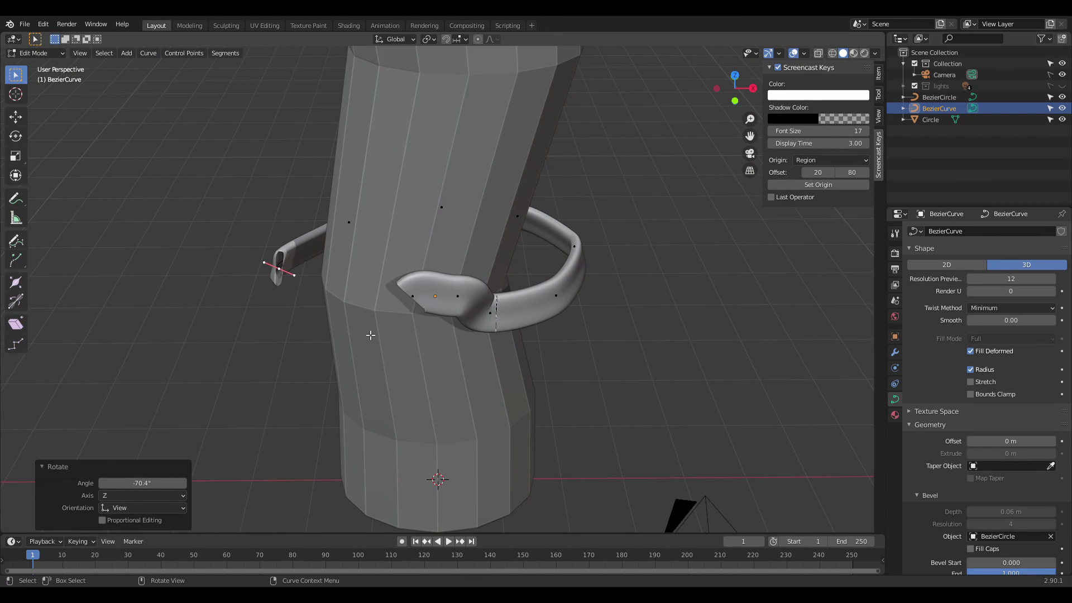
# Step: Extrude one more end point and turn it toward the strap's start, viewed from above
pyautogui.press('KP_1')
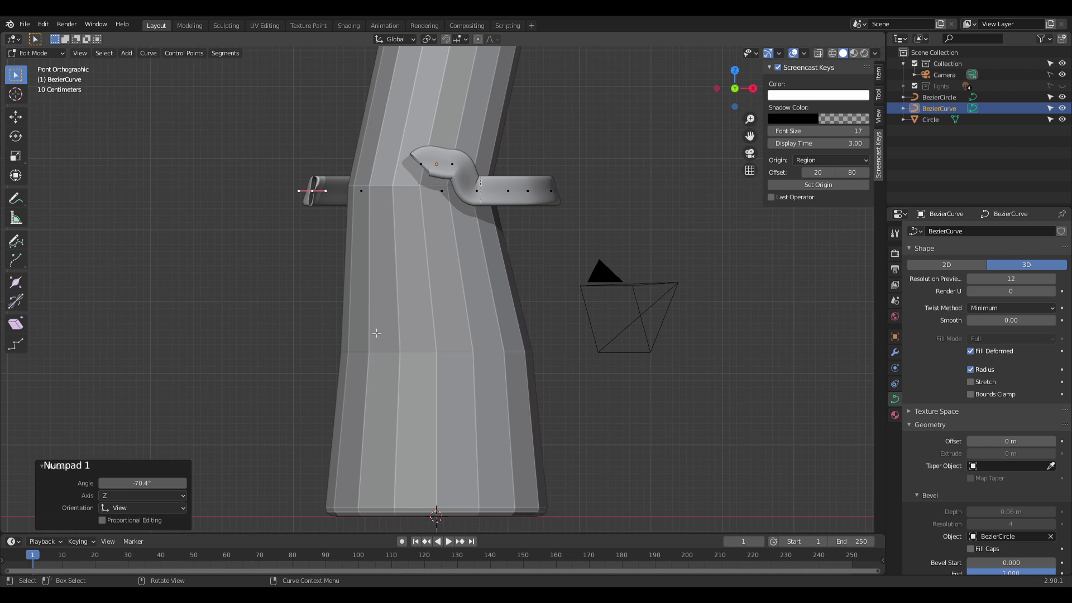
pyautogui.press('KP_7')
pyautogui.press('e')
pyautogui.press('r')
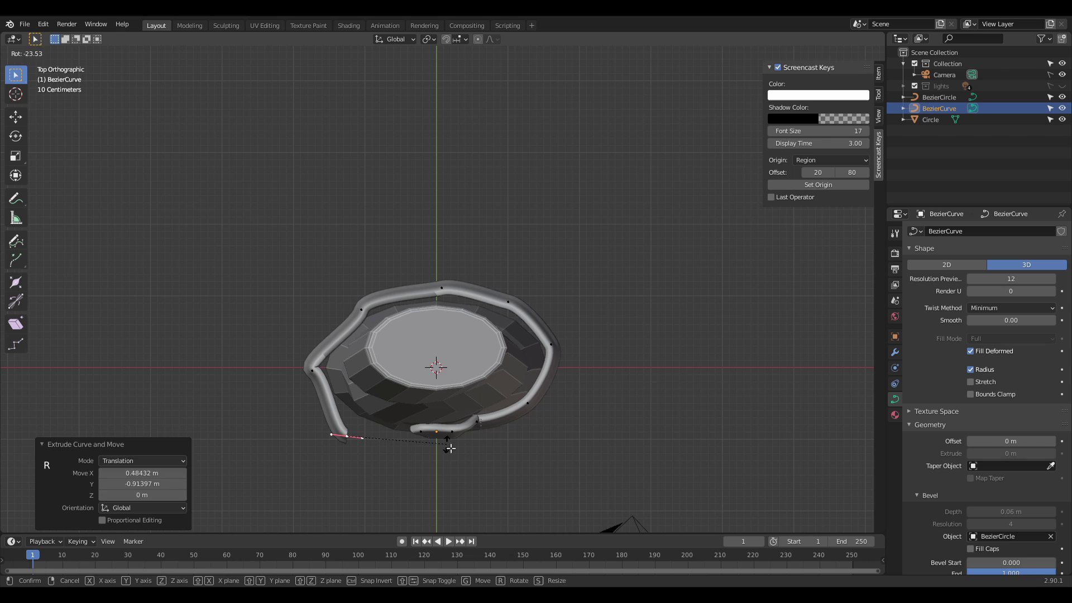
# Step: Extrude further segments to close a full loop and begin a second wider turn around the handle
pyautogui.press('e')
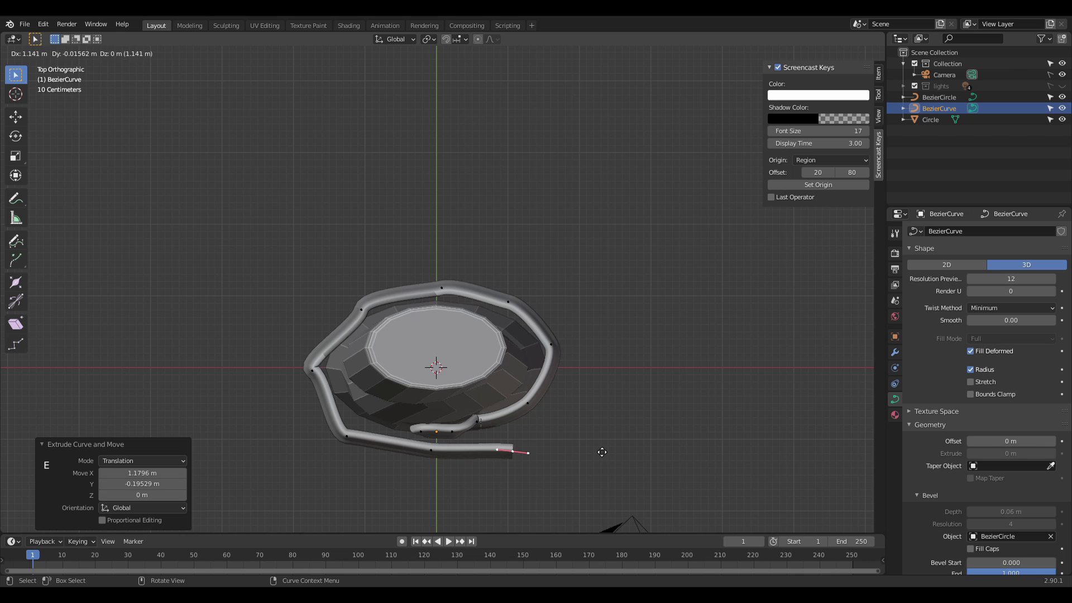
pyautogui.press('e')
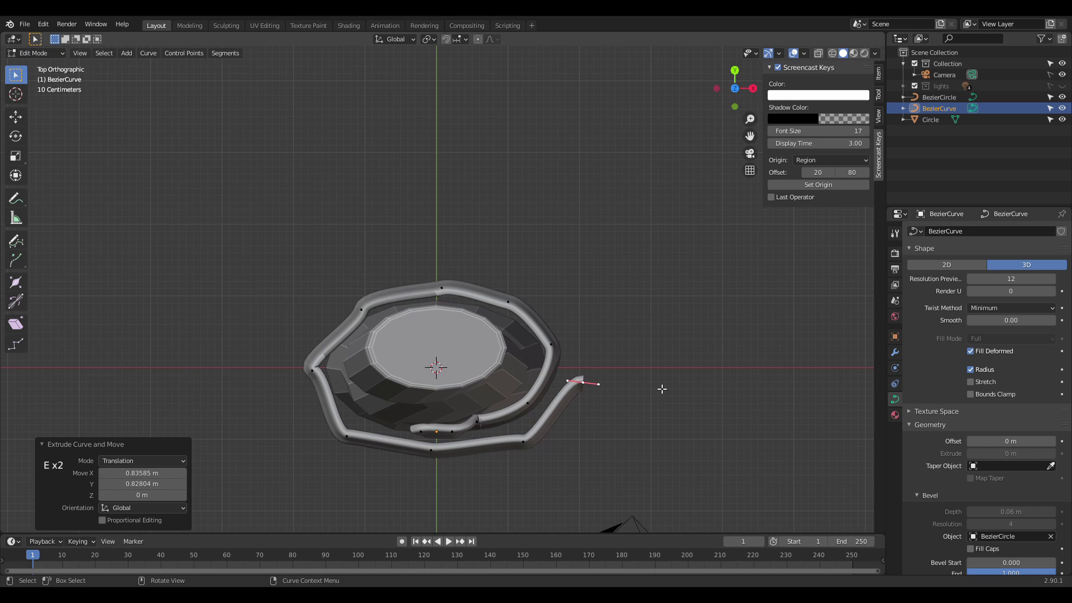
pyautogui.press('r')
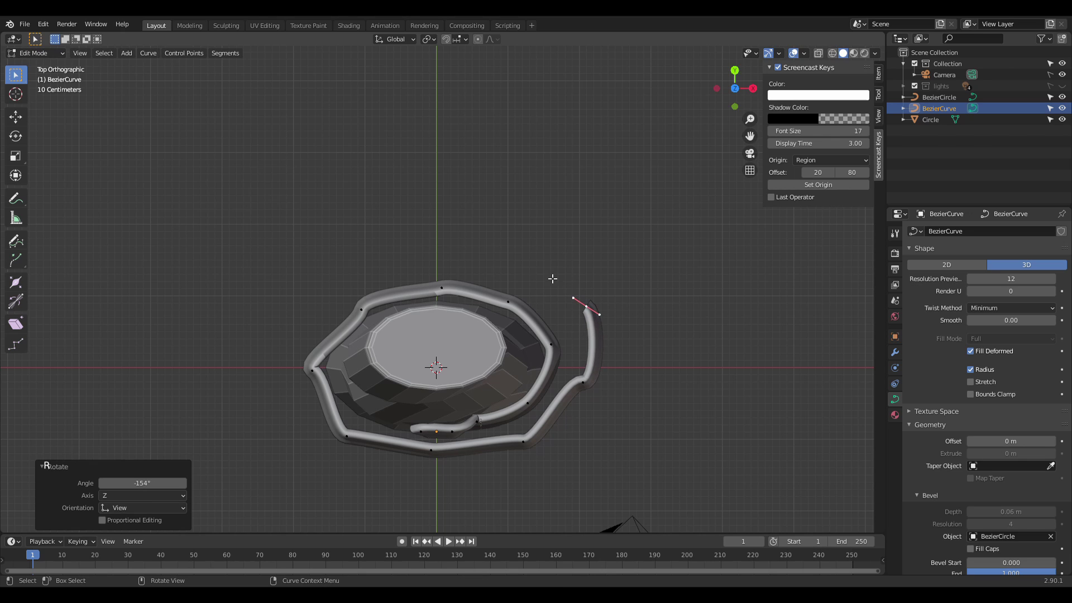
pyautogui.press('e')
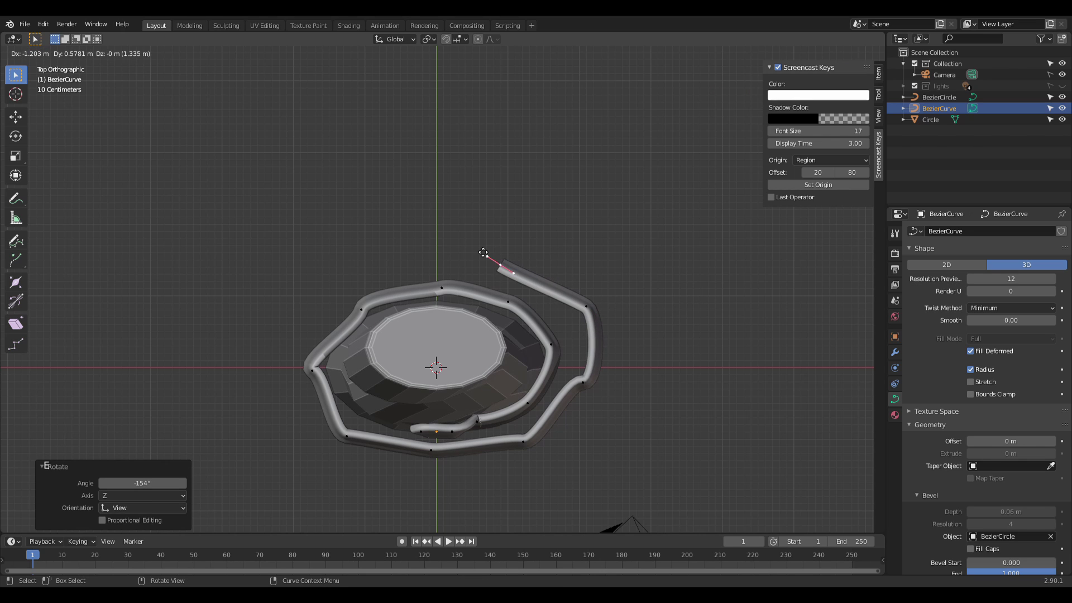
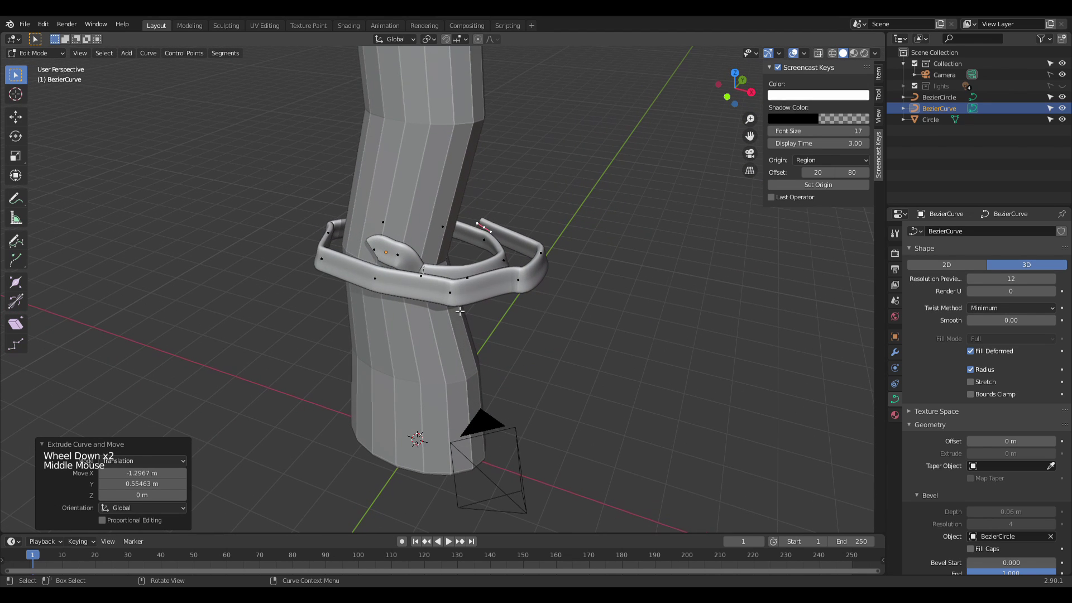
# Step: Turn on snapping and choose face snapping for the band curve
pyautogui.click(446, 45)
pyautogui.click(459, 46)
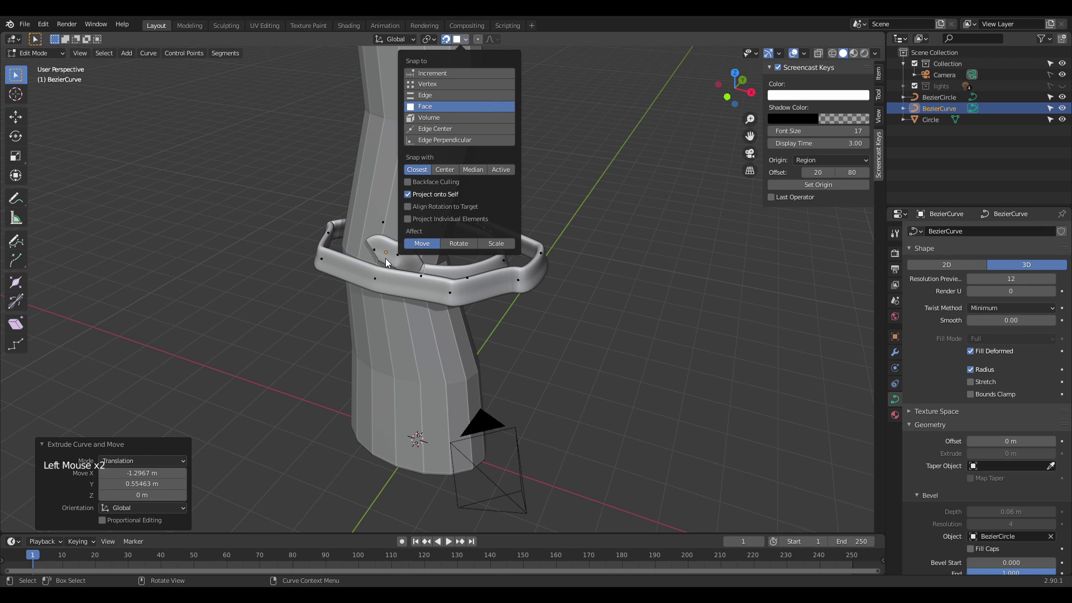
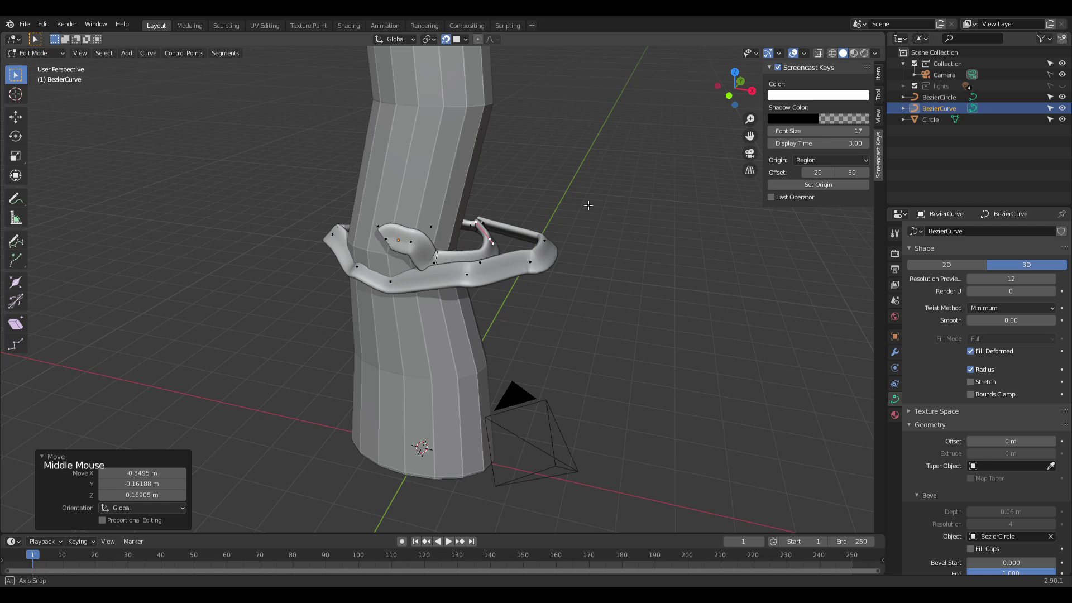
# Step: Leave curve editing and delete the wrapped band curve from the scene
pyautogui.press('Tab')
pyautogui.click(592, 216)
pyautogui.middleClick(603, 218)
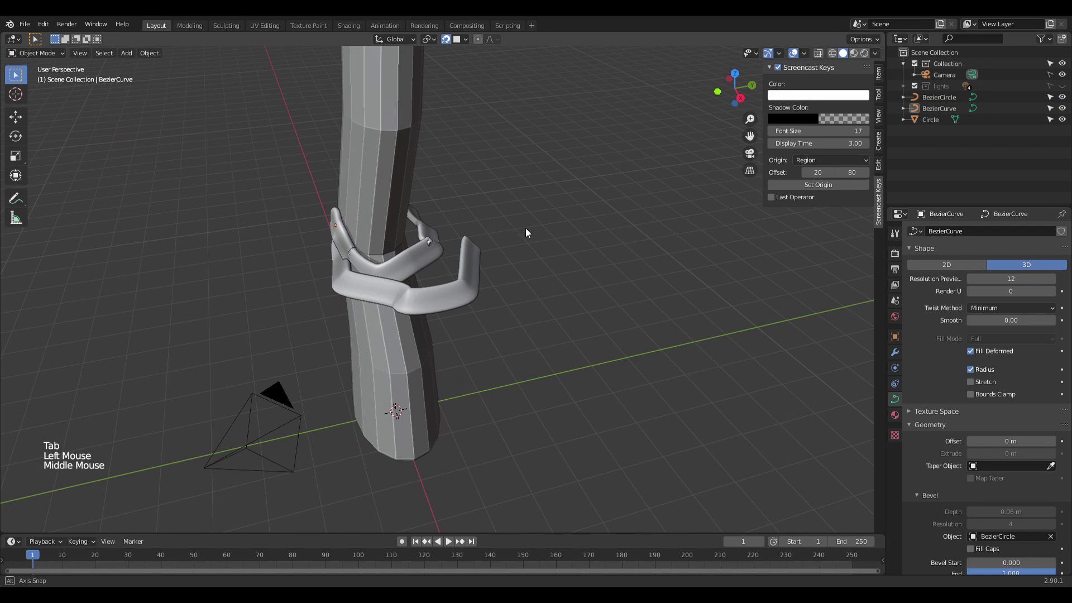
pyautogui.click(456, 288)
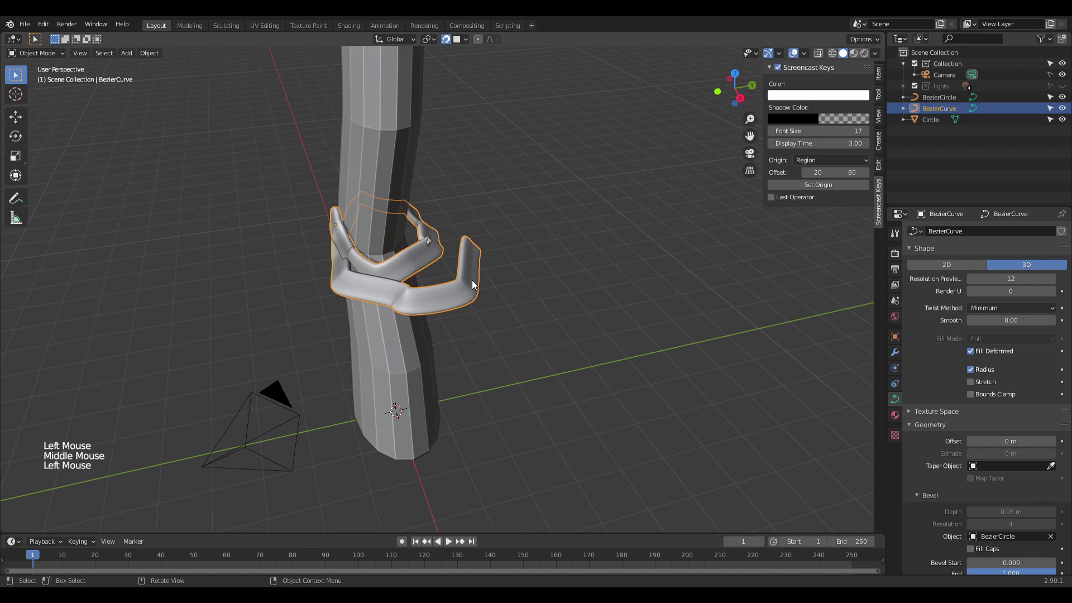
pyautogui.press('x')
# Step: Orbit around the handle and select the zigzag handle mesh for editing
pyautogui.middleClick(500, 287)
pyautogui.scroll(-3)
pyautogui.middleClick(481, 276)
pyautogui.middleClick(496, 280)
pyautogui.press('Tab')
pyautogui.click(442, 257)
# Step: Duplicate a handle edge loop, separate it as its own object and extrude it into a band
pyautogui.press('Tab')
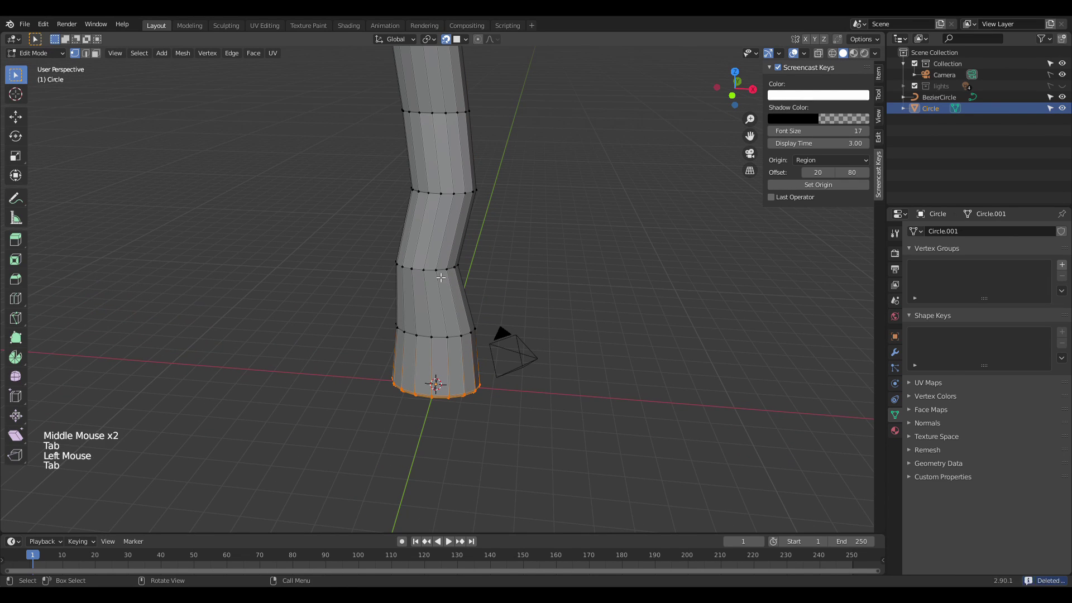
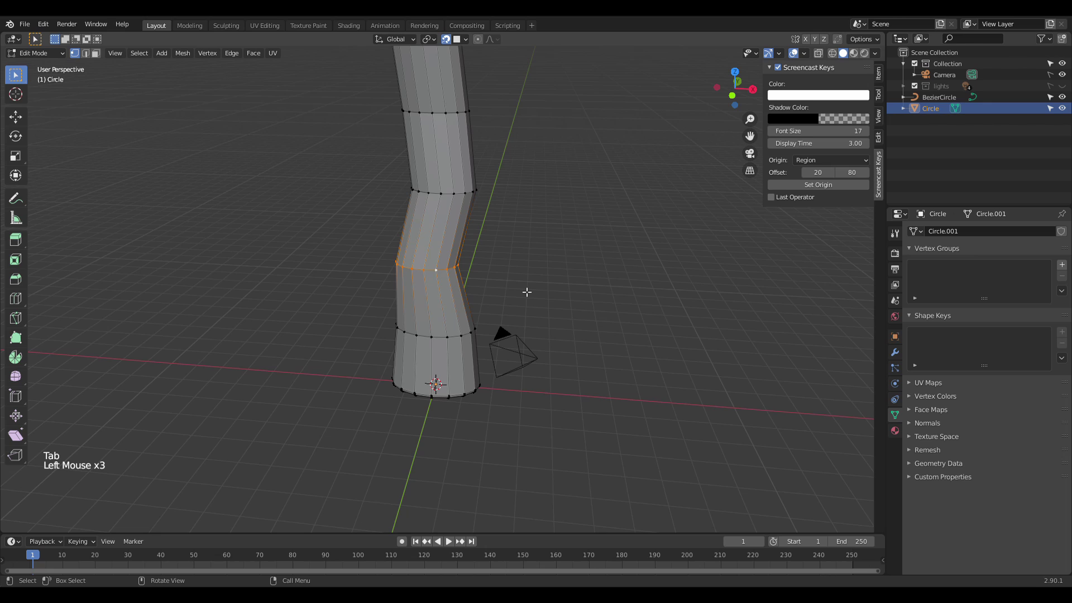
pyautogui.press('shift+d')
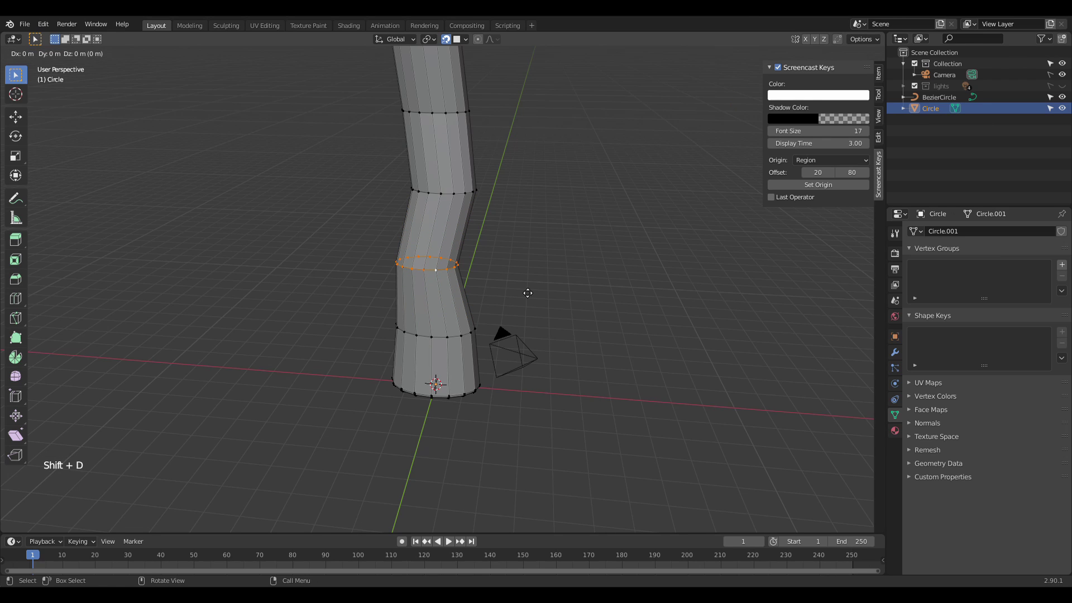
pyautogui.press('p')
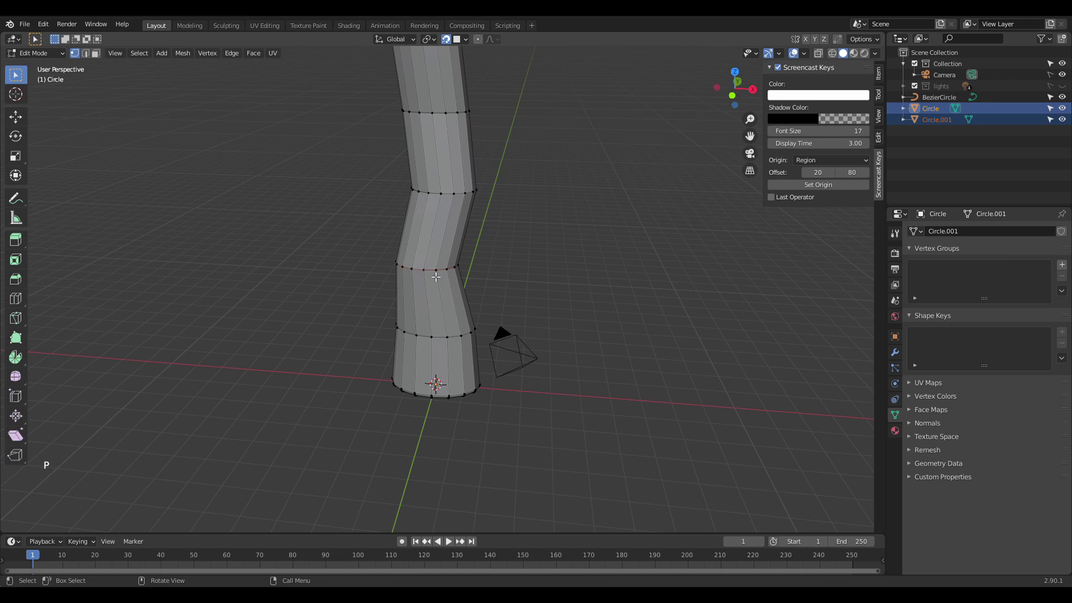
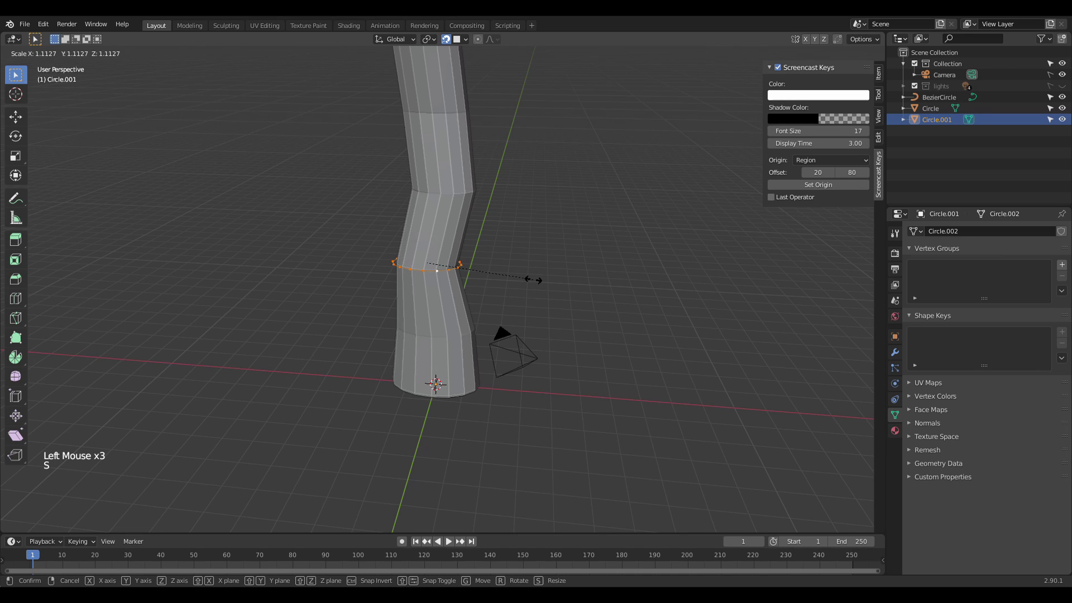
pyautogui.press('e')
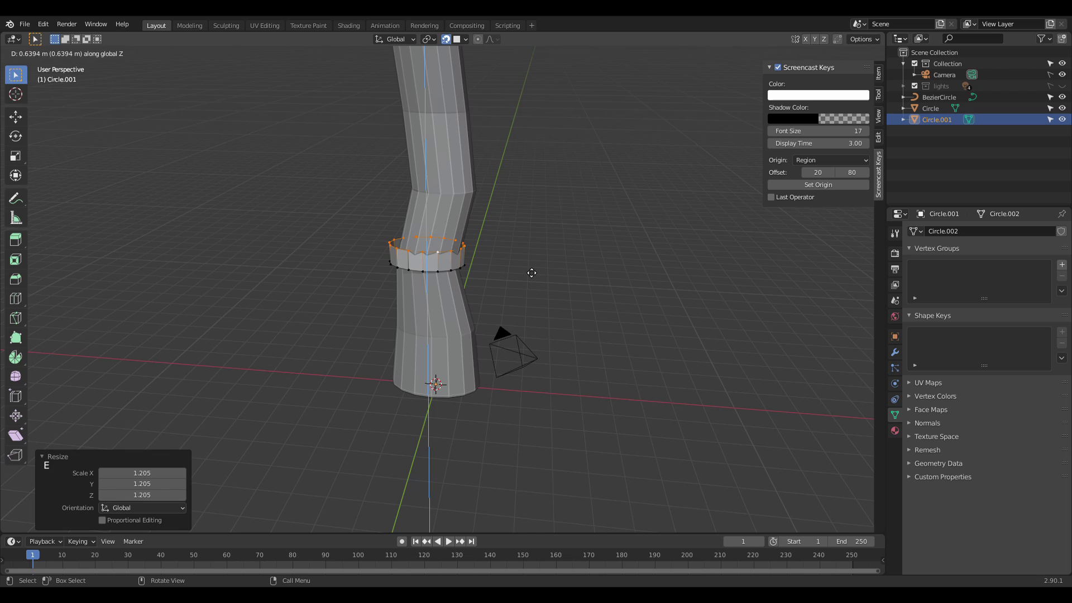
pyautogui.press('KP_1')
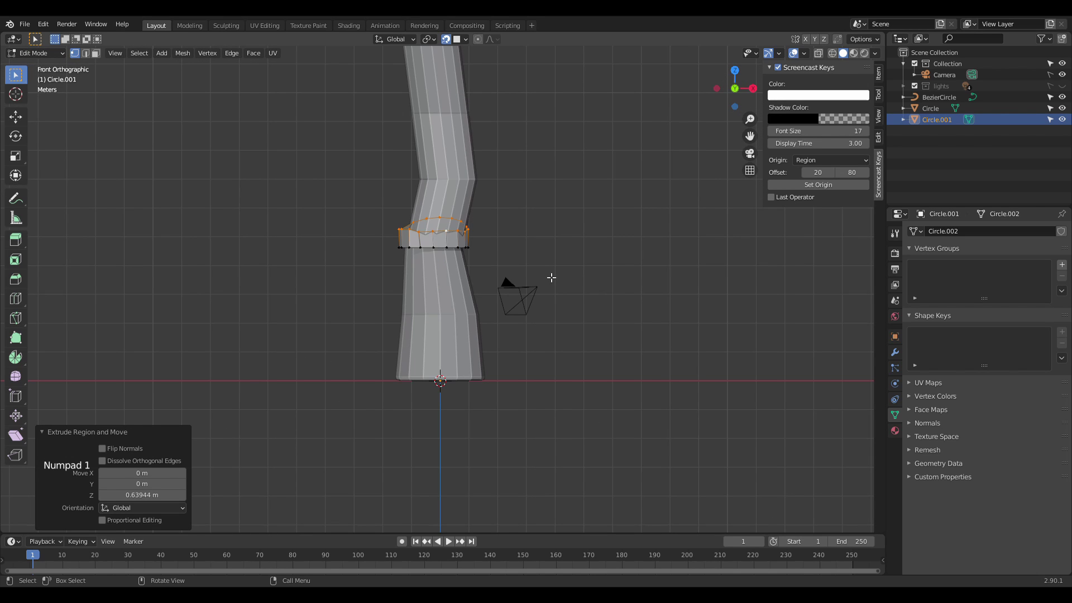
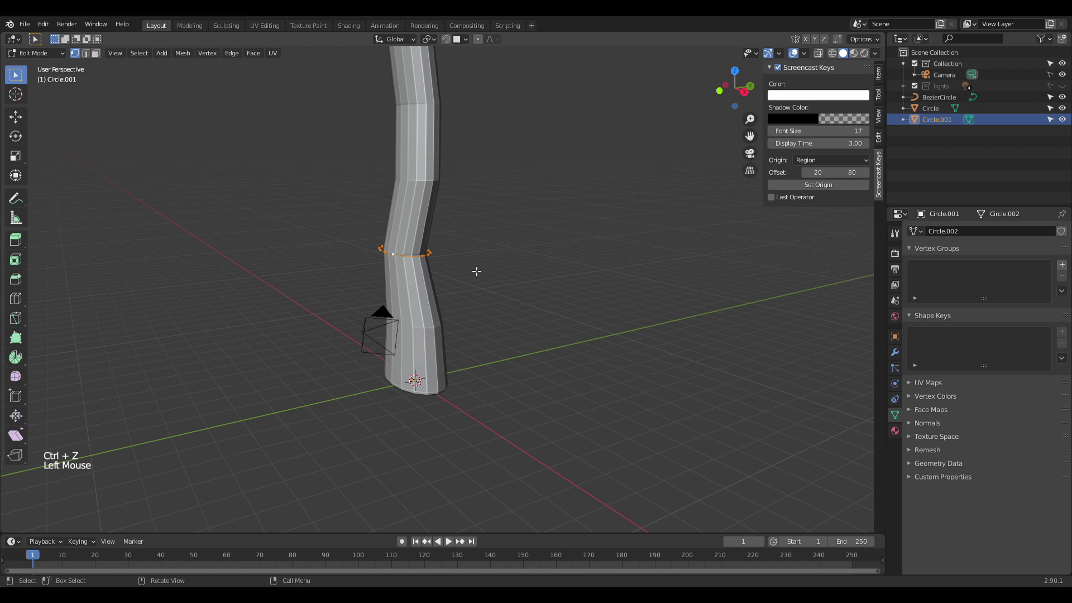
pyautogui.press('e')
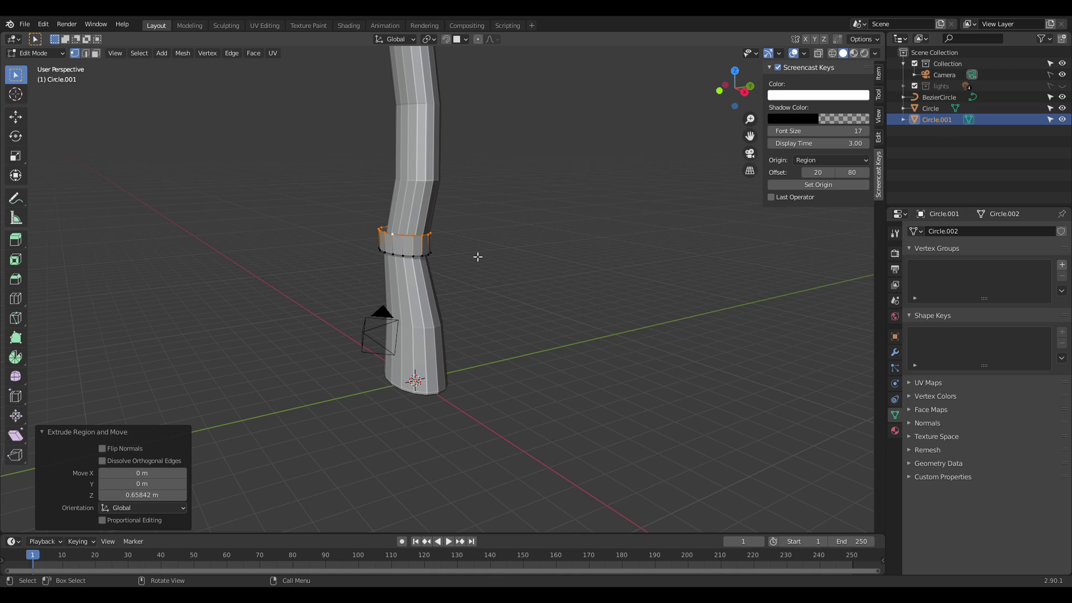
# Step: Check the band from side and front, adjust its position and return to Object Mode
pyautogui.press('KP_3')
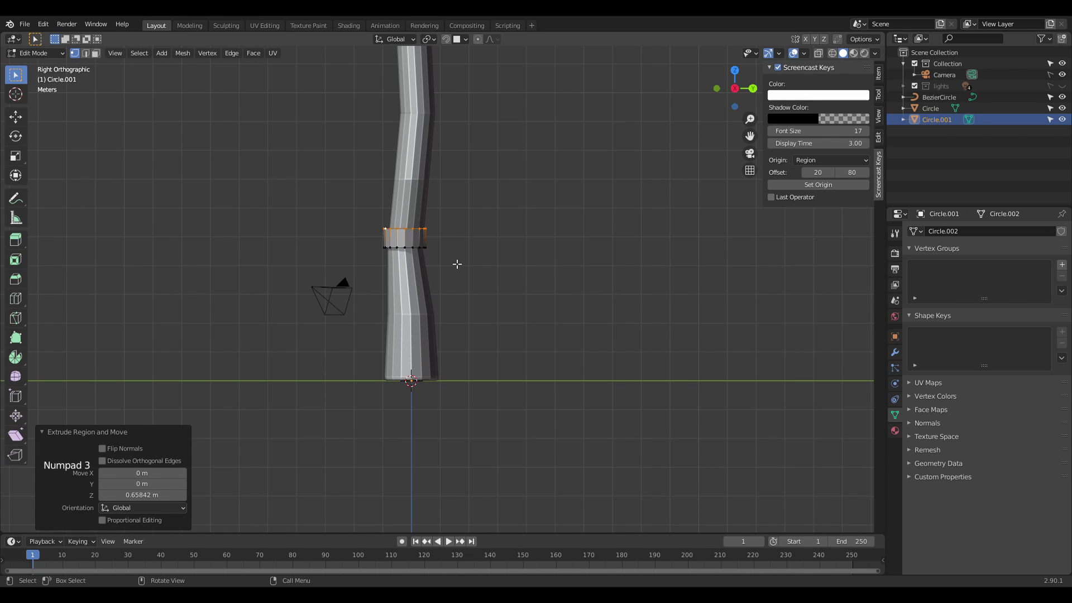
pyautogui.press('KP_1')
pyautogui.press('g')
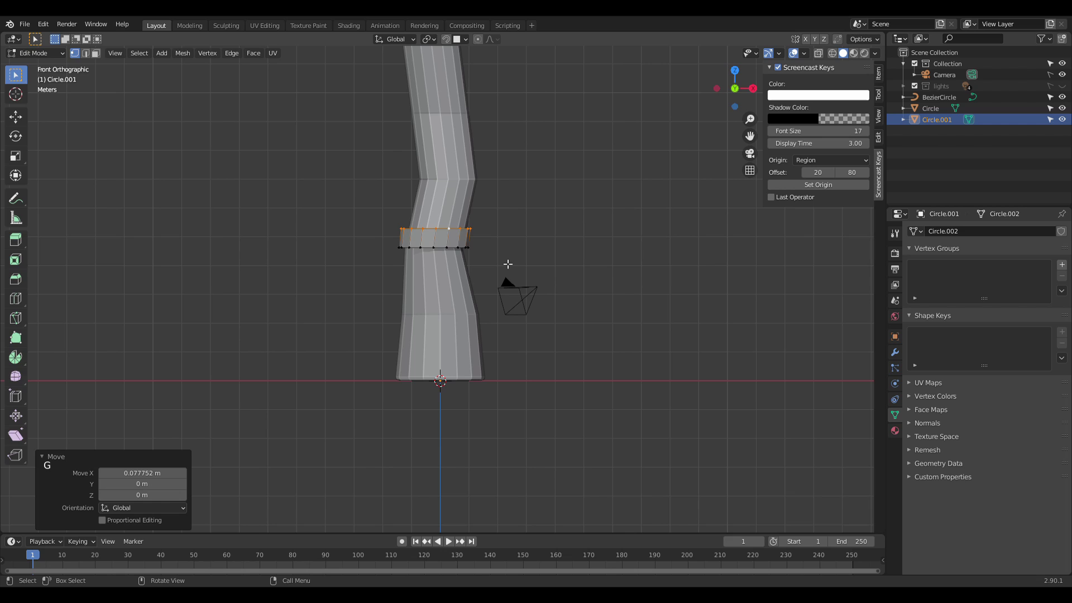
pyautogui.press('Tab')
pyautogui.click(521, 240)
pyautogui.middleClick(533, 244)
pyautogui.scroll(3)
# Step: Add a Solidify modifier to the ring band with 0.08 m thickness offset inward
pyautogui.click(439, 266)
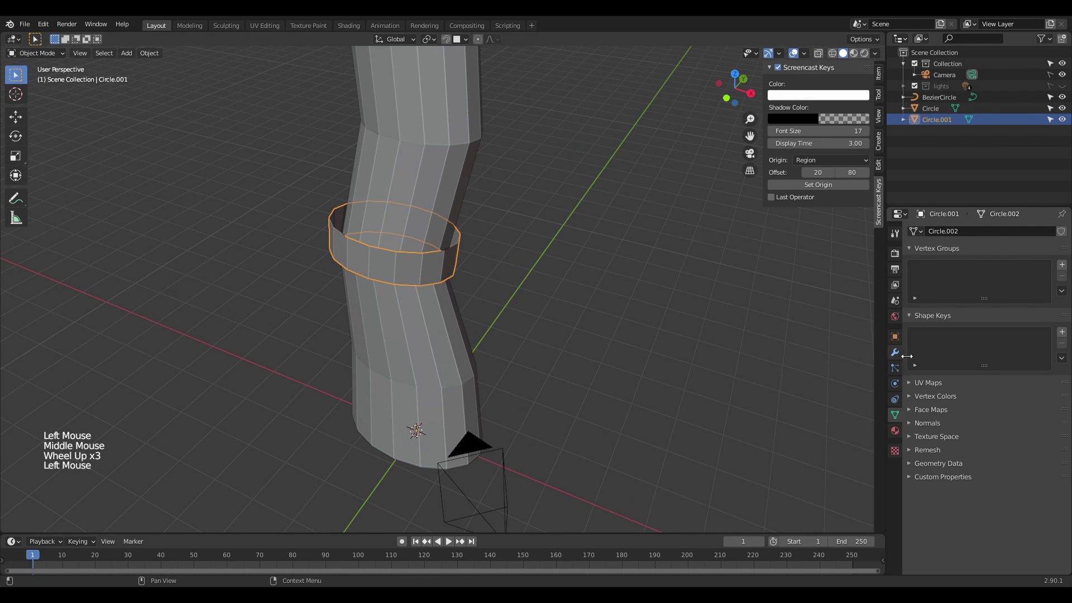
pyautogui.click(894, 352)
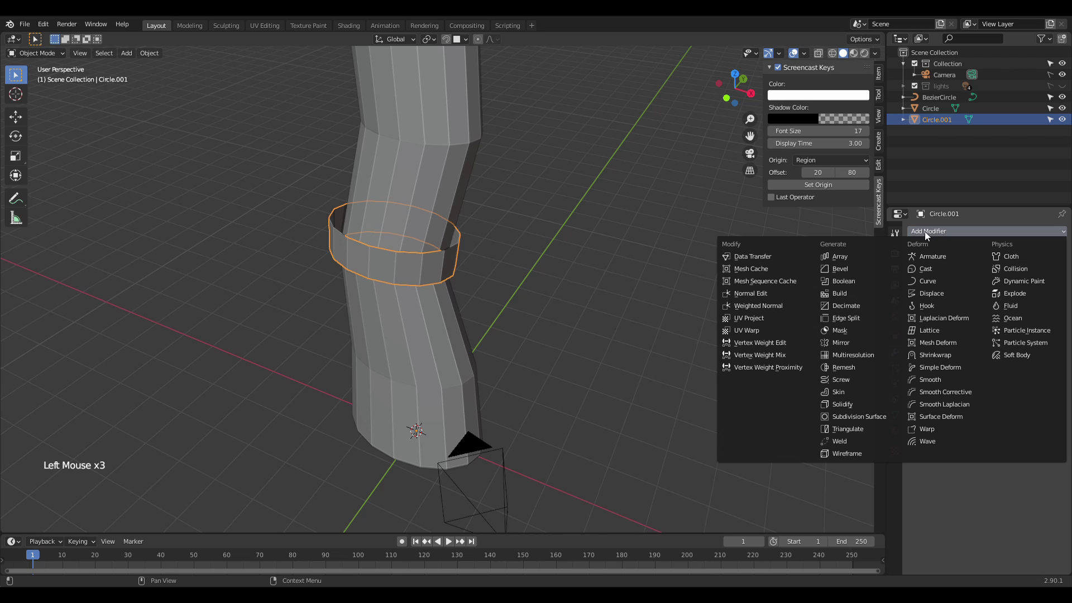
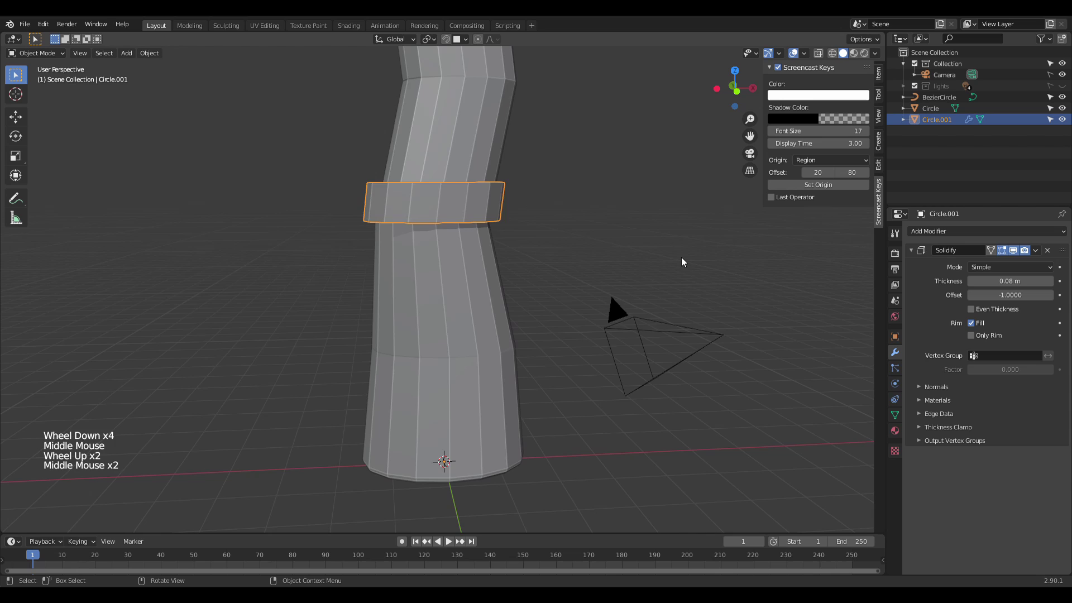
pyautogui.scroll(-3)
# Step: Duplicate the whole ring band and move the tilted copy lower on the handle
pyautogui.press('Tab')
pyautogui.press('a')
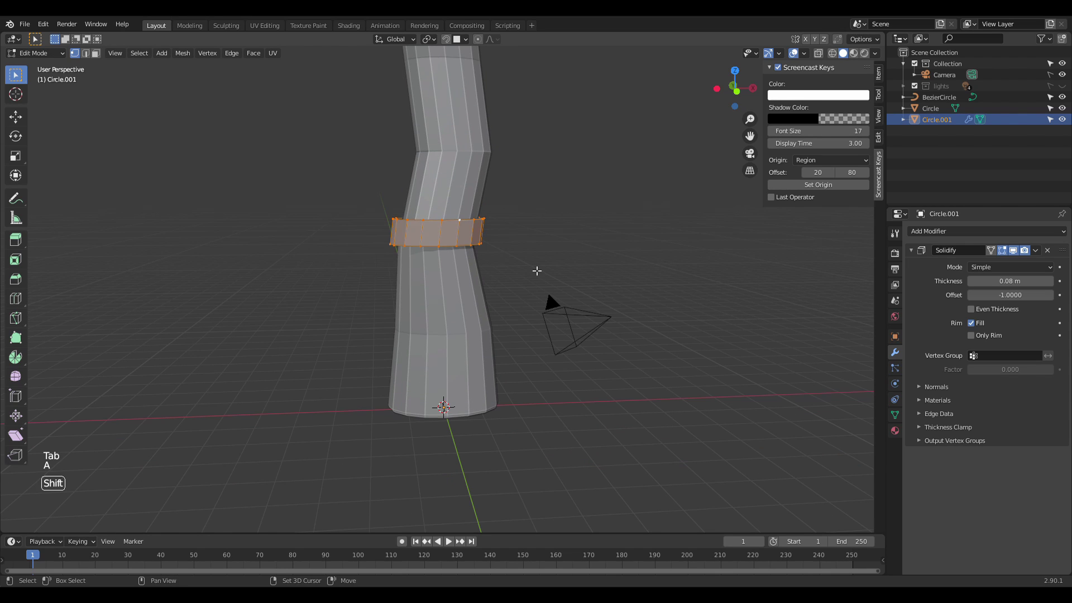
pyautogui.press('shift+d')
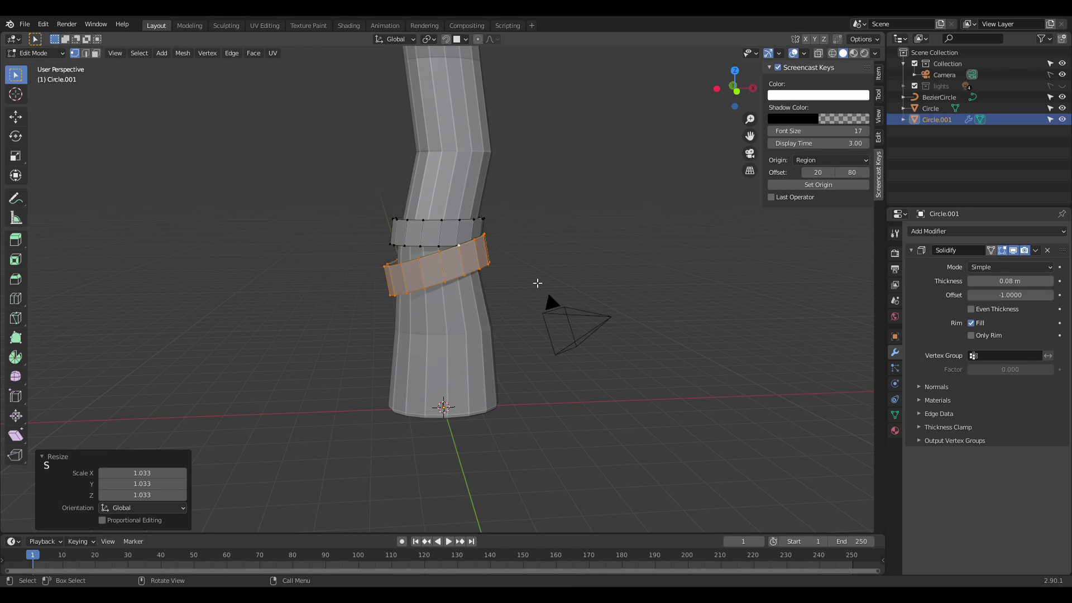
pyautogui.press('shift+d')
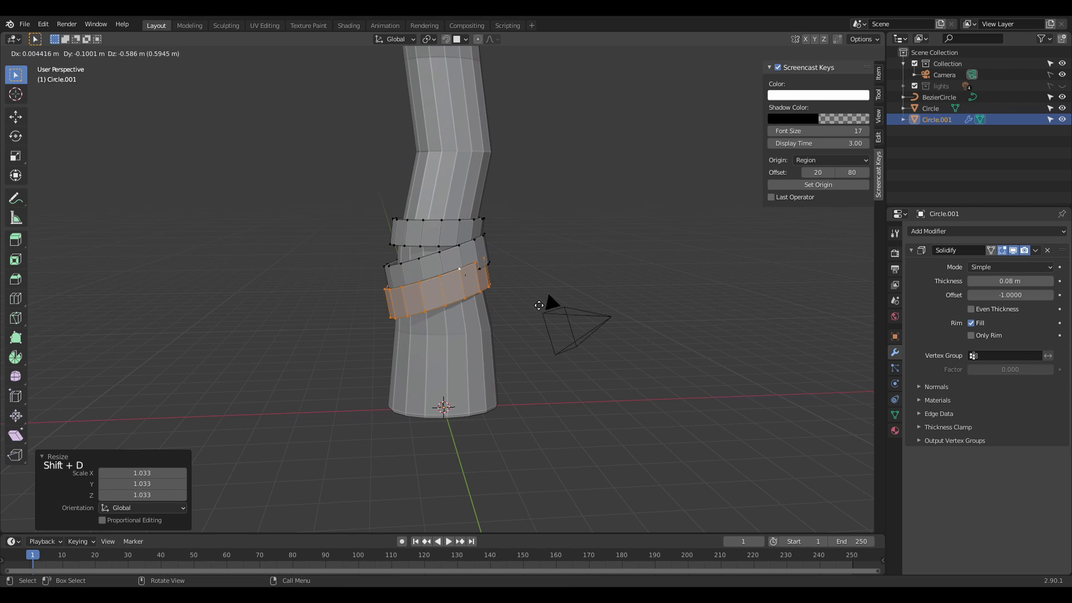
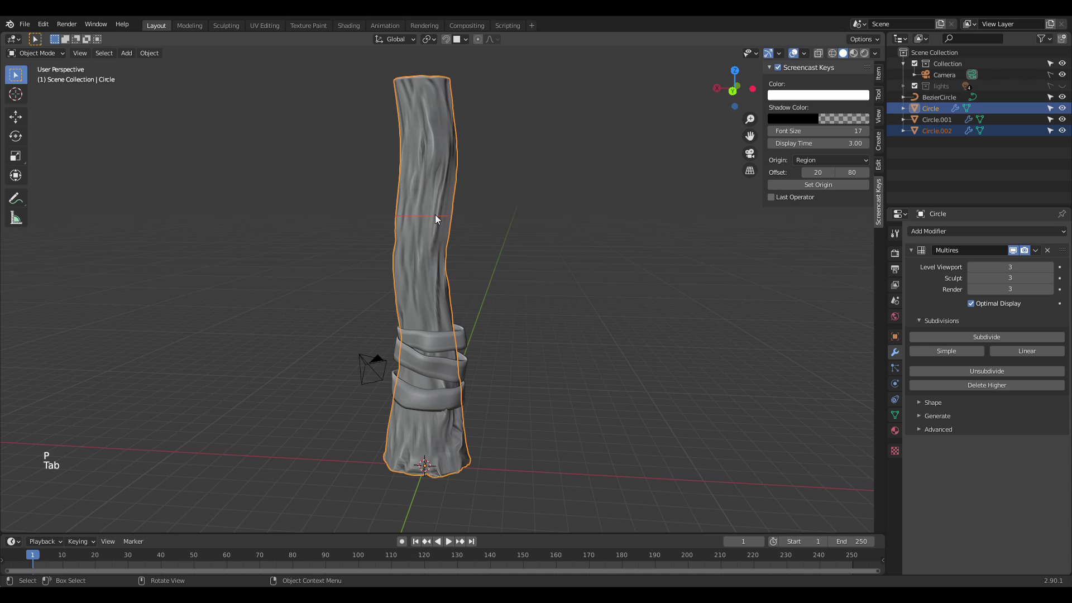
# Step: Scale the sculpted handle with its wrapped bands from front view and select it
pyautogui.click(431, 217)
pyautogui.press('KP_1')
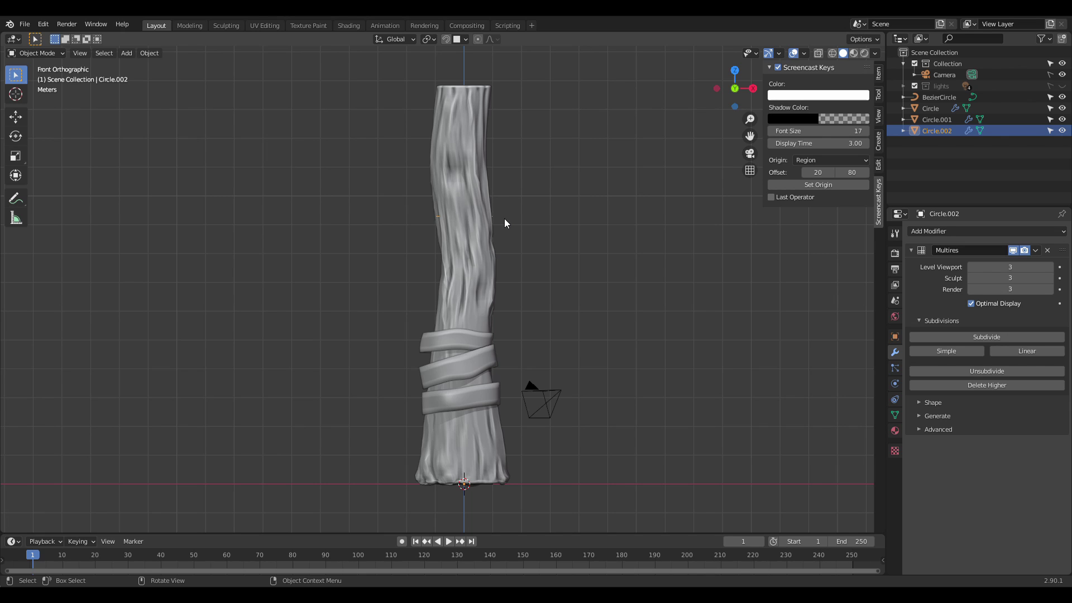
pyautogui.press('s')
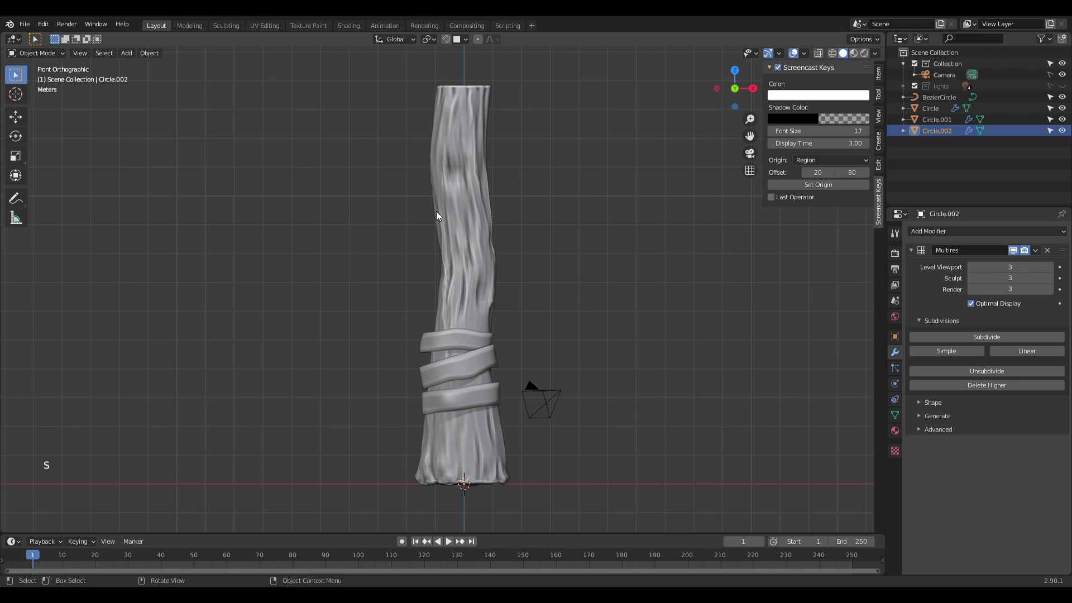
pyautogui.click(440, 217)
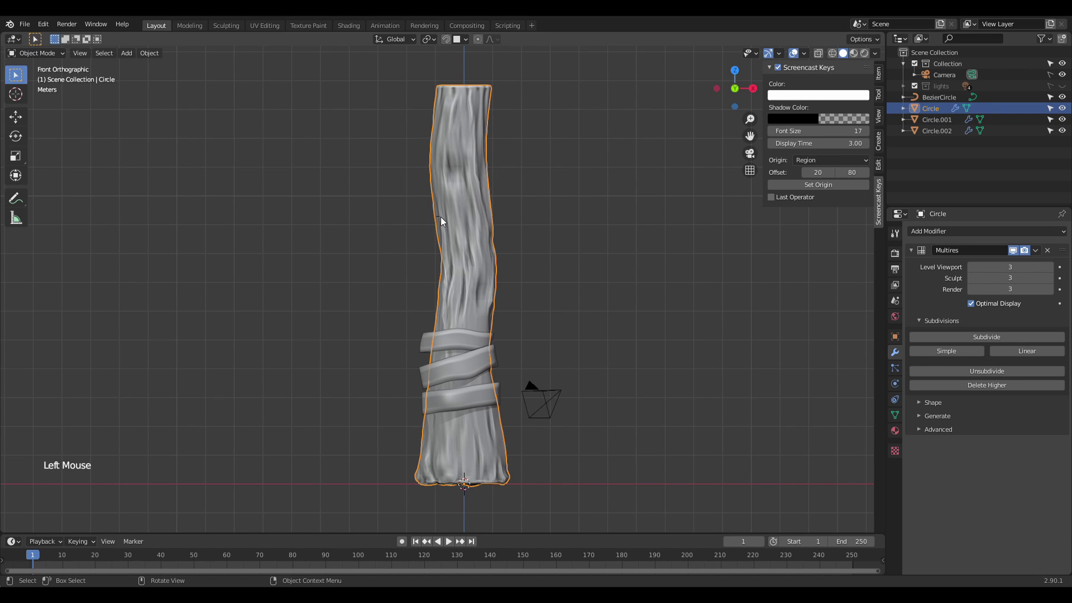
# Step: Widen one edge ring on the handle copy, duplicate it and move the copy up along Z
pyautogui.click(440, 218)
pyautogui.press('Tab')
pyautogui.press('a')
pyautogui.press('s')
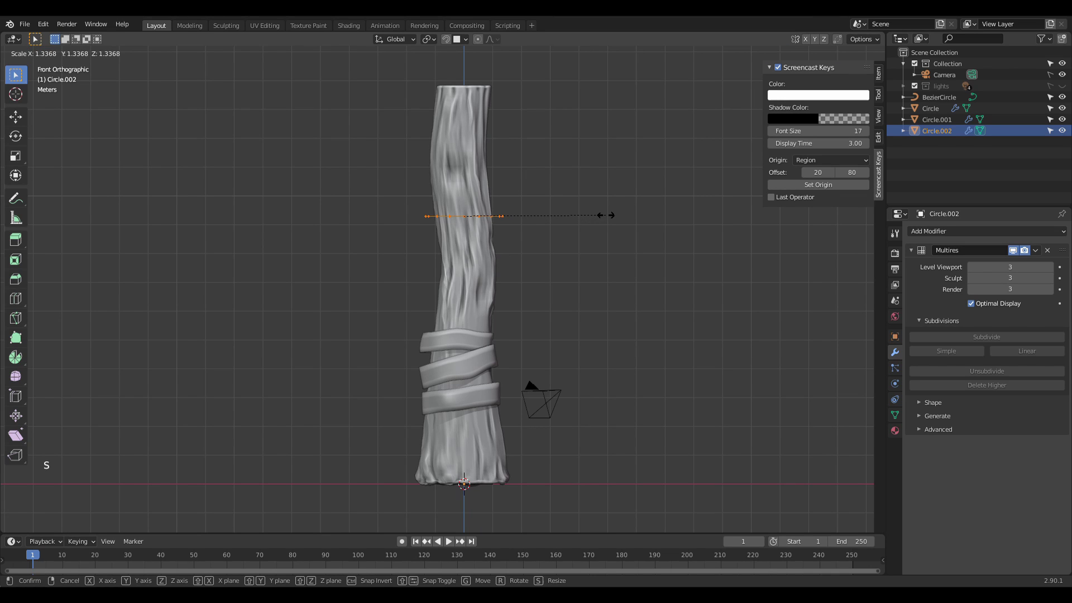
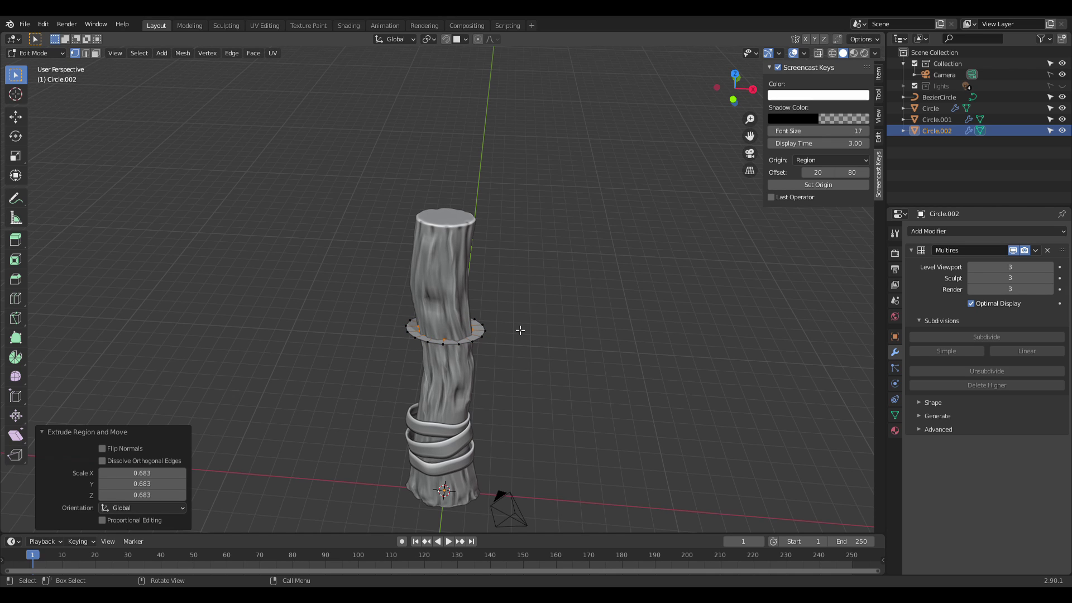
pyautogui.press('KP_1')
pyautogui.press('e')
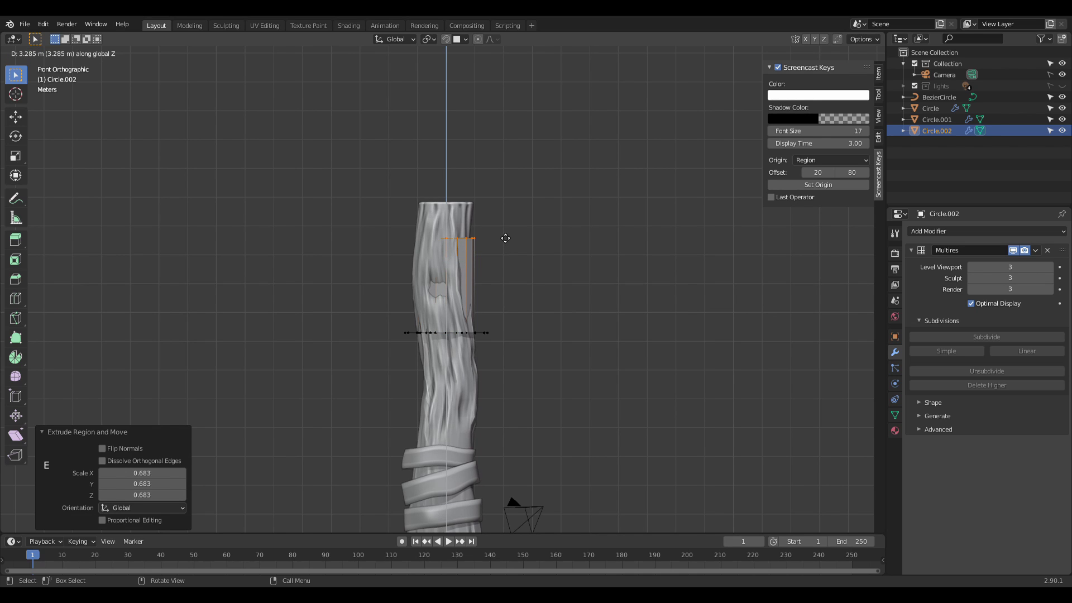
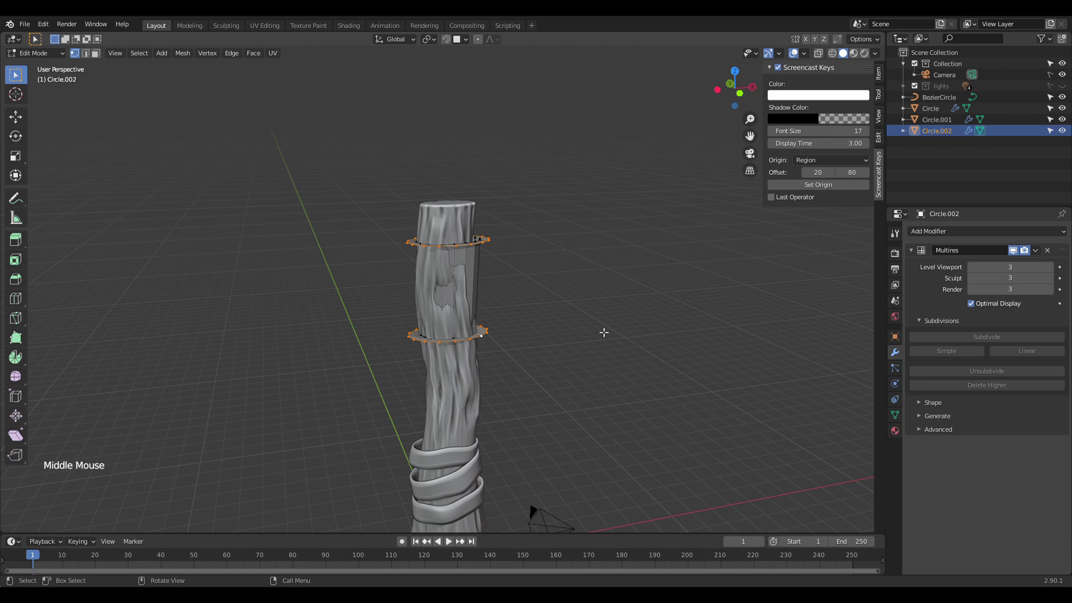
# Step: Bridge the two rings into a sleeve band with LoopTools and add 3 horizontal loop cuts
pyautogui.rightClick(480, 245)
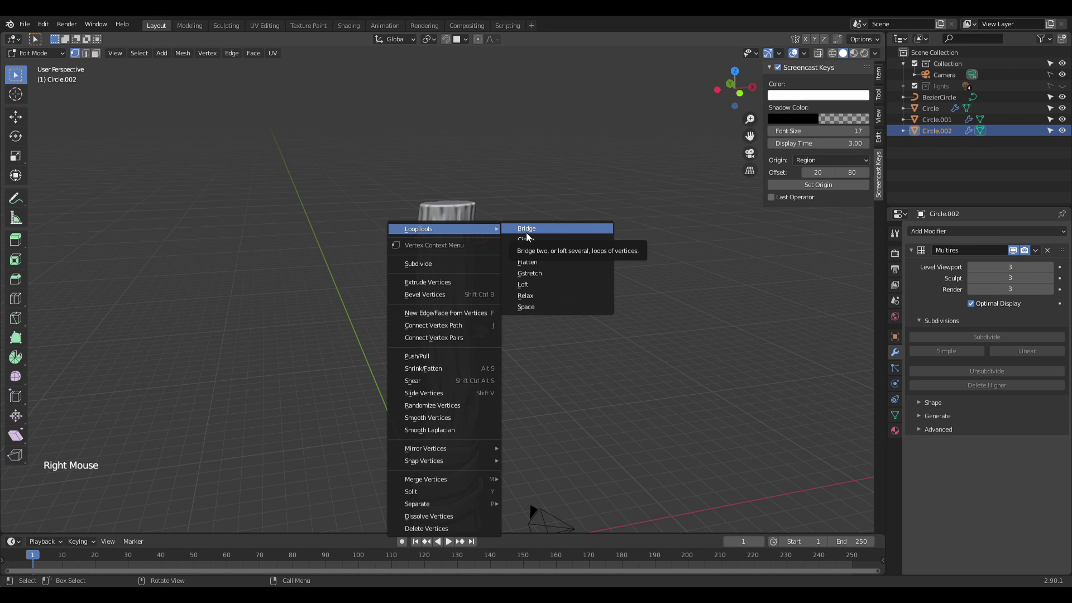
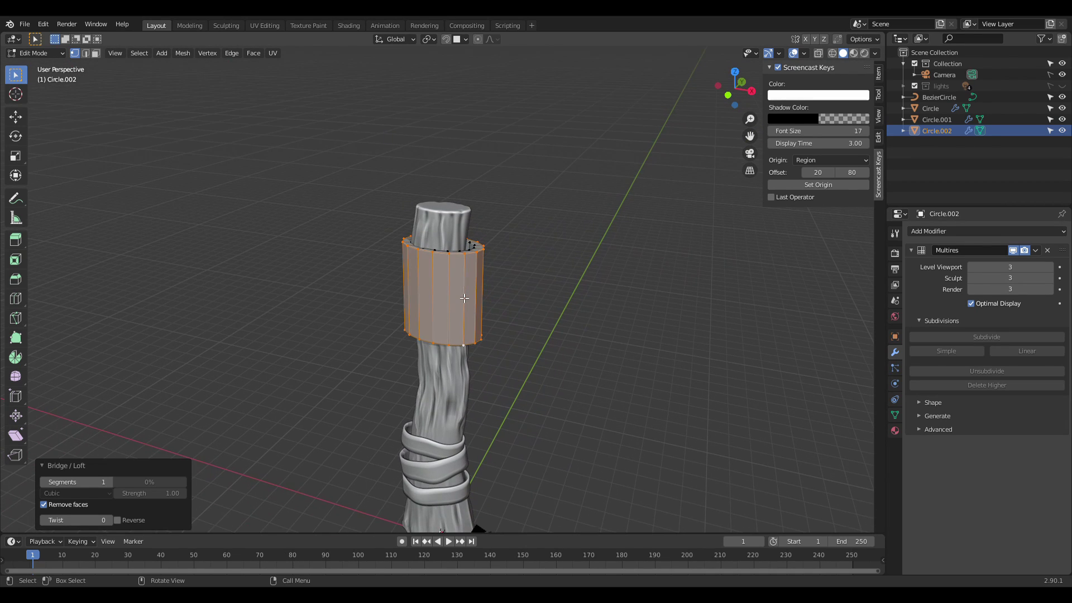
pyautogui.press('KP_3')
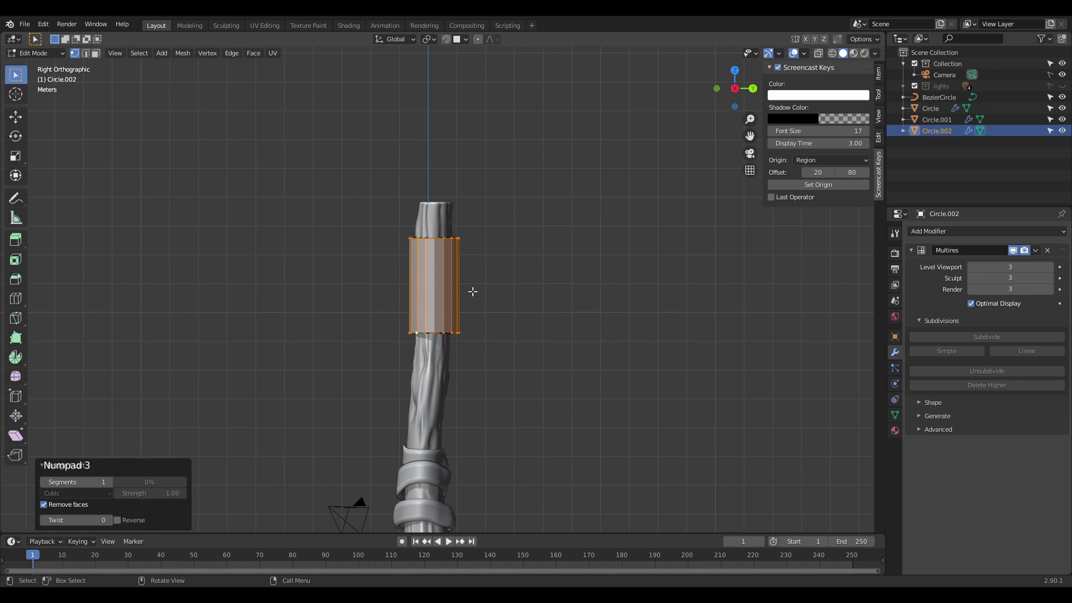
pyautogui.press('KP_1')
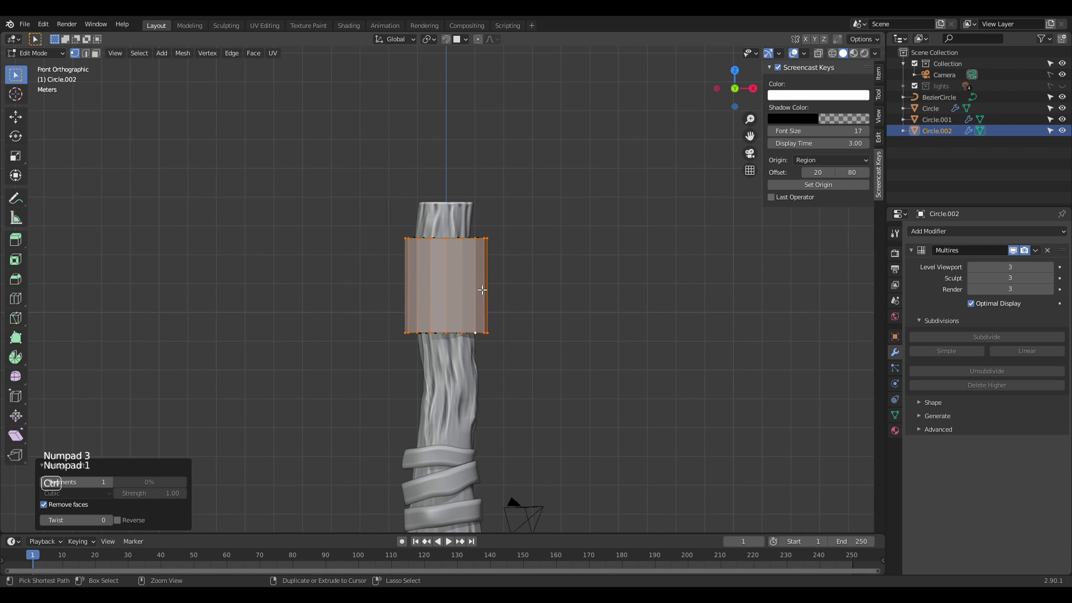
pyautogui.press('ctrl+r')
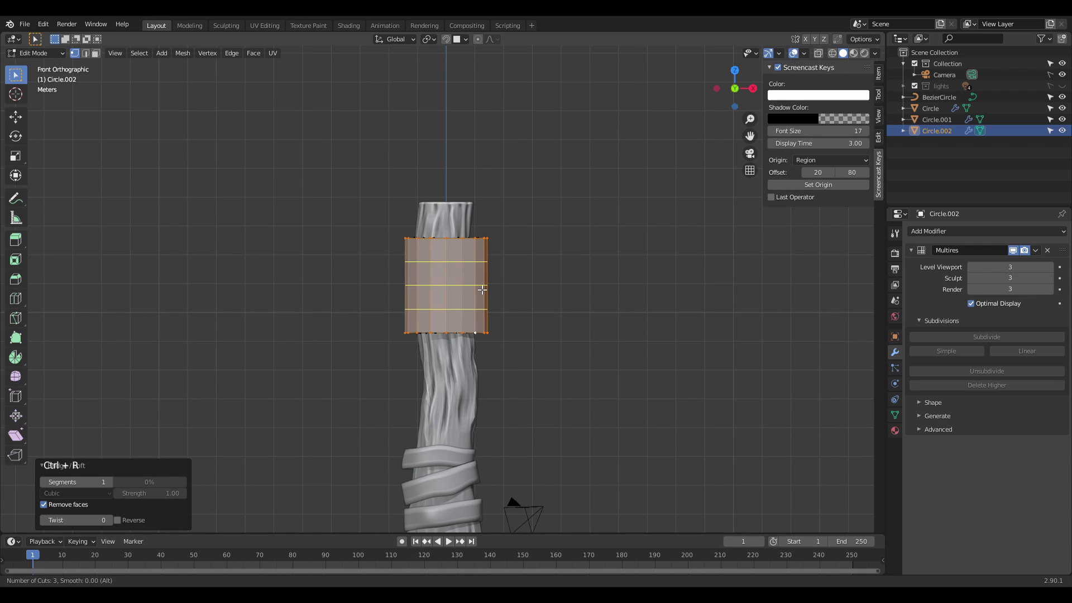
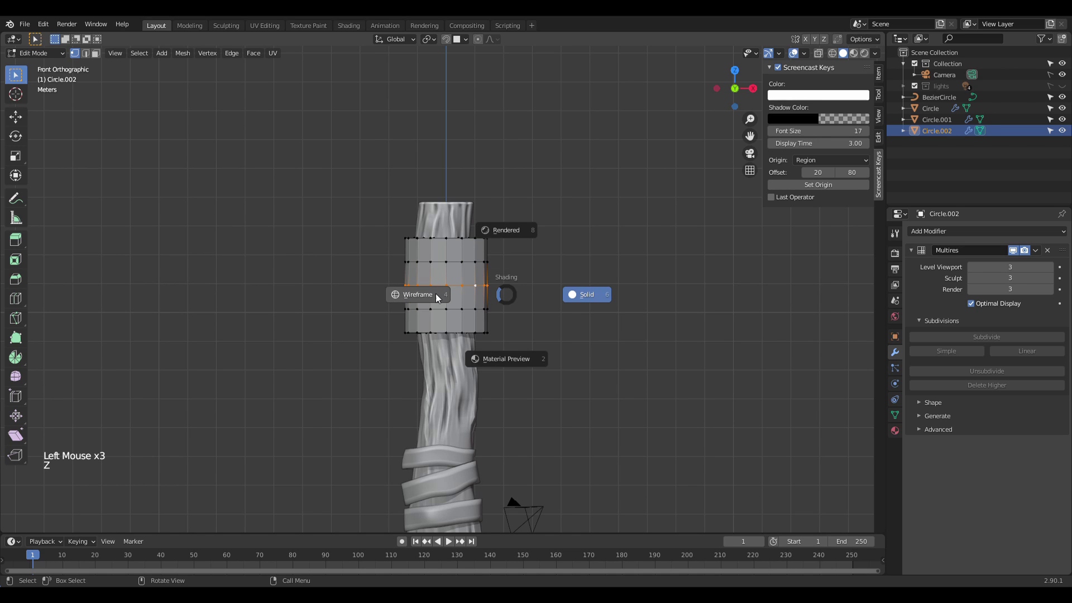
# Step: Check the band in wireframe, return to solid shading and finish editing
pyautogui.press('g')
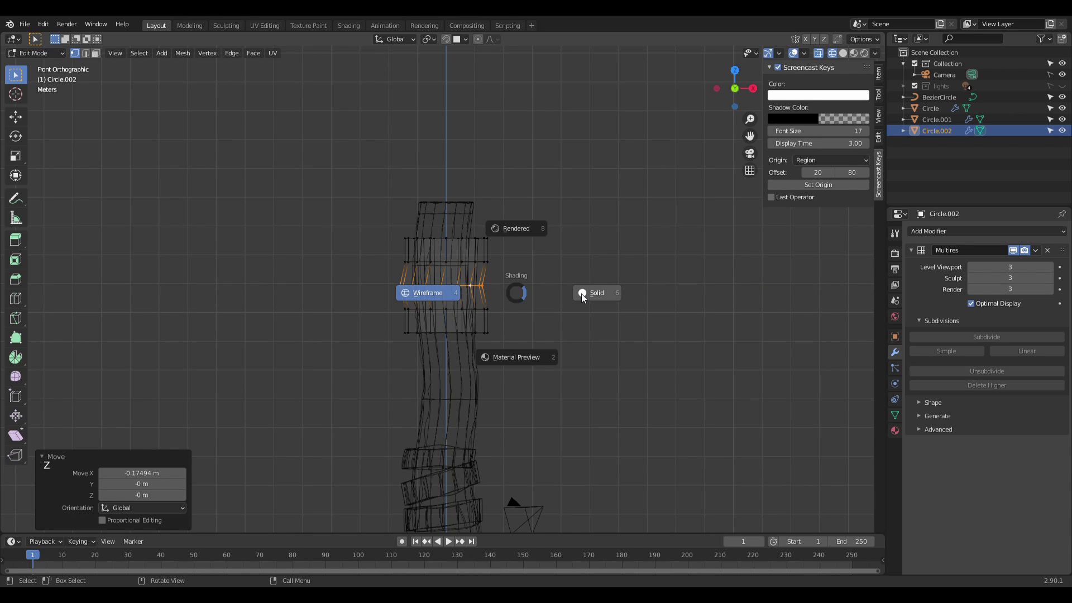
pyautogui.press('Tab')
pyautogui.click(517, 272)
pyautogui.scroll(-3)
pyautogui.middleClick(513, 293)
pyautogui.scroll(3)
pyautogui.click(475, 300)
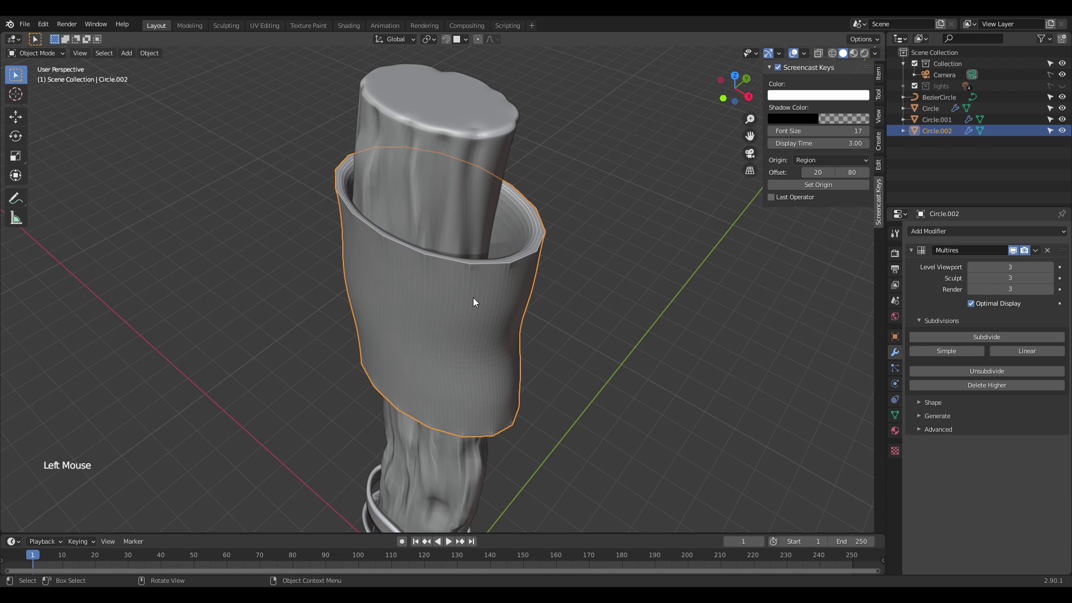
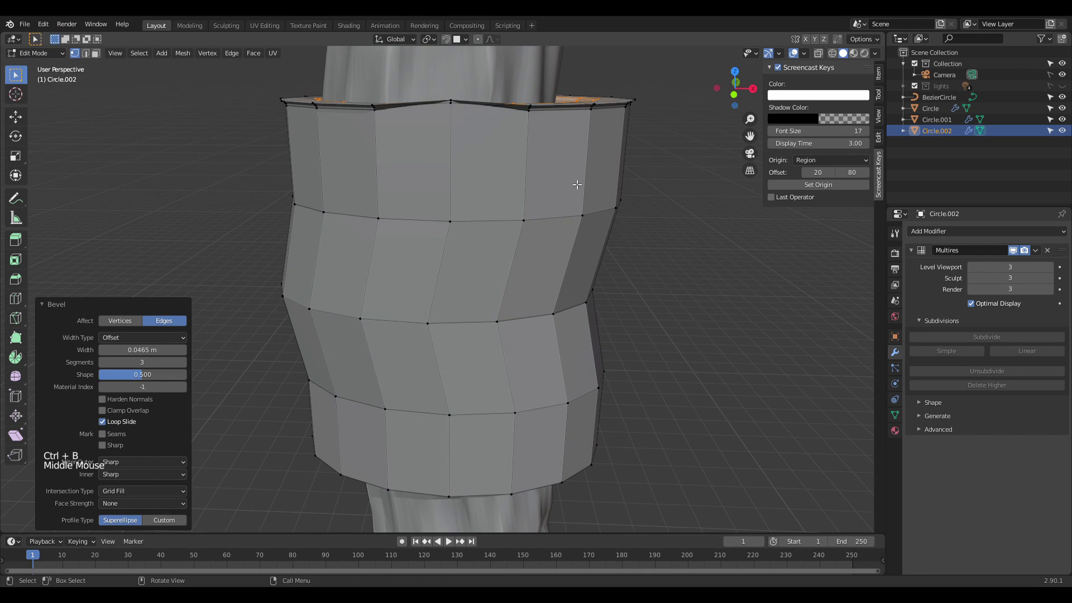
# Step: Undo the last changes, then slide new edge loops up close to the band's top rim
pyautogui.press('ctrl+z')
pyautogui.press('ctrl+z')
pyautogui.press('ctrl+z')
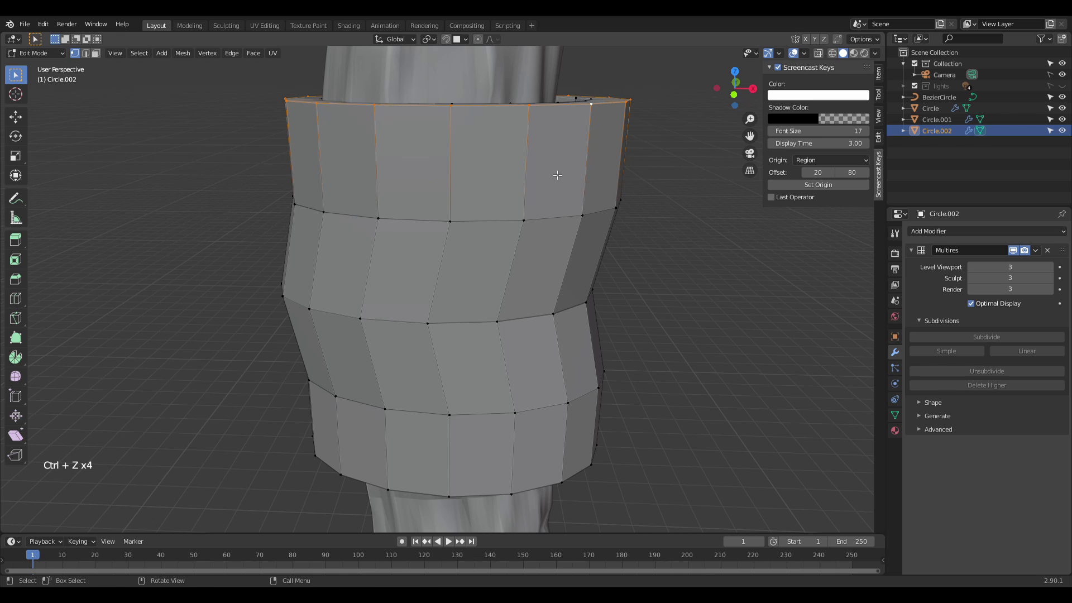
pyautogui.press('ctrl+r')
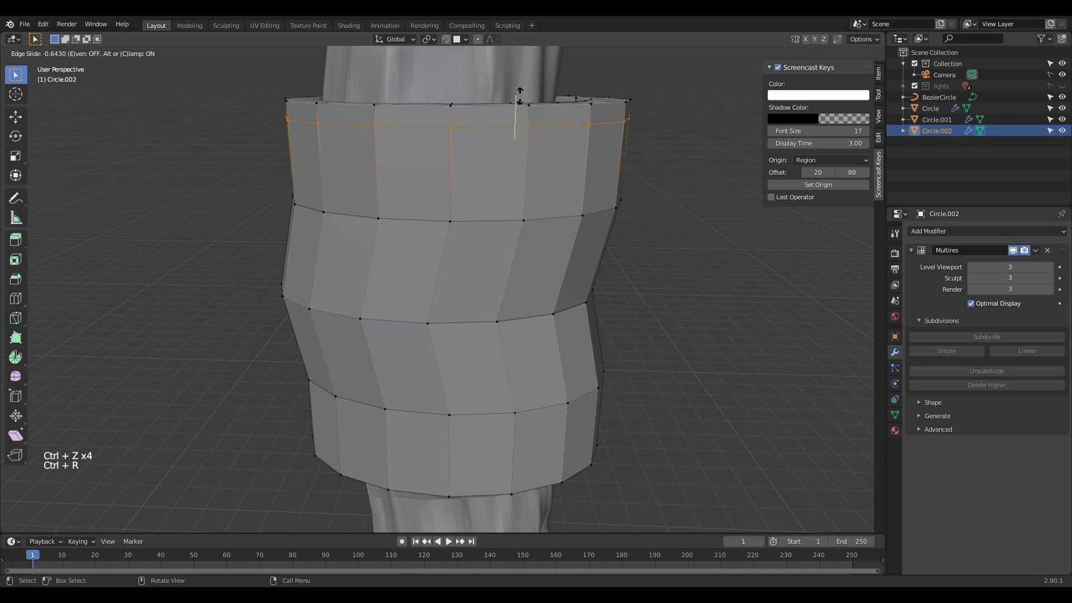
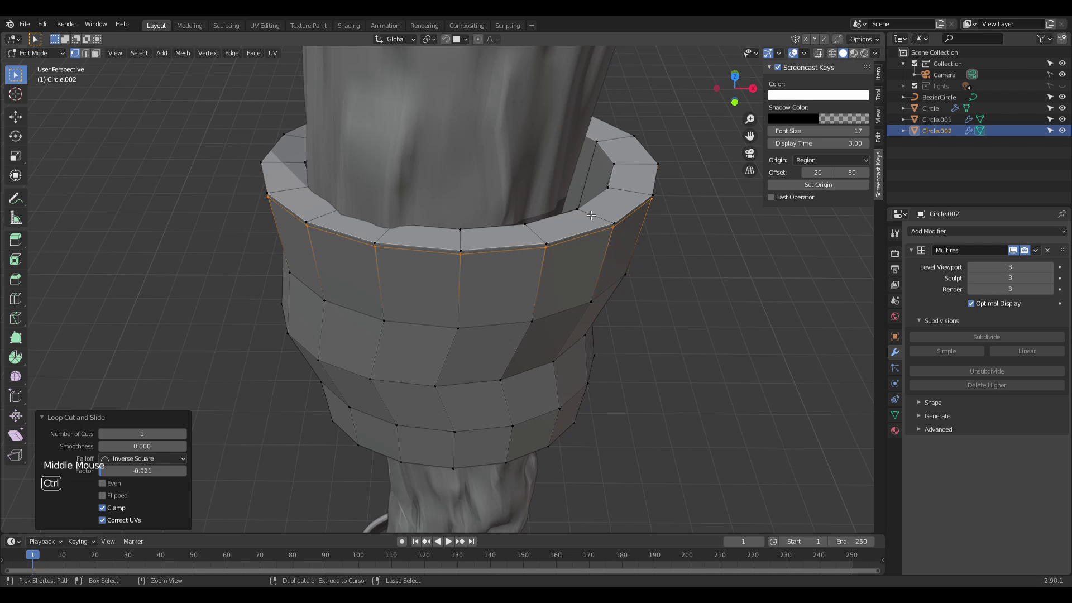
pyautogui.press('ctrl+r')
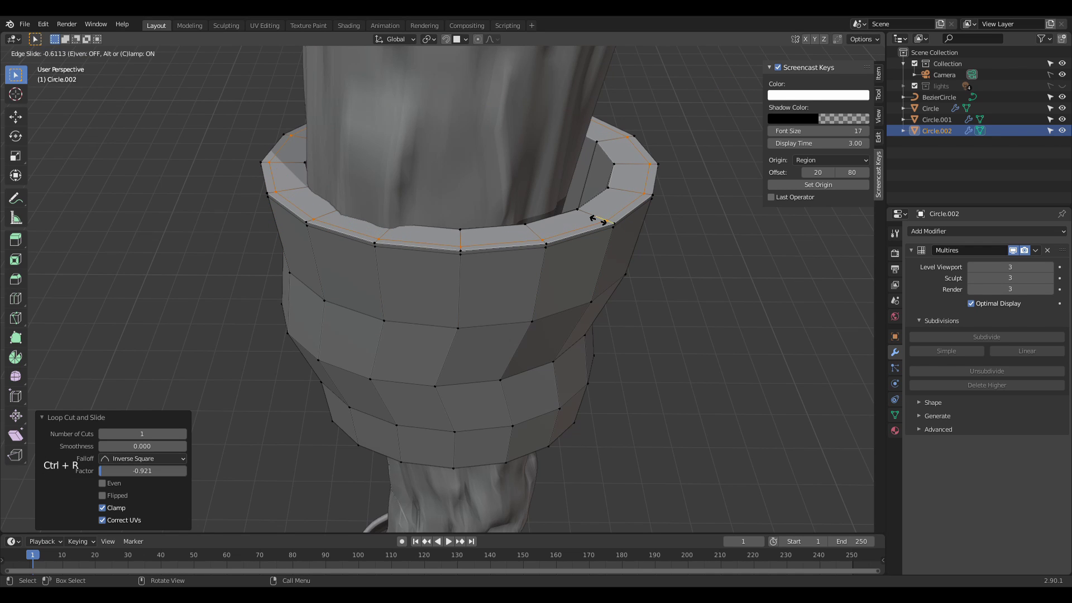
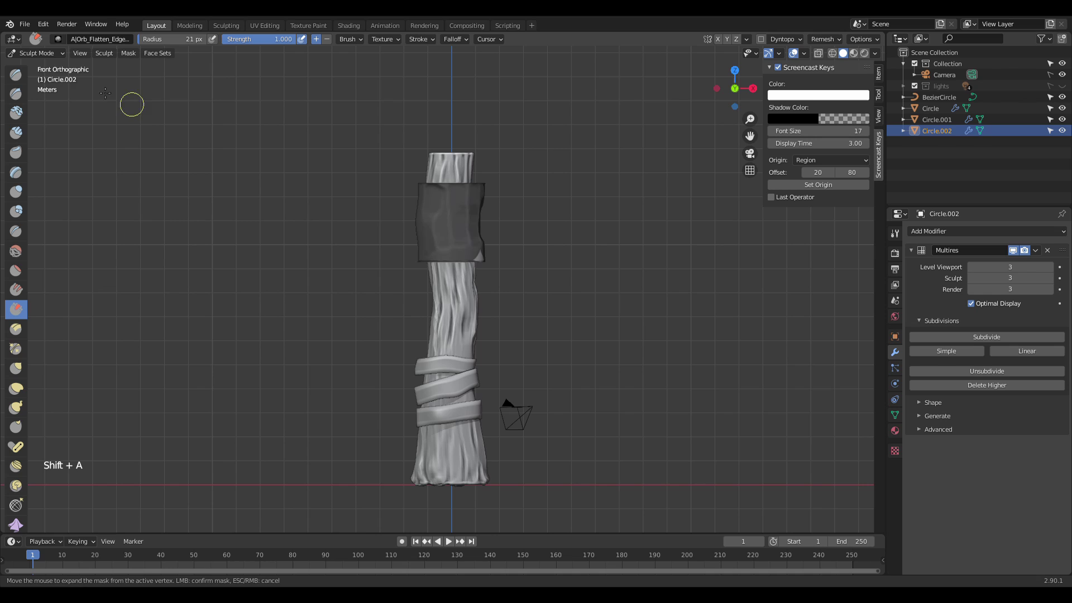
# Step: Confirm the expanded sculpt mask on the dented sleeve band
pyautogui.click(45, 57)
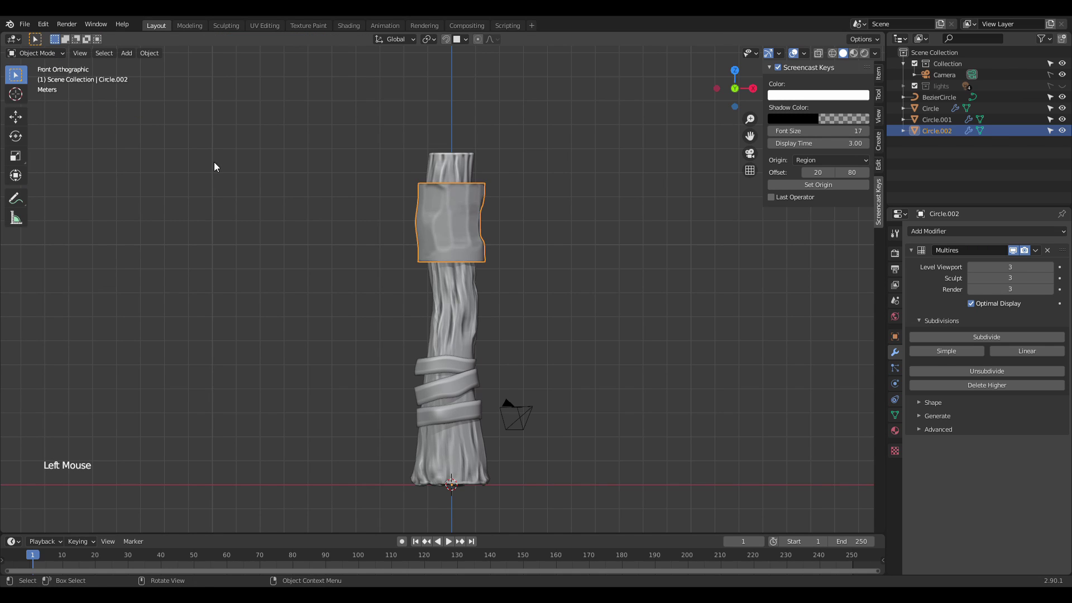
# Step: Add a new plane, stand it upright facing the front and move it beside the upper band
pyautogui.click(234, 169)
pyautogui.press('shift+a')
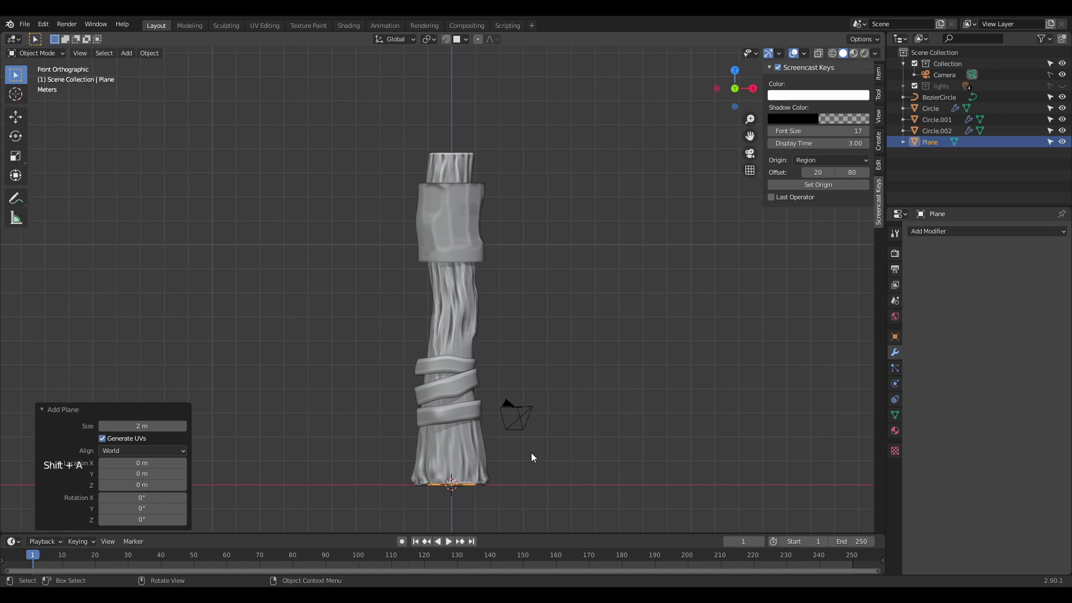
pyautogui.press('Tab')
pyautogui.press('r')
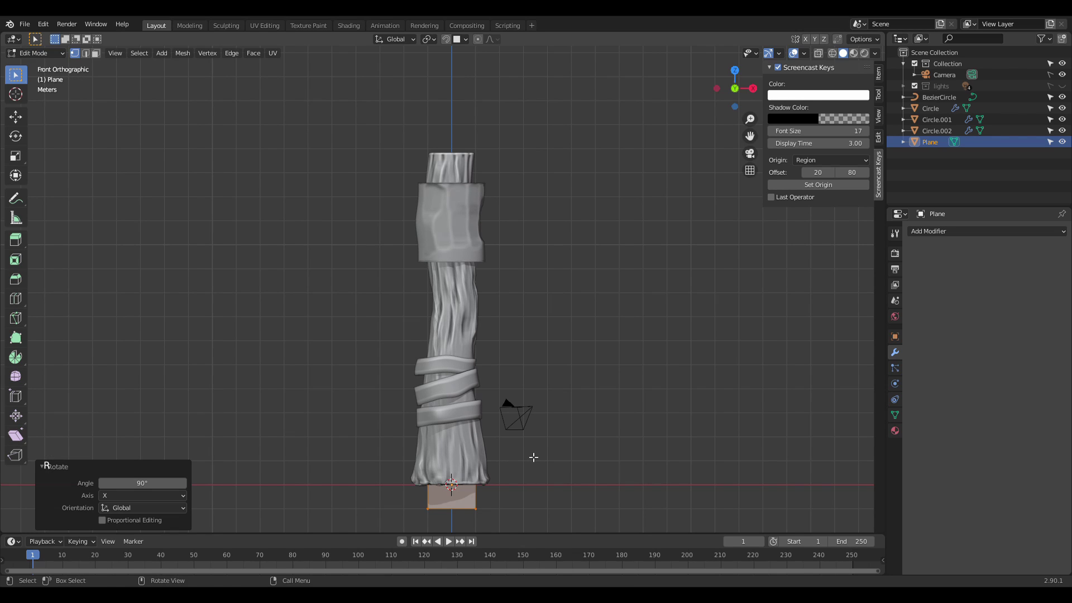
pyautogui.press('g')
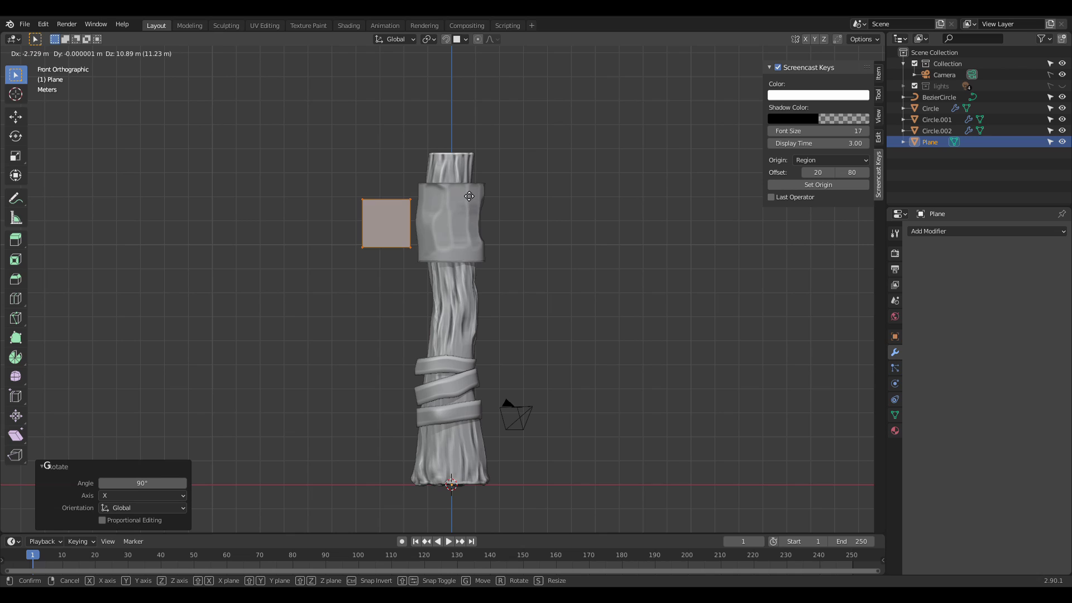
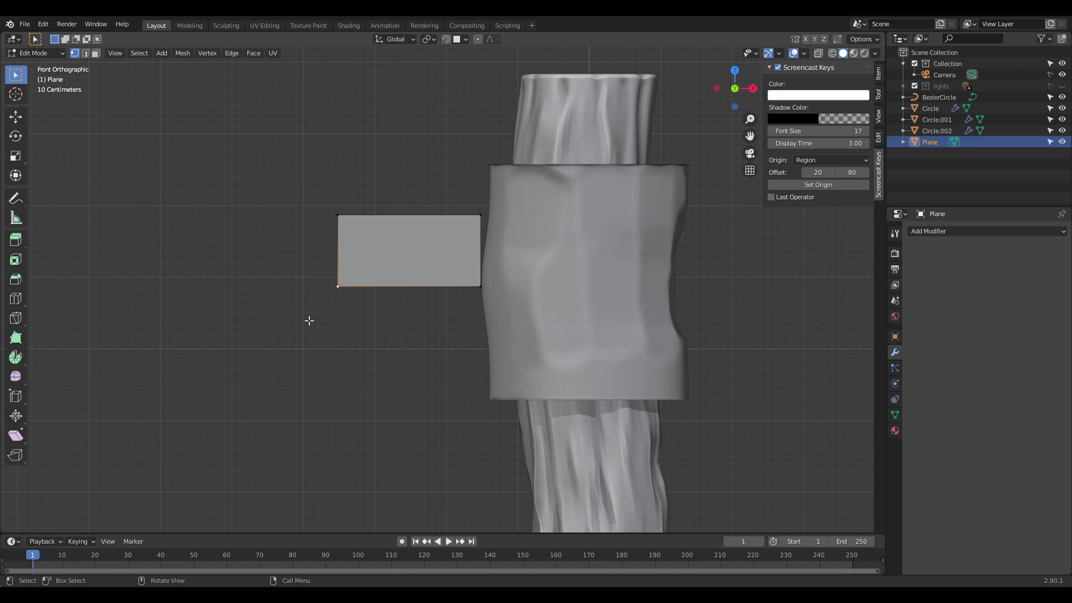
# Step: Extrude the plane upward and drag its lower corner outward into a slanted blade outline
pyautogui.scroll(-3)
pyautogui.scroll(3)
pyautogui.scroll(-3)
pyautogui.scroll(3)
pyautogui.scroll(3)
pyautogui.press('shift+s')
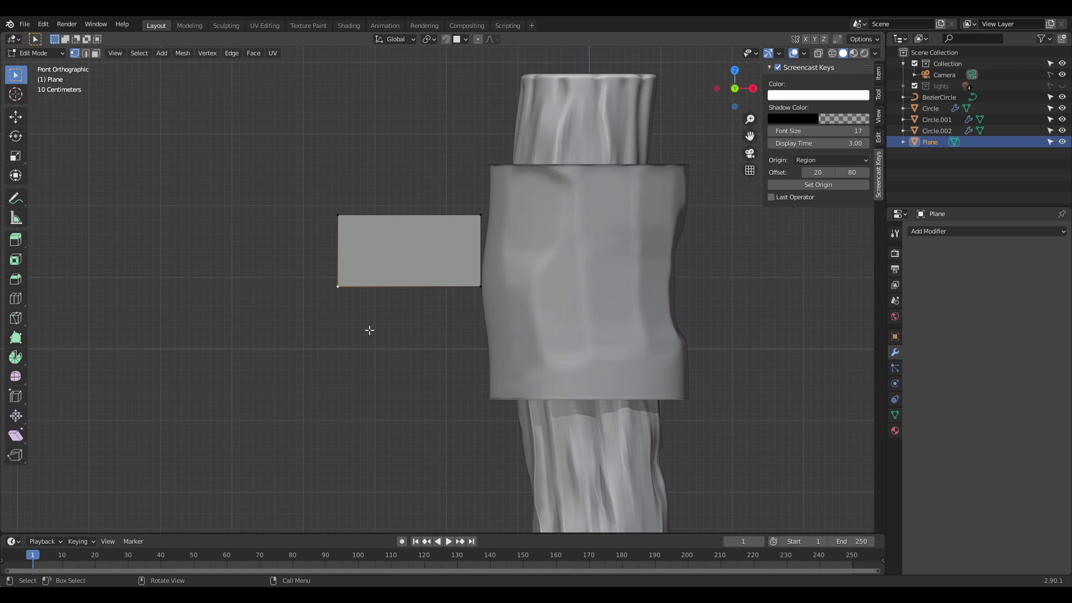
pyautogui.scroll(-3)
pyautogui.press('Tab')
pyautogui.scroll(-3)
pyautogui.click(369, 328)
pyautogui.scroll(3)
pyautogui.click(445, 278)
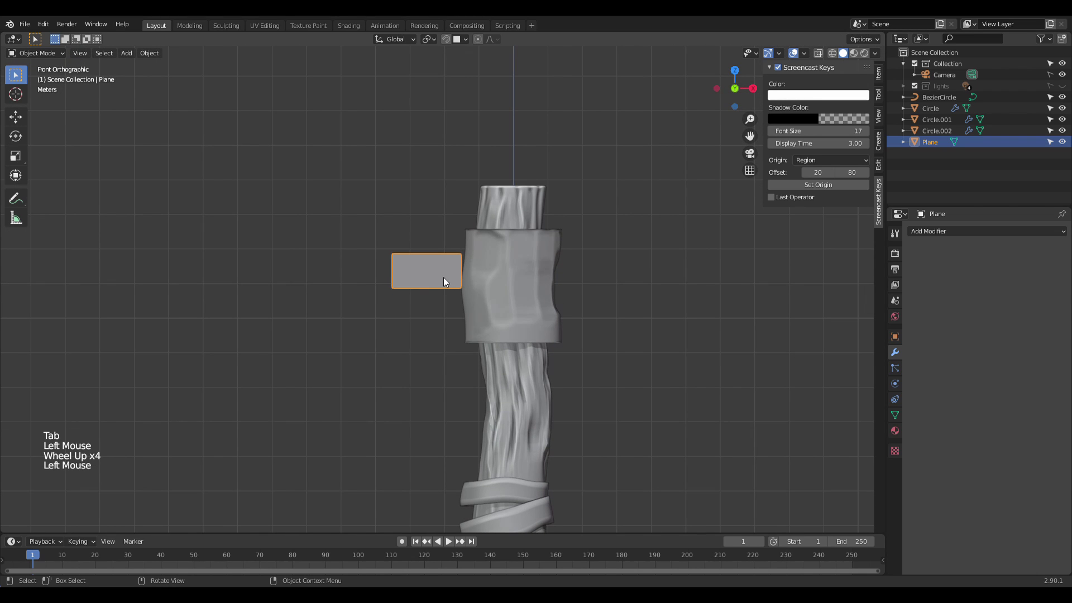
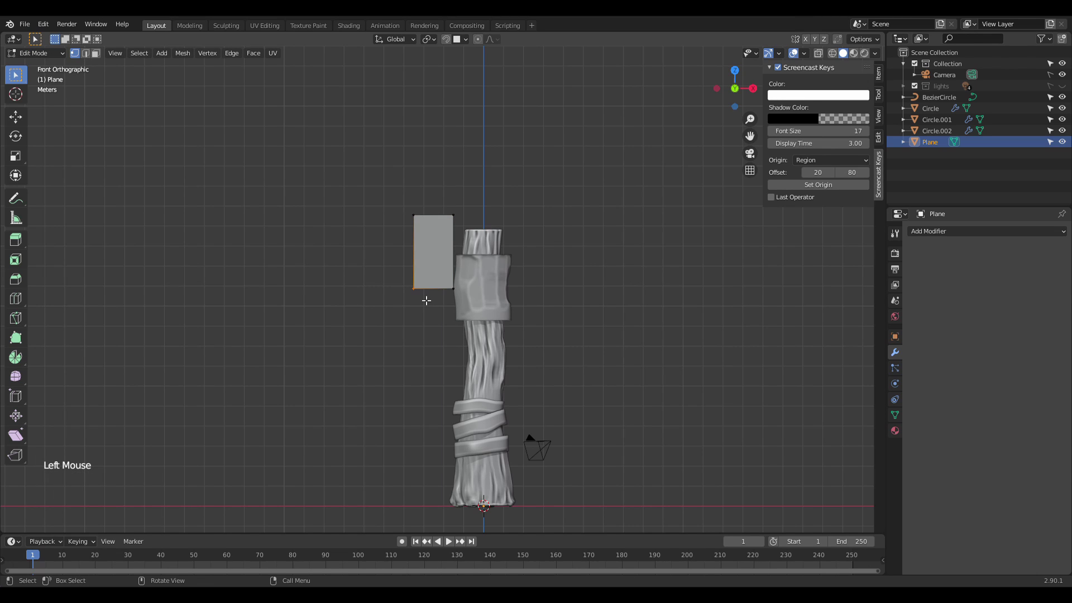
pyautogui.press('g')
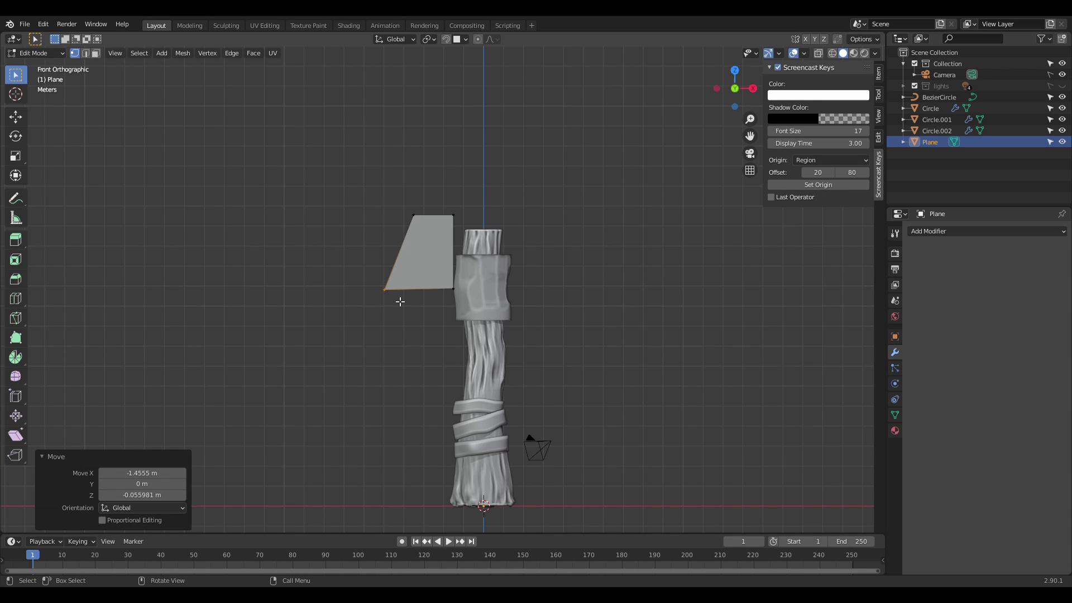
# Step: Add a Mirror modifier to the blade plane set to the Z axis instead of X, then resume editing
pyautogui.press('Tab')
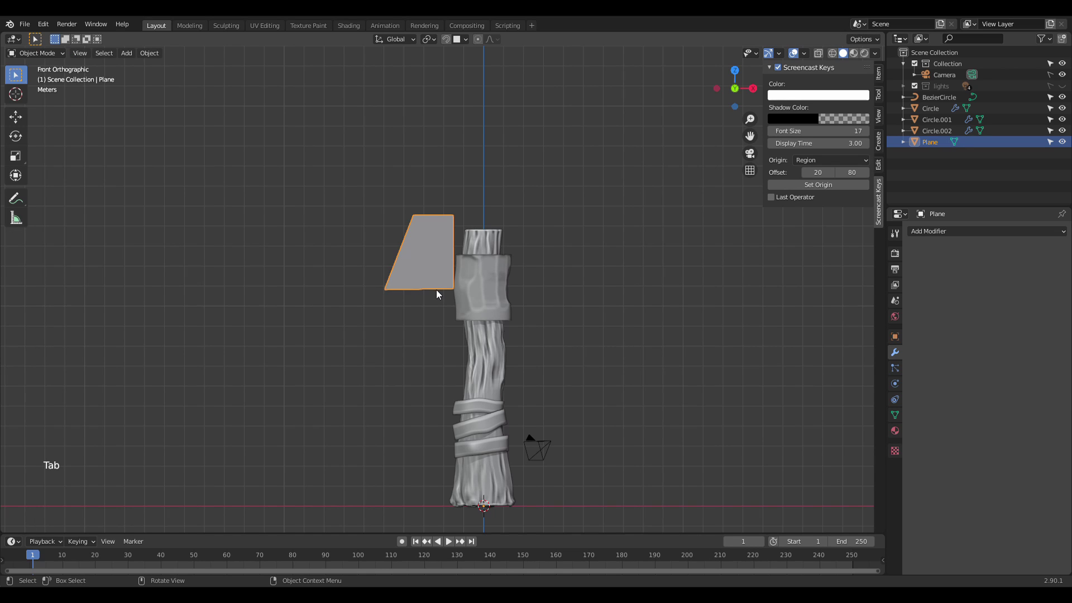
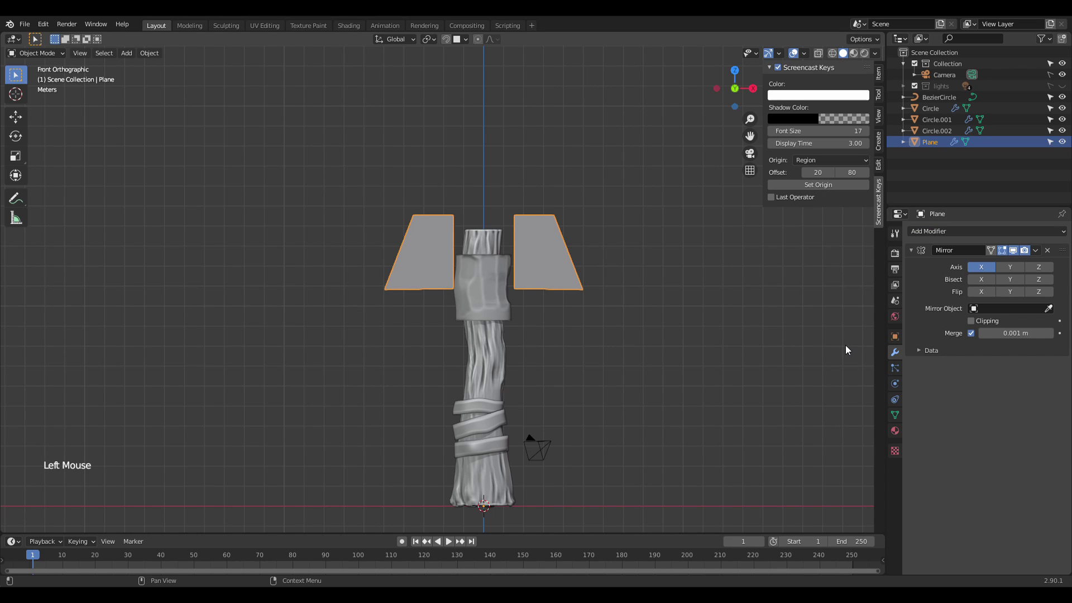
pyautogui.click(1018, 267)
pyautogui.click(1018, 268)
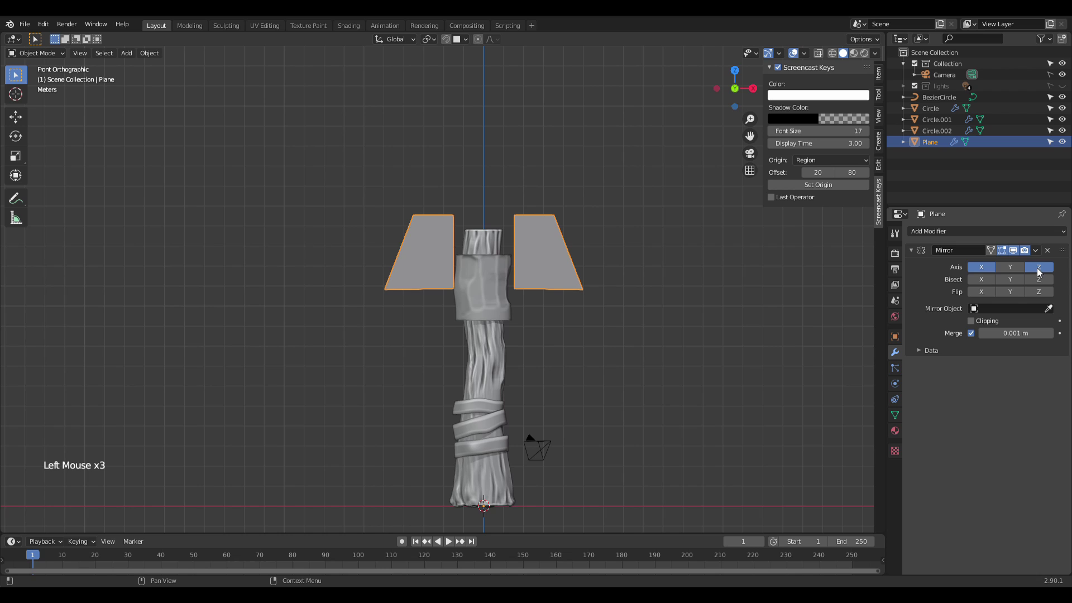
pyautogui.click(985, 265)
pyautogui.scroll(-3)
pyautogui.scroll(3)
pyautogui.press('Tab')
pyautogui.scroll(3)
pyautogui.scroll(3)
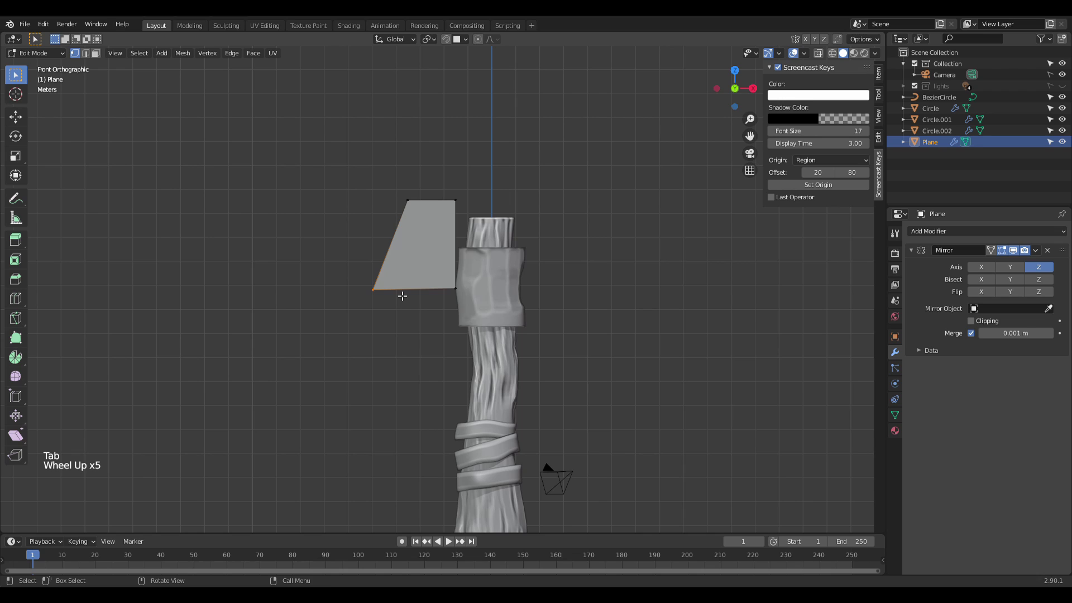
# Step: Snap the cursor to world origin and set the blade plane's origin to its geometry
pyautogui.press('shift+s')
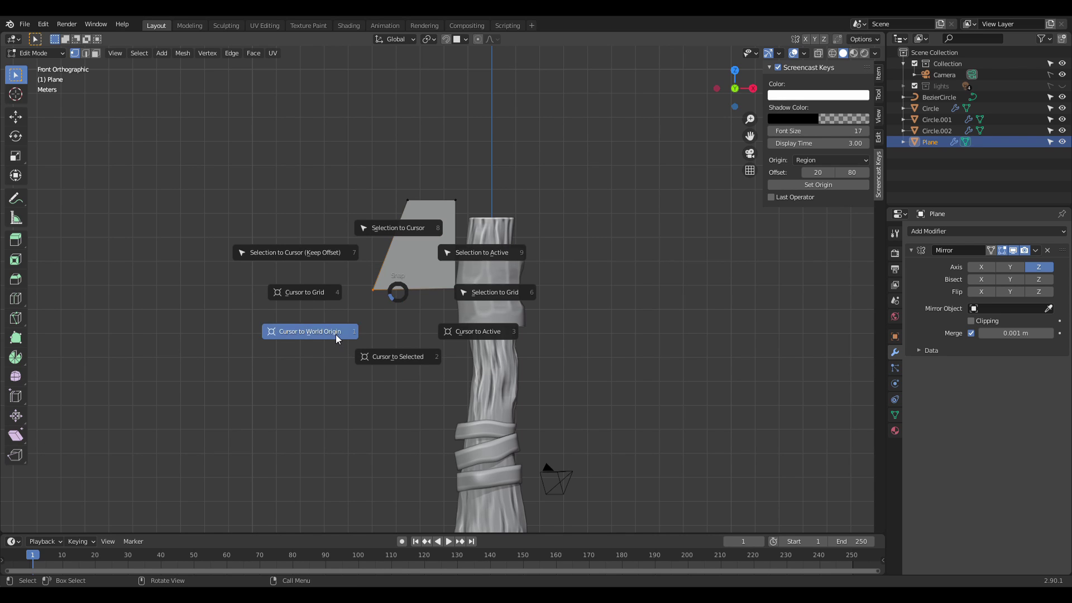
pyautogui.scroll(-3)
pyautogui.scroll(-3)
pyautogui.scroll(-3)
pyautogui.scroll(-3)
pyautogui.scroll(-3)
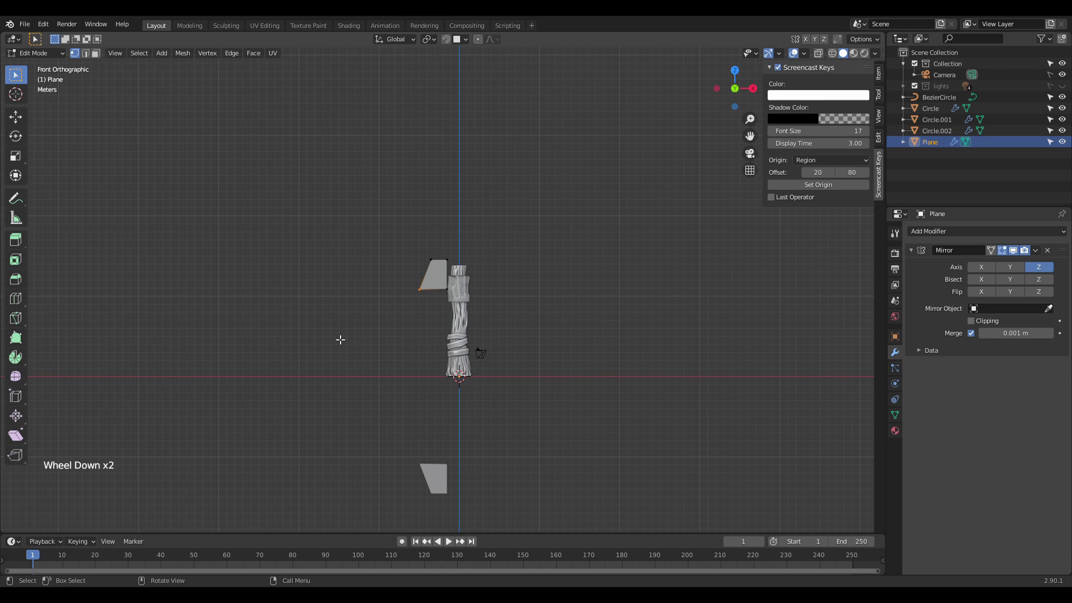
pyautogui.press('Tab')
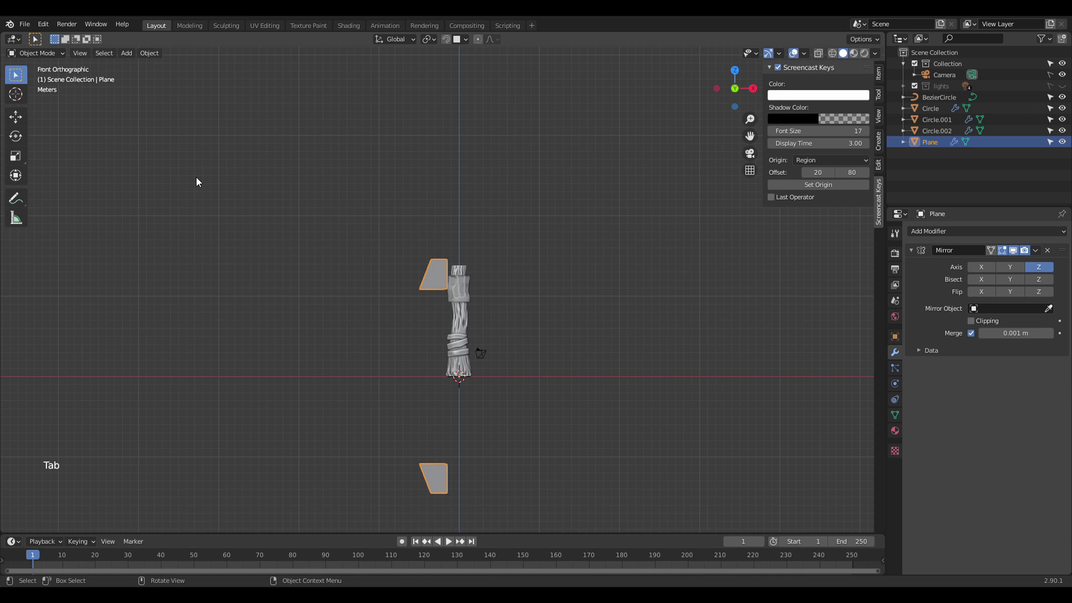
pyautogui.click(151, 55)
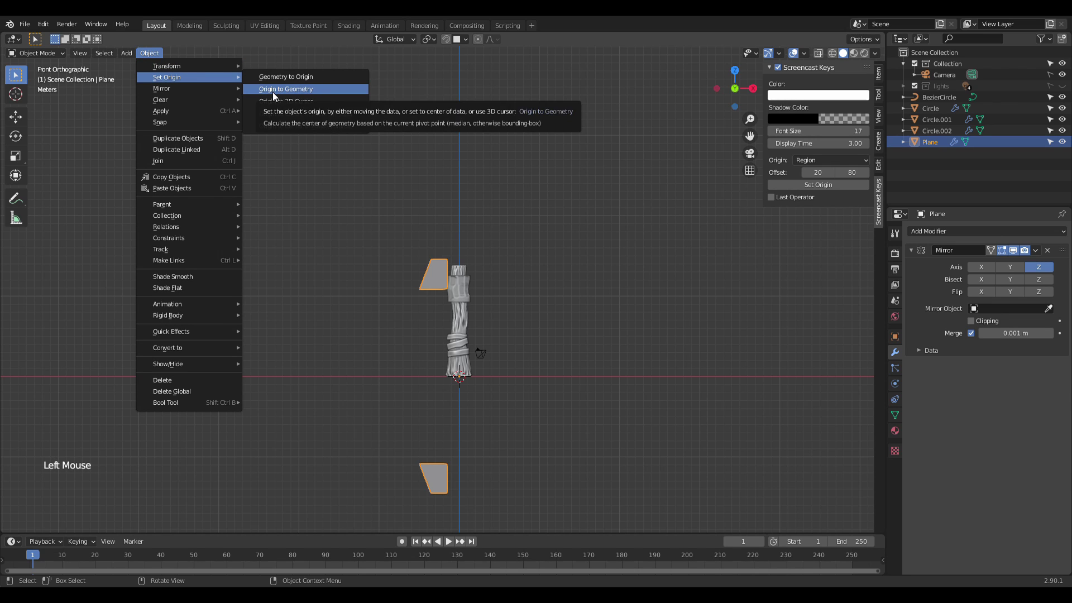
pyautogui.scroll(3)
pyautogui.press('Tab')
pyautogui.scroll(3)
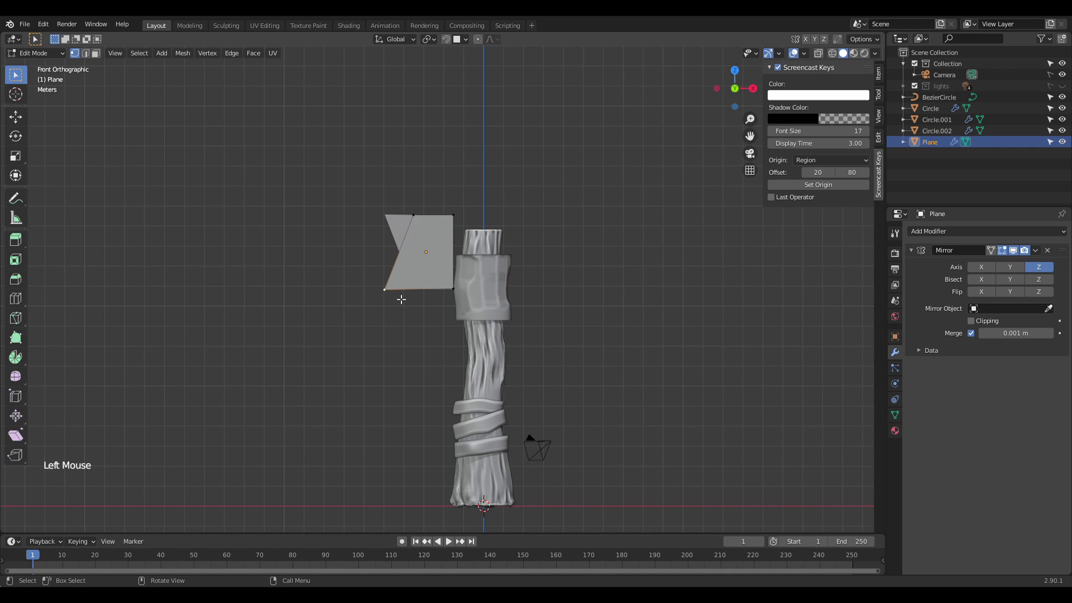
# Step: Move the blade's bottom edge vertically along Z to lengthen it
pyautogui.press('shift+s')
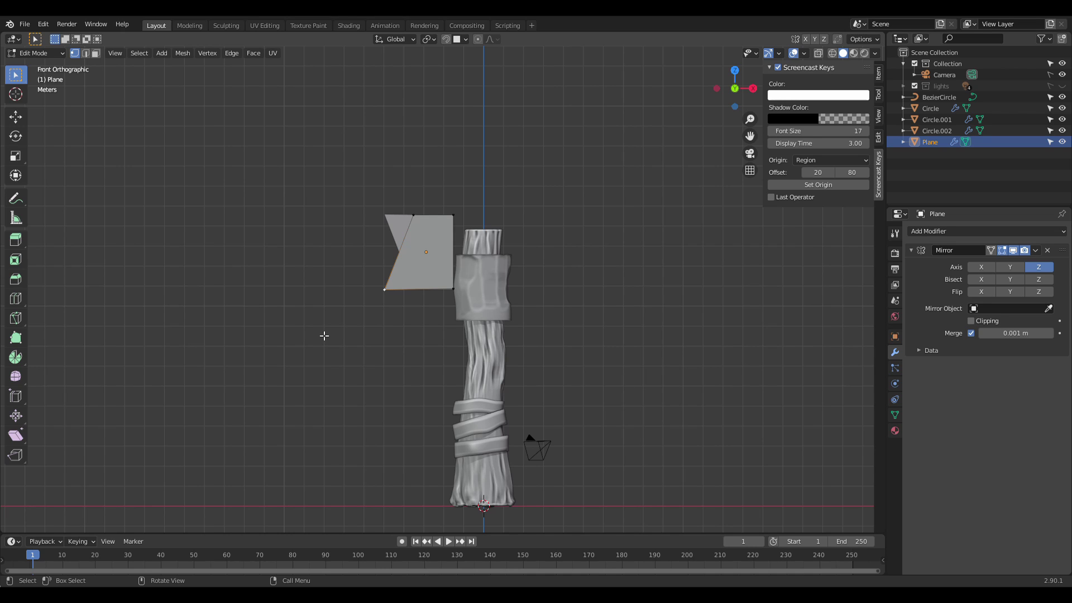
pyautogui.press('Tab')
pyautogui.press('Tab')
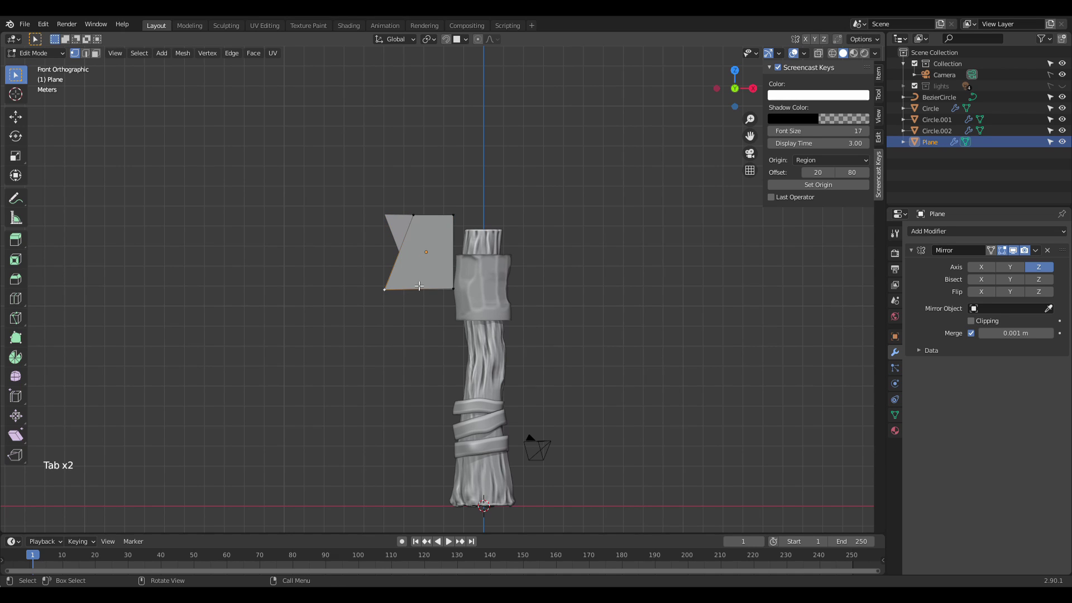
pyautogui.press('a')
pyautogui.press('g')
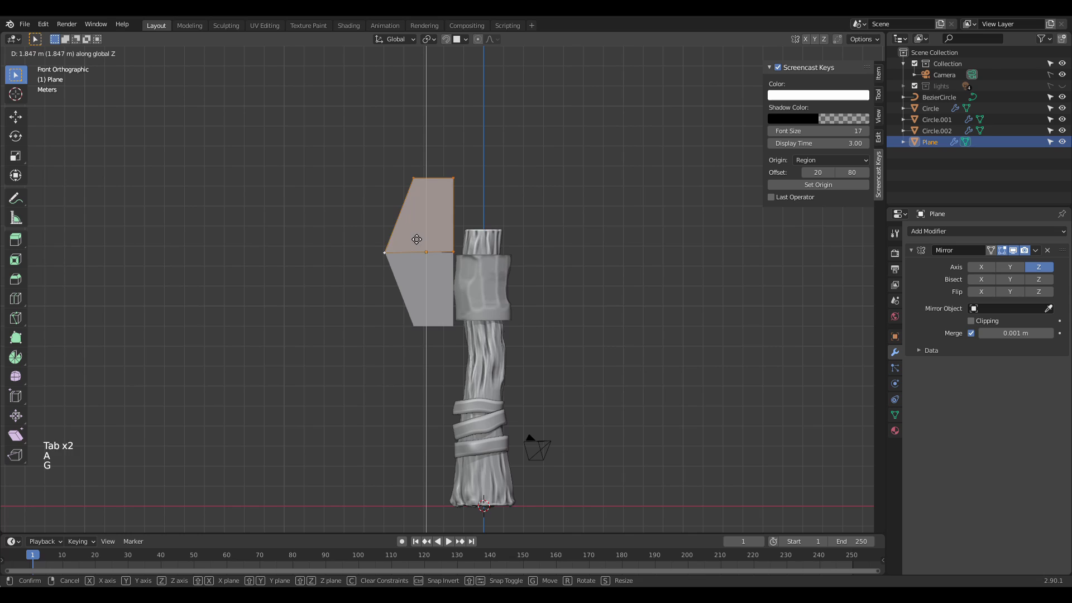
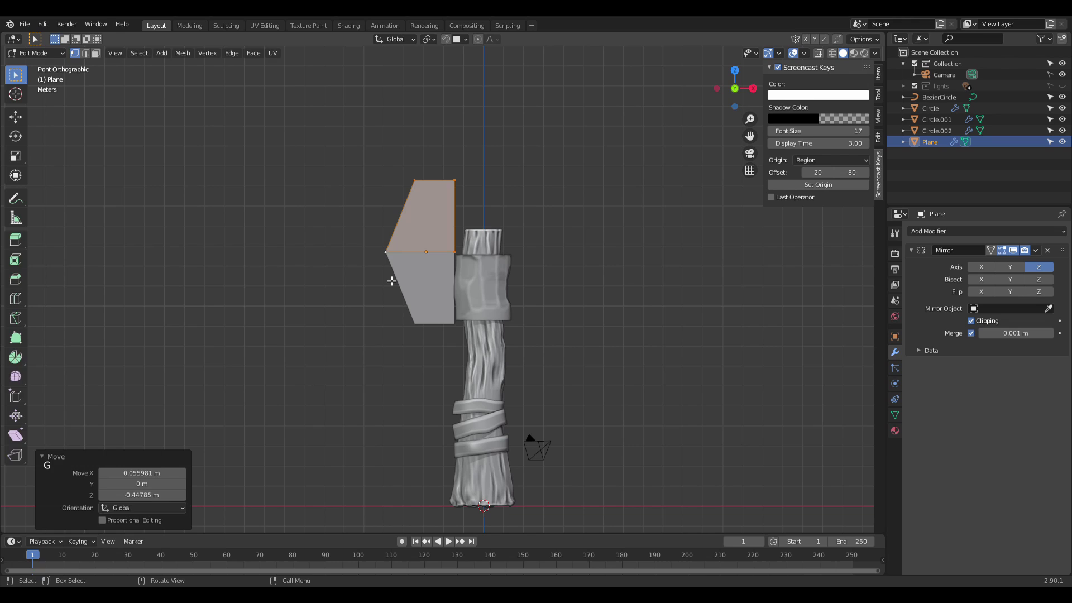
# Step: Move the whole blade face vertically and pull its outer tip outward into a pointed axe head
pyautogui.press('Tab')
pyautogui.press('Tab')
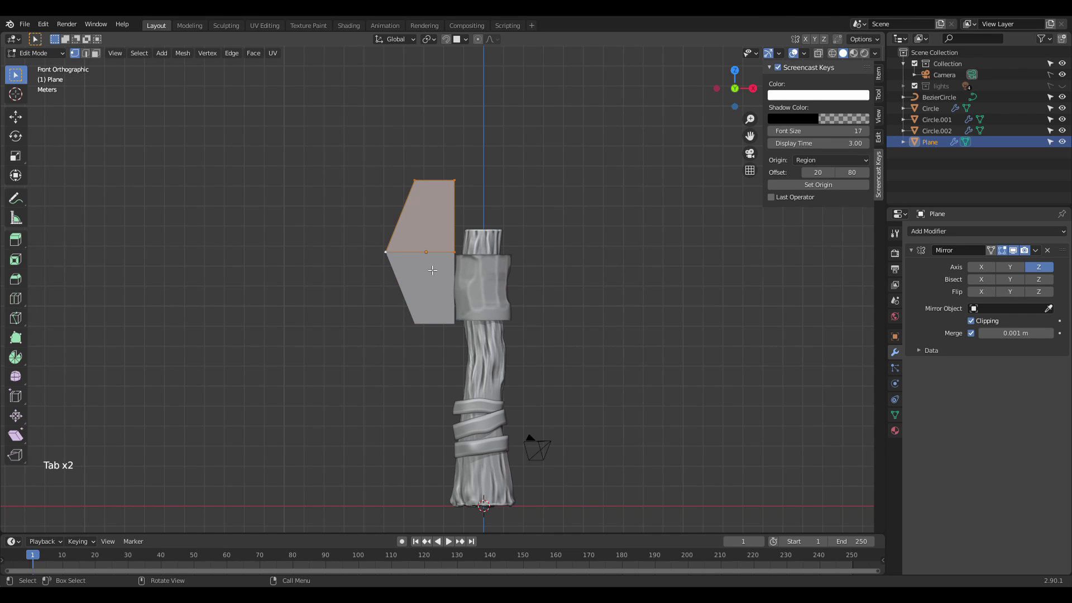
pyautogui.press('g')
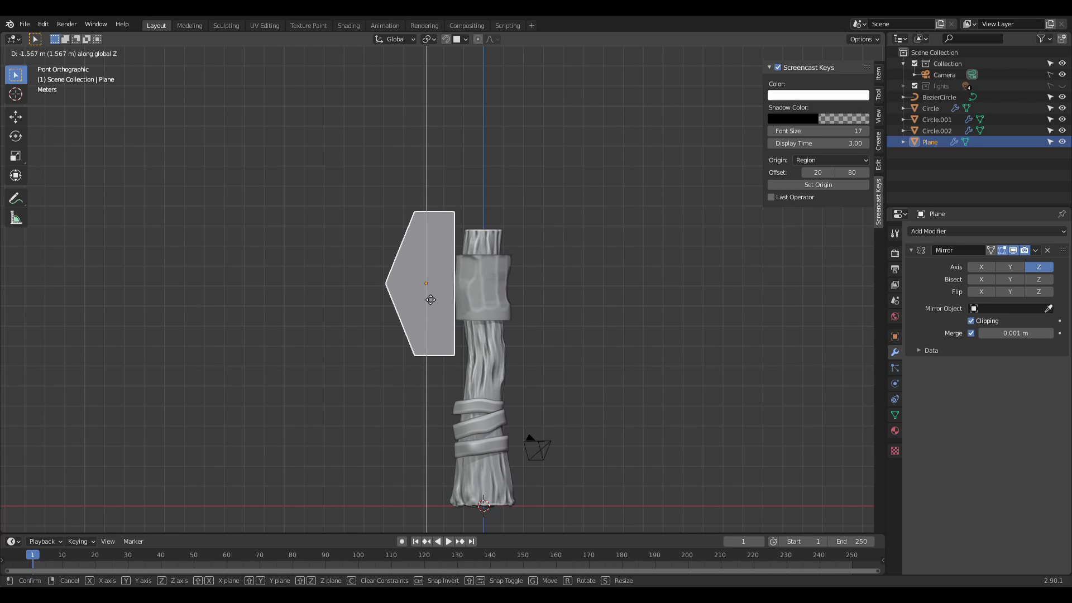
pyautogui.press('Tab')
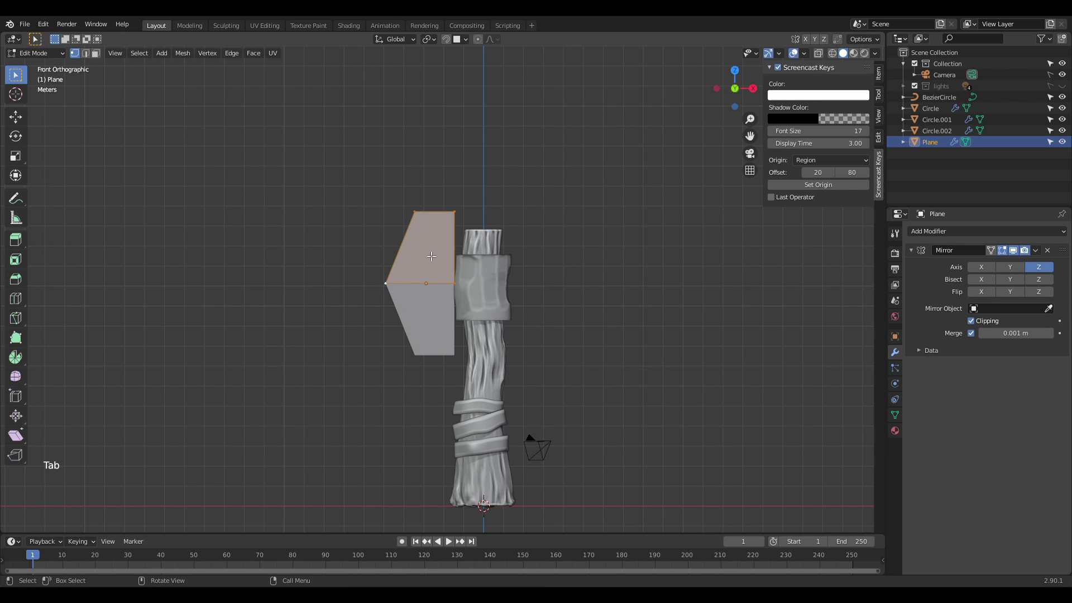
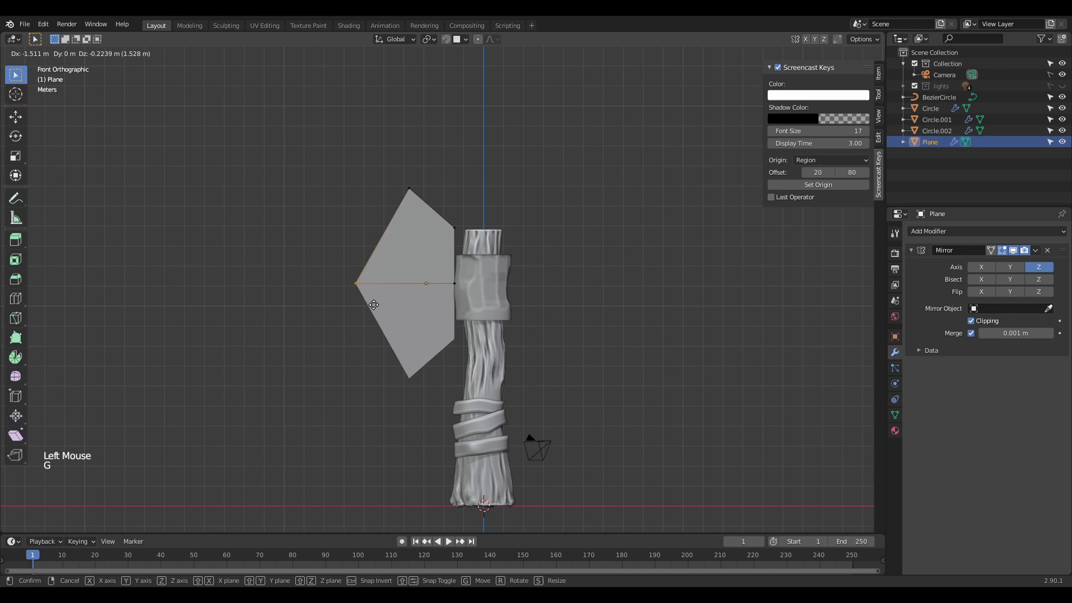
pyautogui.scroll(3)
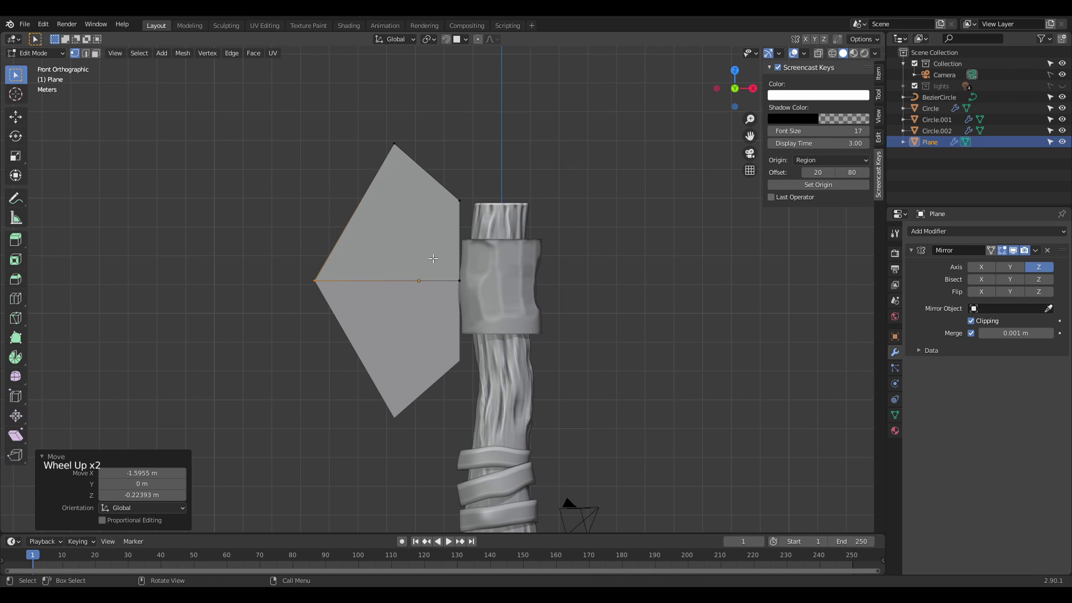
# Step: Add loop cuts across the blade, tuck its inner corners against the sleeve and edge-slide a cut
pyautogui.press('ctrl+r')
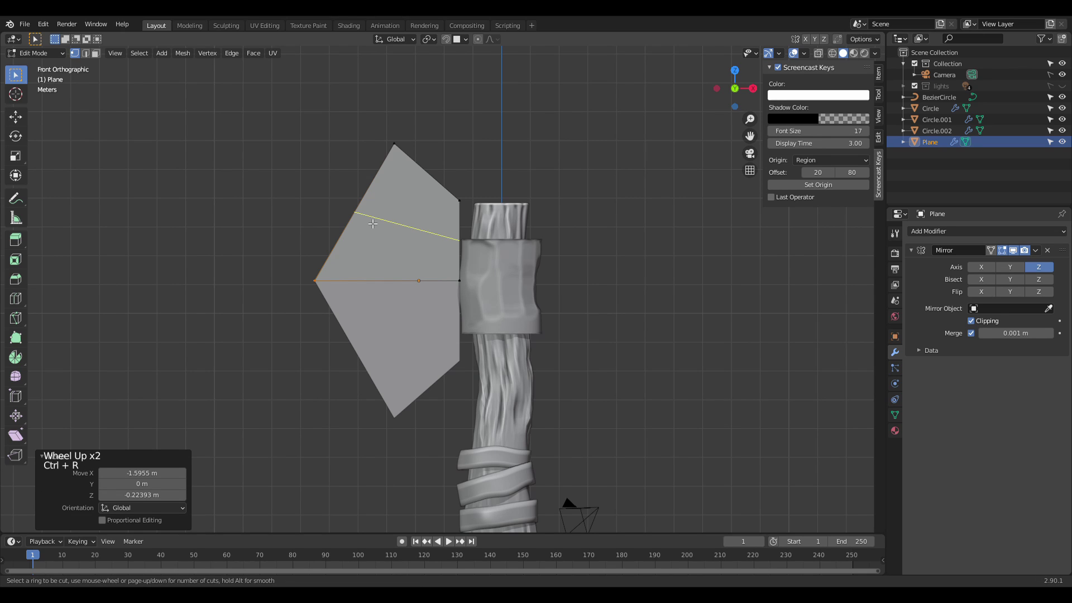
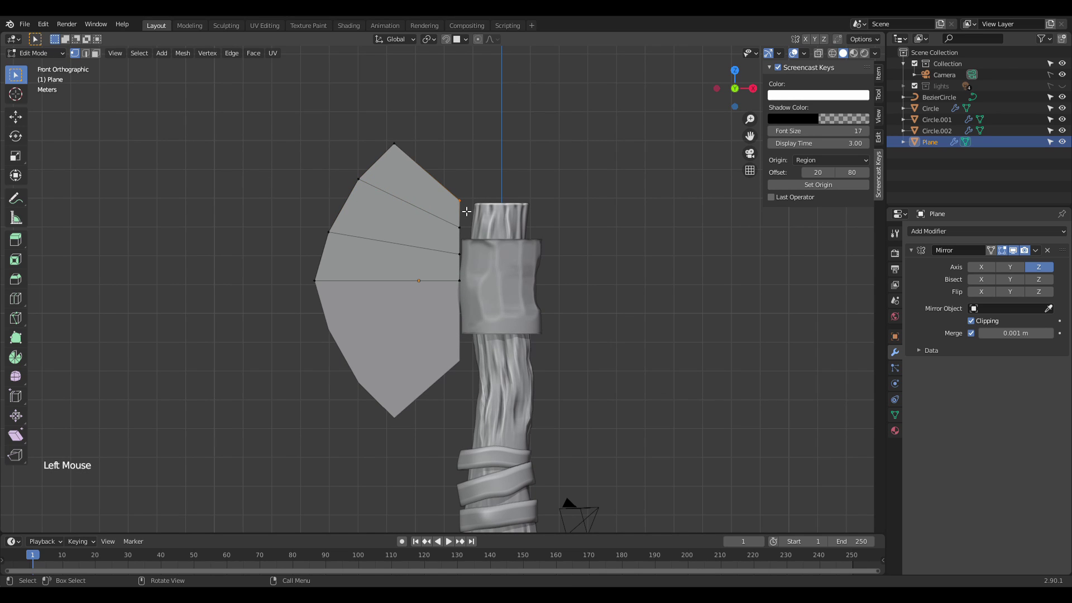
pyautogui.press('g')
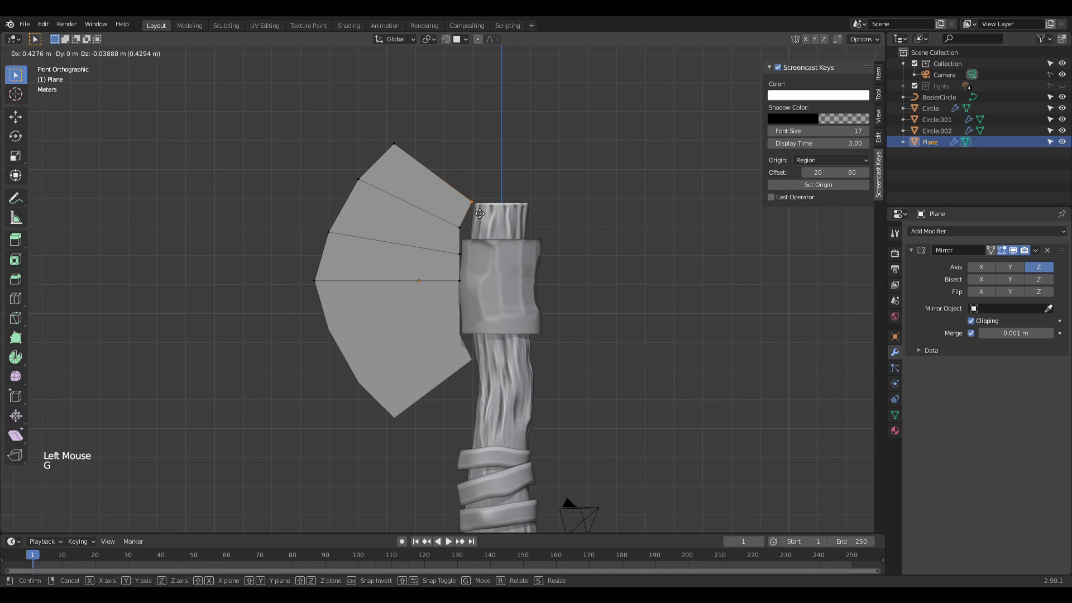
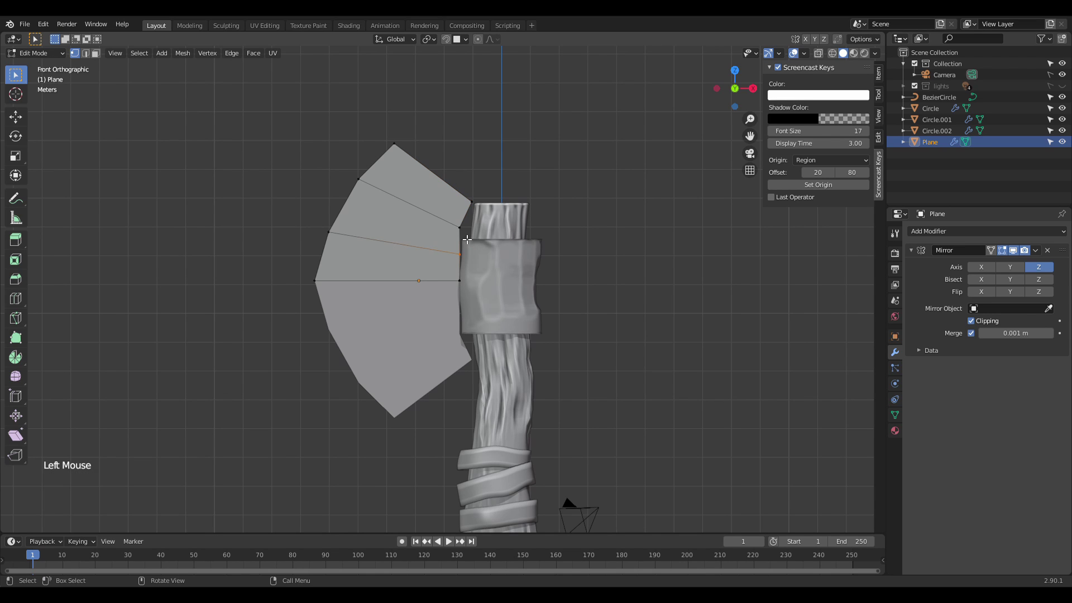
pyautogui.press('g')
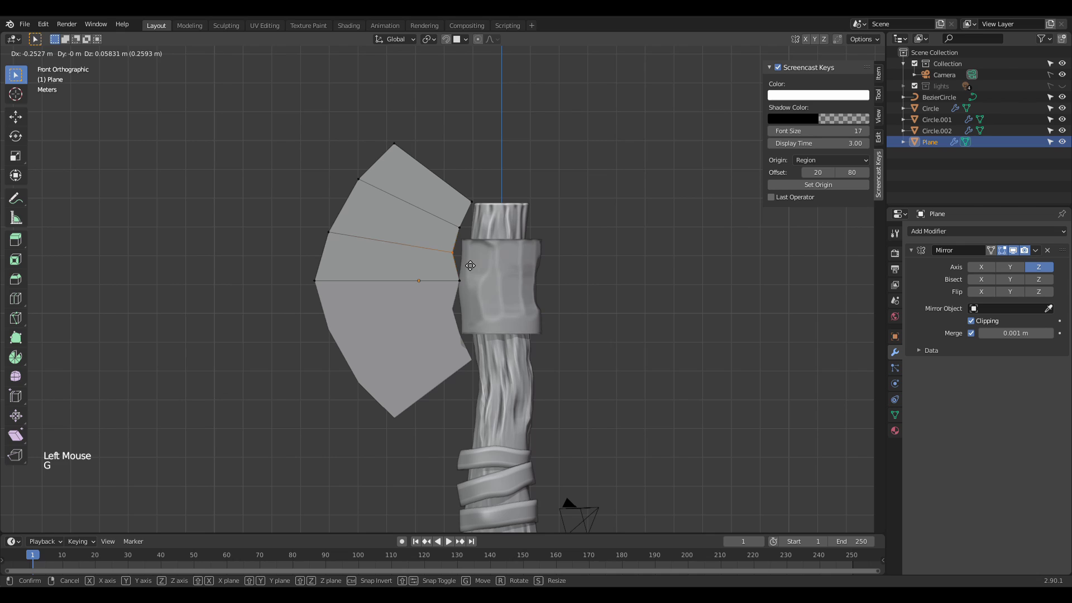
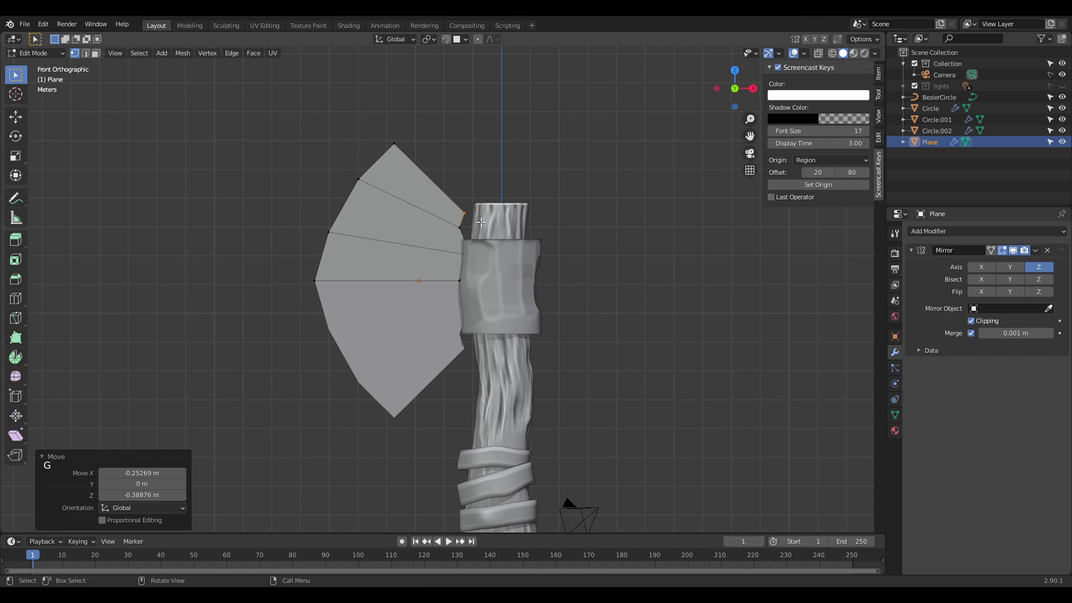
pyautogui.press('ctrl+r')
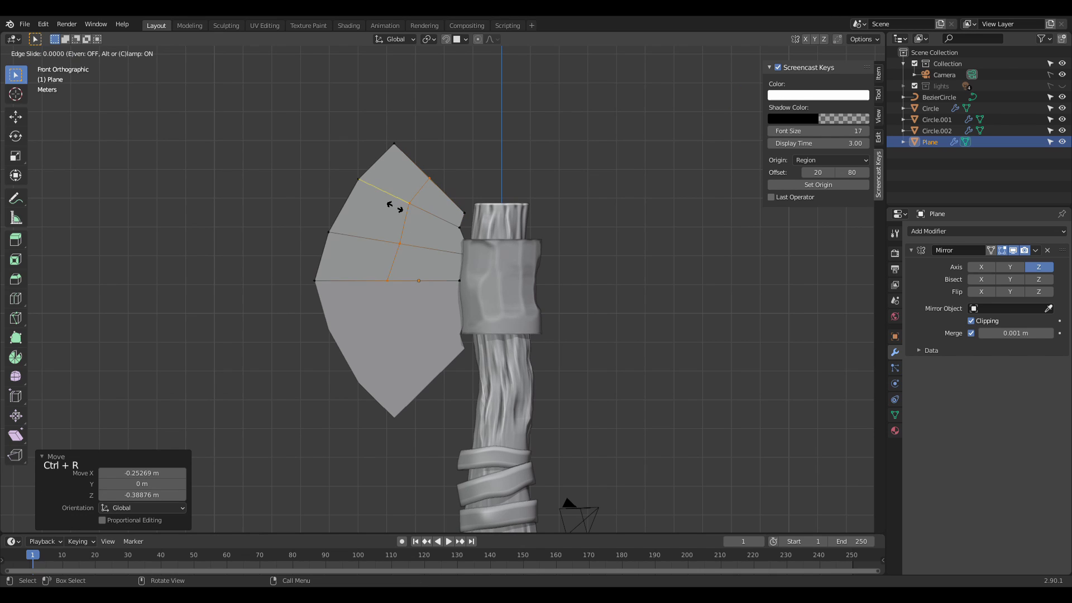
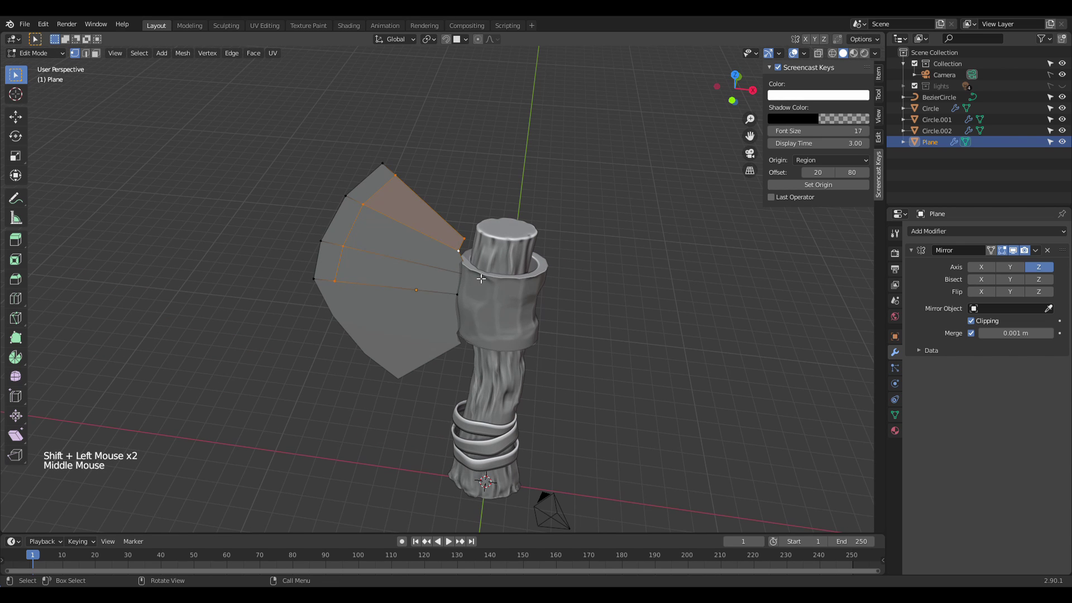
# Step: Inspect hidden edges in wireframe and enable the Y axis on the Mirror modifier alongside Z
pyautogui.press('z')
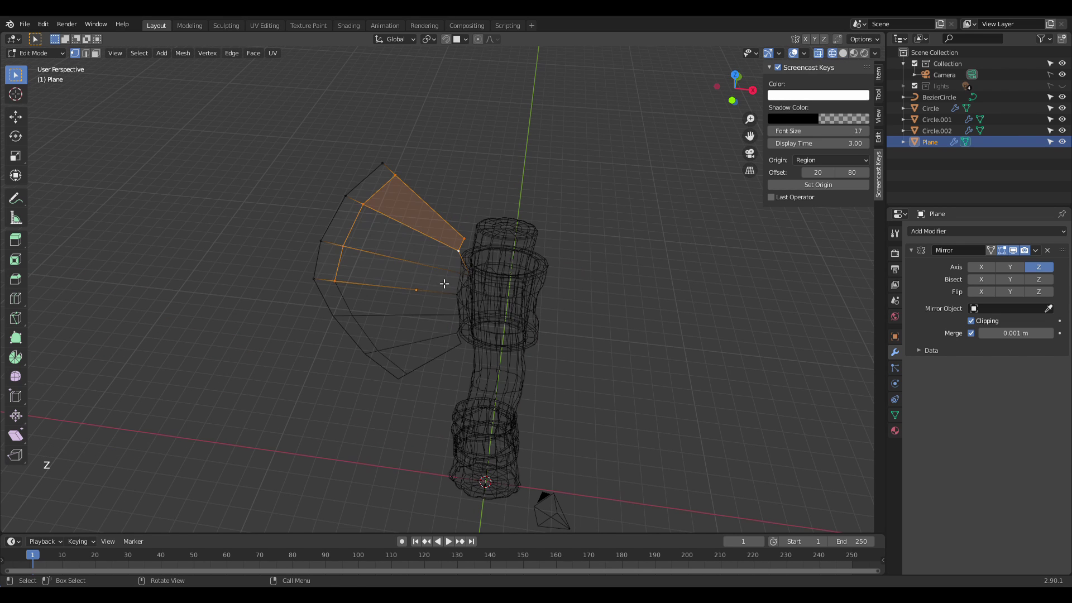
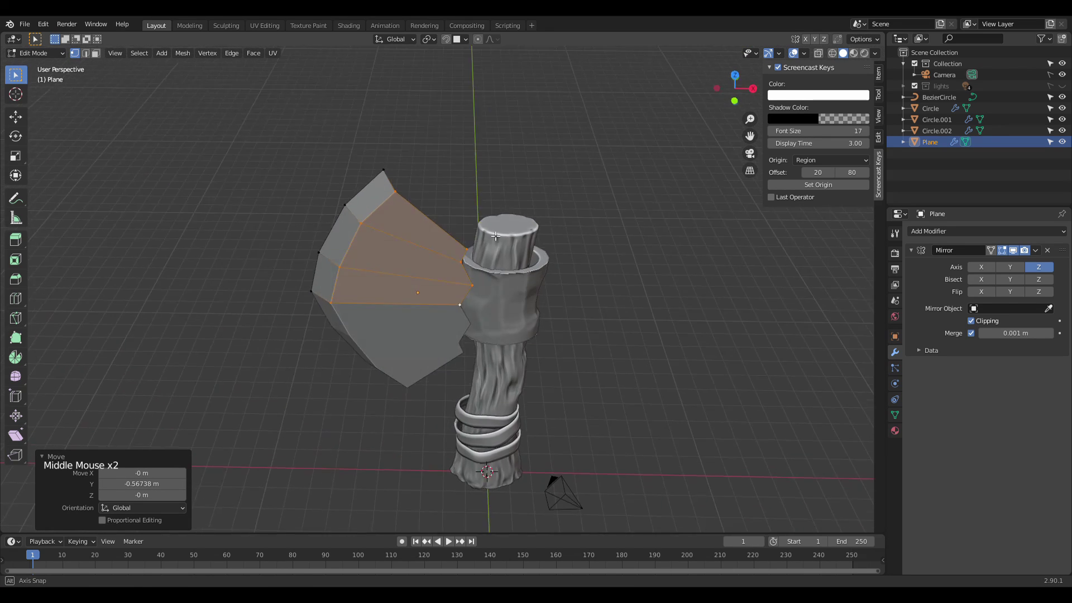
pyautogui.scroll(3)
pyautogui.click(1014, 273)
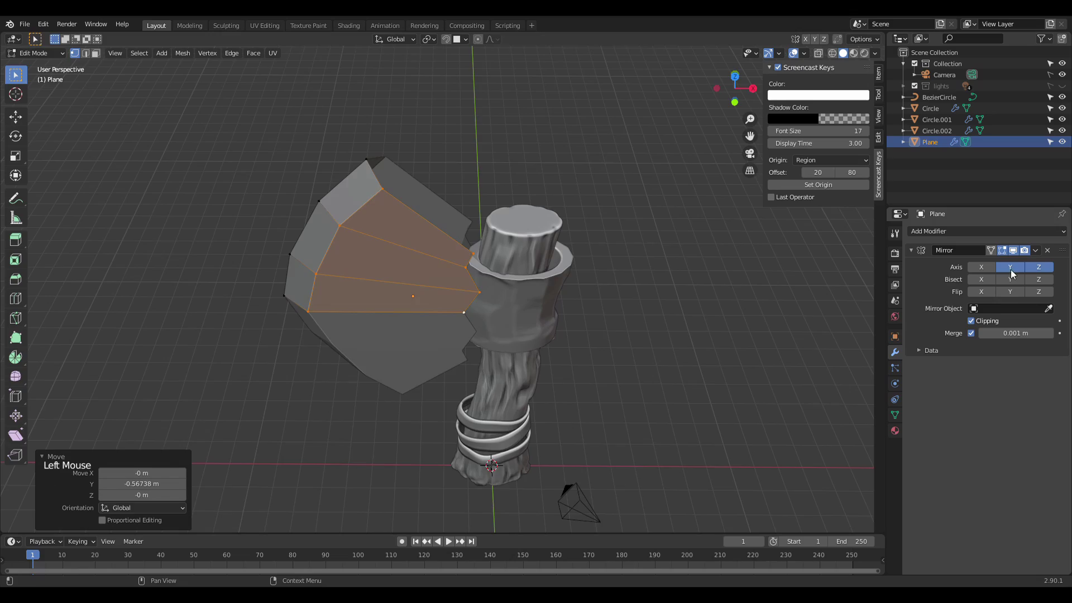
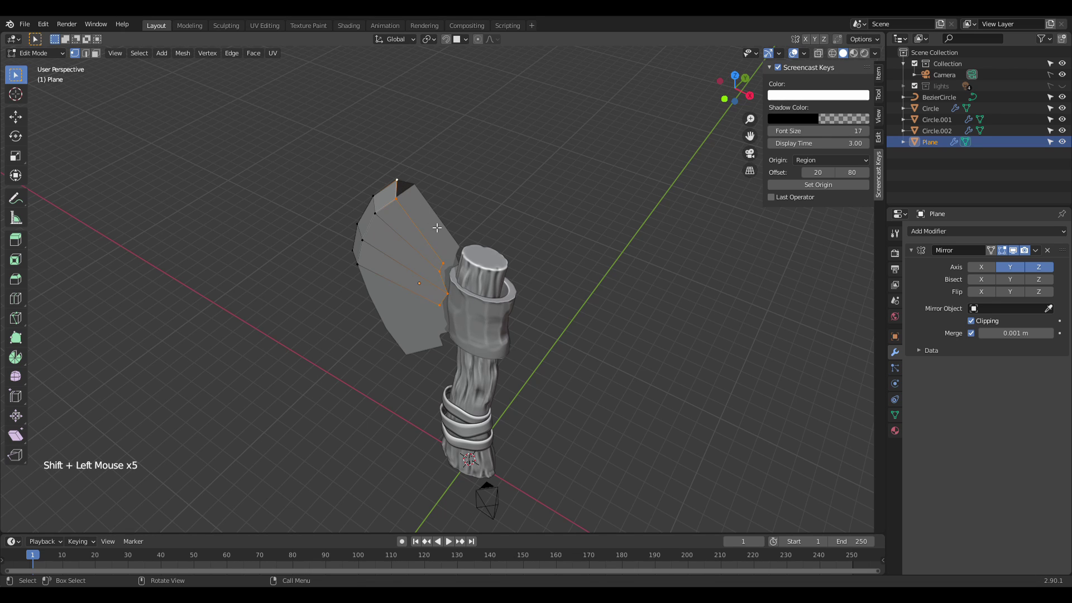
# Step: Scale the selected blade edge and move it outward along Y to give the blade depth
pyautogui.press('f')
pyautogui.press('y')
pyautogui.press('Escape')
pyautogui.press('ctrl+z')
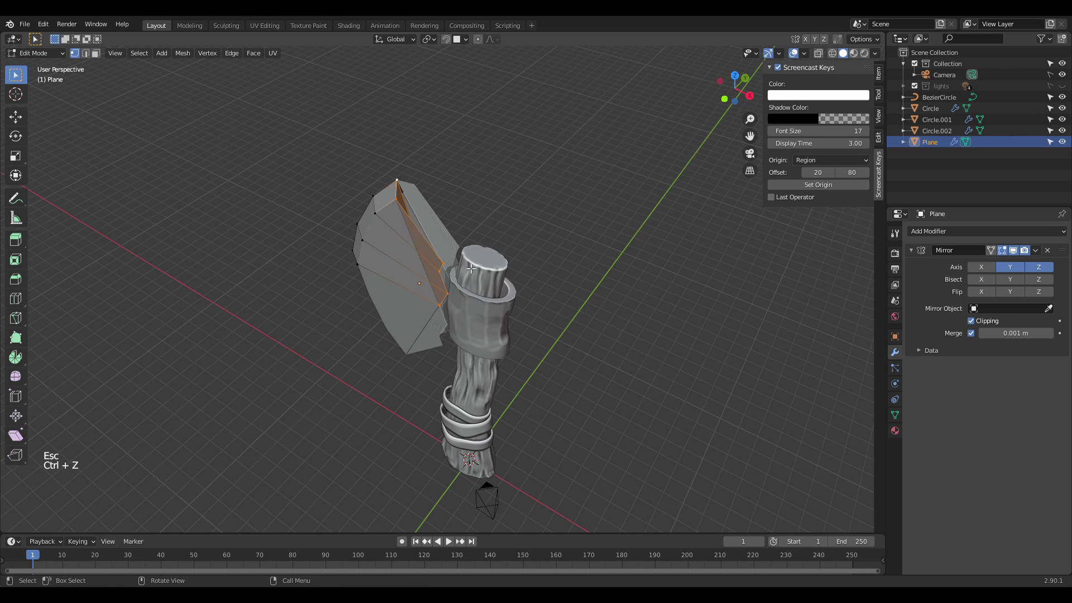
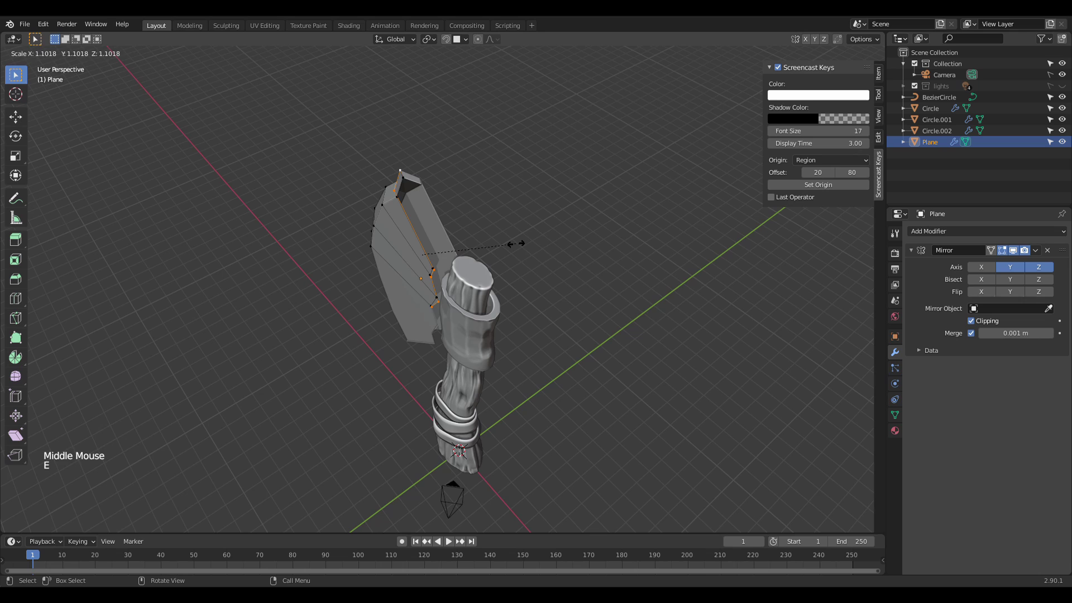
pyautogui.press('e')
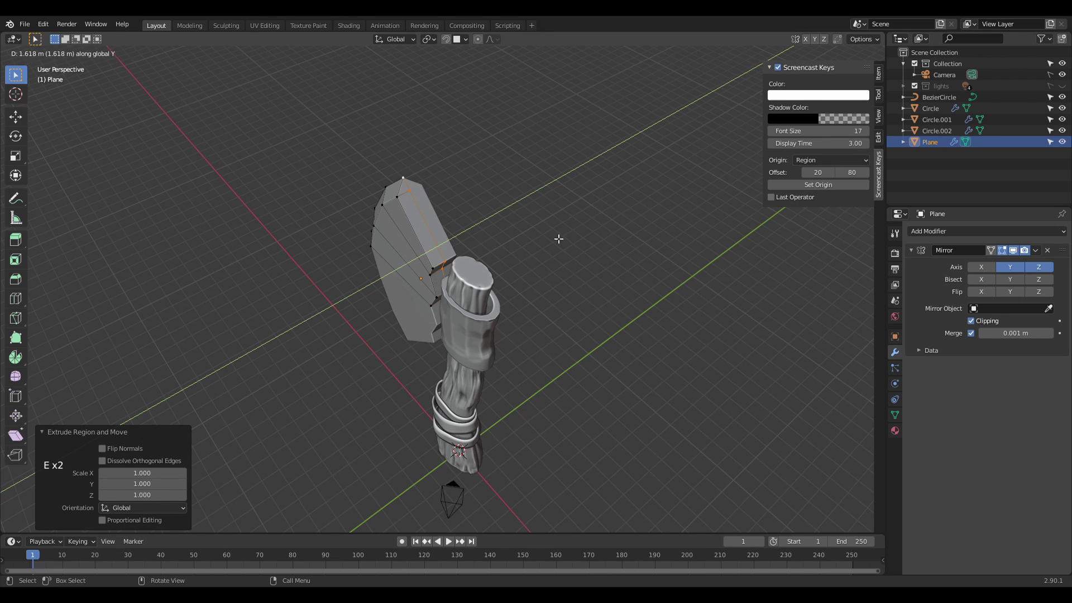
pyautogui.press('Tab')
pyautogui.click(552, 236)
pyautogui.scroll(-3)
pyautogui.middleClick(543, 246)
pyautogui.scroll(3)
pyautogui.middleClick(604, 216)
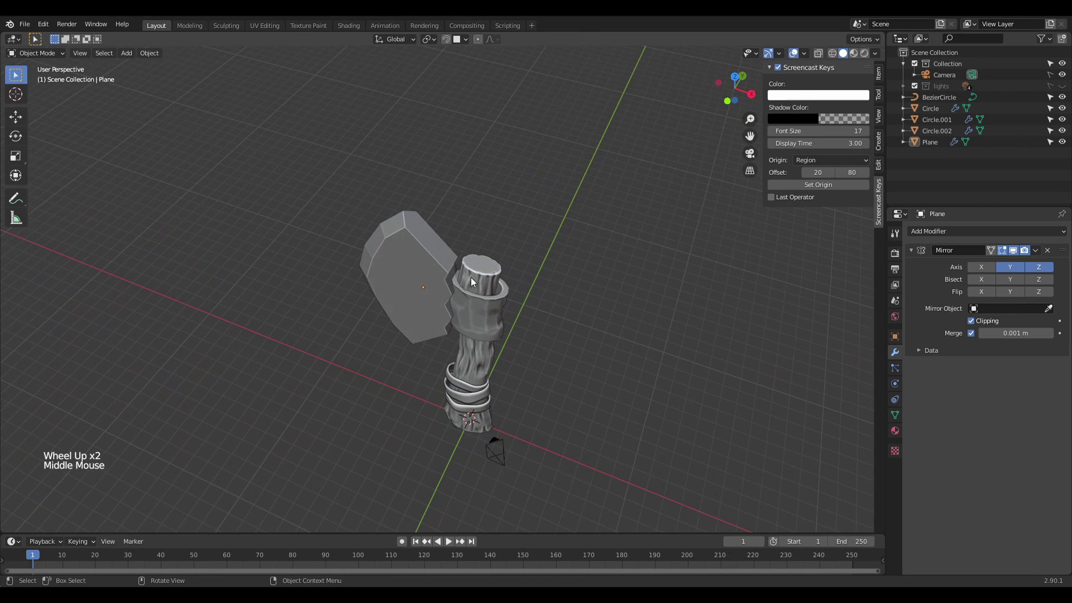
# Step: Align the blade's inner vertices along Y against the handle collar
pyautogui.click(449, 258)
pyautogui.press('Tab')
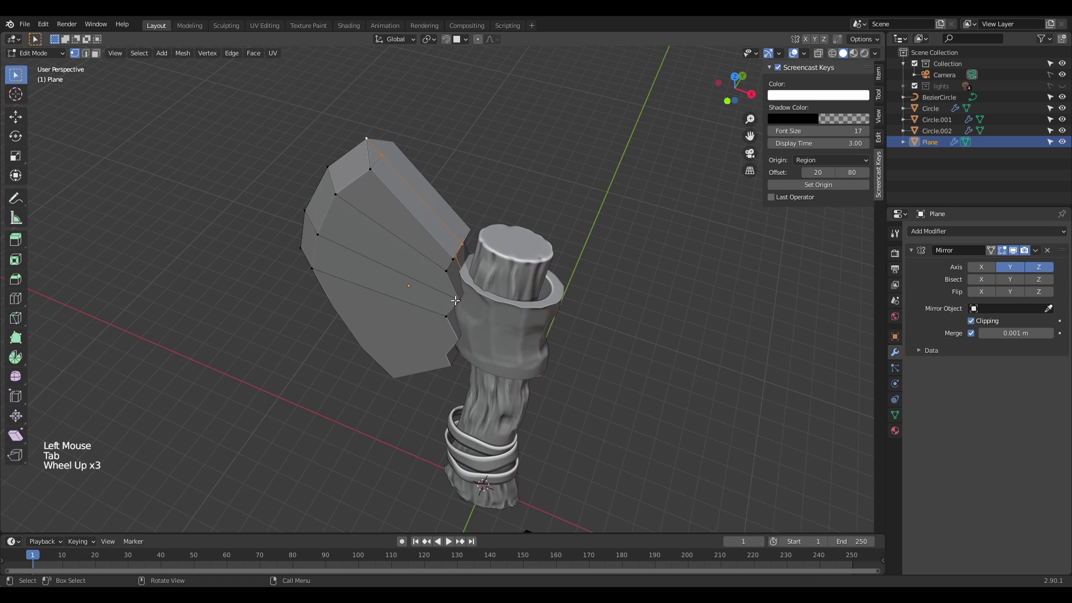
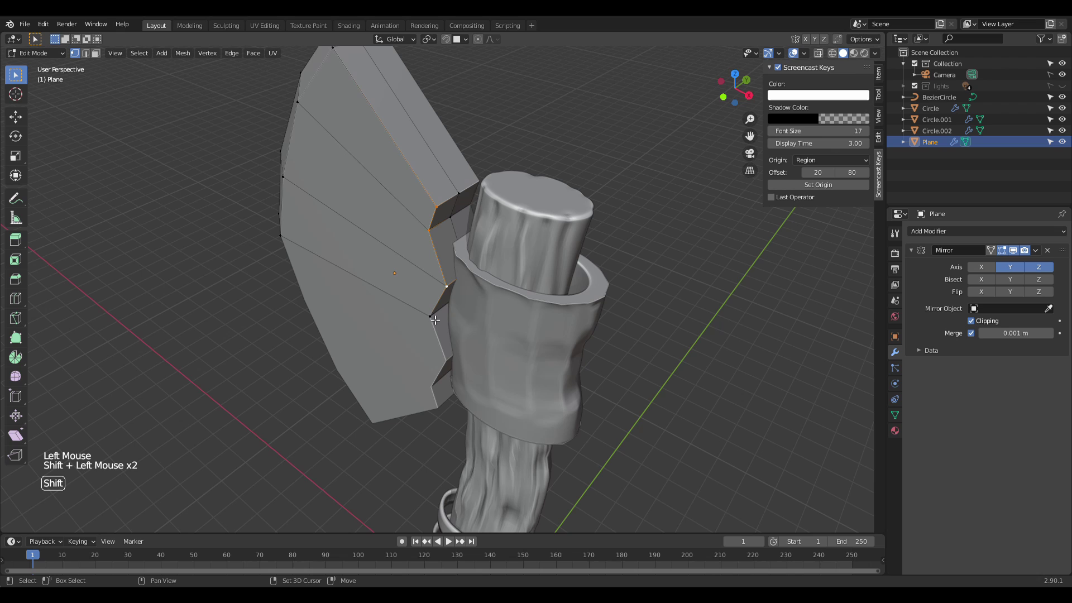
pyautogui.press('g')
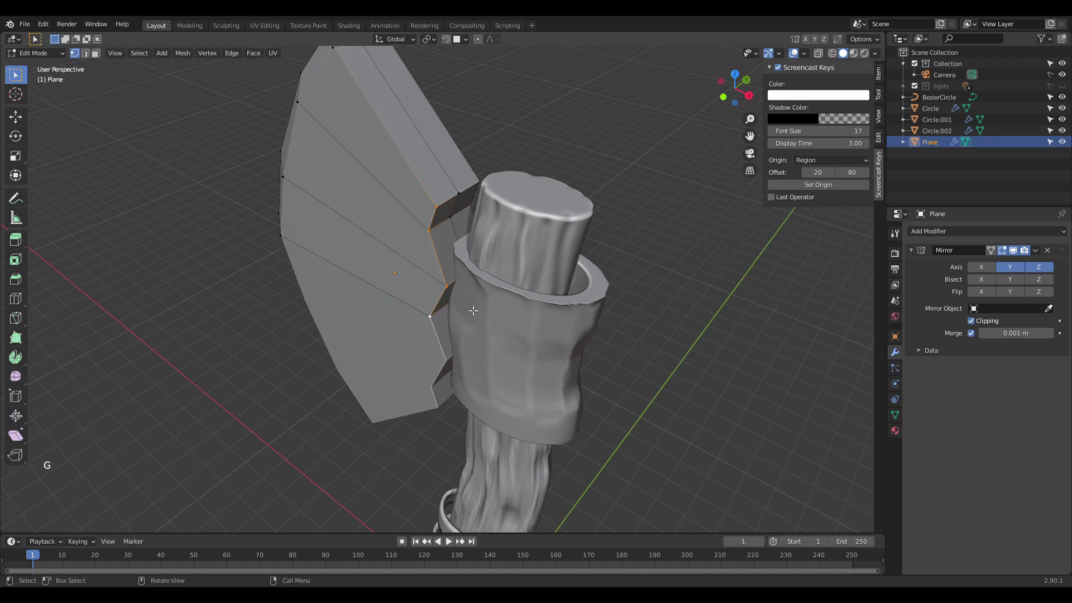
pyautogui.press('Escape')
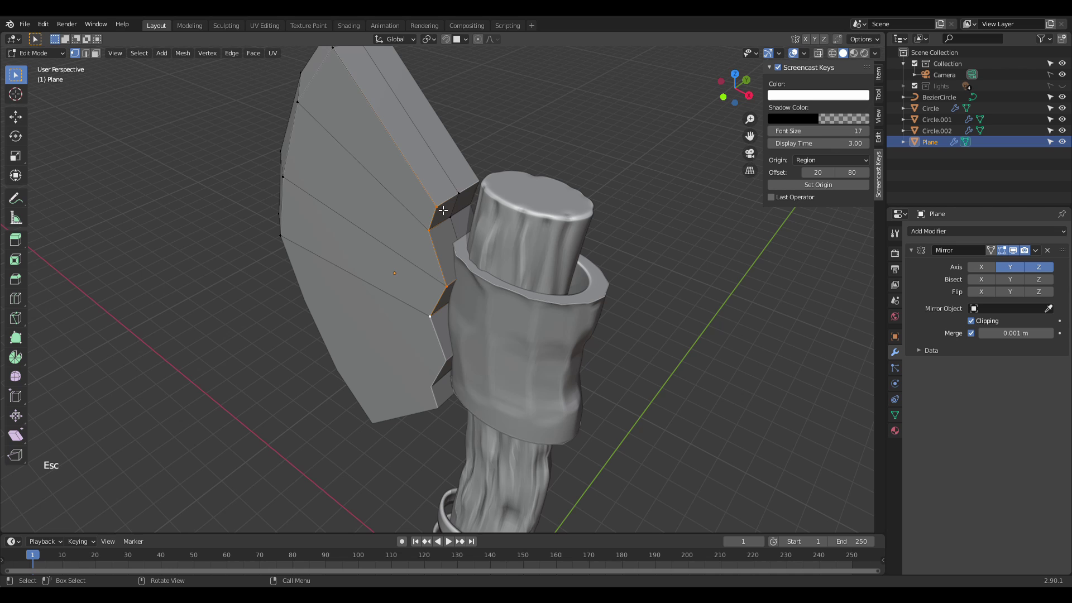
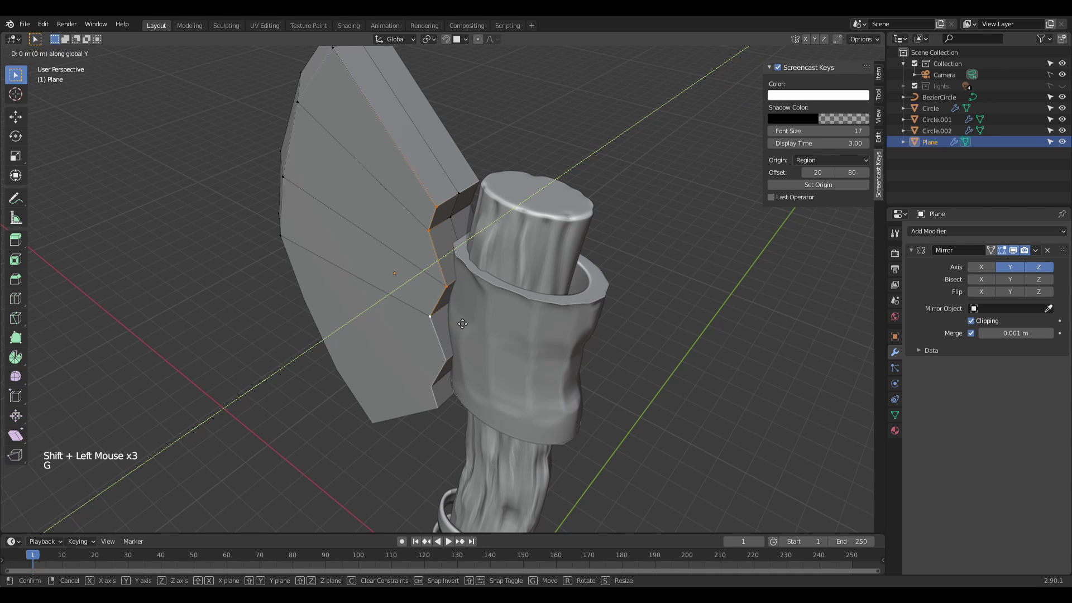
pyautogui.press('ctrl+z')
pyautogui.press('ctrl+z')
pyautogui.press('ctrl+z')
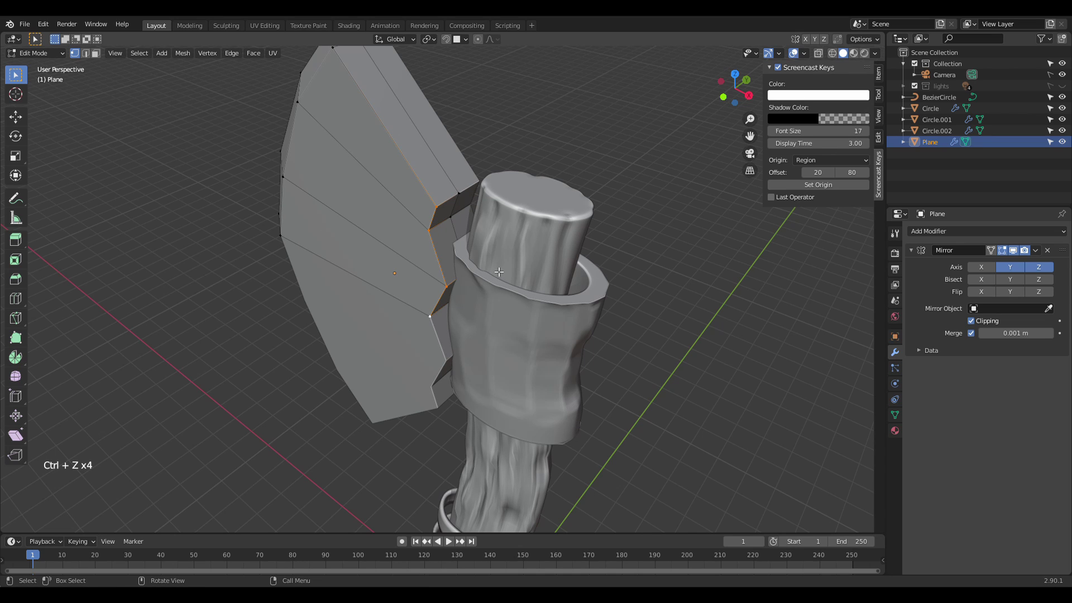
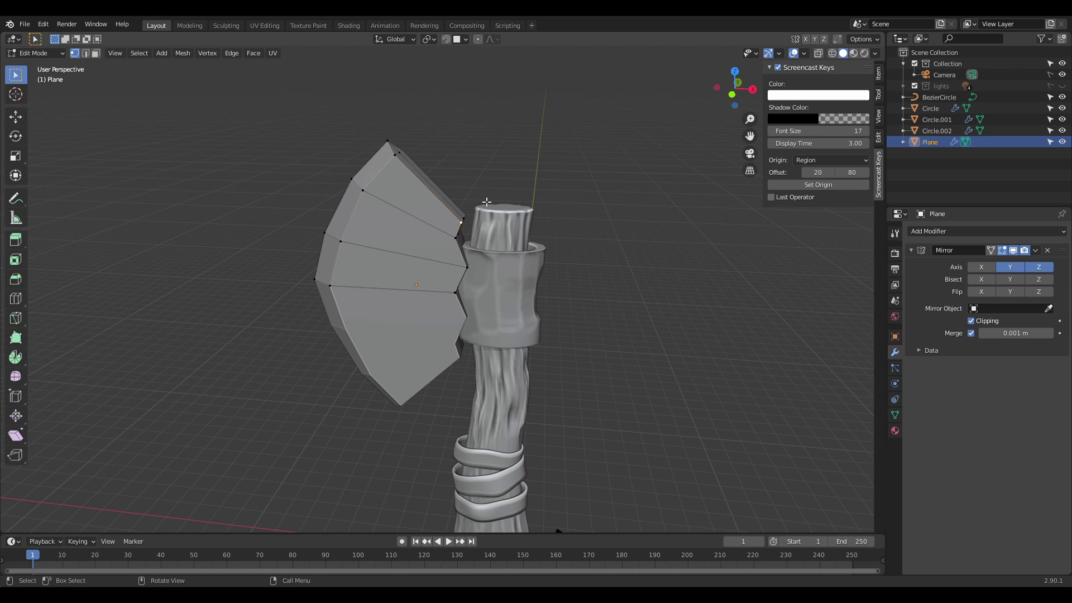
# Step: In wireframe, push the inner vertices along Y into the collar, forming a solid wedge-shaped blade
pyautogui.press('z')
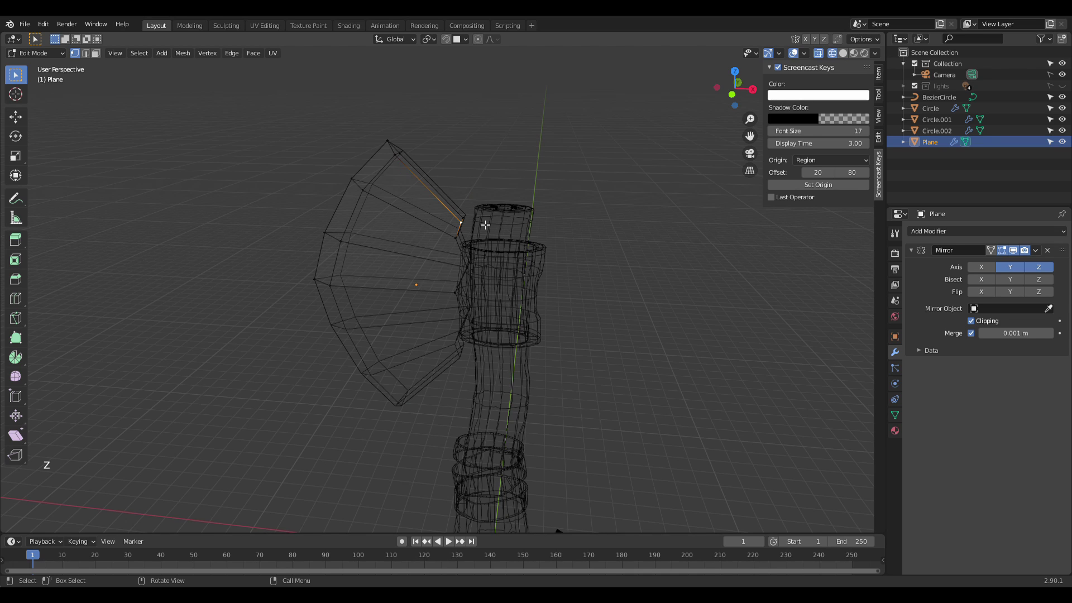
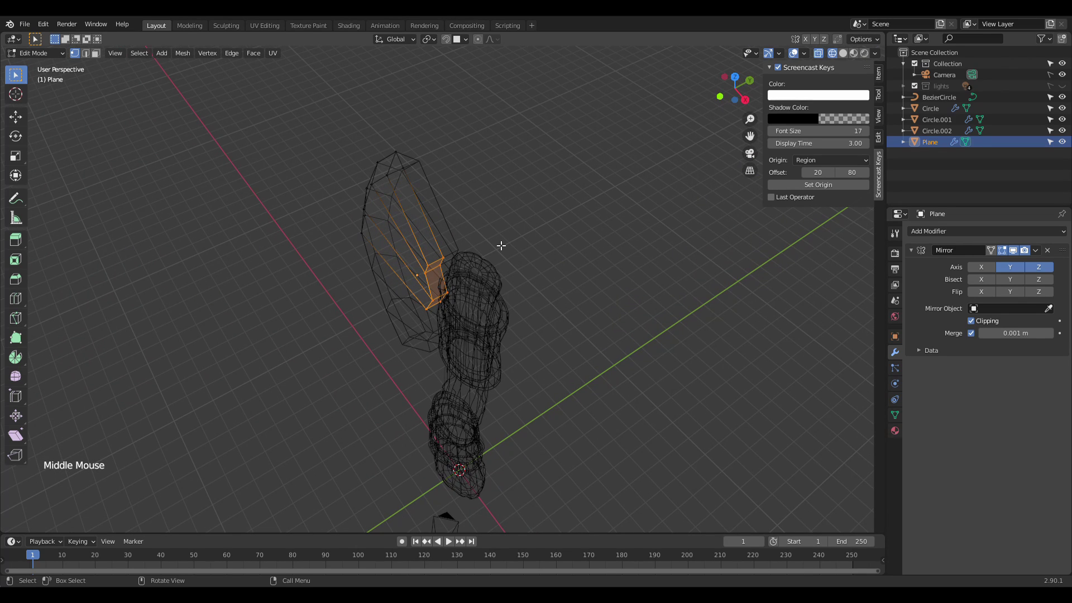
pyautogui.press('g')
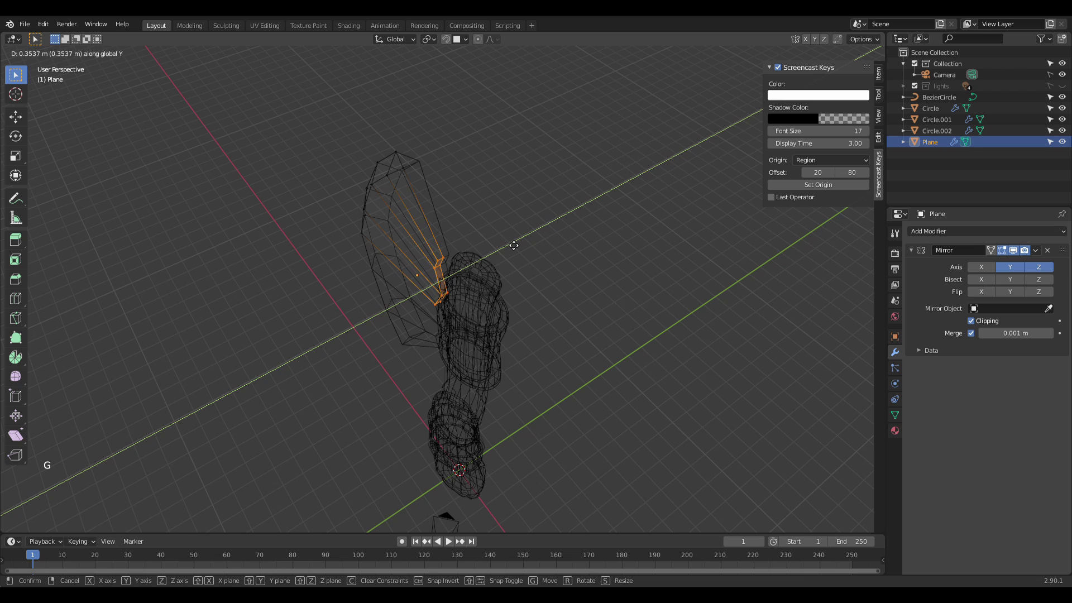
pyautogui.press('z')
pyautogui.press('Tab')
pyautogui.click(543, 262)
pyautogui.middleClick(548, 255)
pyautogui.scroll(-3)
pyautogui.scroll(3)
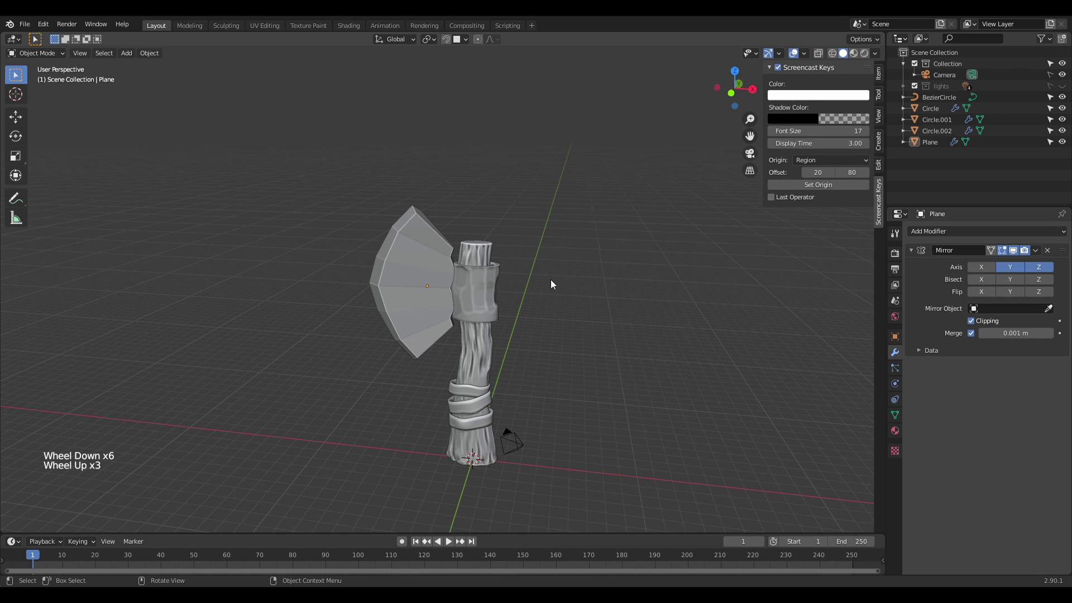
# Step: In front view add a plane, rotate it 90° about X and place it beside the handle collar
pyautogui.scroll(3)
pyautogui.middleClick(539, 260)
pyautogui.press('KP_1')
pyautogui.scroll(3)
pyautogui.middleClick(529, 276)
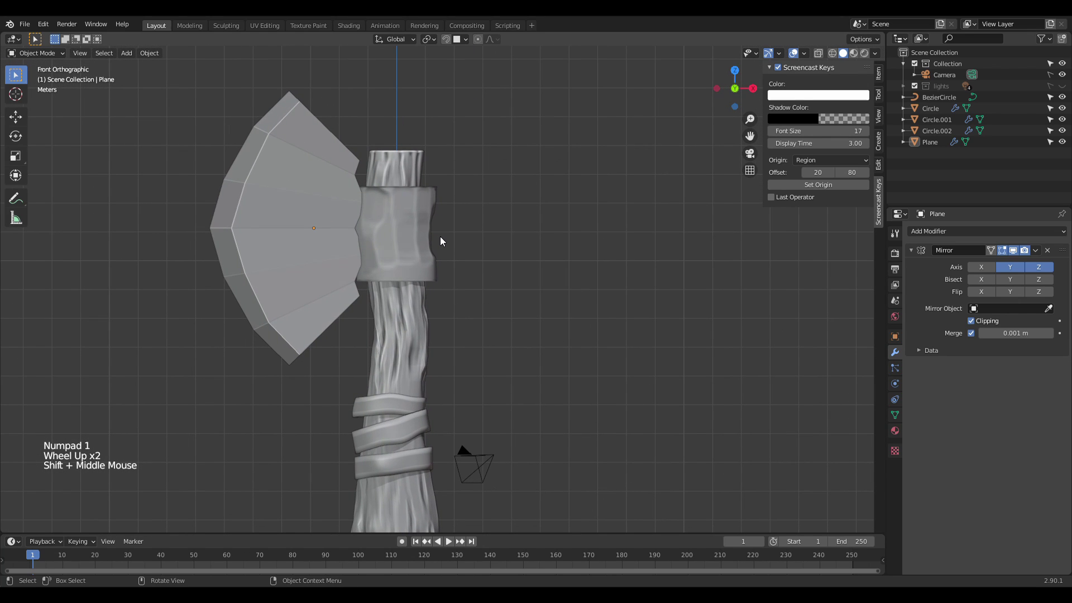
pyautogui.press('shift+a')
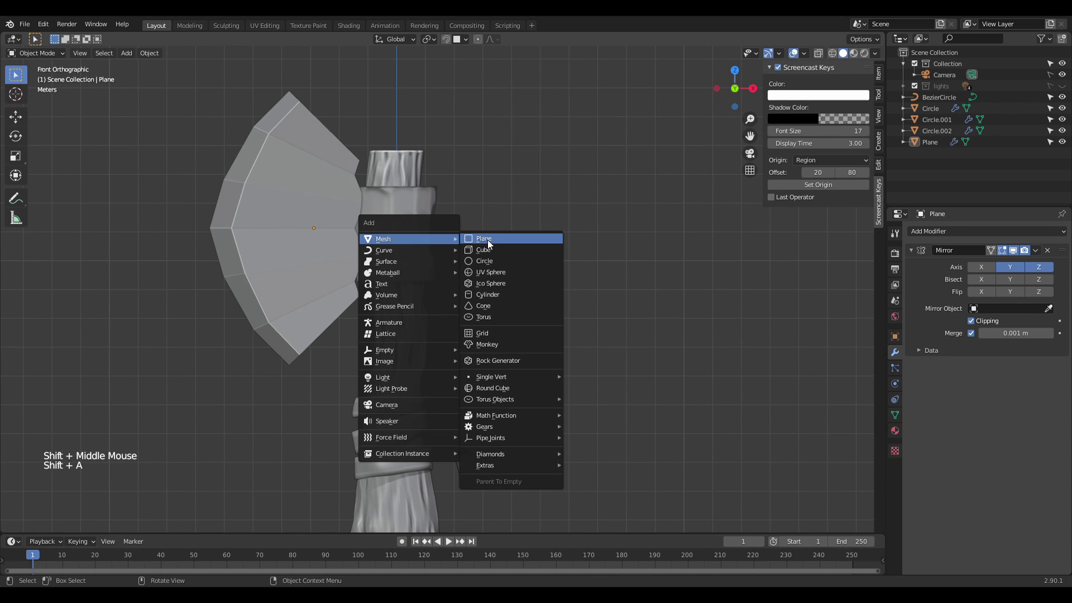
pyautogui.scroll(-3)
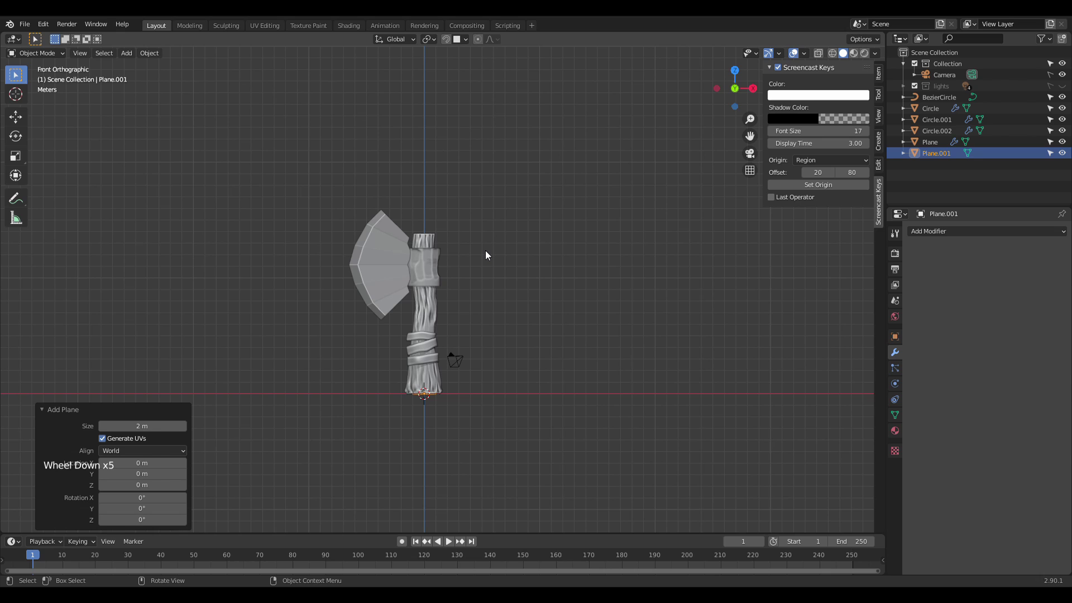
pyautogui.press('Tab')
pyautogui.press('r')
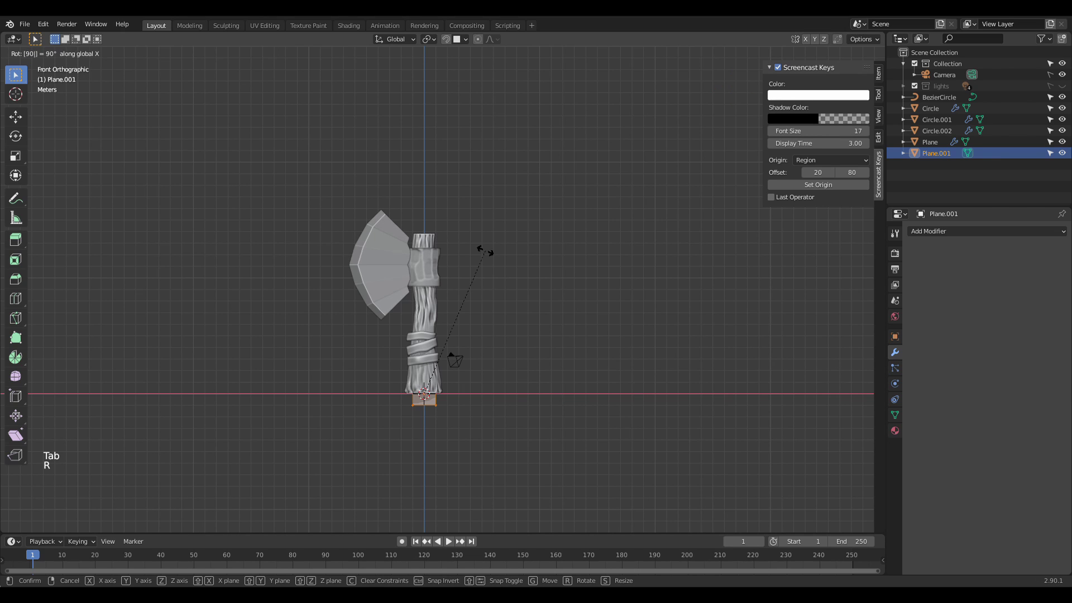
pyautogui.press('g')
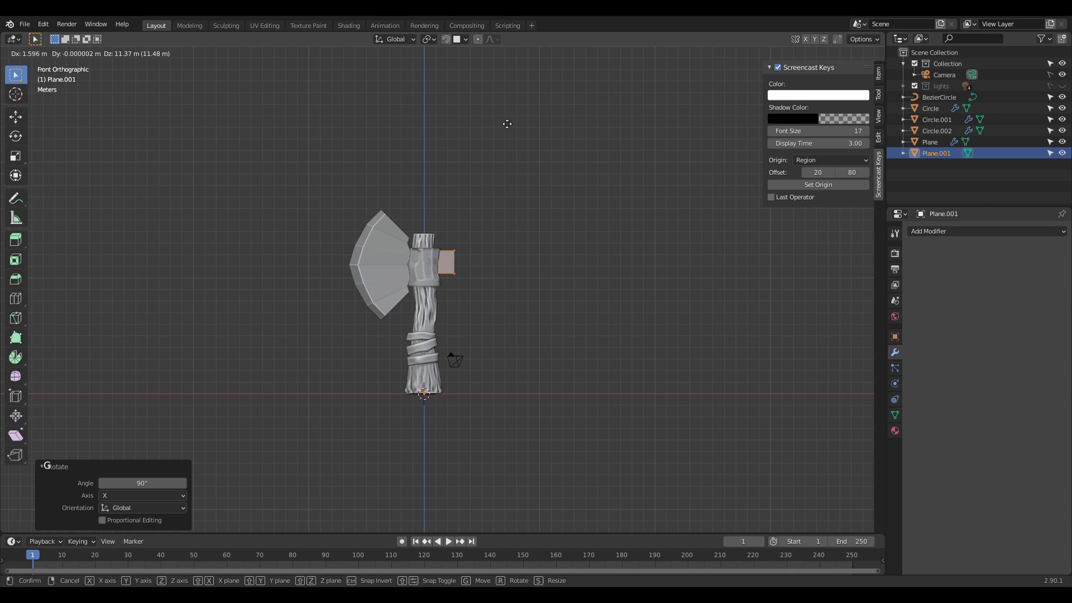
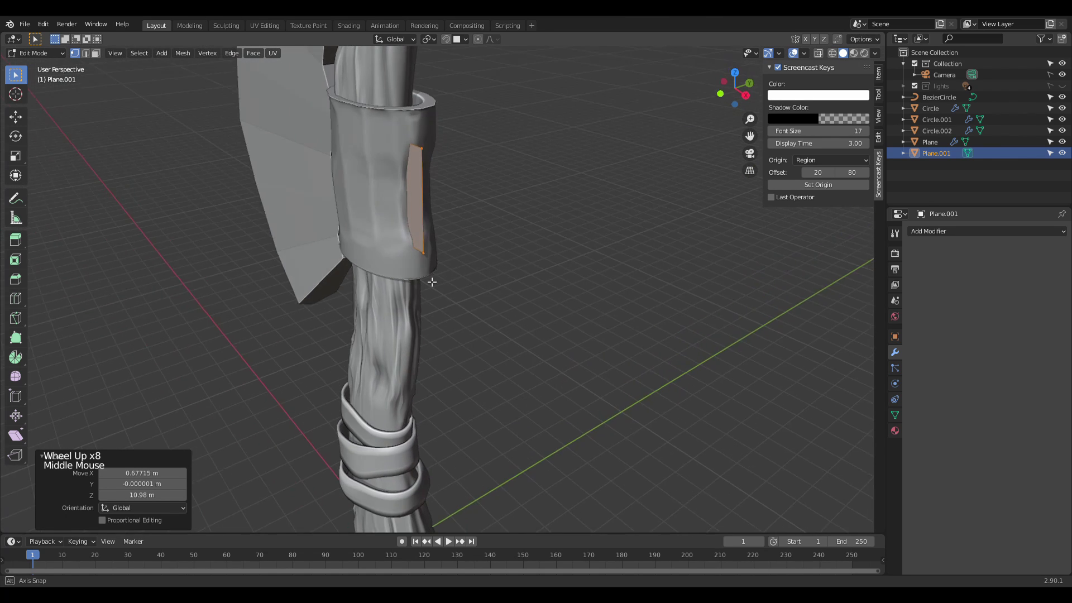
# Step: Scale the plate's edge along X and extrude it outward into a pointed back spike
pyautogui.press('ctrl+r')
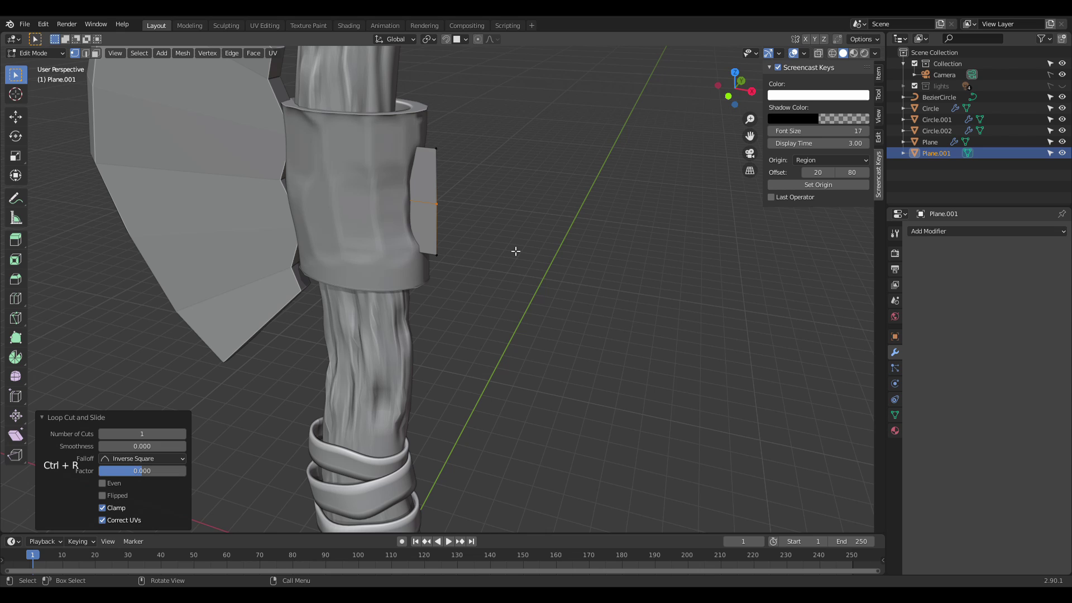
pyautogui.press('a')
pyautogui.press('s')
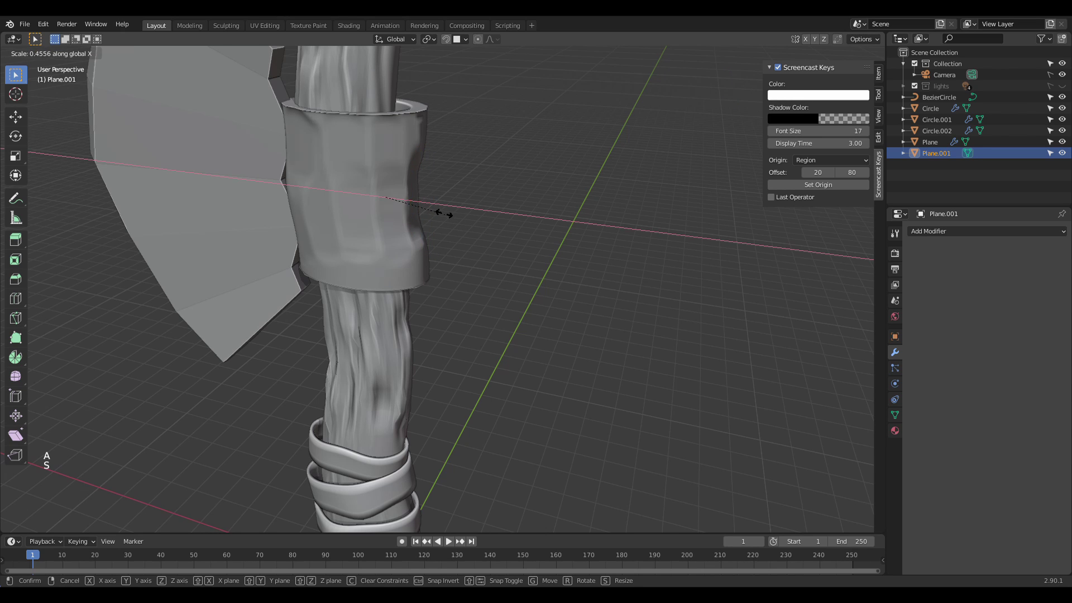
pyautogui.press('g')
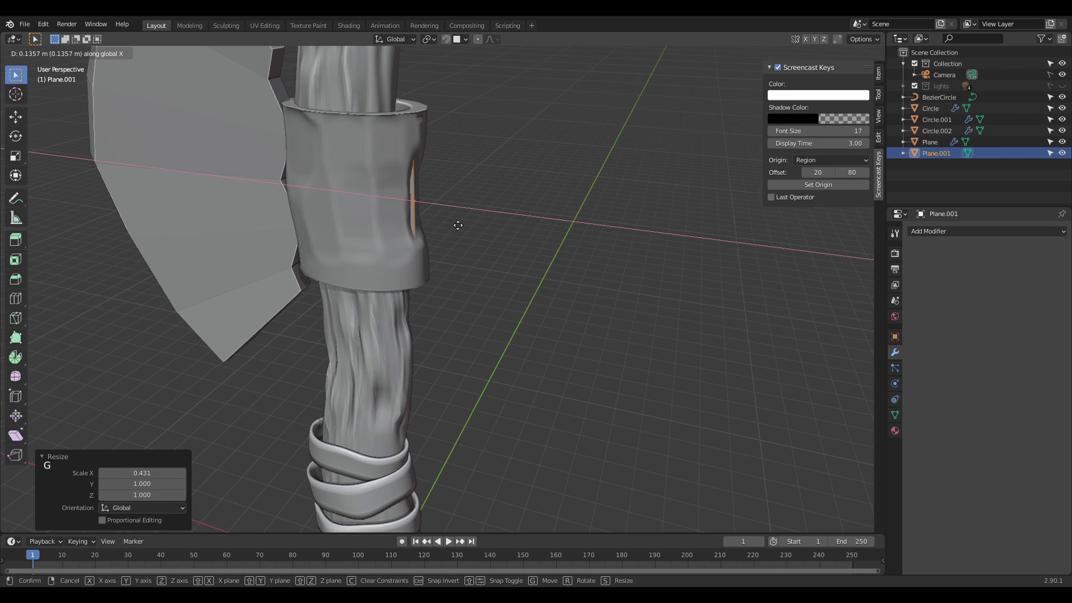
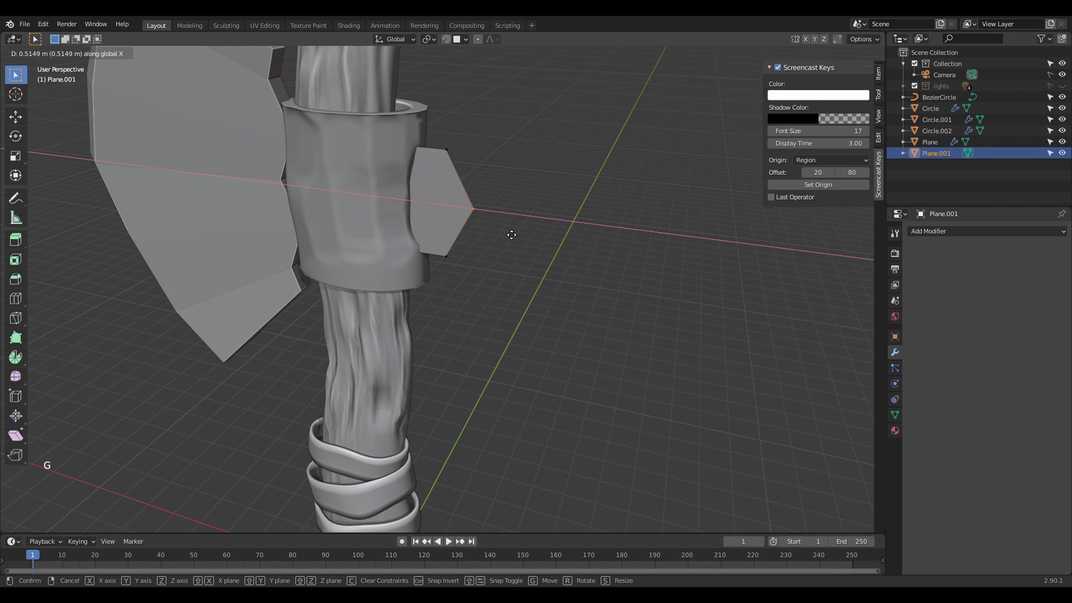
pyautogui.press('a')
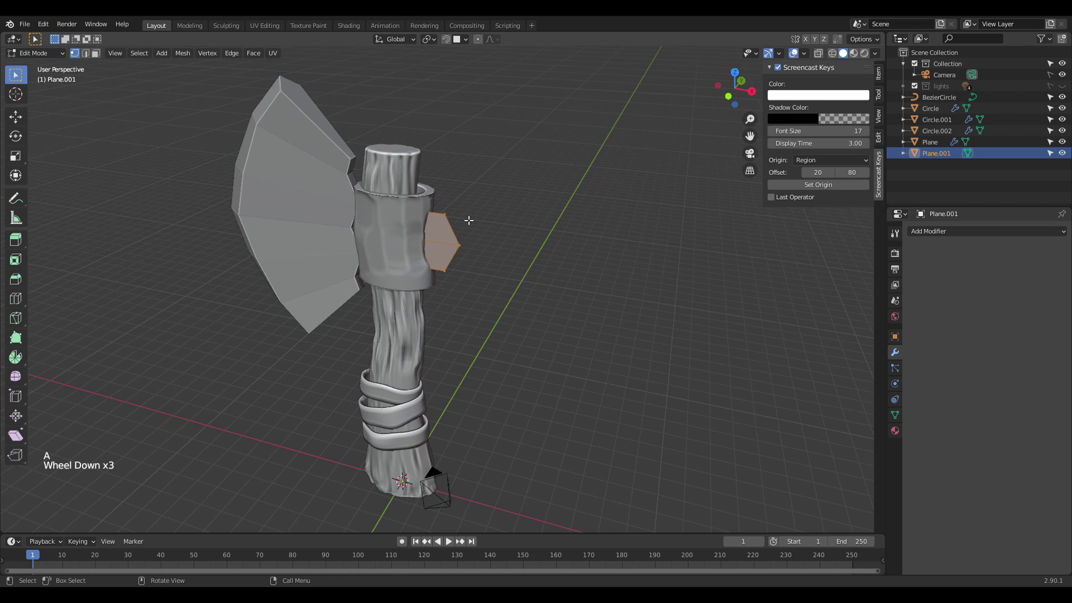
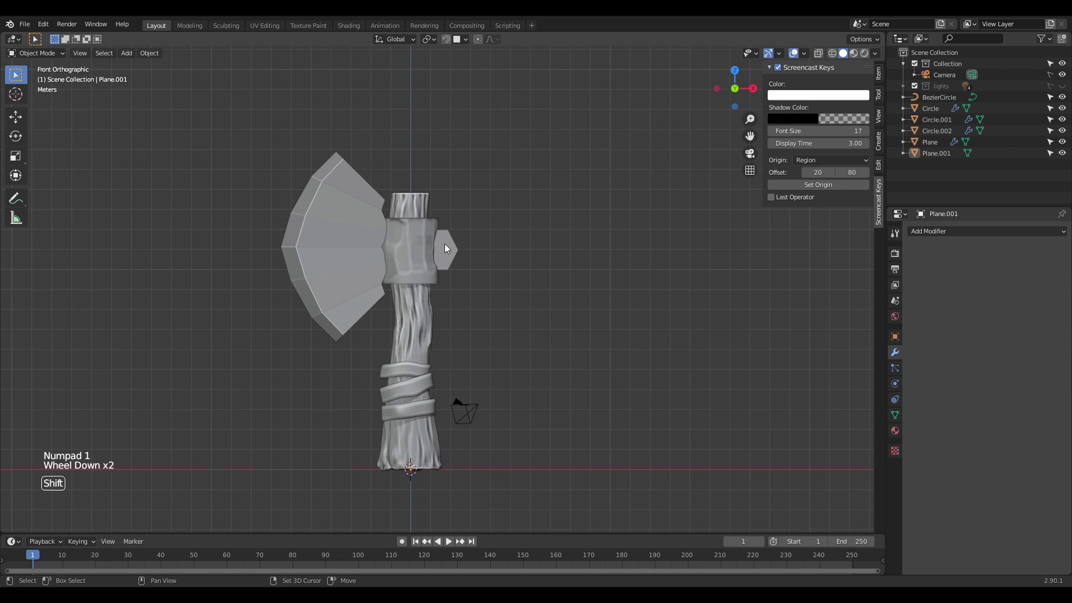
# Step: Add a cylinder and shrink and flatten it along Y into a thin rivet
pyautogui.rightClick(444, 244)
pyautogui.press('shift+a')
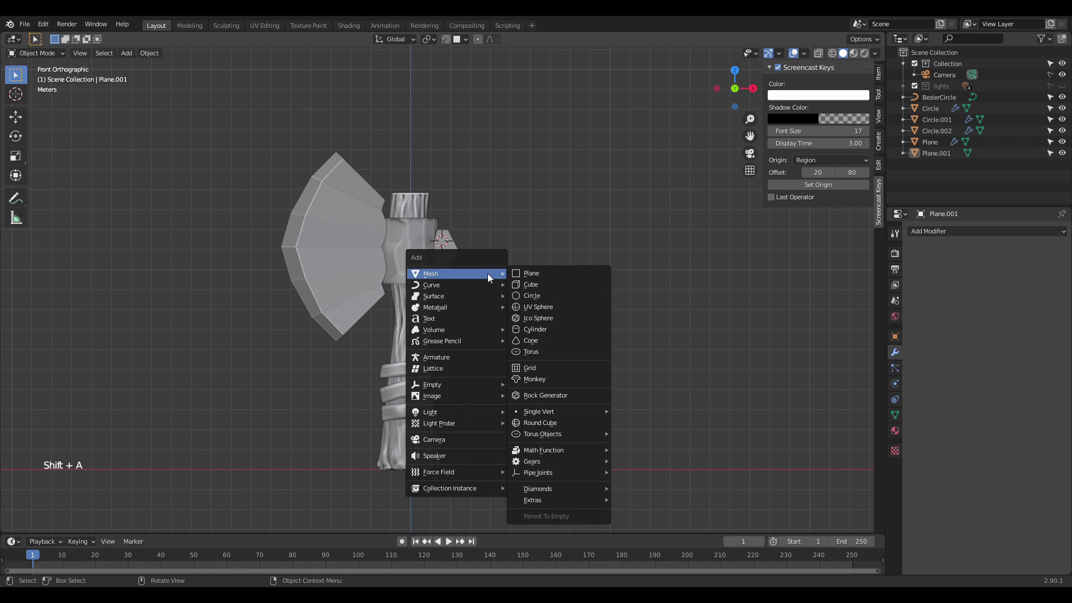
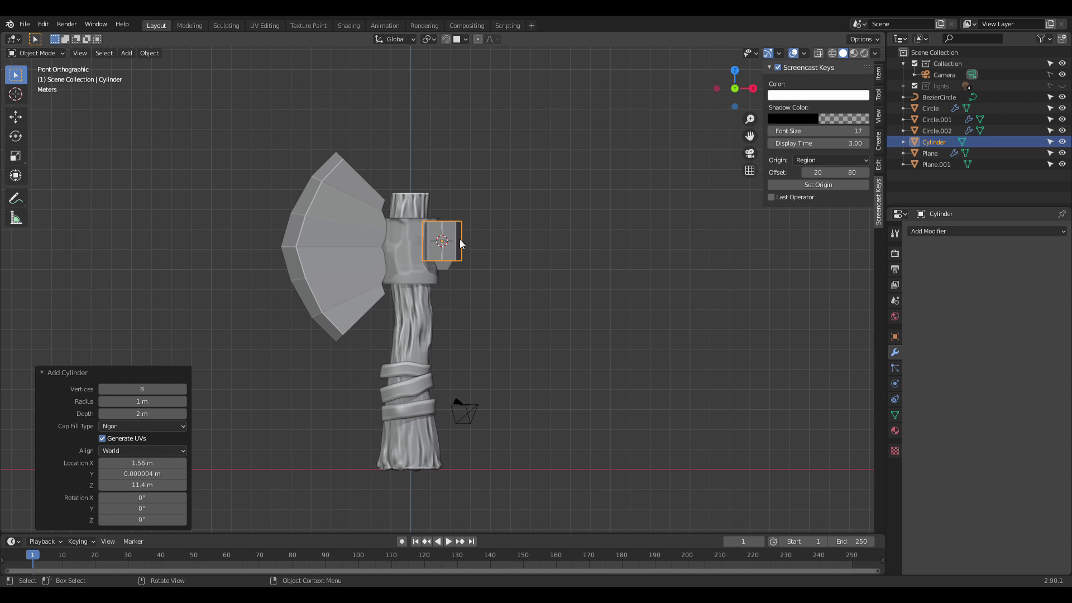
pyautogui.press('Tab')
pyautogui.press('r')
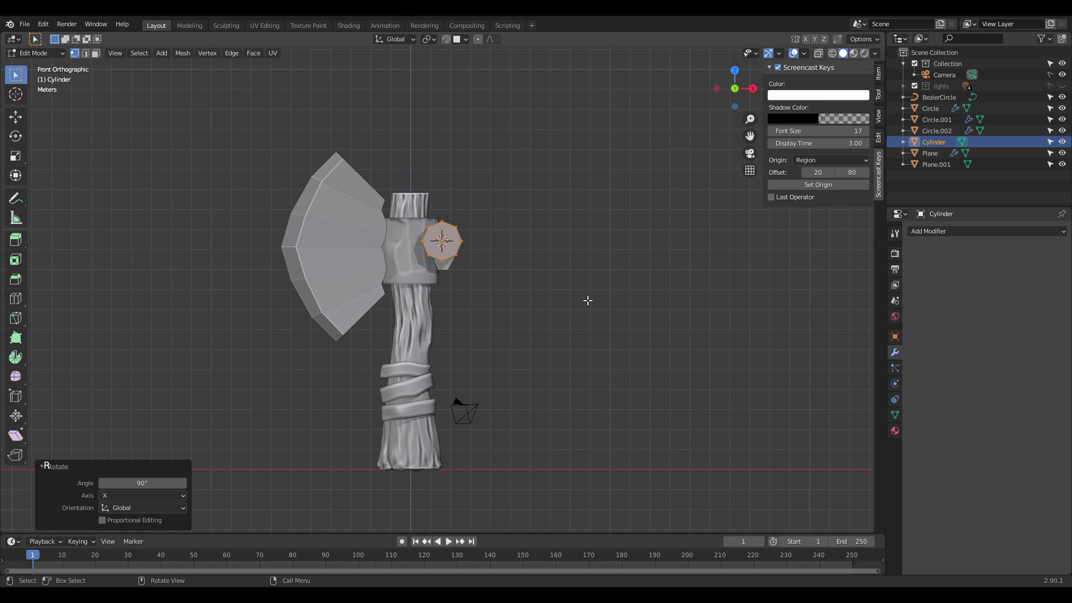
pyautogui.press('s')
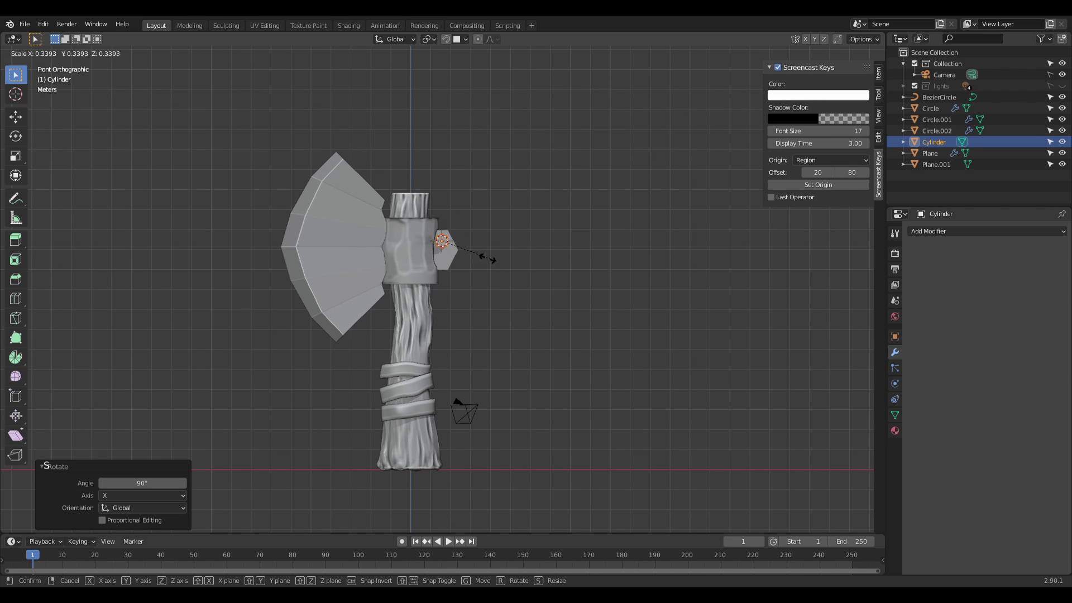
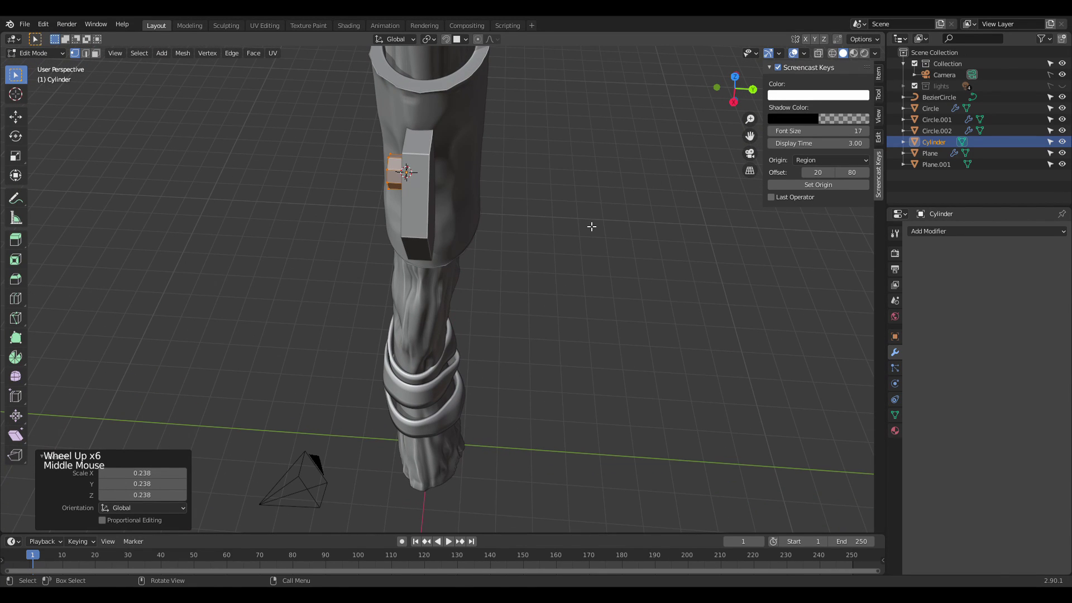
pyautogui.press('s')
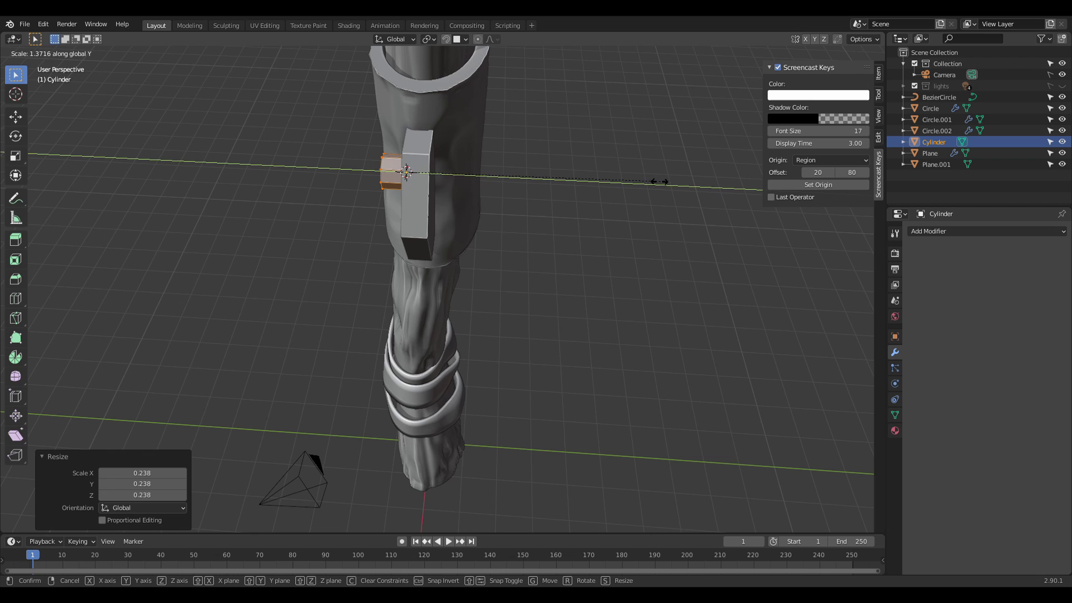
# Step: Move the rivet along Y and Z so it sits on the pointed back plate
pyautogui.press('g')
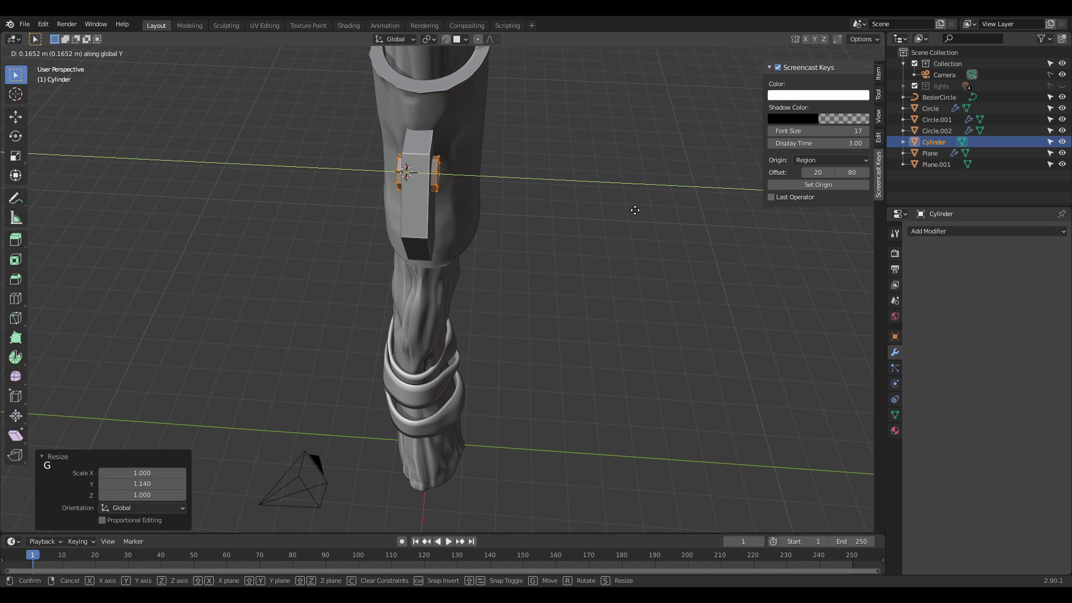
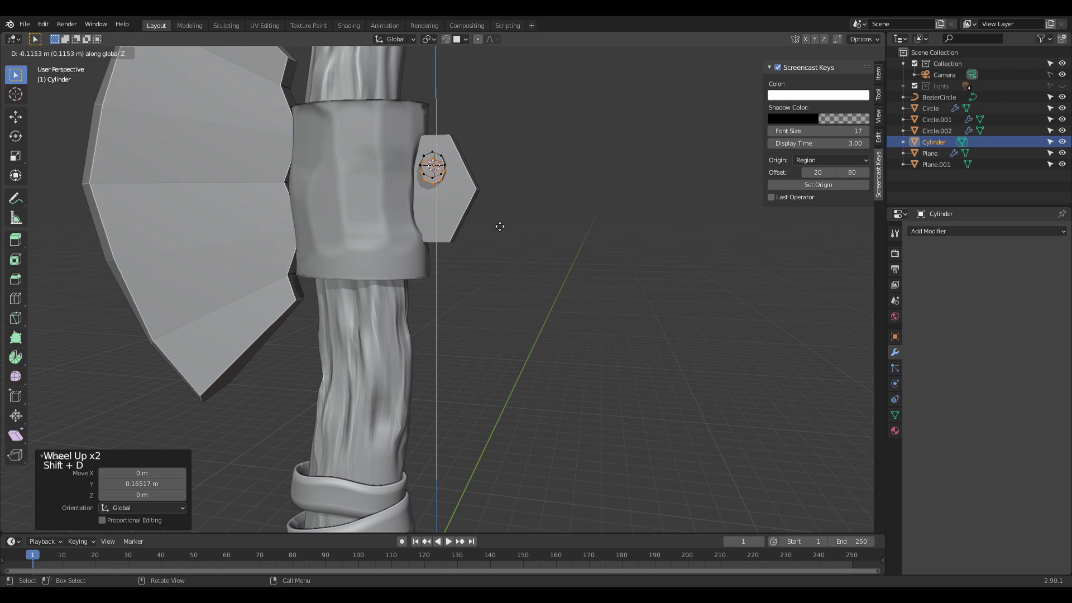
pyautogui.press('Tab')
pyautogui.click(514, 244)
pyautogui.click(524, 241)
pyautogui.scroll(-3)
pyautogui.middleClick(520, 246)
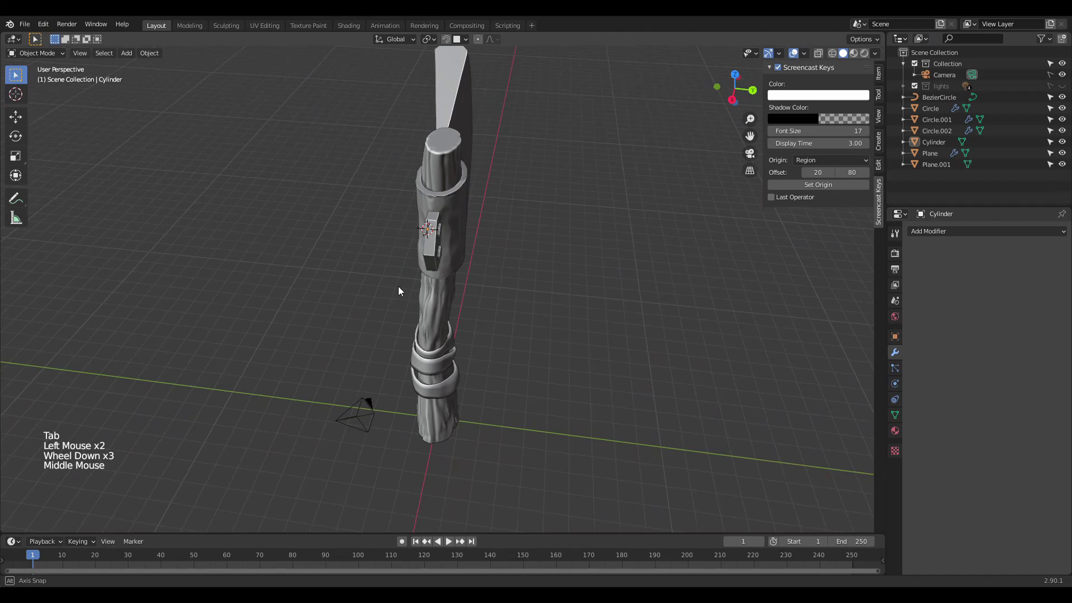
pyautogui.scroll(-3)
pyautogui.scroll(3)
# Step: Select the axe blade plane and frame it in the viewport
pyautogui.middleClick(558, 256)
pyautogui.scroll(-3)
pyautogui.click(385, 216)
pyautogui.scroll(-3)
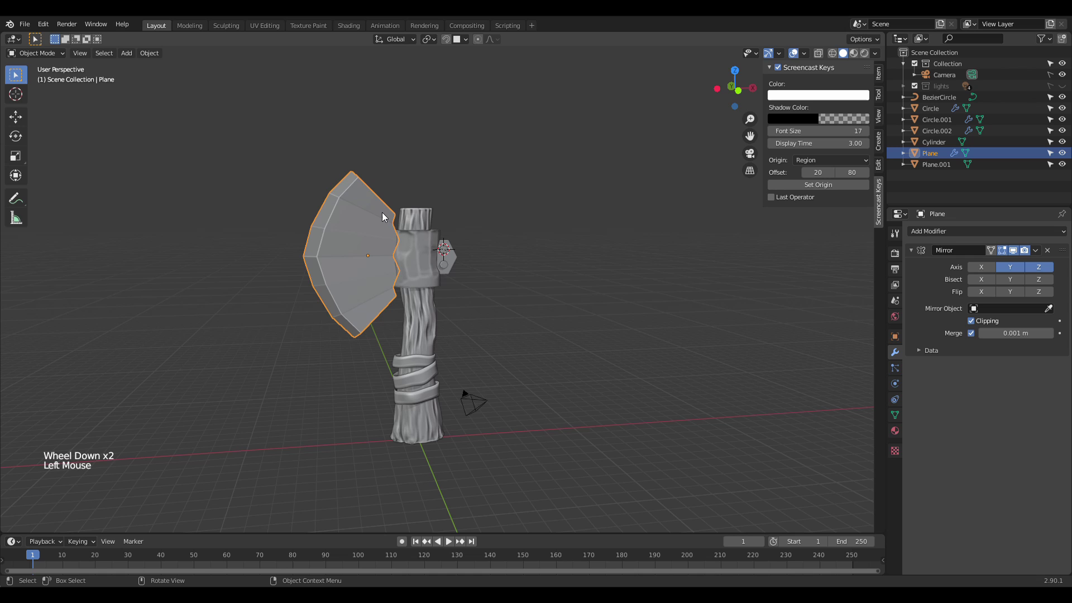
pyautogui.scroll(3)
pyautogui.scroll(-3)
pyautogui.click(487, 244)
pyautogui.middleClick(500, 240)
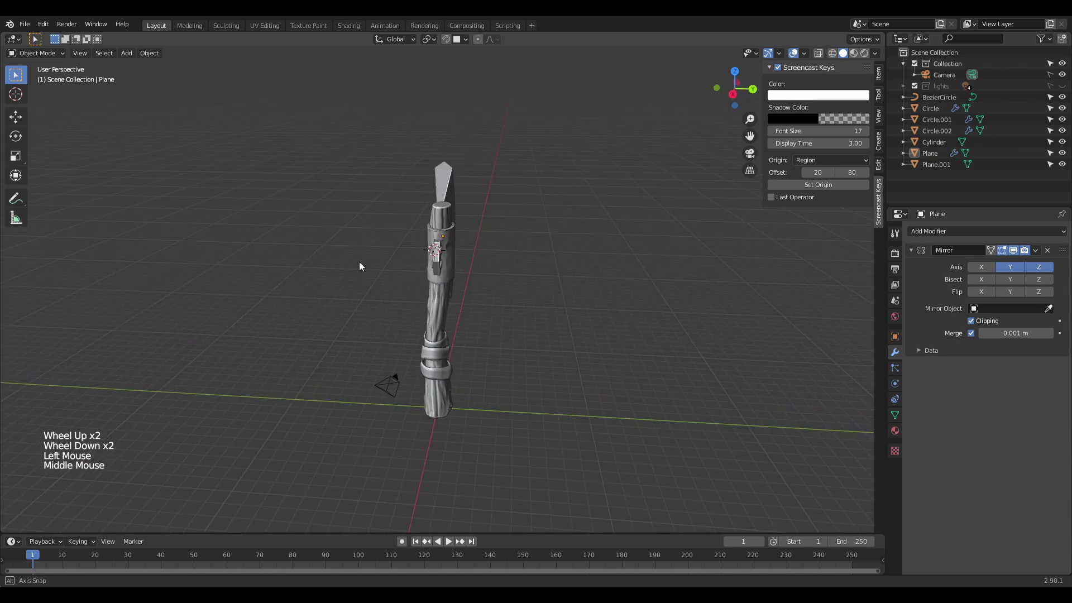
pyautogui.scroll(3)
# Step: Add a Multiresolution modifier to the blade and subdivide it twice to level 2
pyautogui.click(315, 186)
pyautogui.click(1038, 251)
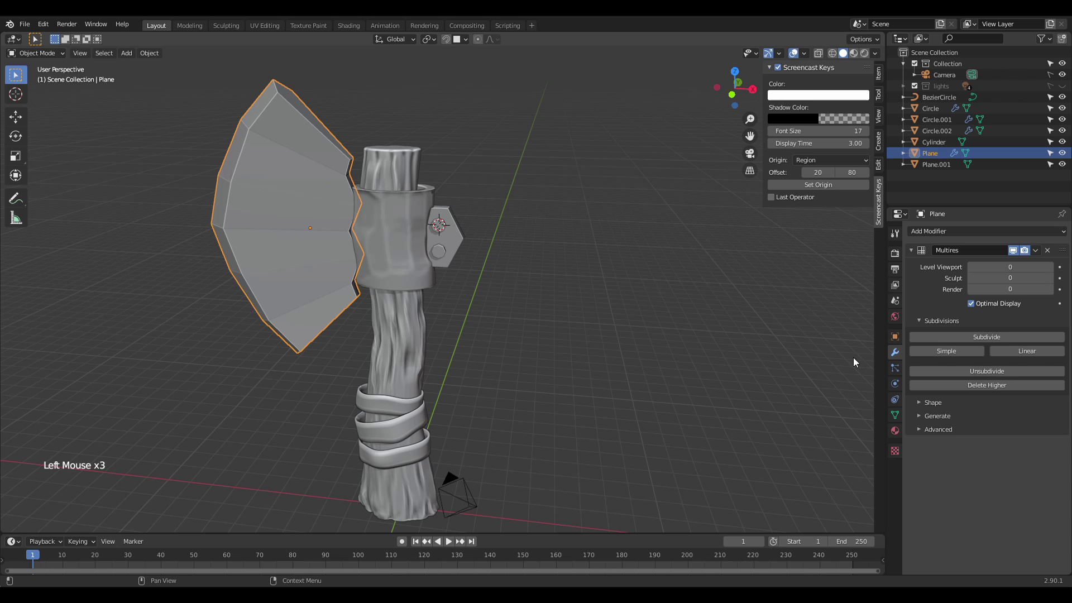
pyautogui.click(981, 337)
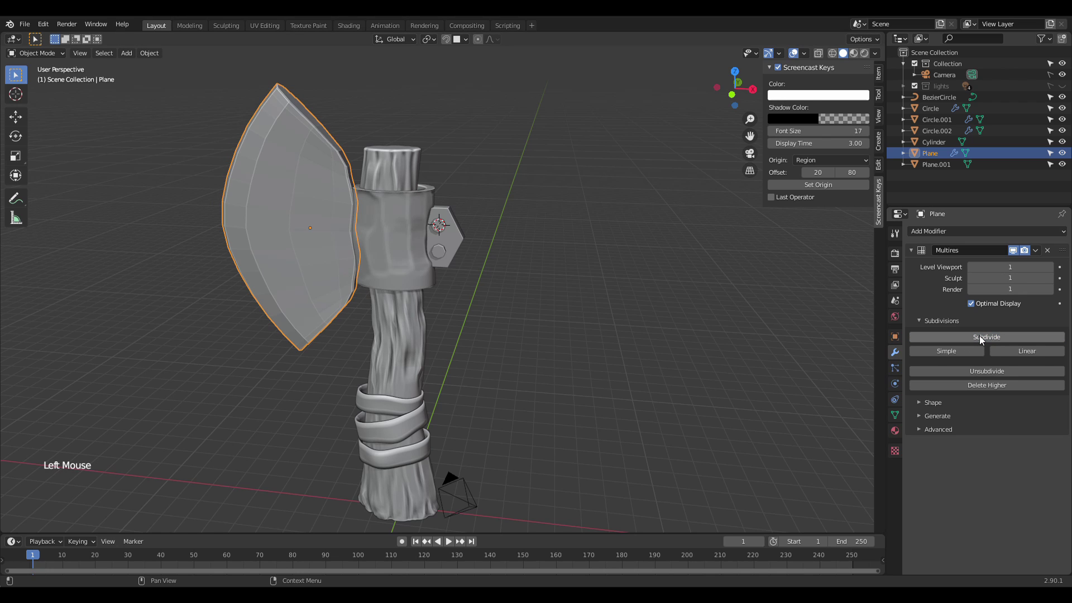
pyautogui.click(981, 337)
pyautogui.press('Tab')
pyautogui.scroll(3)
# Step: Add edge loops across the blade and near its tip, sliding them toward the rim
pyautogui.press('ctrl+r')
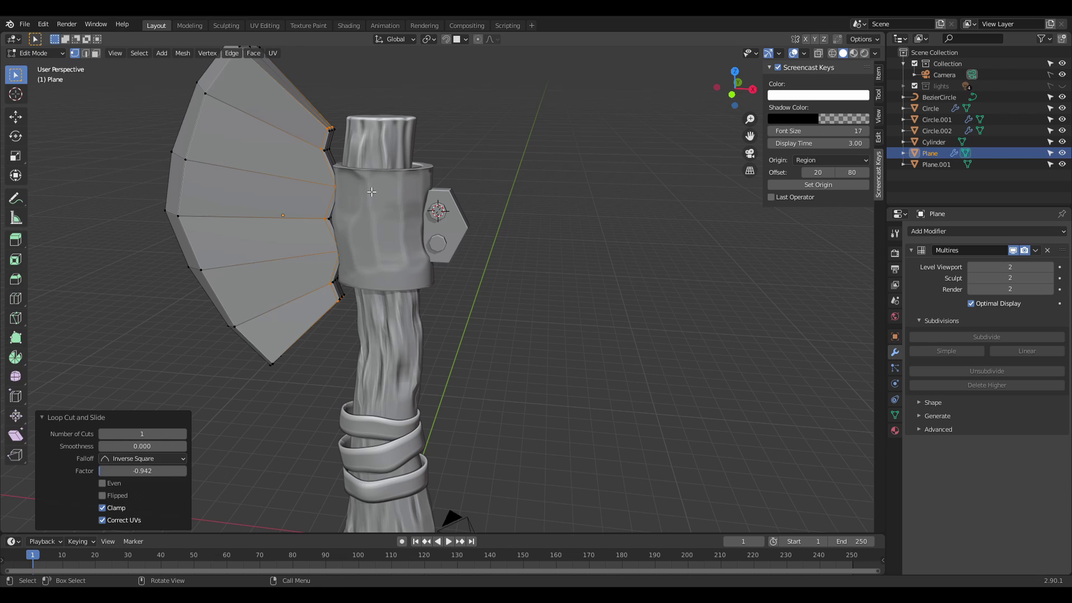
pyautogui.press('Tab')
pyautogui.press('Tab')
pyautogui.scroll(3)
pyautogui.scroll(-3)
pyautogui.scroll(-3)
pyautogui.press('ctrl+r')
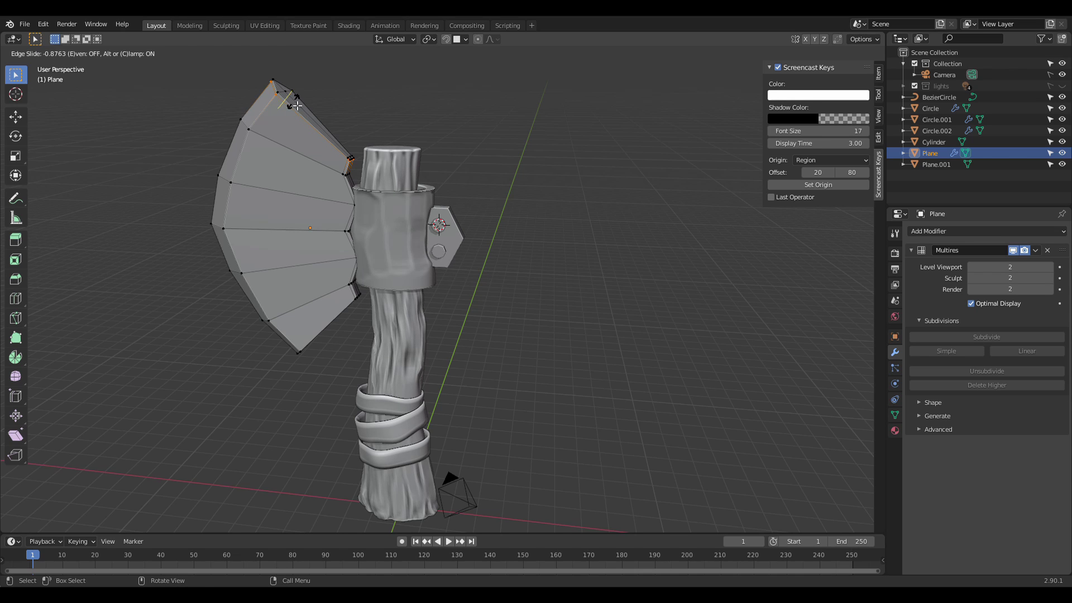
pyautogui.press('ctrl+r')
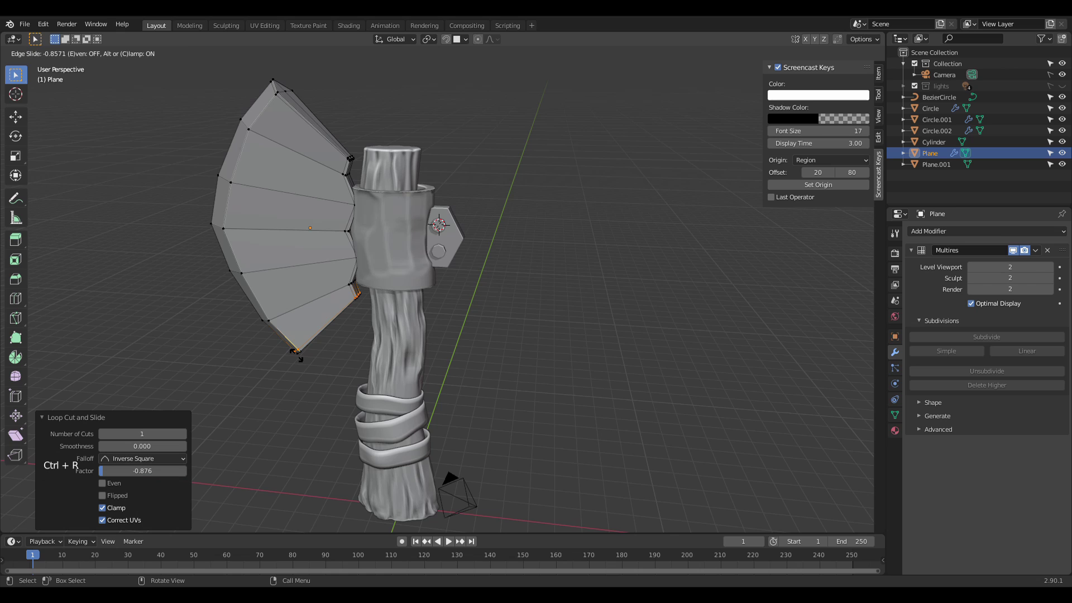
# Step: Add support loops along the blade's outer cutting edge, forming a narrow edge strip
pyautogui.press('ctrl+r')
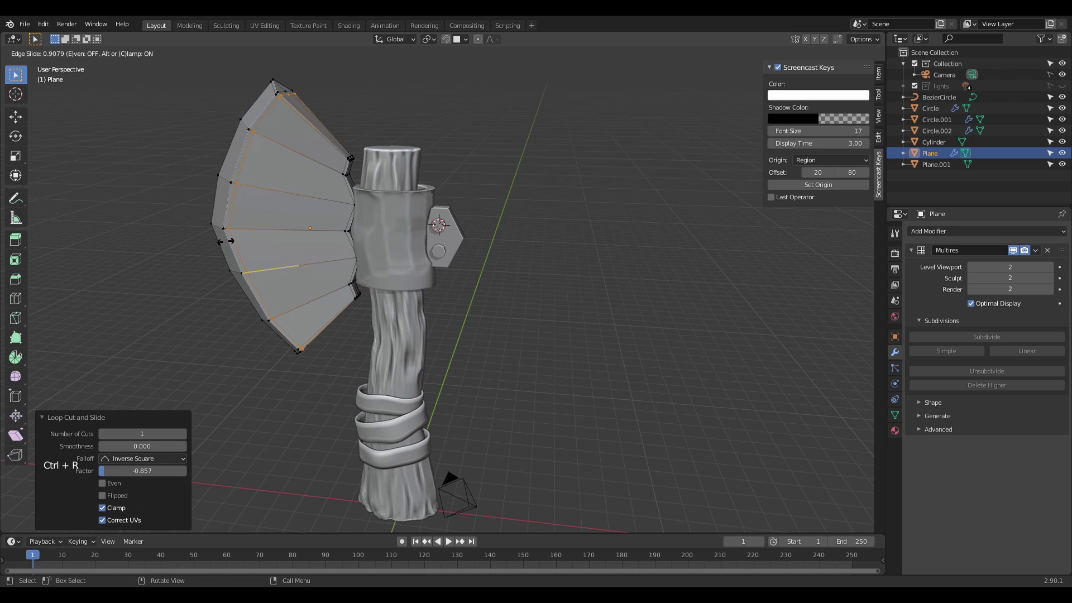
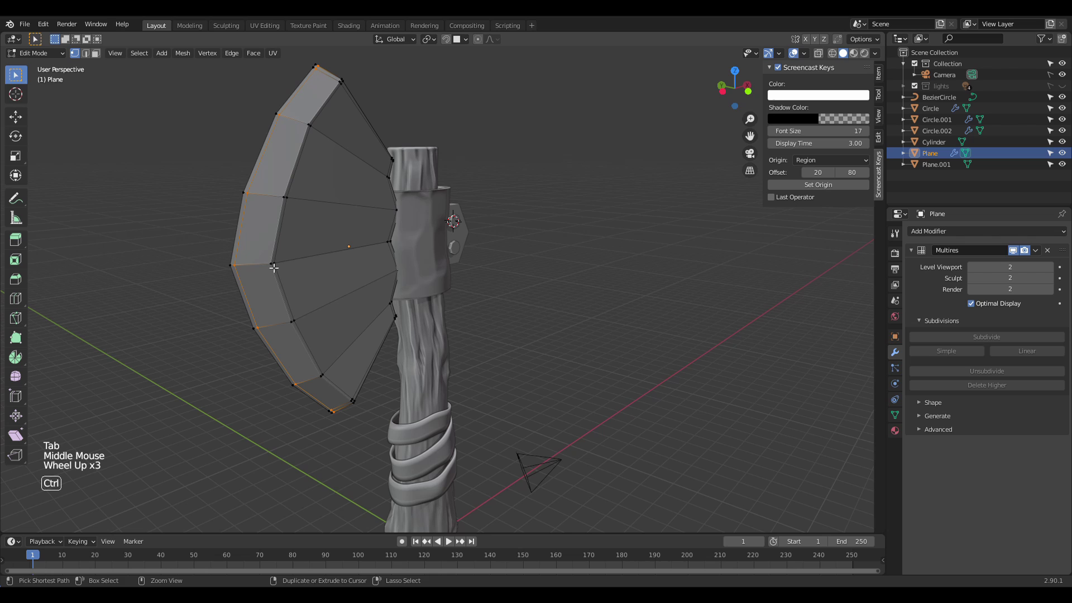
pyautogui.press('ctrl+r')
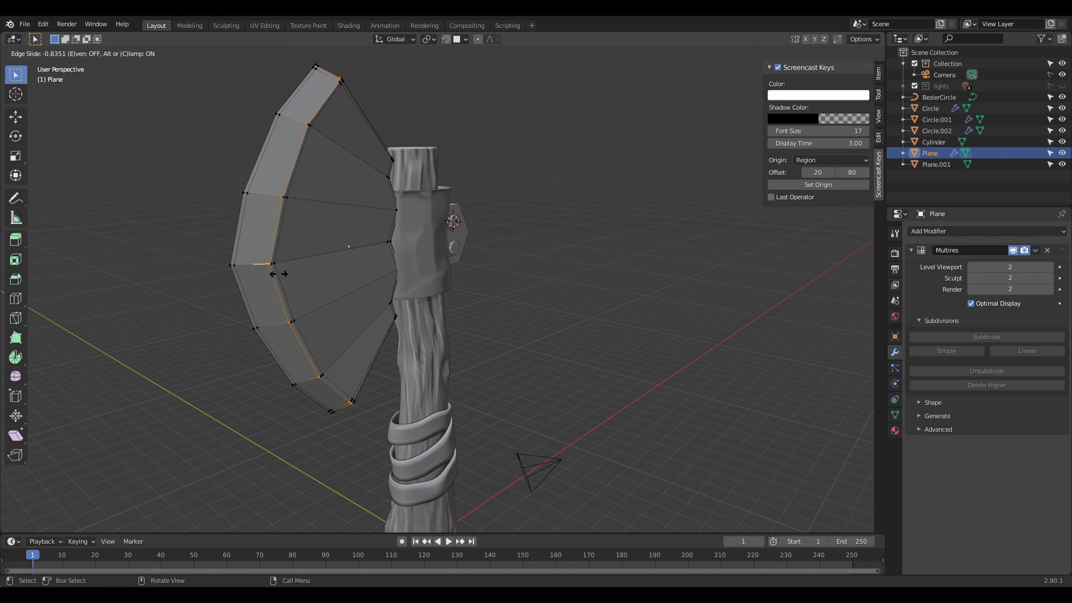
pyautogui.press('Tab')
pyautogui.scroll(-3)
pyautogui.middleClick(523, 255)
pyautogui.scroll(-3)
pyautogui.scroll(3)
pyautogui.middleClick(472, 251)
pyautogui.scroll(3)
pyautogui.middleClick(386, 167)
pyautogui.click(398, 156)
pyautogui.scroll(3)
pyautogui.scroll(-3)
pyautogui.scroll(-3)
pyautogui.middleClick(397, 171)
pyautogui.click(376, 170)
# Step: Add edge loops along the blade's top and slide them toward the top edge
pyautogui.press('Tab')
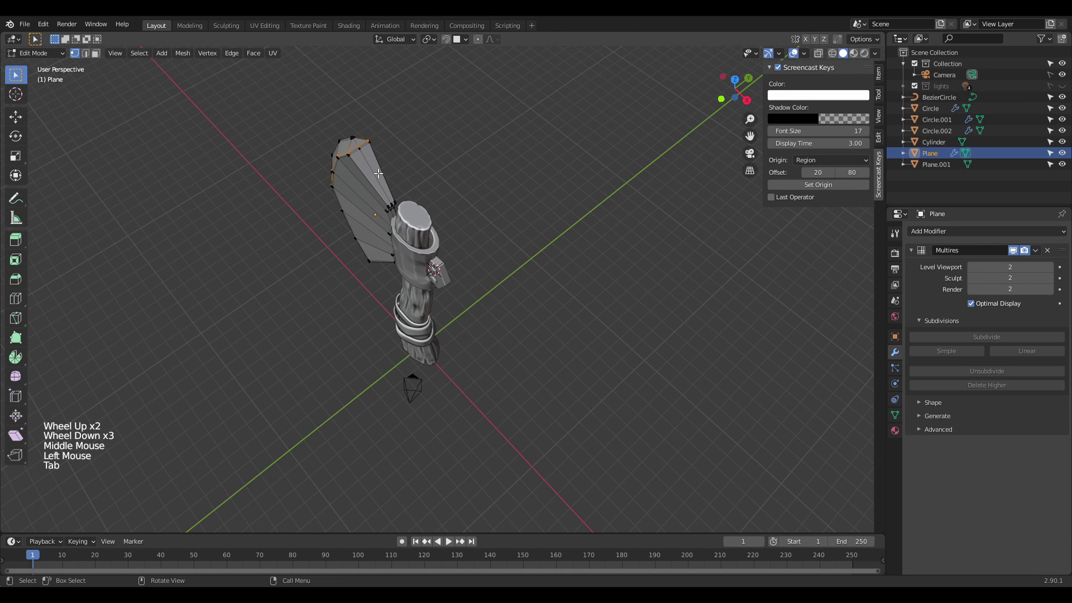
pyautogui.press('Tab')
pyautogui.press('Tab')
pyautogui.scroll(3)
pyautogui.press('ctrl+r')
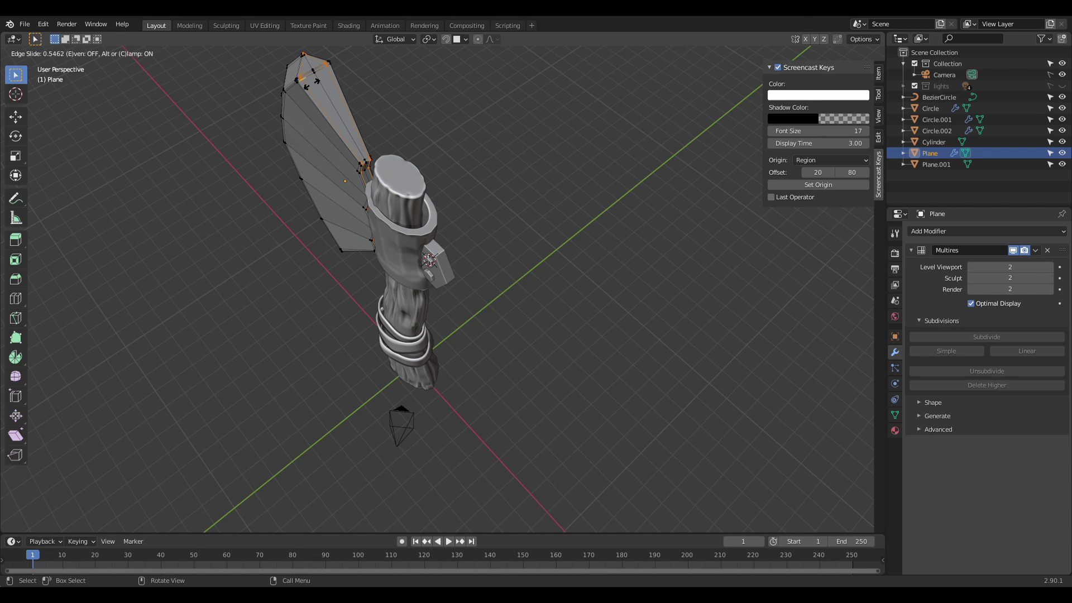
pyautogui.press('Tab')
pyautogui.scroll(-3)
pyautogui.middleClick(371, 157)
pyautogui.scroll(3)
pyautogui.middleClick(421, 146)
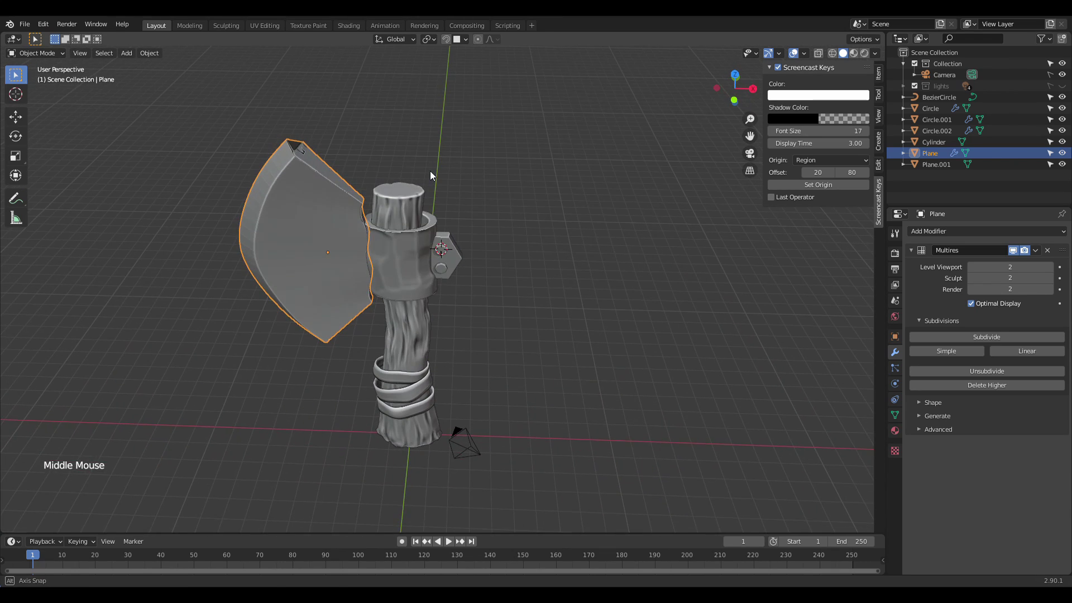
pyautogui.middleClick(373, 158)
pyautogui.scroll(3)
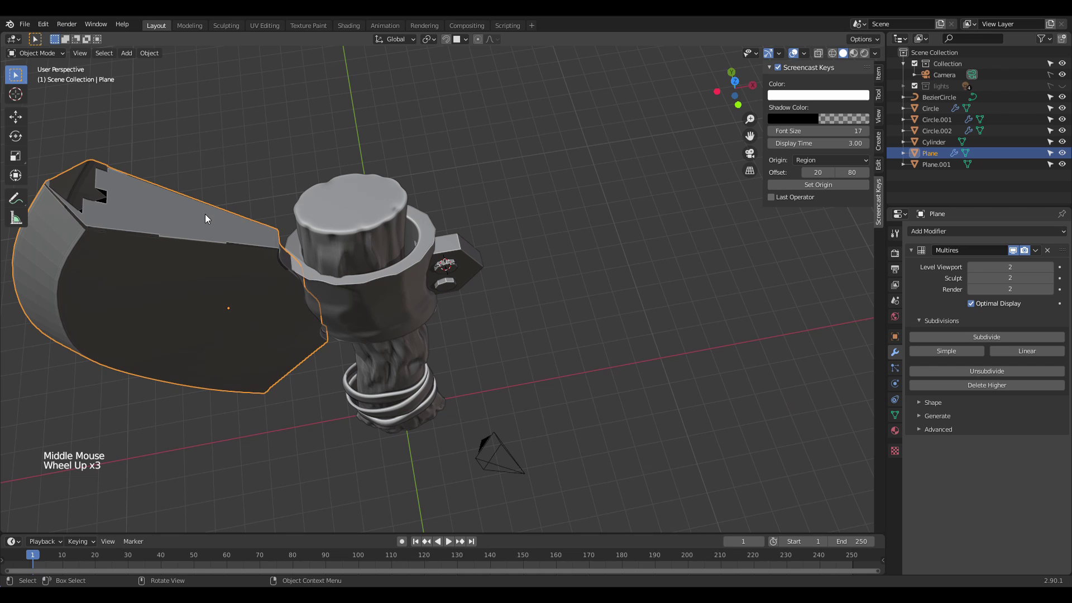
# Step: In front view, drag the blade's top corner vertex to reshape the tip
pyautogui.press('Tab')
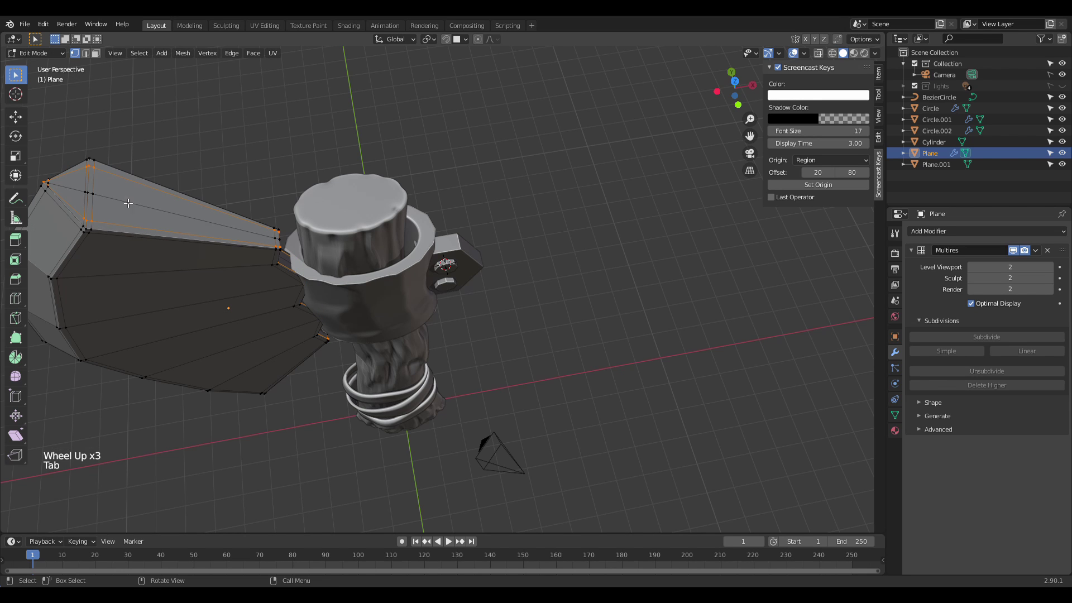
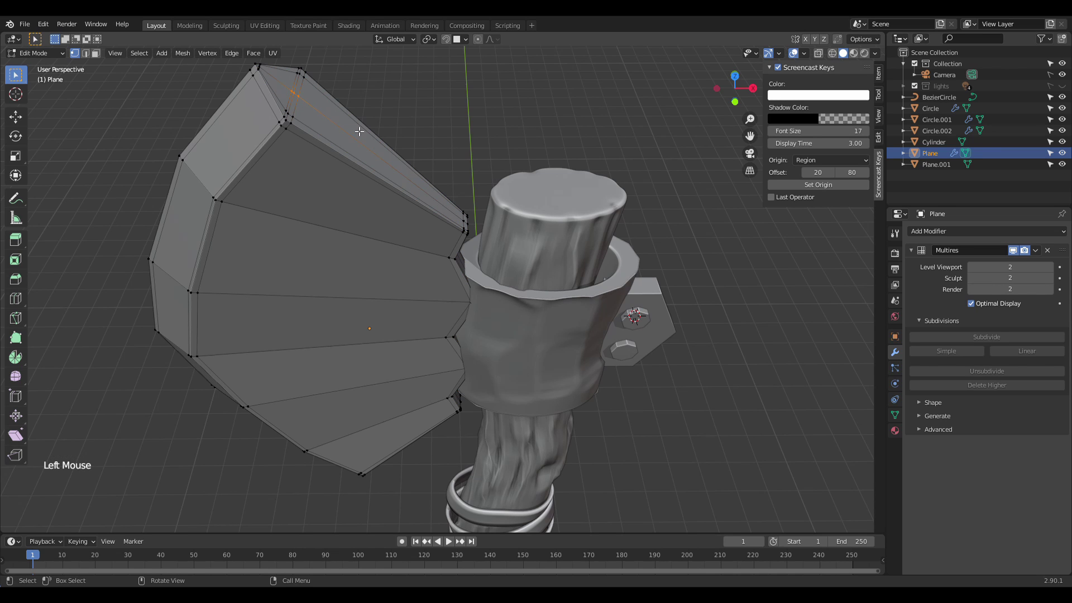
pyautogui.press('KP_1')
pyautogui.scroll(-3)
pyautogui.press('g')
pyautogui.scroll(-3)
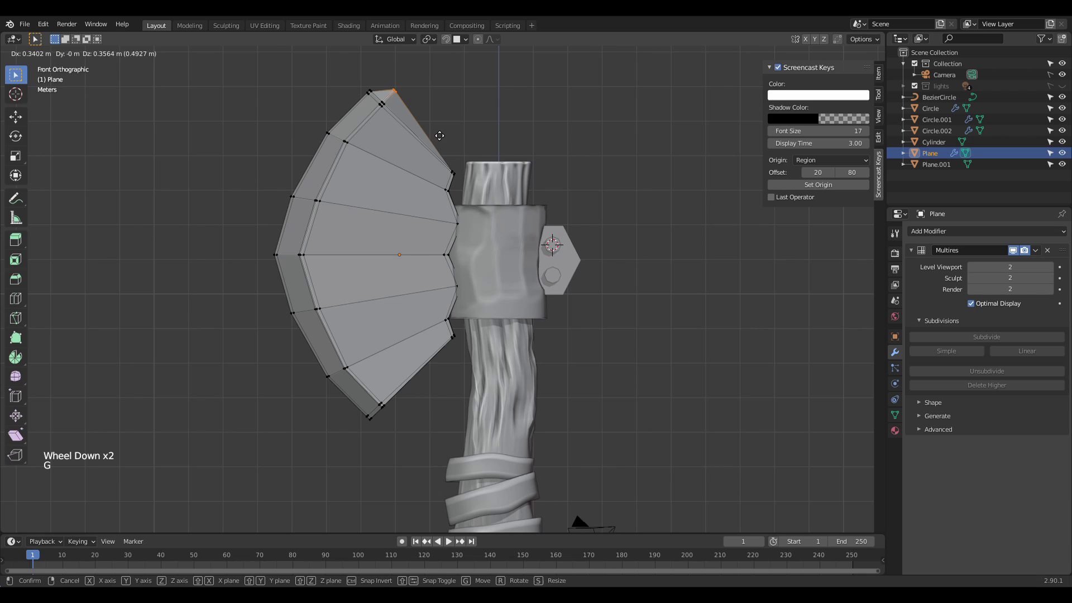
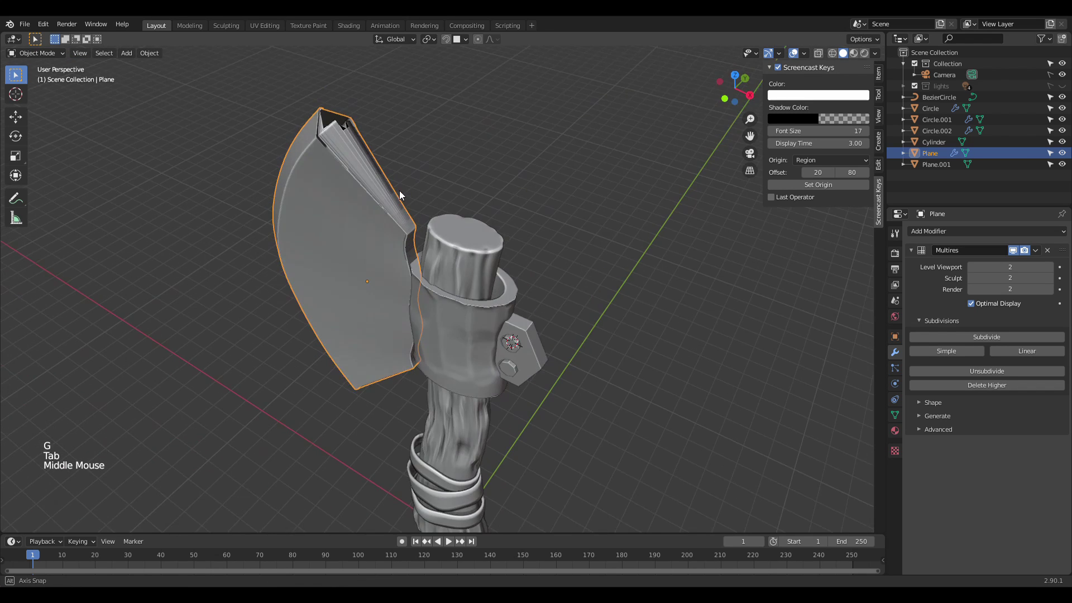
# Step: Remove the Multires modifier from the blade plane in the Modifier Properties
pyautogui.scroll(3)
pyautogui.middleClick(341, 171)
pyautogui.click(1051, 253)
pyautogui.scroll(-3)
pyautogui.press('ctrl+z')
pyautogui.press('ctrl+z')
pyautogui.press('ctrl+z')
pyautogui.press('ctrl+z')
pyautogui.press('ctrl+z')
pyautogui.press('ctrl+z')
# Step: Undo back through the edits, restoring the blade's modifier and fan shape
pyautogui.press('ctrl+z')
pyautogui.press('ctrl+z')
pyautogui.press('ctrl+z')
pyautogui.press('ctrl+z')
pyautogui.press('ctrl+z')
pyautogui.press('ctrl+z')
pyautogui.press('ctrl+z')
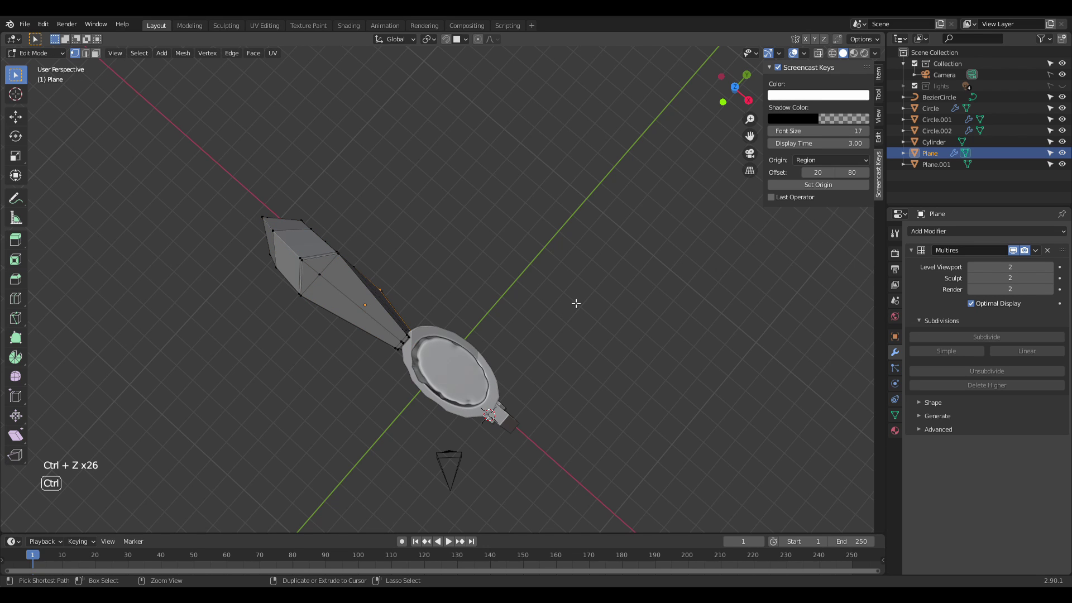
pyautogui.press('ctrl+z')
pyautogui.press('ctrl+z')
pyautogui.press('ctrl+z')
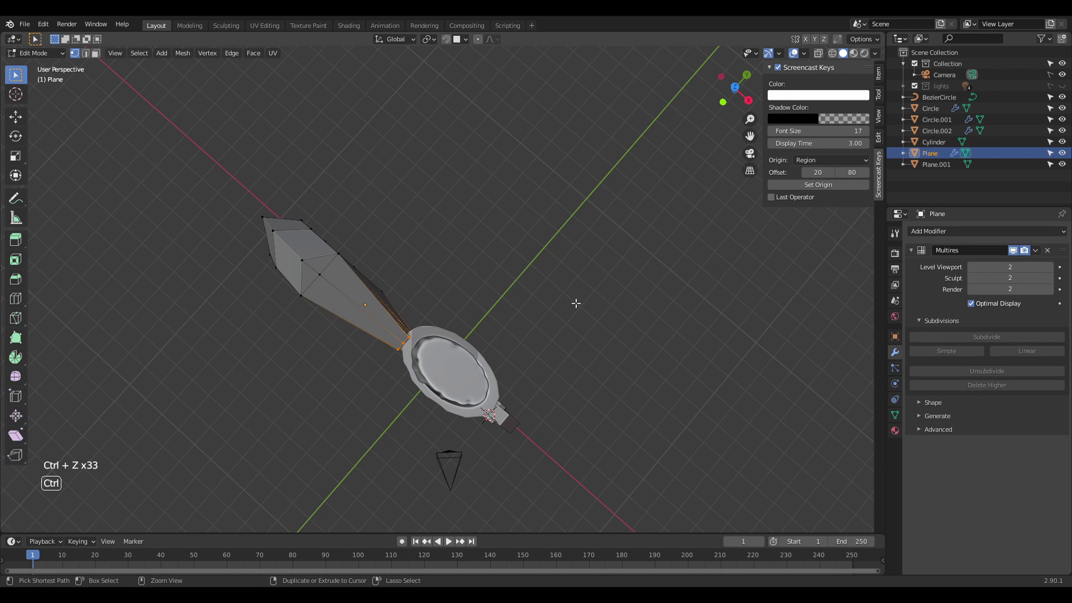
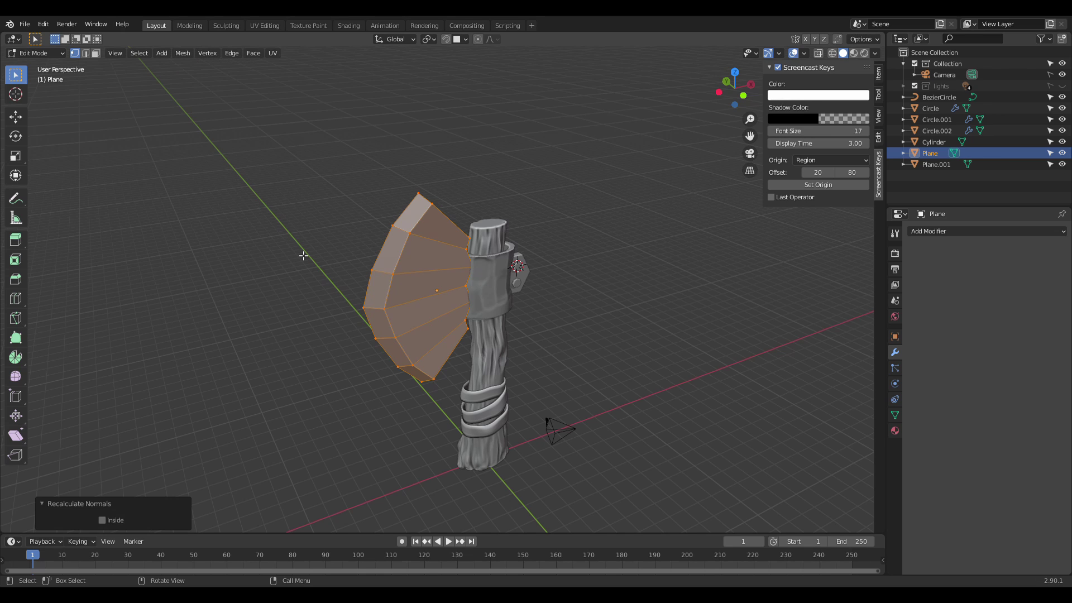
# Step: With Subdivision Surface on the blade, add support loops near its inner border and curved outer edge
pyautogui.press('Tab')
pyautogui.middleClick(367, 199)
pyautogui.press('Tab')
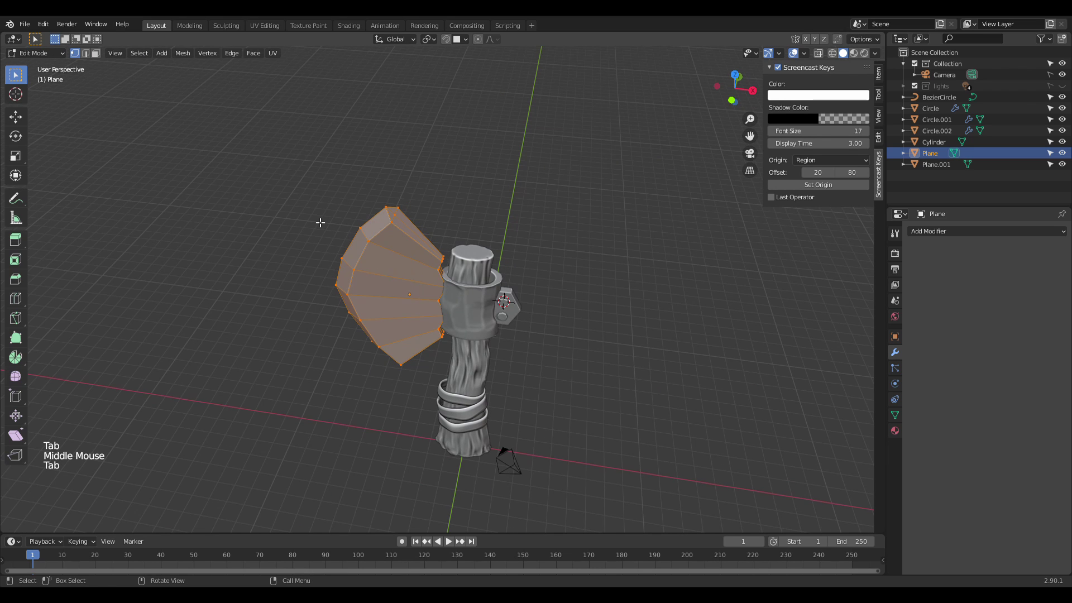
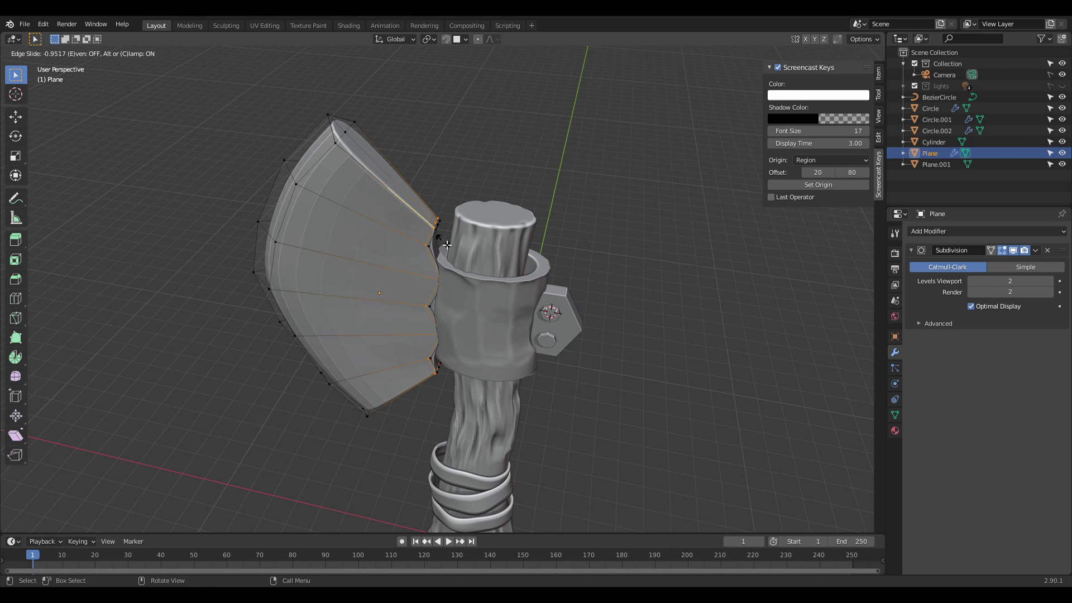
pyautogui.press('ctrl+r')
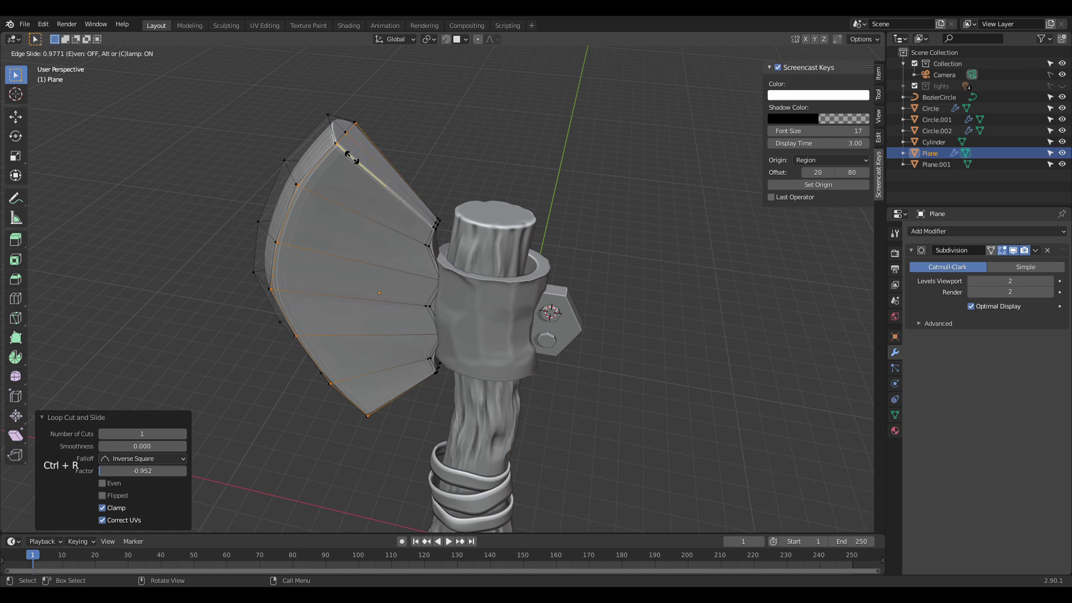
pyautogui.press('ctrl+r')
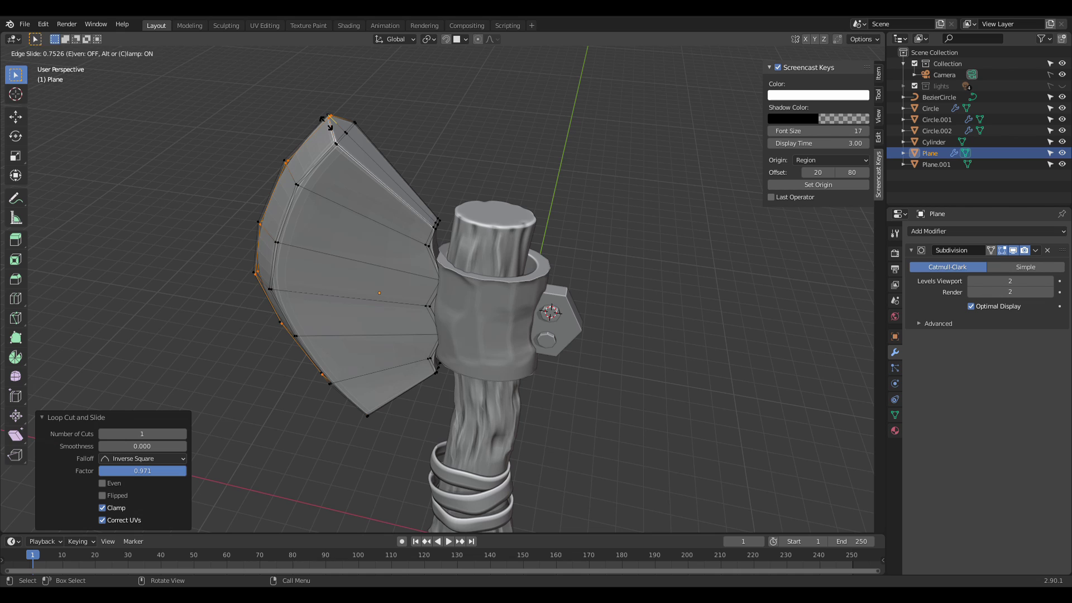
pyautogui.press('ctrl+r')
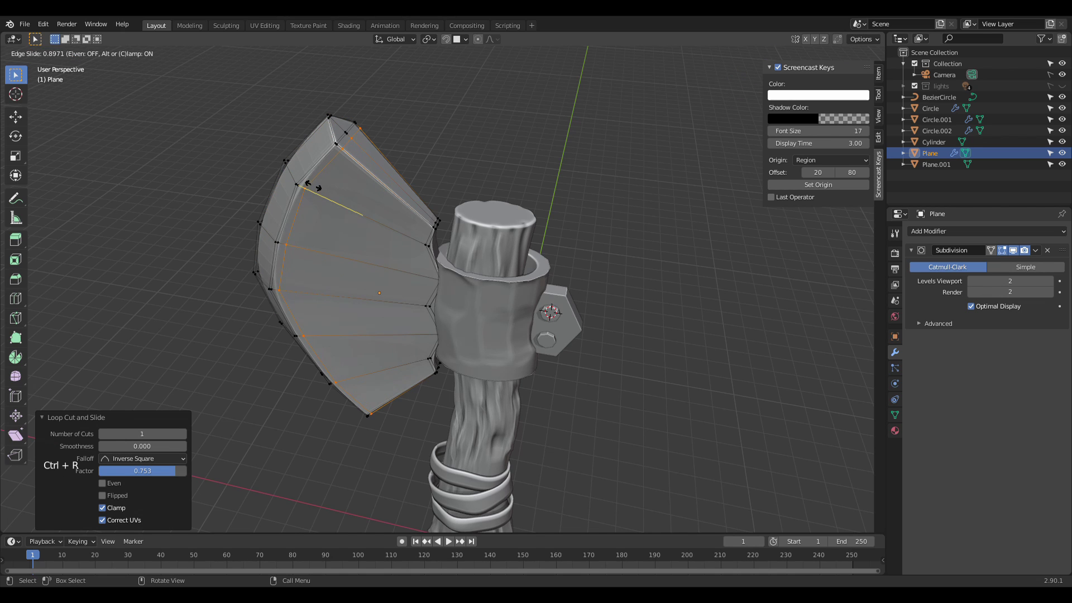
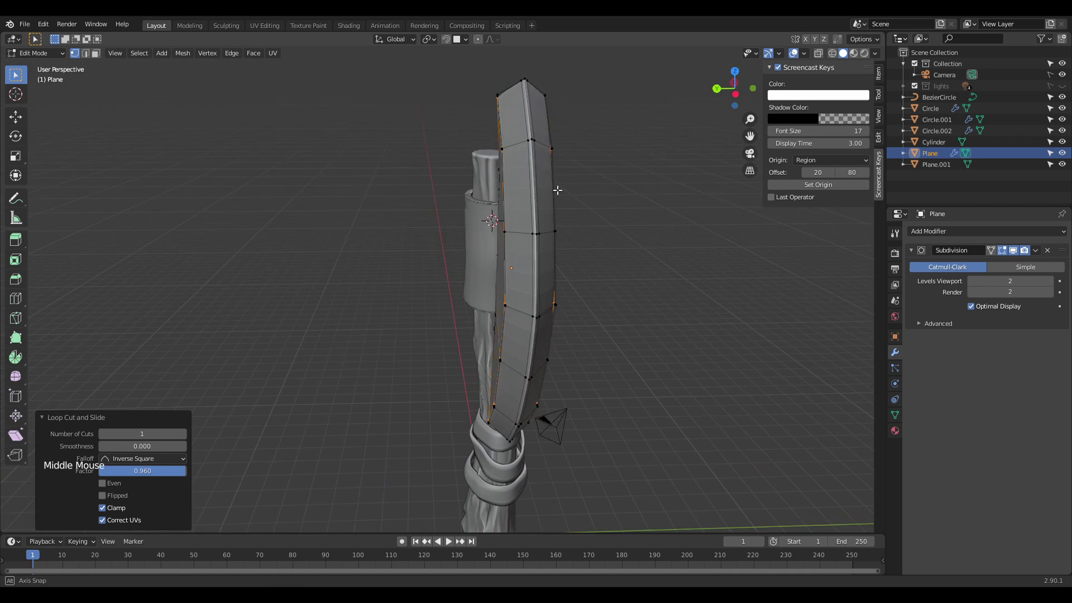
# Step: Leave Edit Mode and apply Shade Smooth to the blade from a front view
pyautogui.press('Tab')
pyautogui.click(590, 209)
pyautogui.scroll(-3)
pyautogui.middleClick(585, 210)
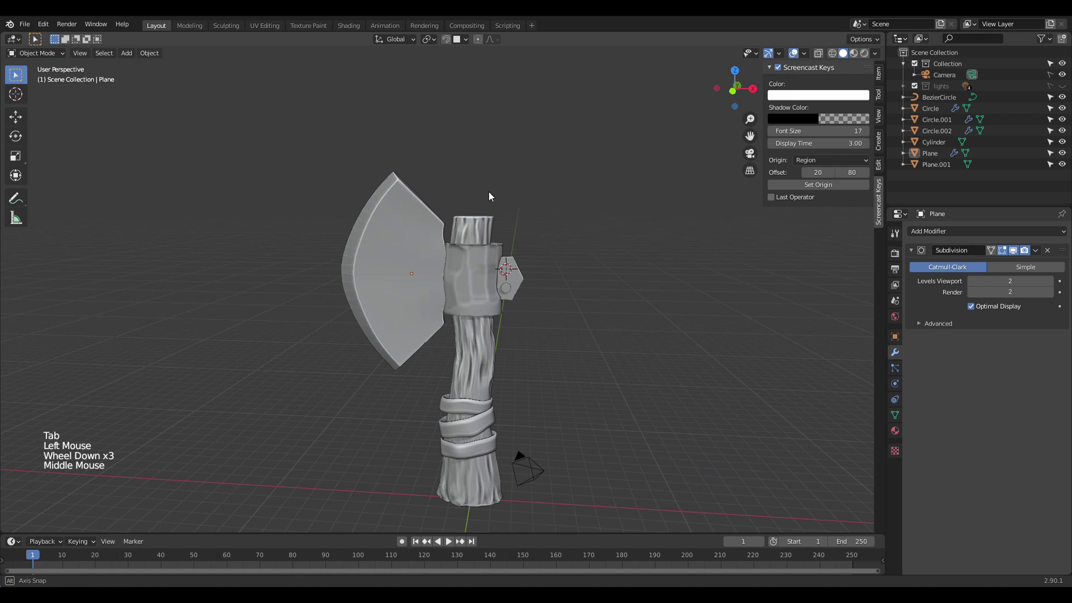
pyautogui.rightClick(400, 241)
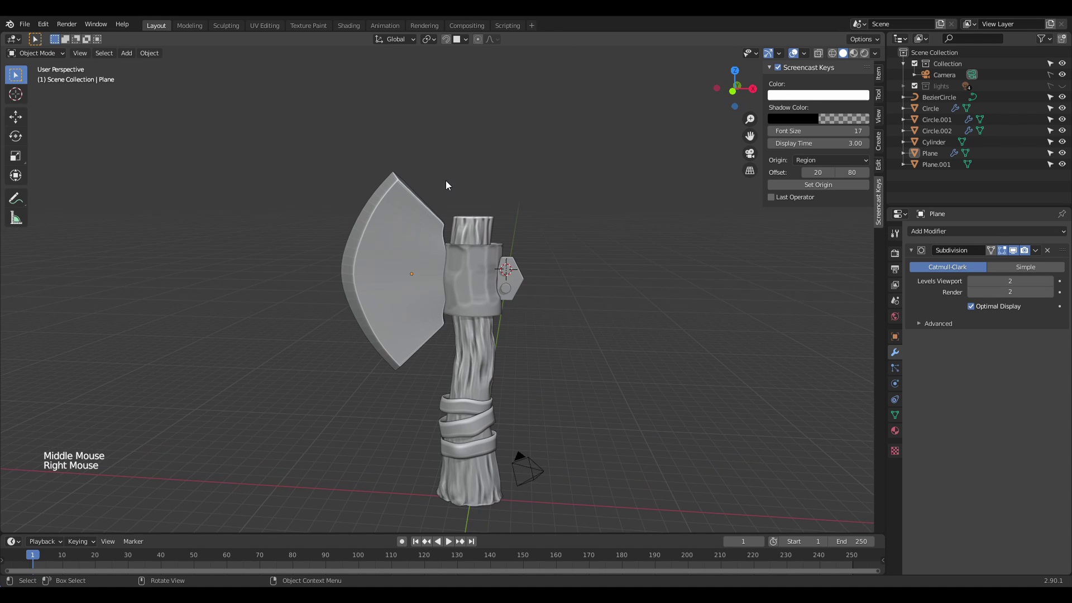
pyautogui.click(447, 181)
pyautogui.click(383, 245)
pyautogui.rightClick(383, 244)
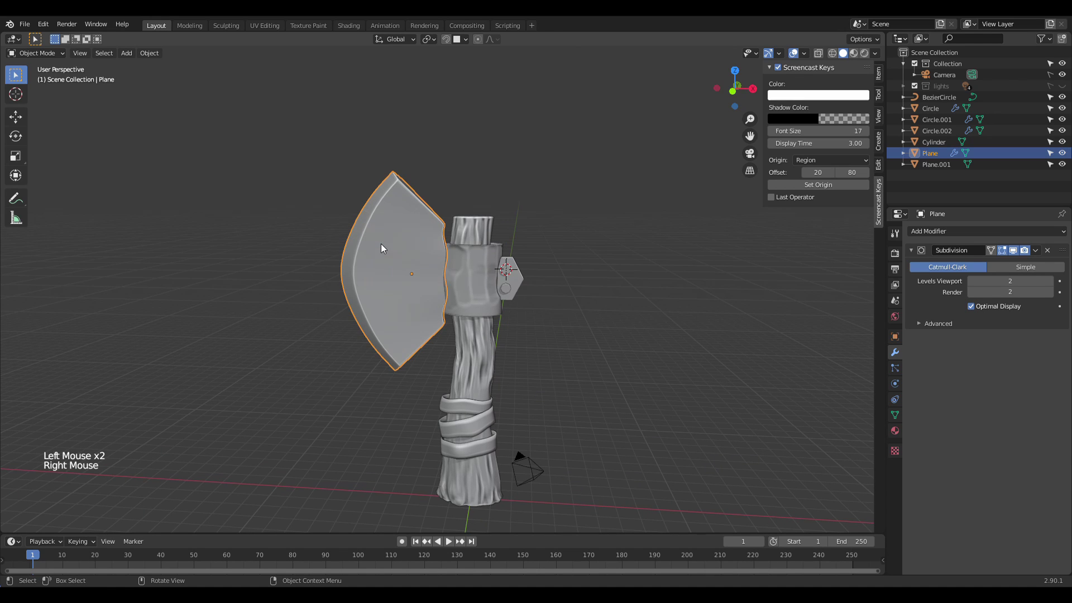
pyautogui.click(465, 199)
# Step: Orbit around the axe toward the rivet plate on the handle
pyautogui.middleClick(479, 207)
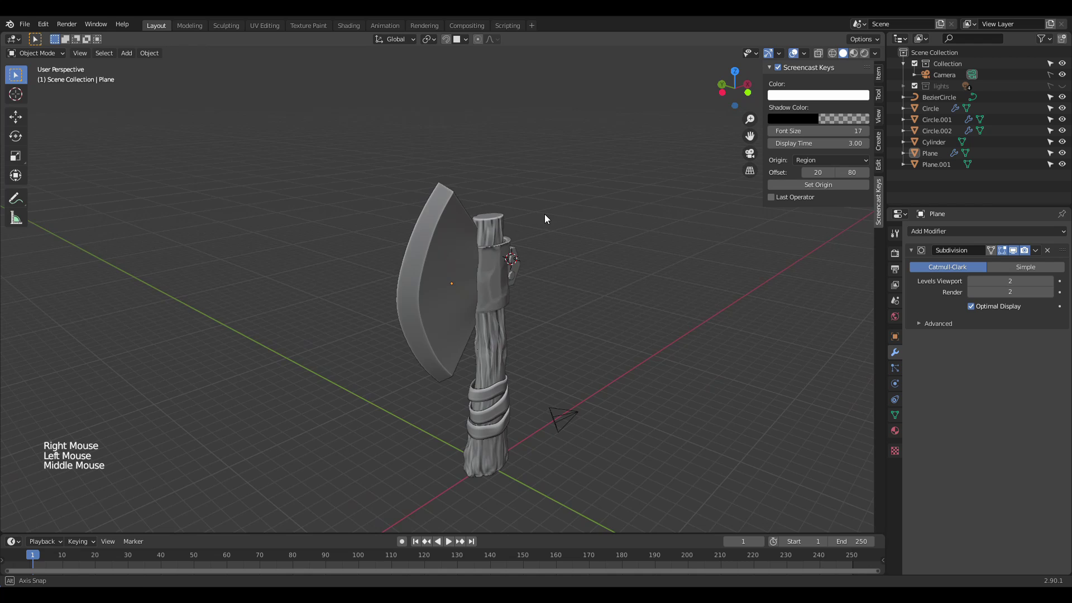
pyautogui.scroll(-3)
pyautogui.middleClick(542, 213)
pyautogui.scroll(-3)
pyautogui.scroll(3)
pyautogui.middleClick(497, 292)
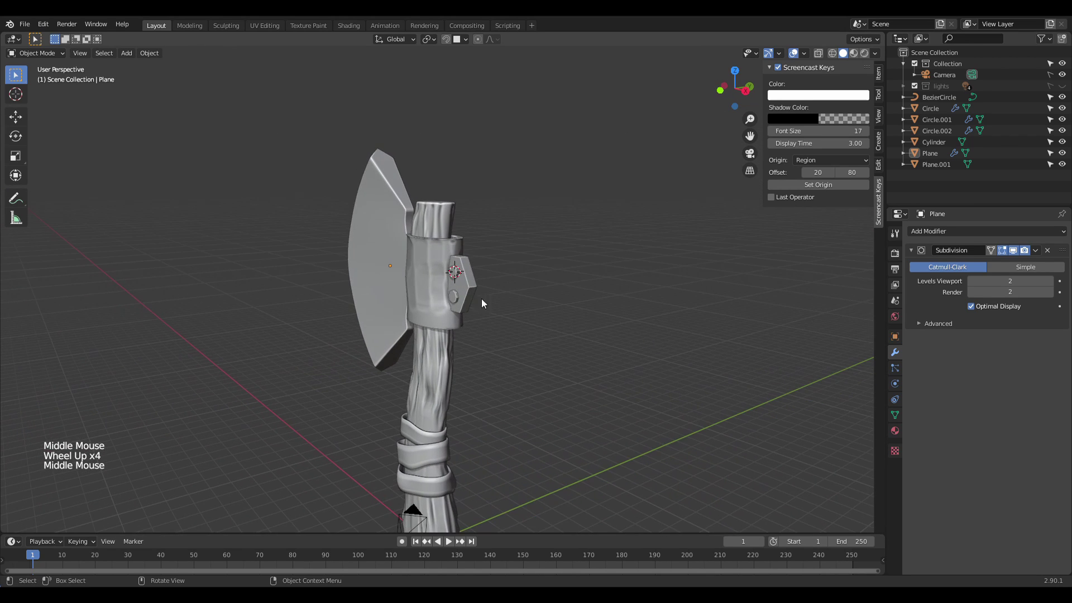
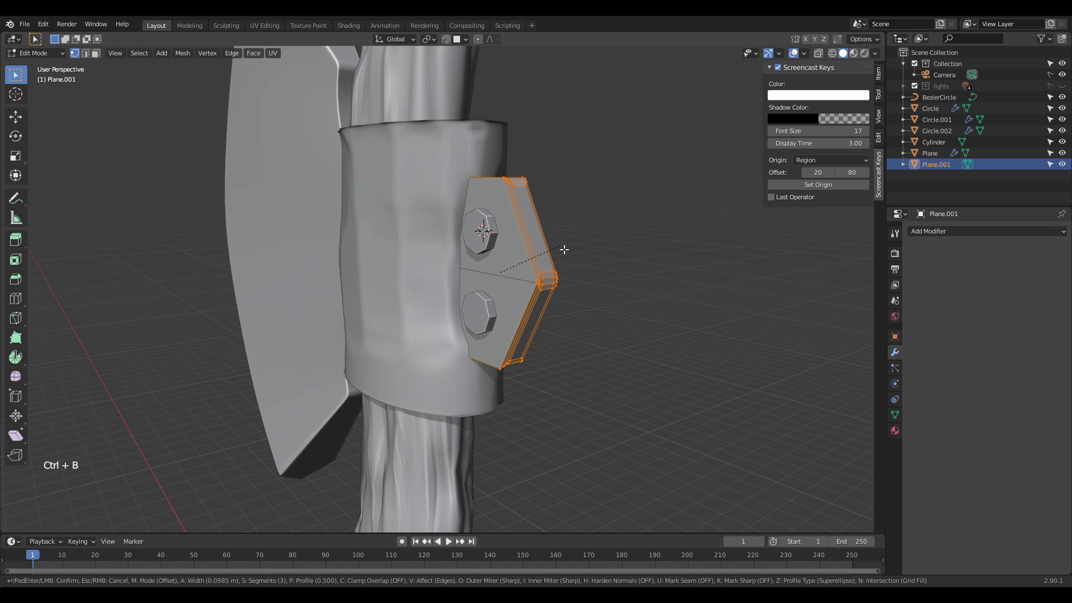
# Step: Leave the plate's Edit Mode, then undo to return to editing its mesh
pyautogui.press('Tab')
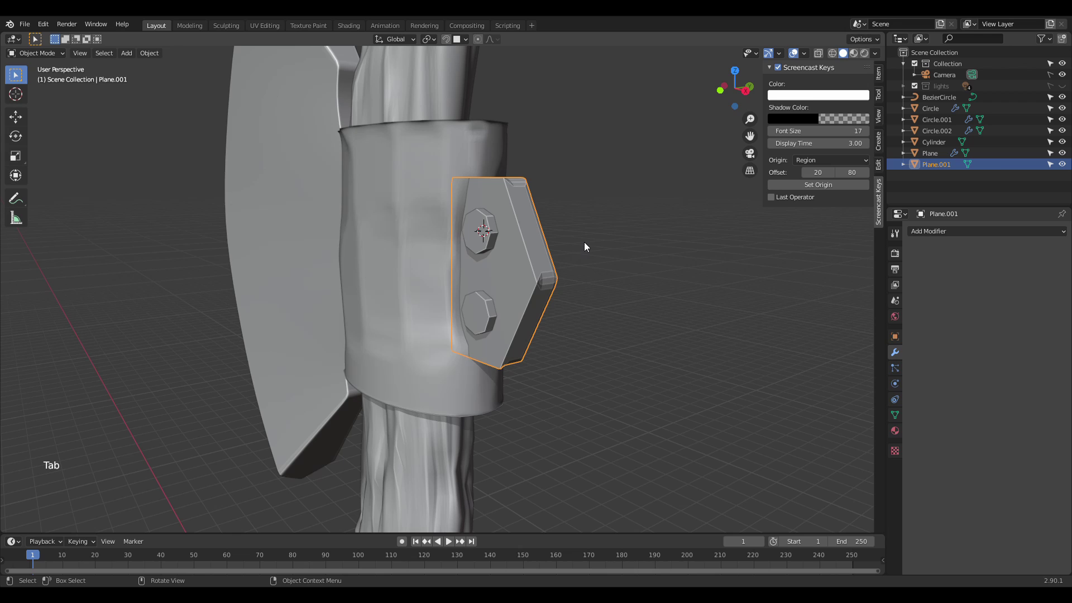
pyautogui.press('ctrl+z')
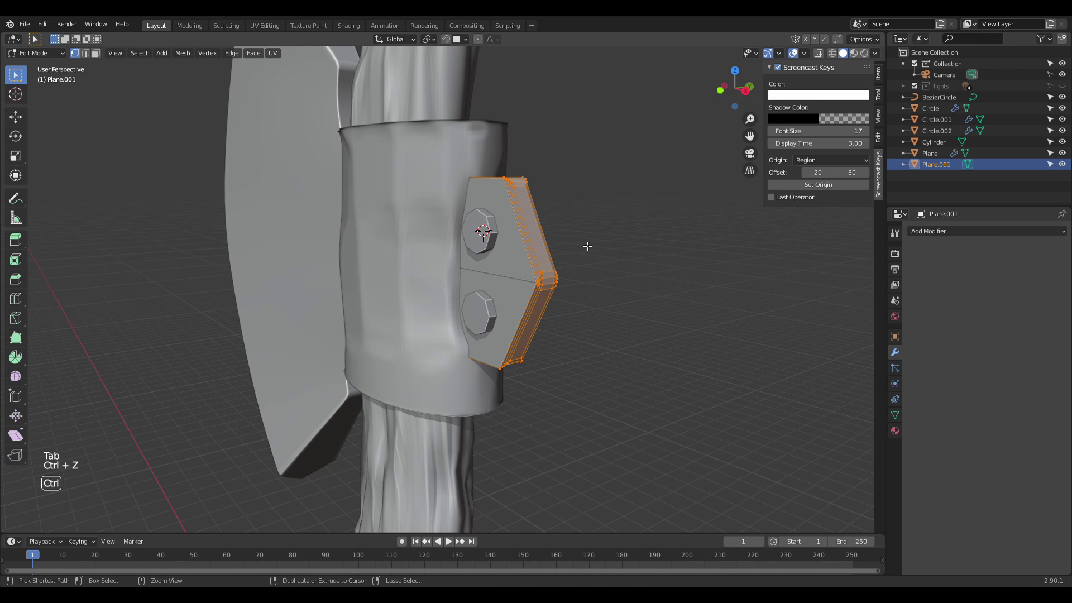
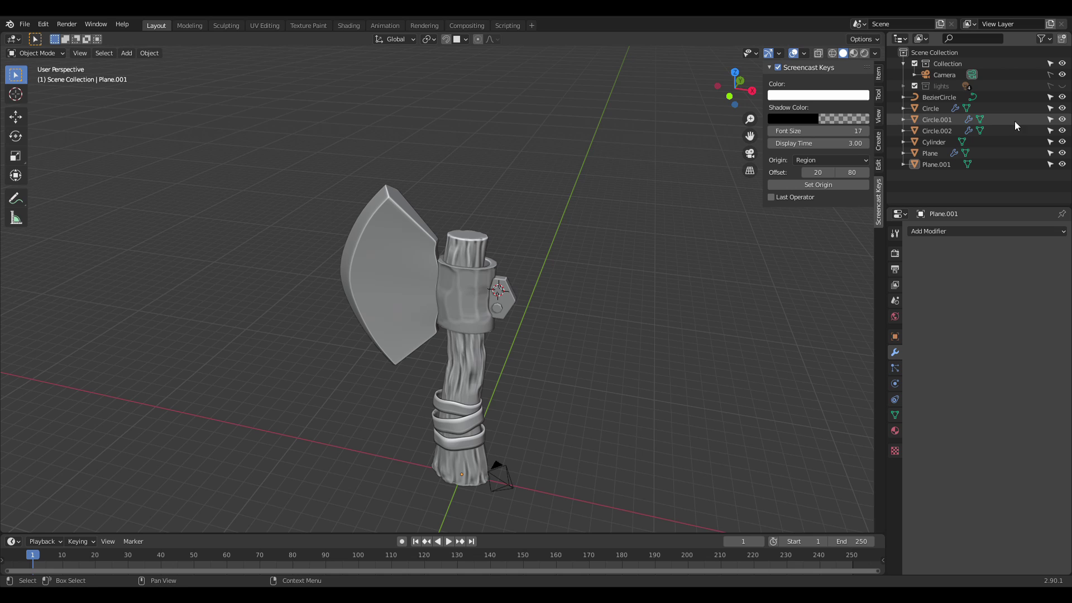
# Step: Show the lights, hide the camera object in the Outliner and look through the scene camera
pyautogui.click(1065, 89)
pyautogui.click(1063, 78)
pyautogui.press('KP_0')
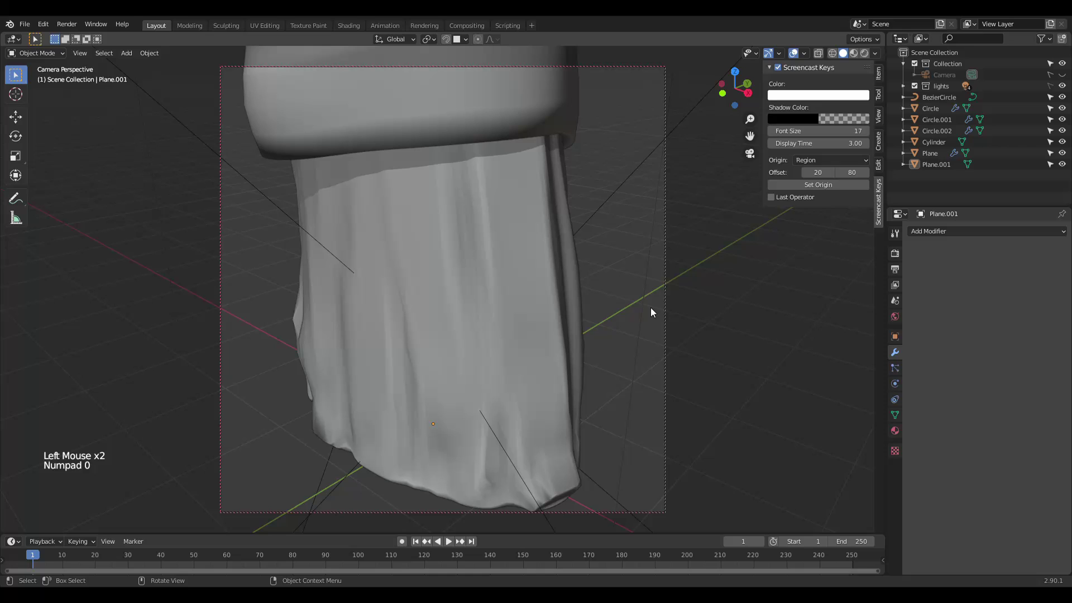
pyautogui.scroll(-3)
pyautogui.scroll(-3)
pyautogui.scroll(-3)
pyautogui.scroll(-3)
pyautogui.middleClick(572, 295)
pyautogui.middleClick(560, 346)
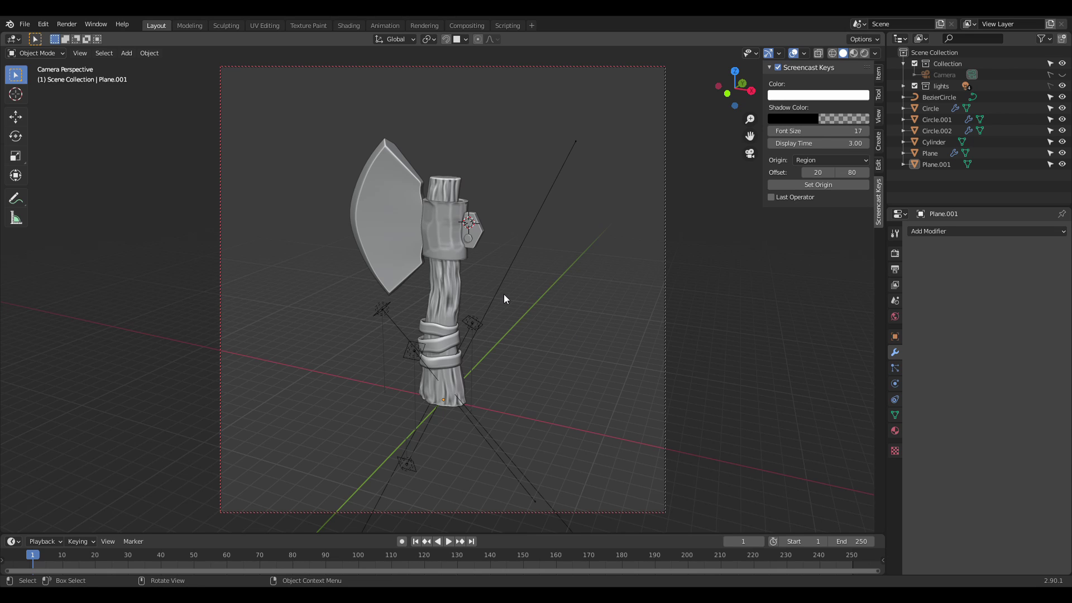
# Step: Select all the axe parts together
pyautogui.click(414, 229)
pyautogui.click(446, 189)
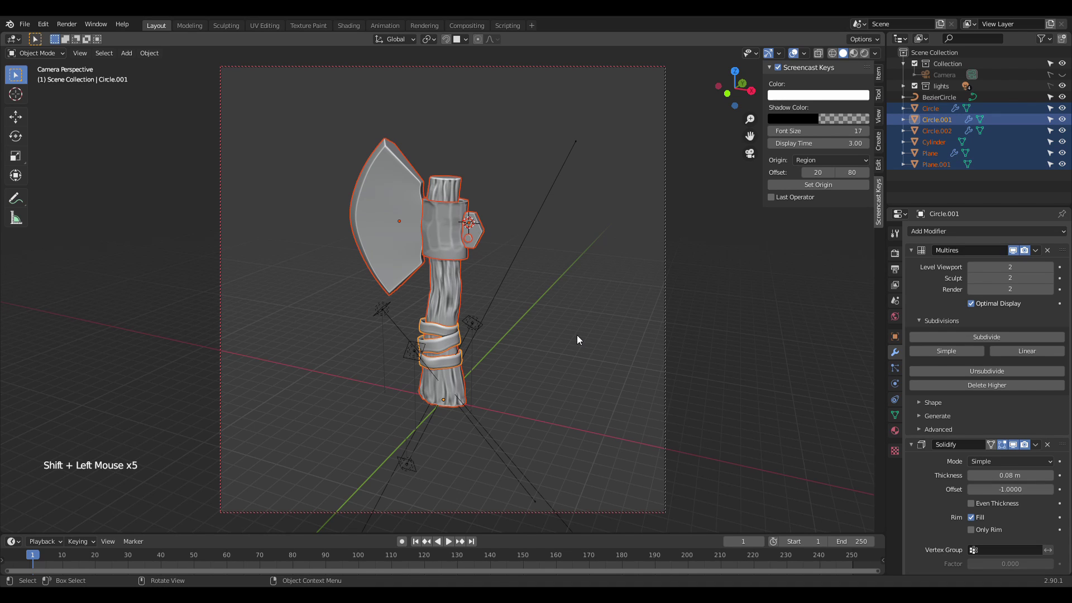
# Step: Scale the whole axe down, move it down along Z and rotate it into a diagonal pose in frame
pyautogui.press('s')
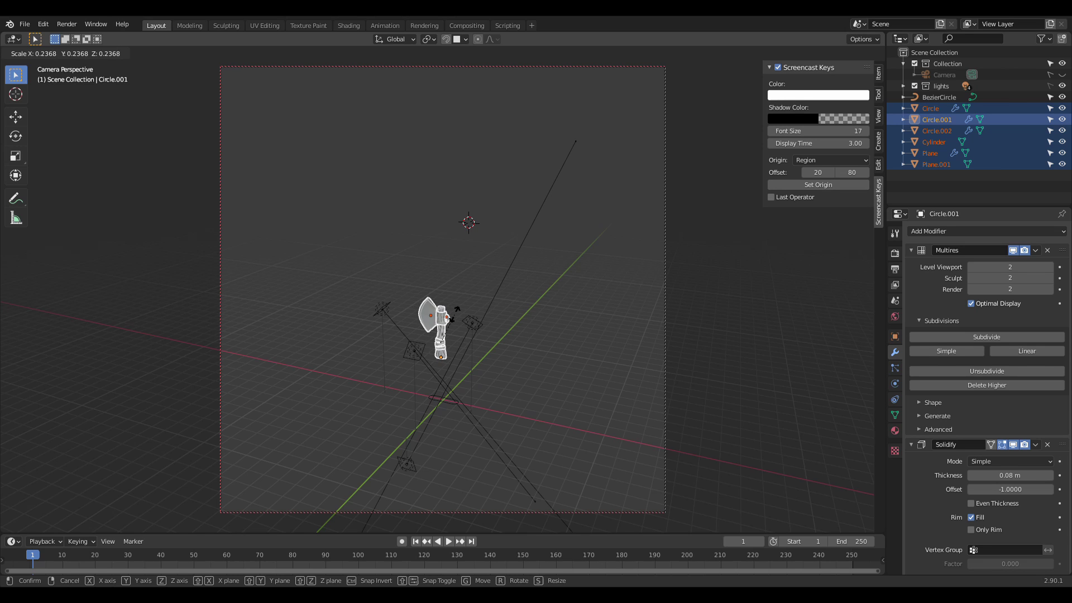
pyautogui.press('g')
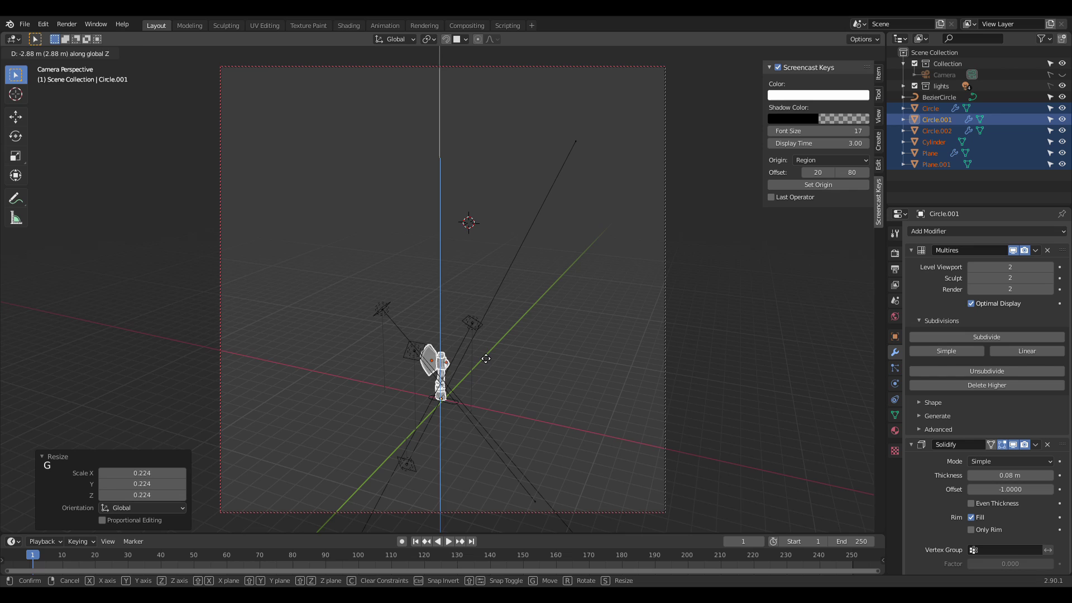
pyautogui.scroll(3)
pyautogui.middleClick(478, 344)
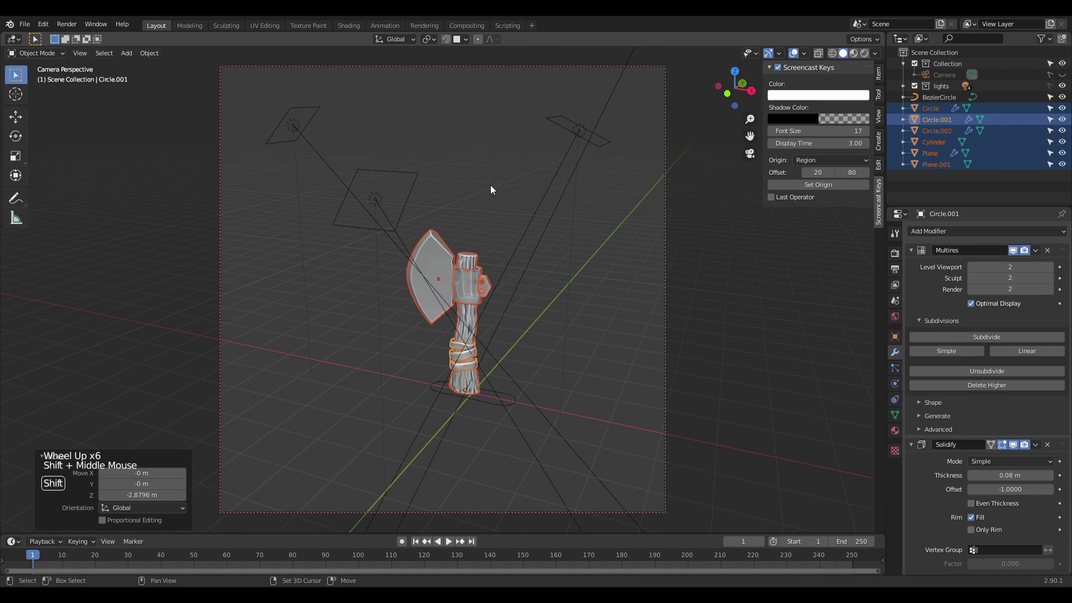
pyautogui.scroll(3)
pyautogui.middleClick(551, 237)
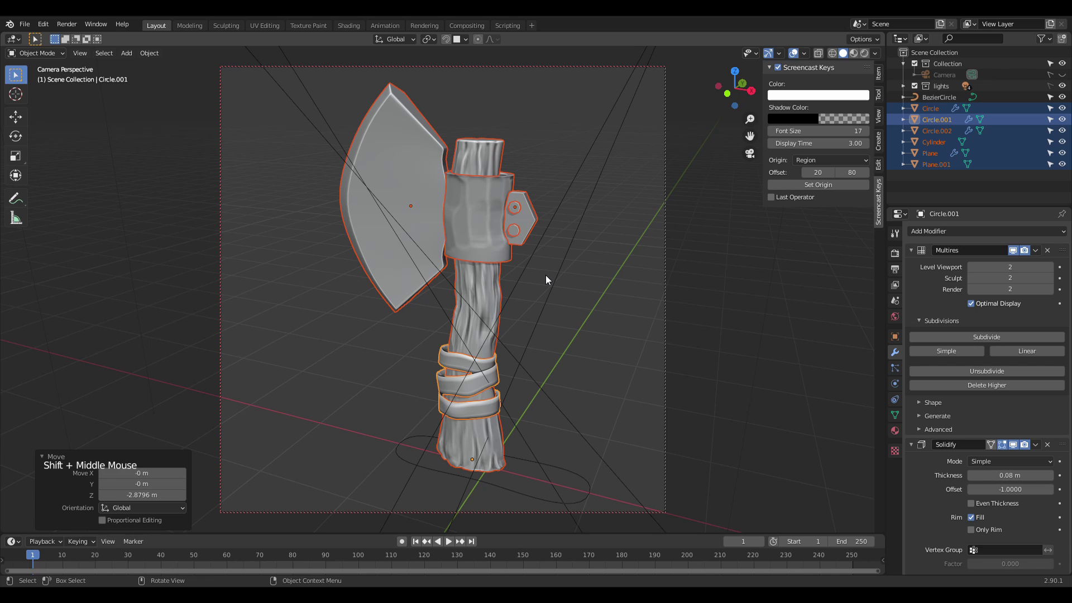
pyautogui.press('r')
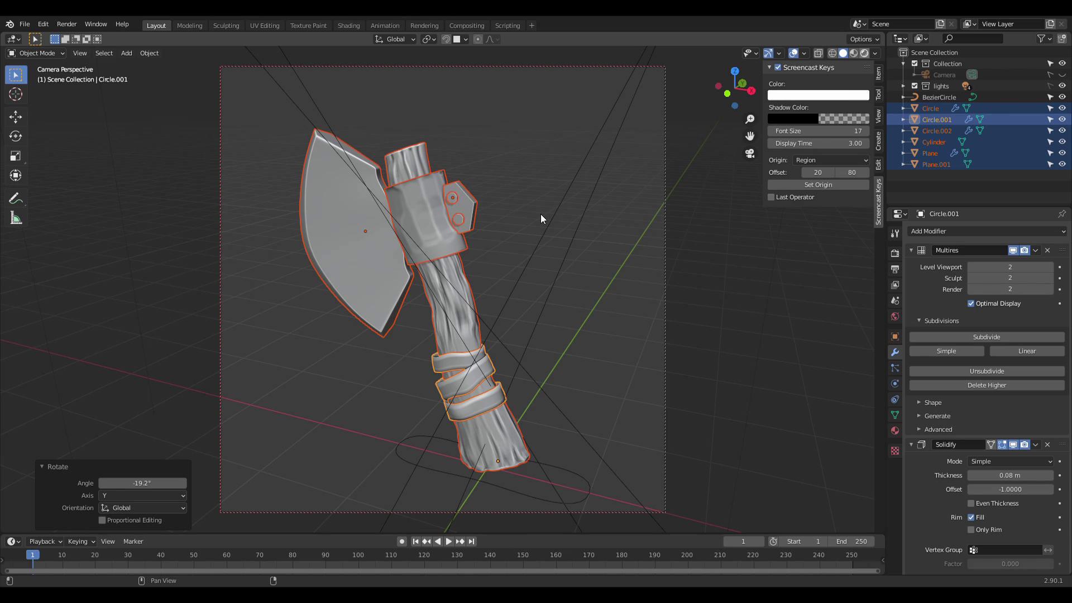
# Step: Switch to Rendered viewport shading, deselect everything and start the final render with F12
pyautogui.click(542, 215)
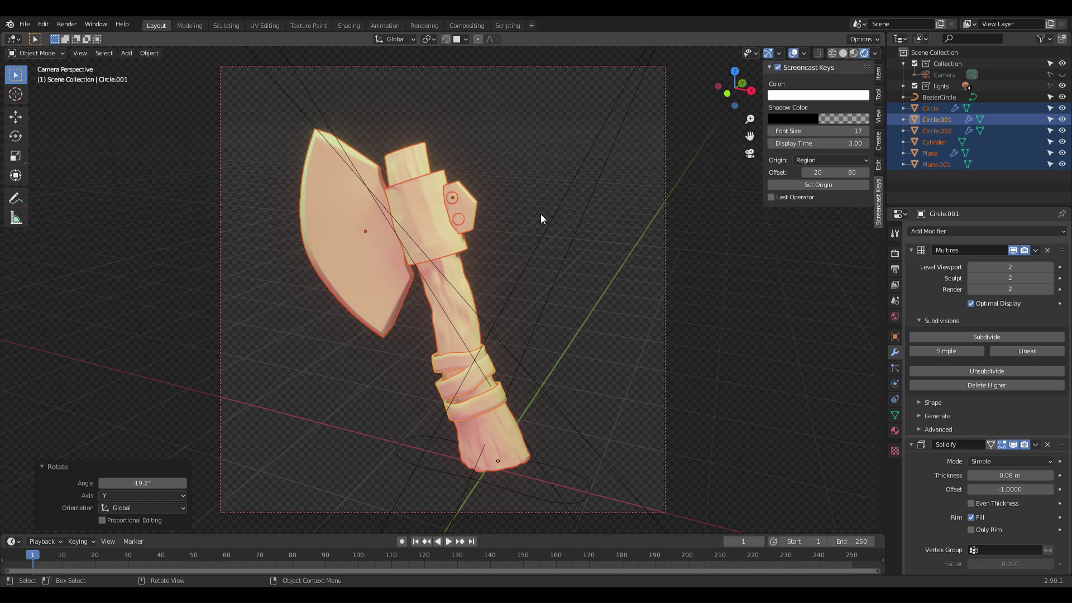
pyautogui.click(704, 256)
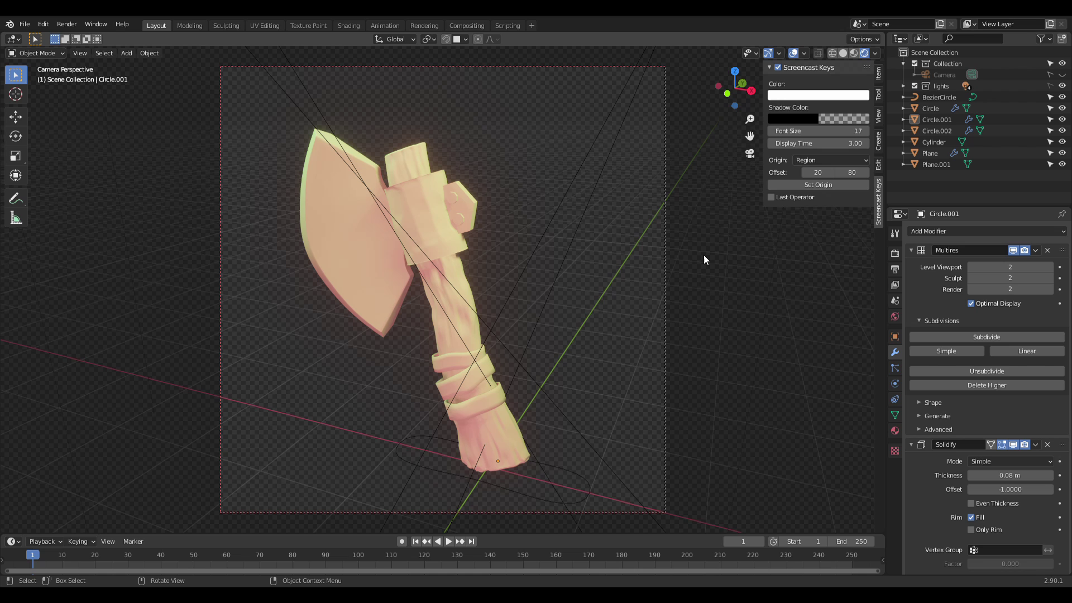
pyautogui.scroll(3)
pyautogui.middleClick(532, 246)
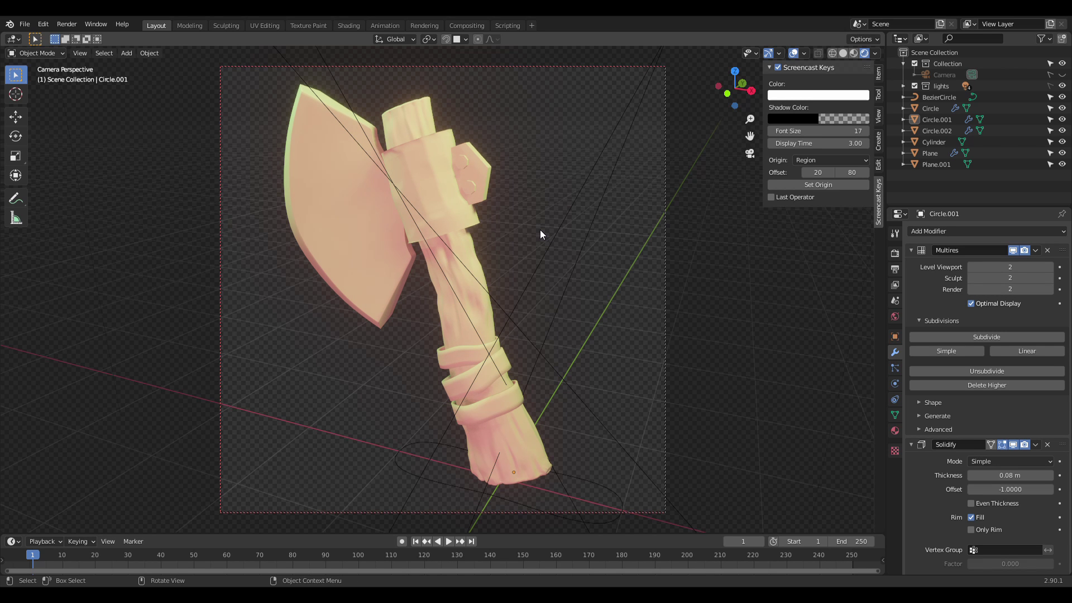
pyautogui.press('F12')
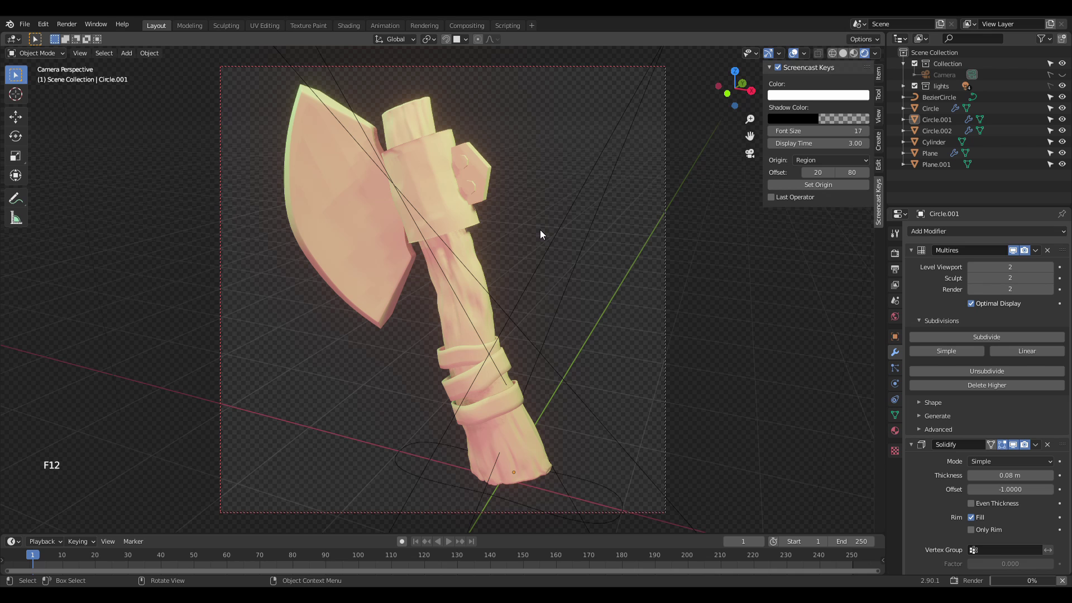